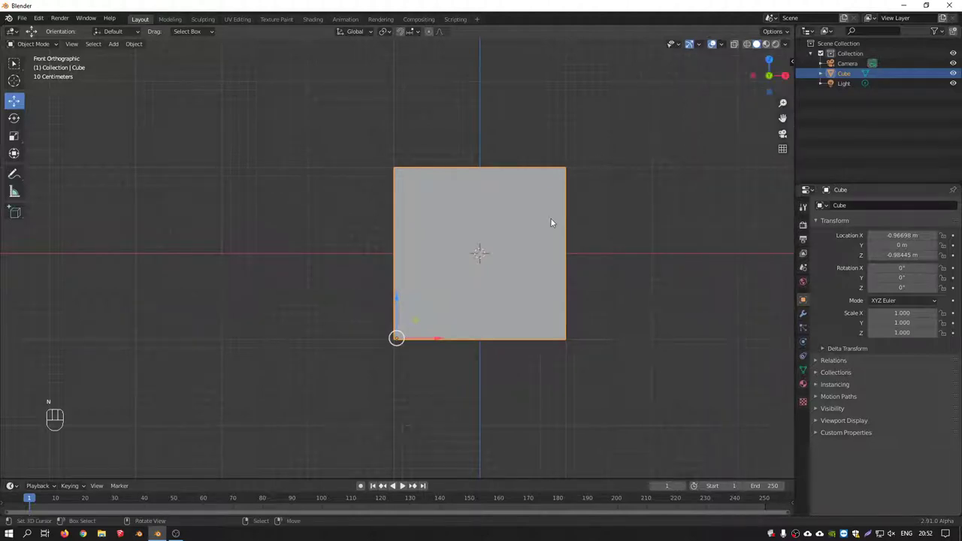
Move the cube's origin to one corner and cancel a test rotation so rotation stays at zero.
key("ctrl+.")
key("ctrl+.")
key("ctrl+.")
key("ctrl+.")
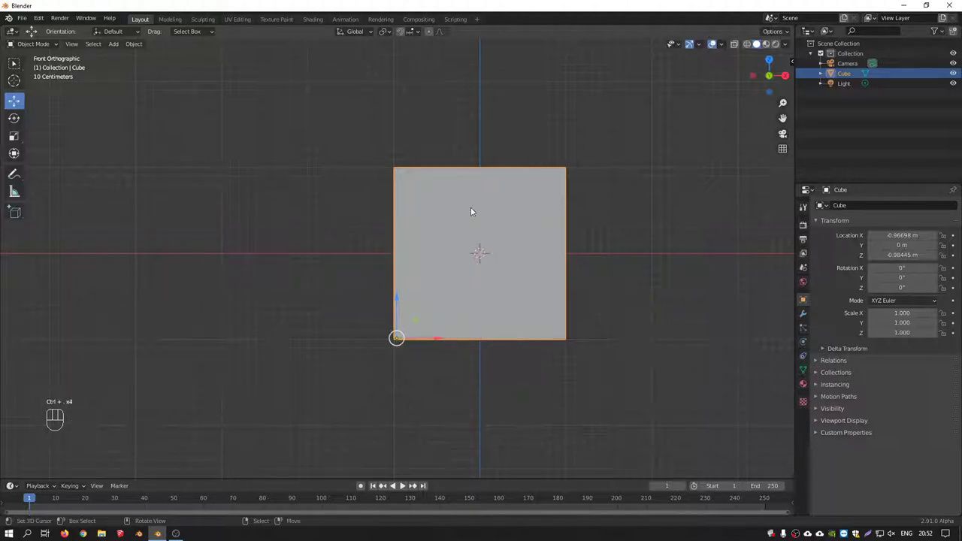
key("r")
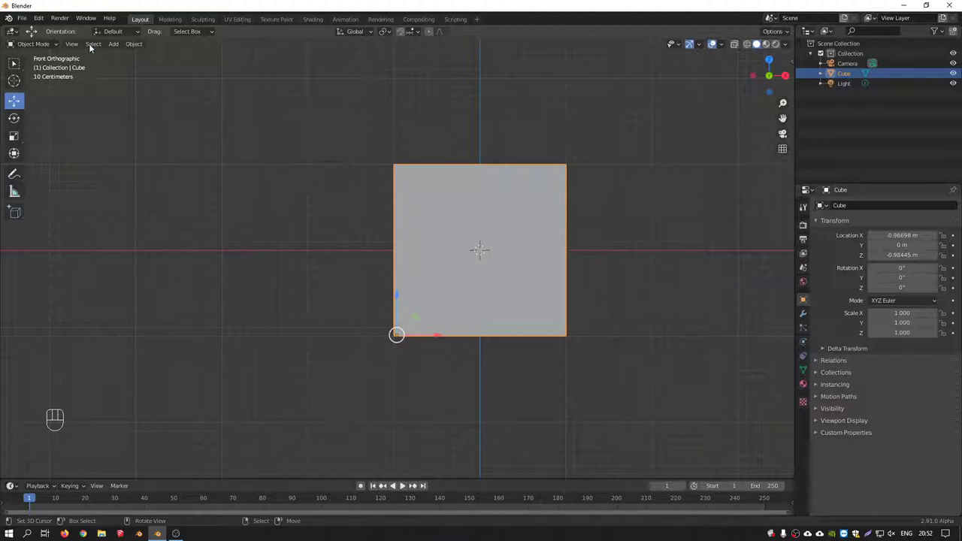
Centre the cube's geometry on its origin and place the cube exactly at location 0, 0, 0.
left_click_drag(139, 48, 272, 67)
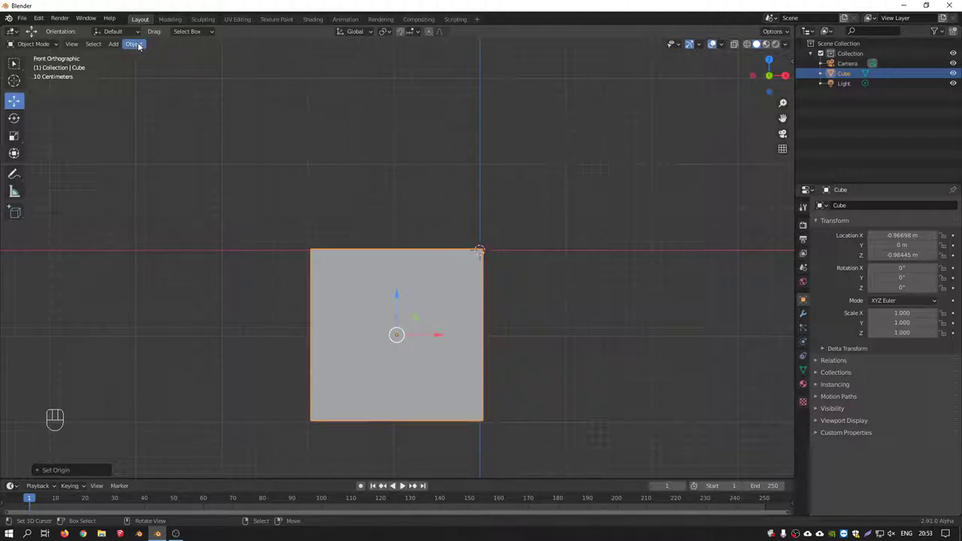
left_click_drag(432, 318, 493, 254)
key("Tab")
key("g")
key("Tab")
left_click_drag(142, 47, 266, 81)
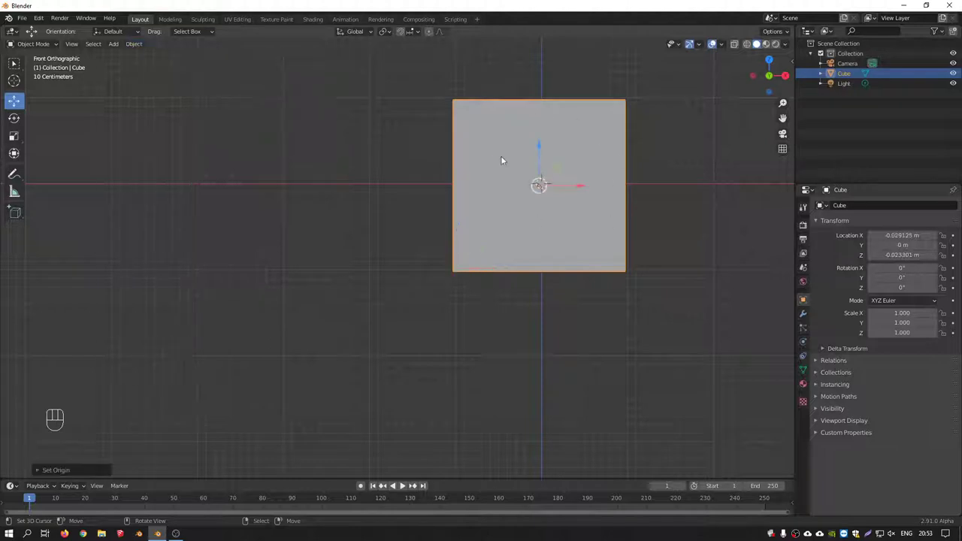
left_click_drag(144, 49, 266, 92)
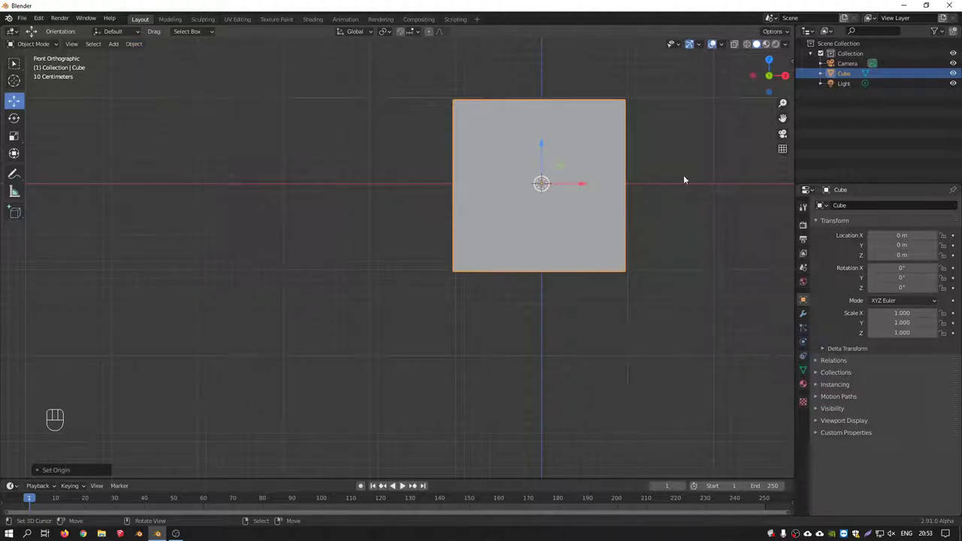
Set the cube's origin to a 3D cursor placed above-right of it, location about 1.68, 0.66.
left_click(690, 129)
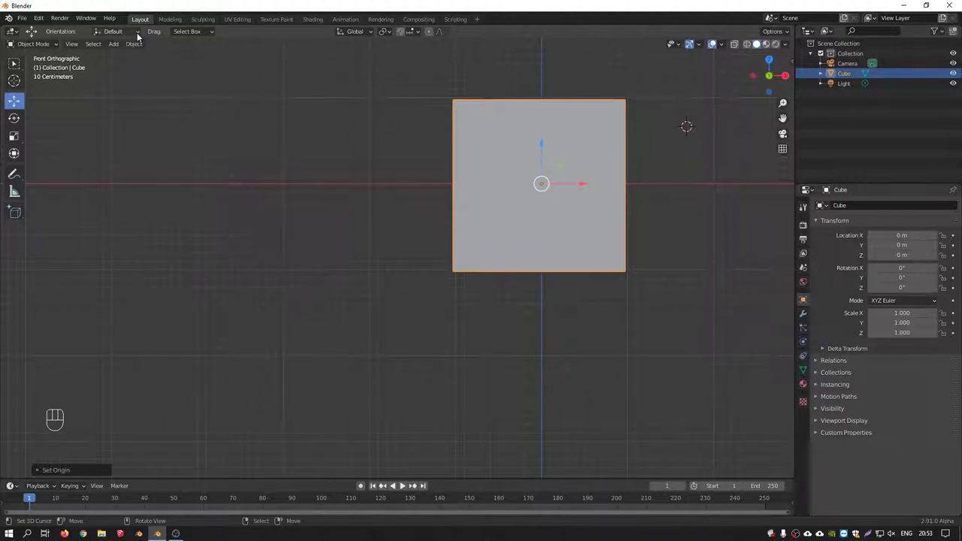
left_click_drag(140, 47, 256, 88)
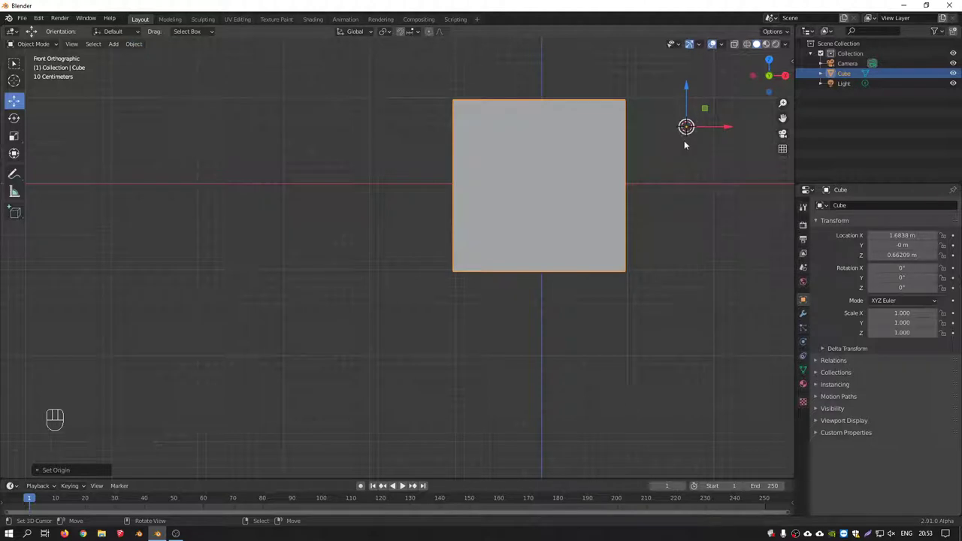
left_click_drag(549, 163, 516, 183)
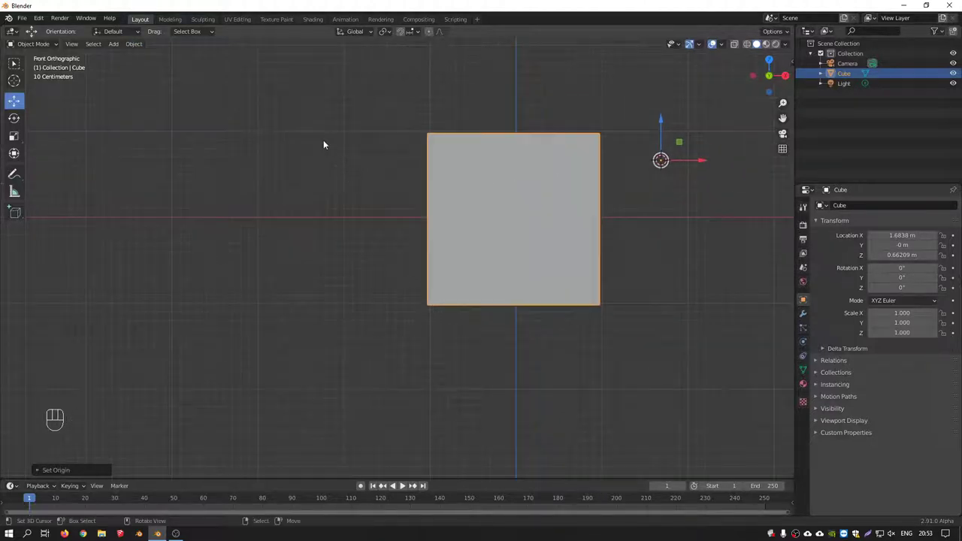
key("w")
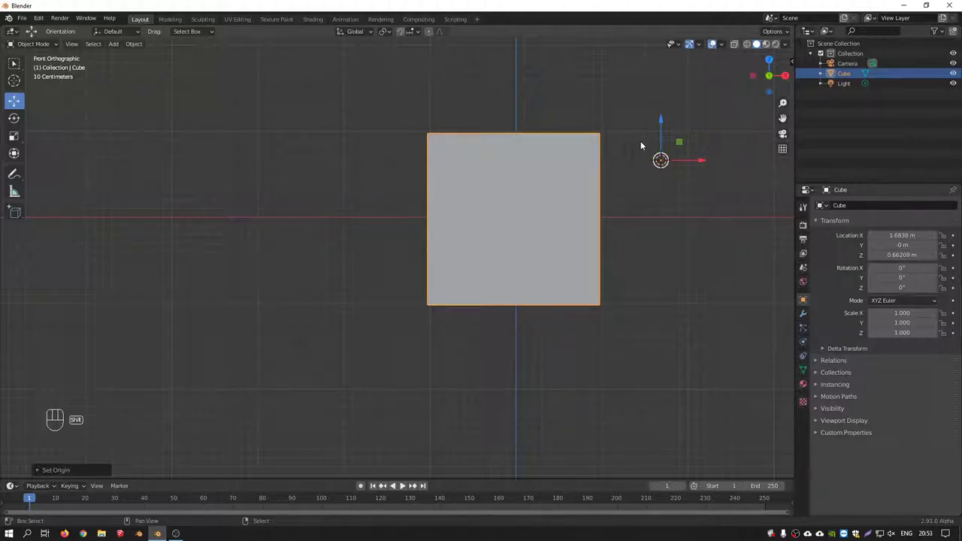
key("shift+s")
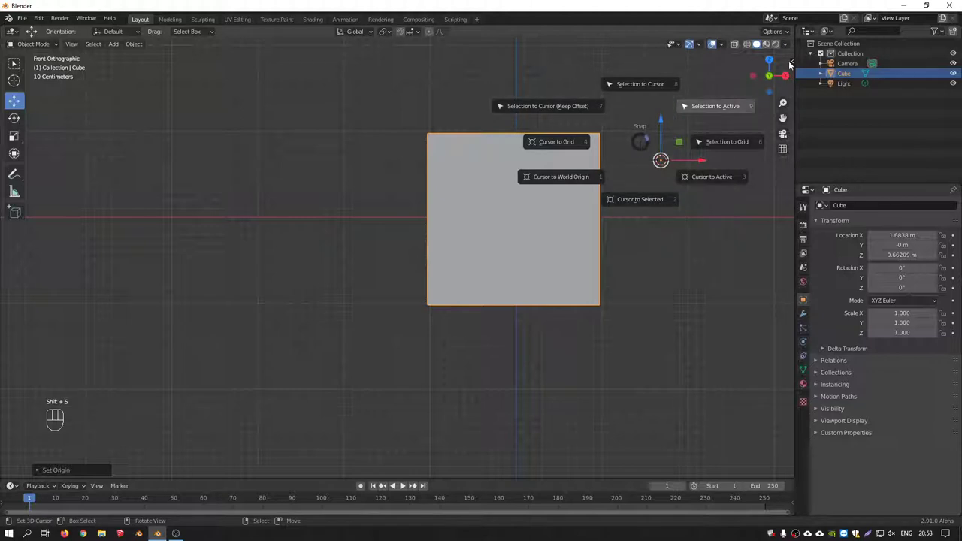
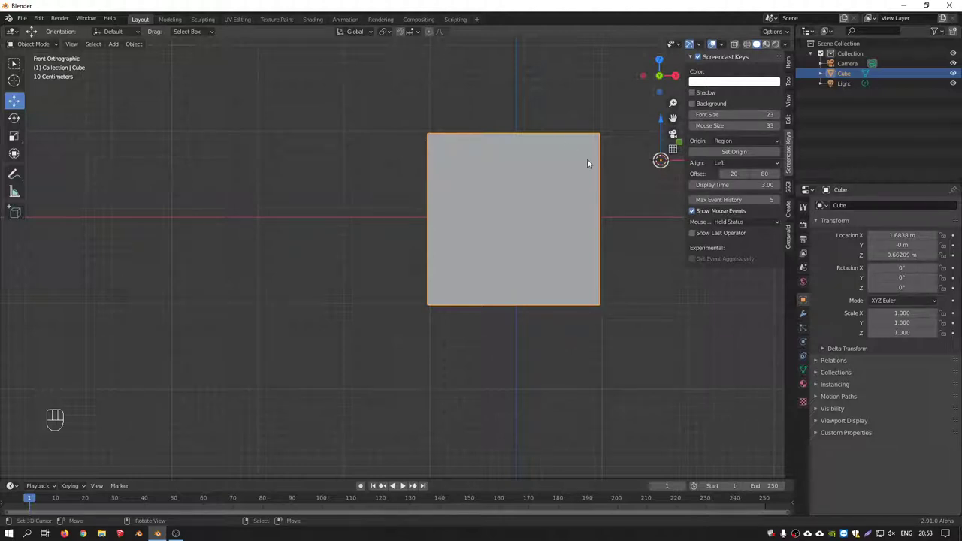
Recentre the cube's origin on its geometry and snap the cube onto the 3D cursor, about 3.19, 1.29.
key("shift+s")
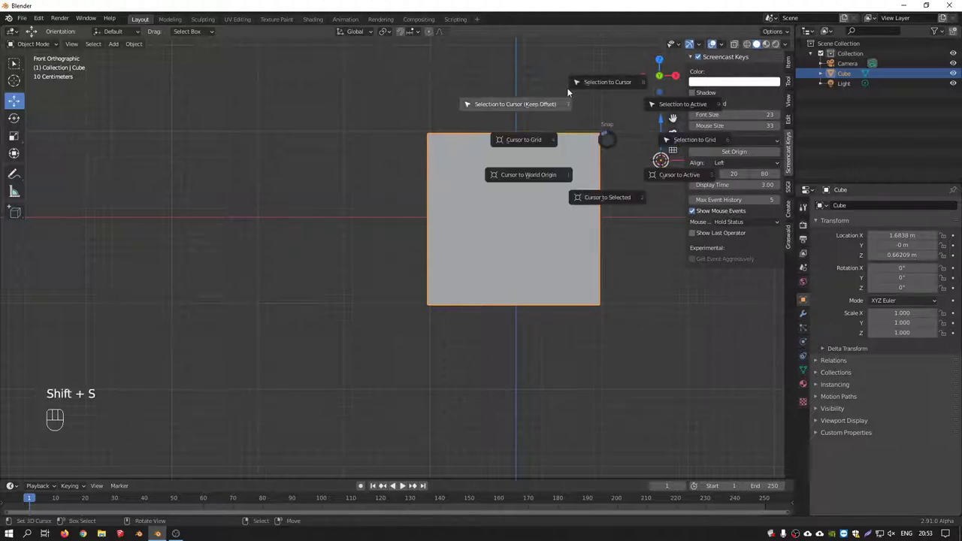
key("n")
key("shift+s")
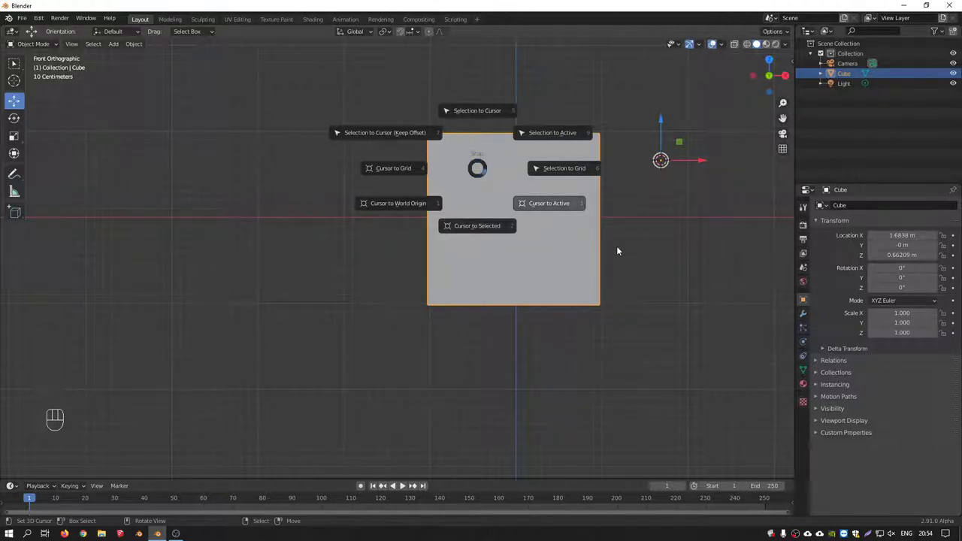
key("w")
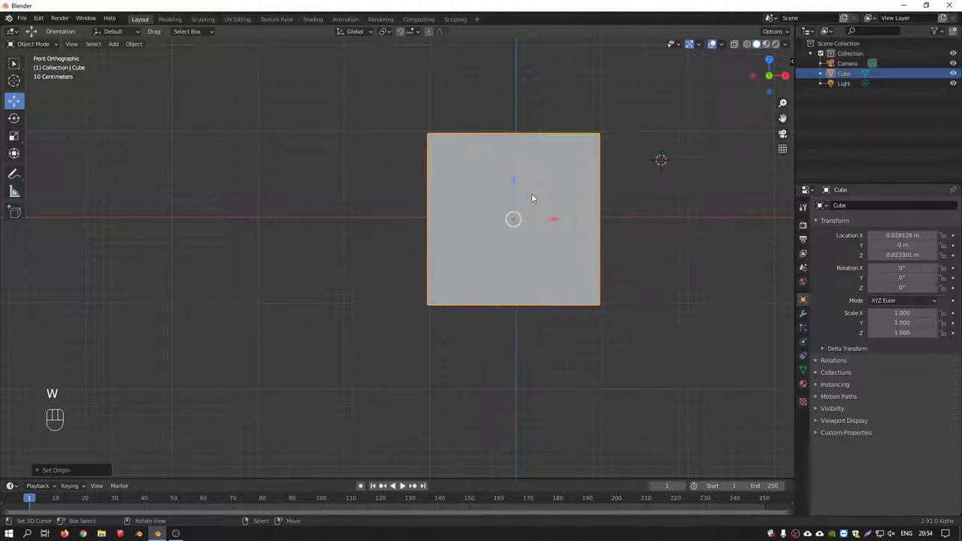
left_click_drag(529, 211, 517, 230)
left_click(672, 134)
left_click_drag(553, 206, 535, 206)
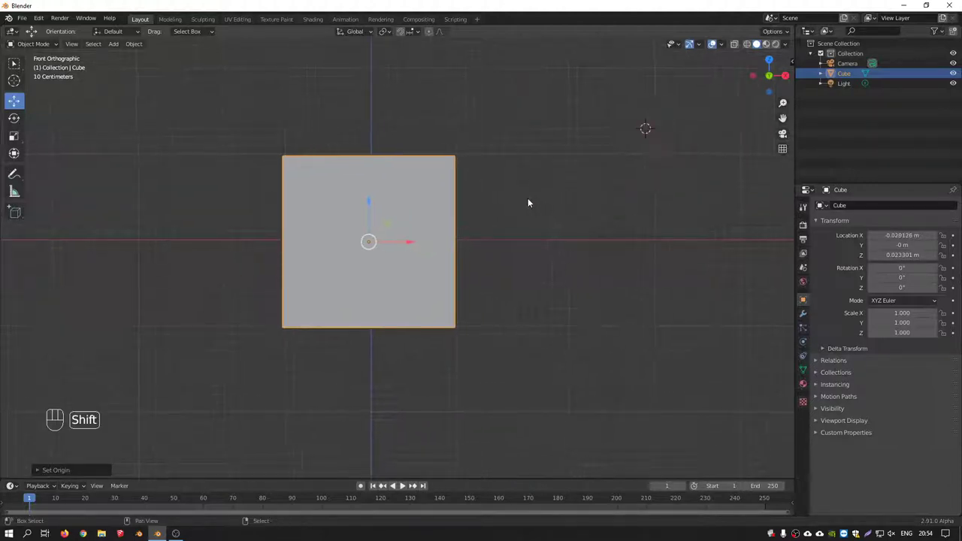
key("shift+s")
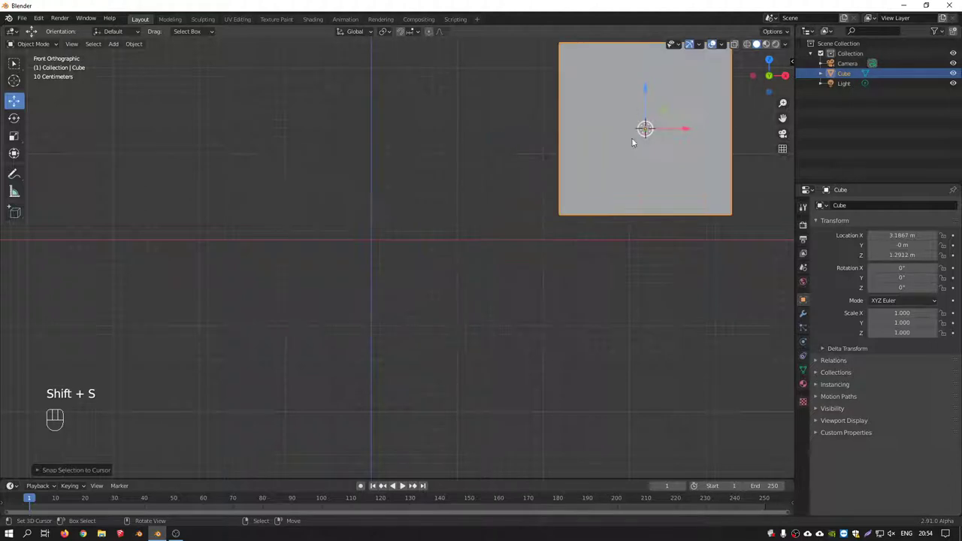
Set the cube down beside the world origin (about −0.11, 0, 0.09) and snap the 3D cursor onto it.
key("g")
left_click_drag(441, 251, 556, 246)
left_click_drag(639, 190, 560, 222)
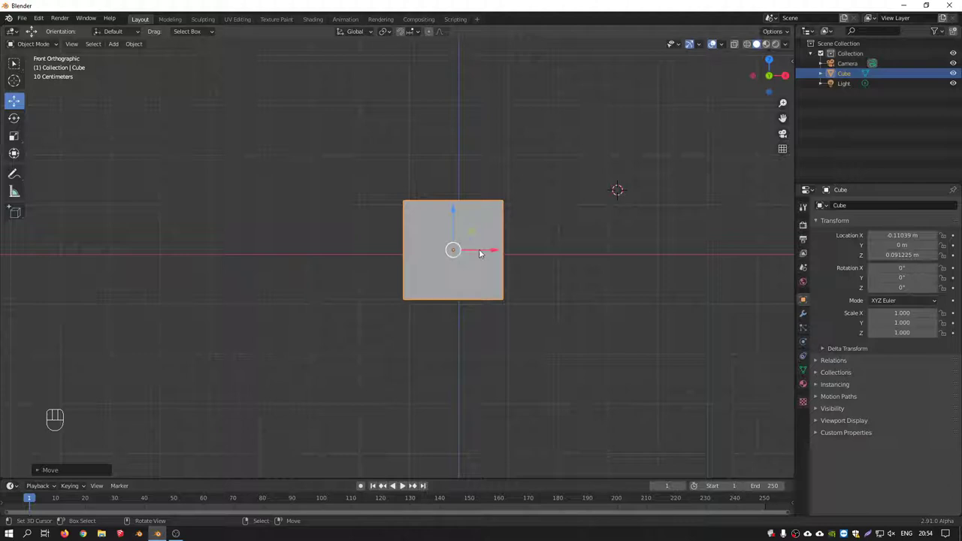
key("shift+s")
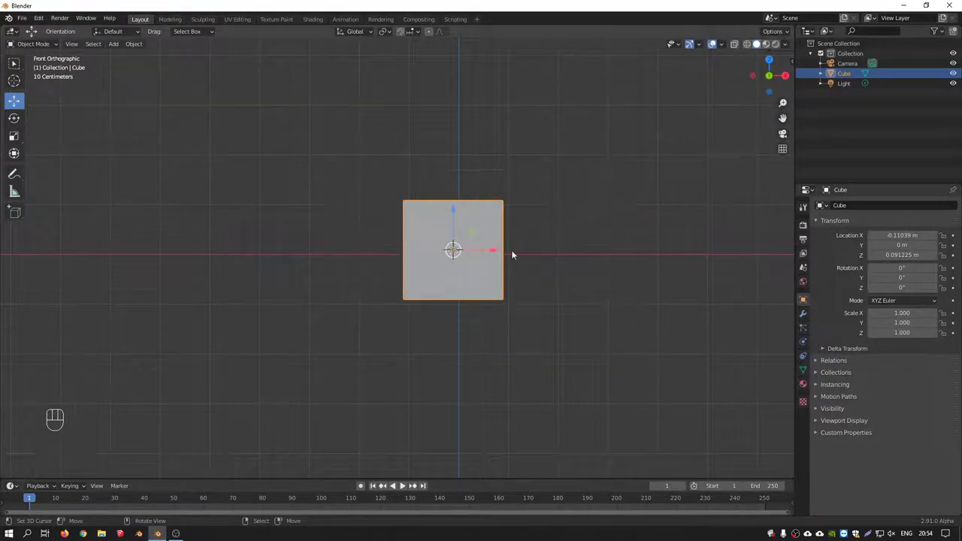
Browse the add and snap menus, then orbit the view around the cube.
key("shift+a")
key("shift+a")
key("shift+s")
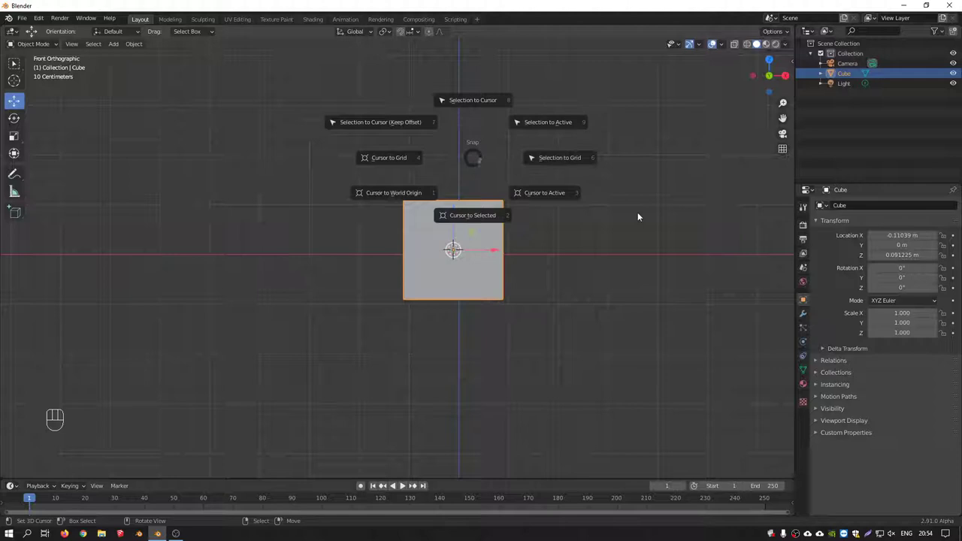
left_click_drag(473, 254, 499, 274)
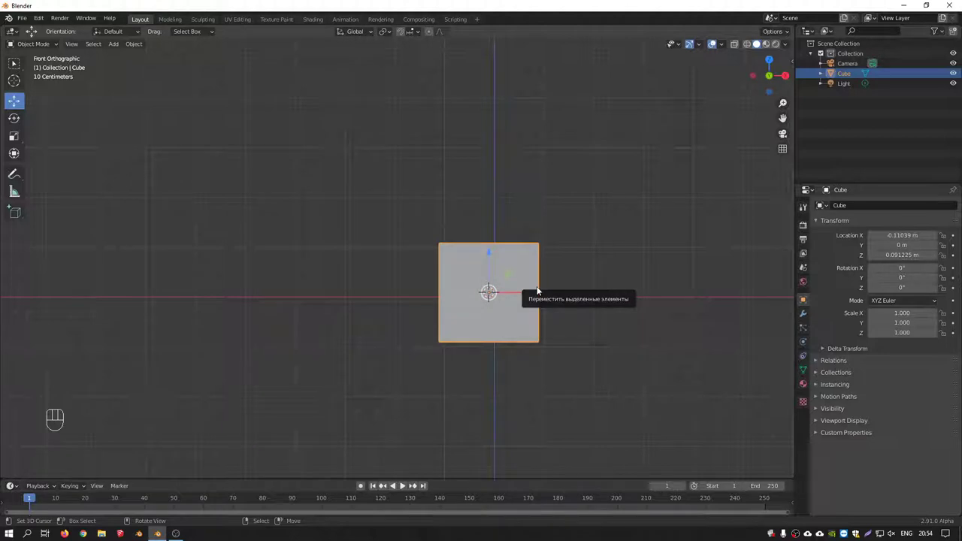
middle_click(582, 281)
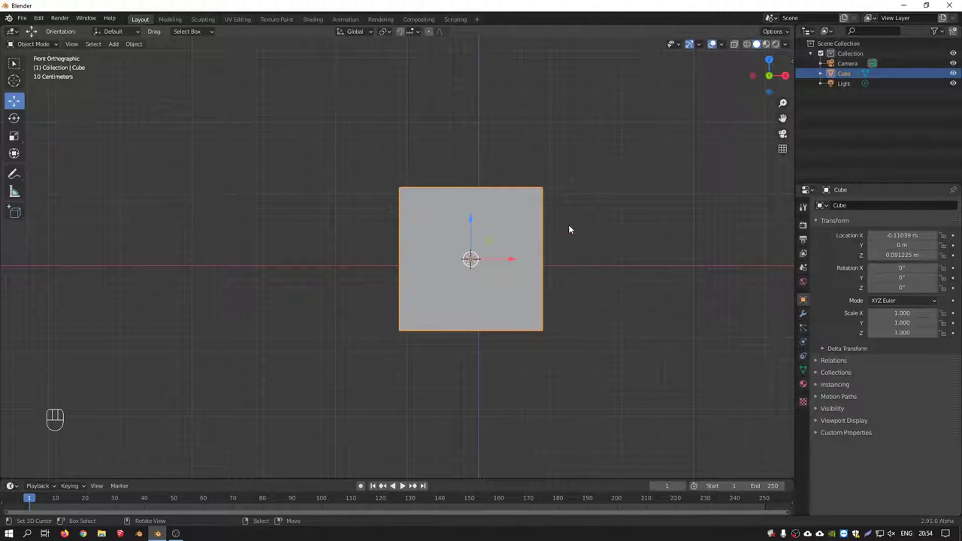
left_click_drag(549, 225, 525, 220)
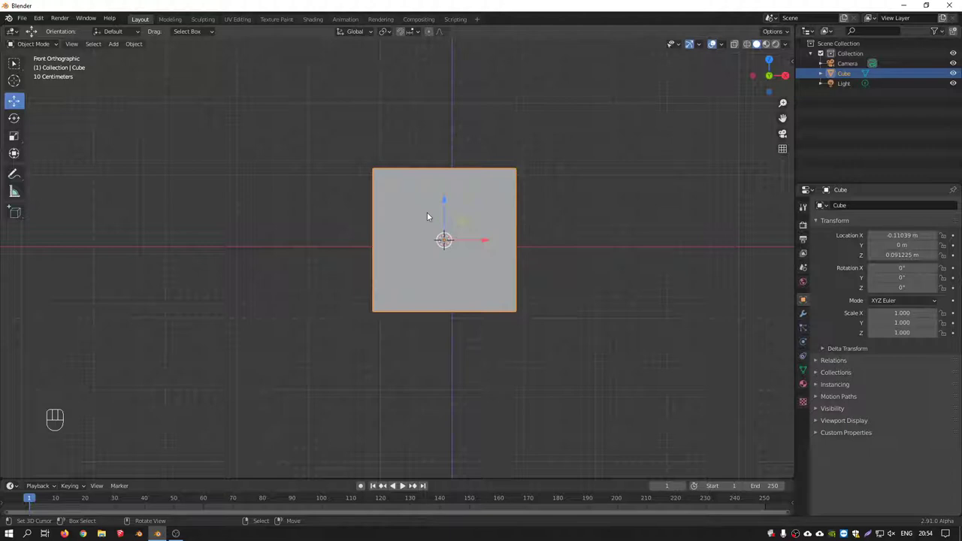
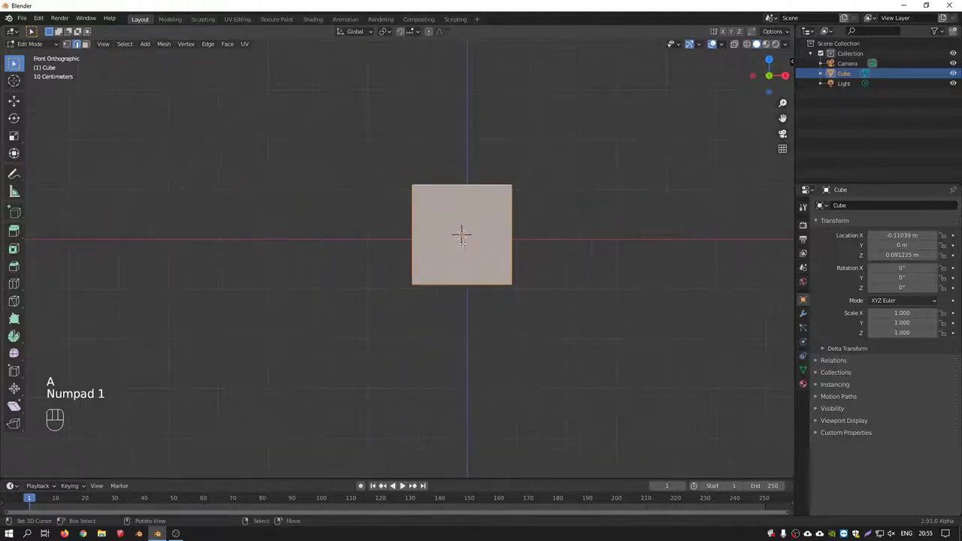
Shift the cube's mesh off its origin in Edit Mode, then delete the cube leaving camera and light.
key("g")
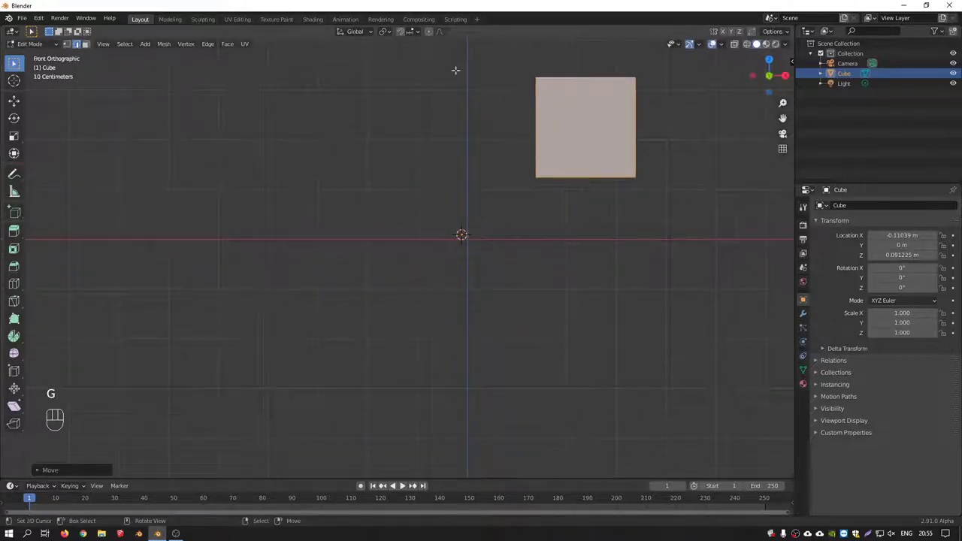
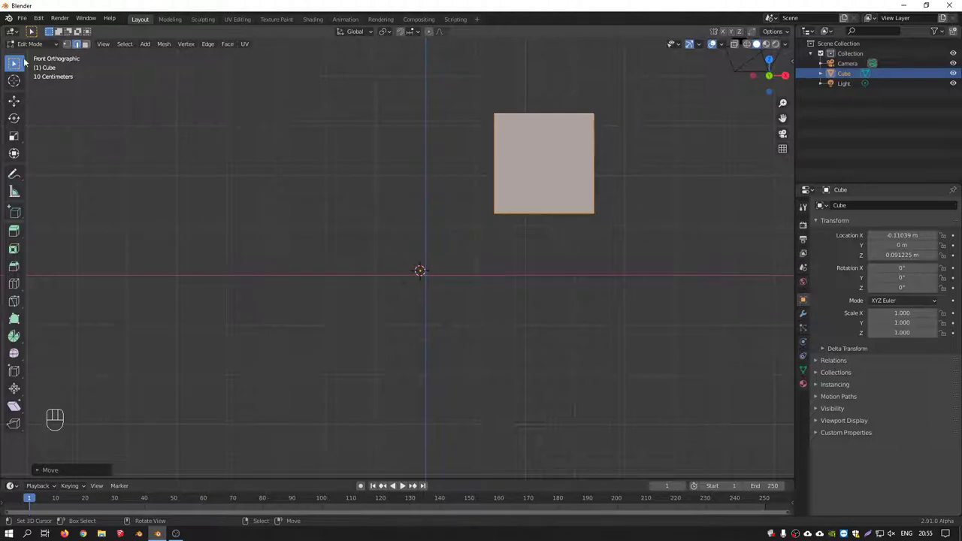
left_click_drag(53, 47, 40, 62)
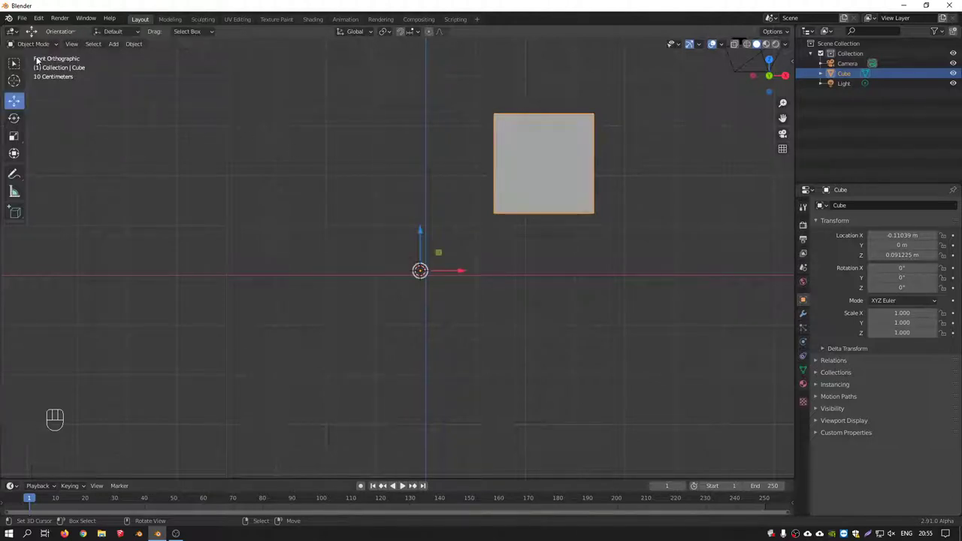
key("g")
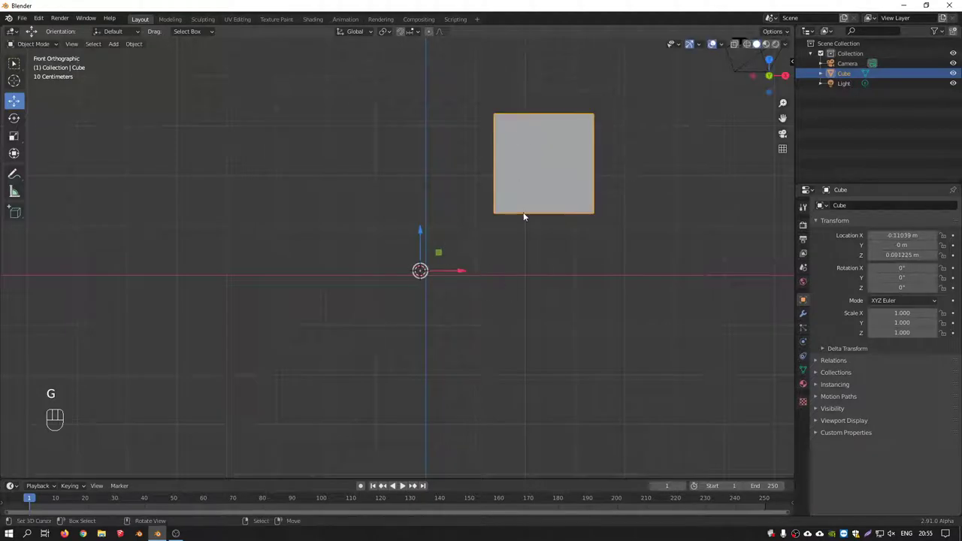
key("Tab")
key("shift+d")
key("shift+d")
key("Tab")
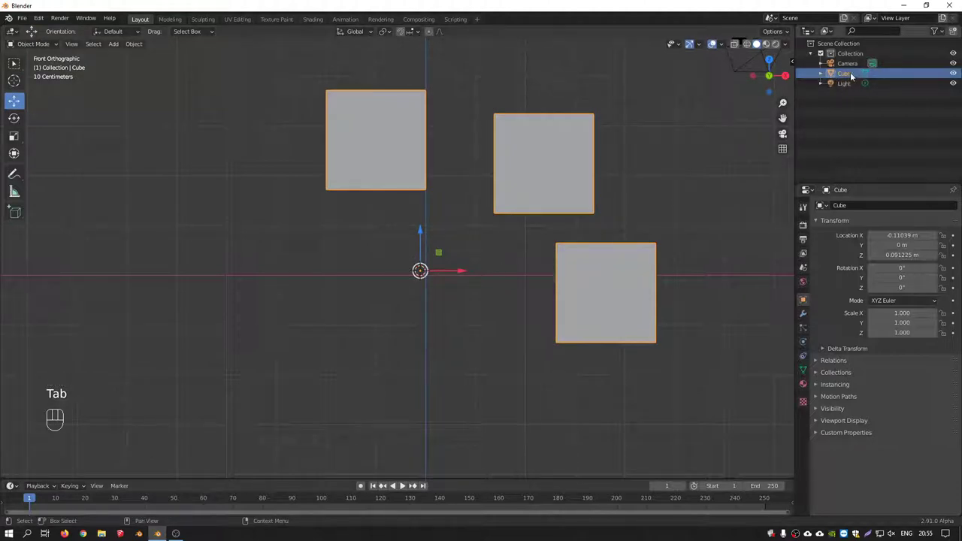
key("g")
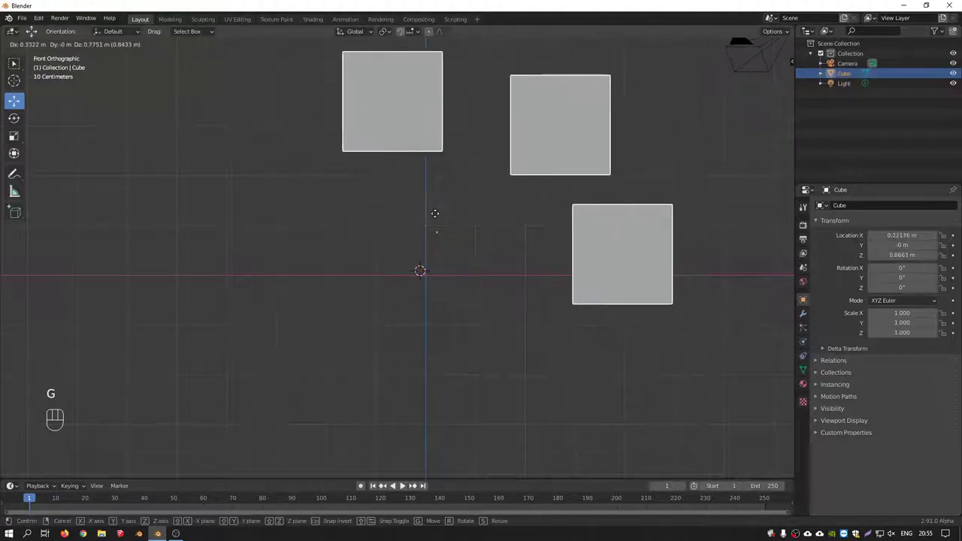
key("Delete")
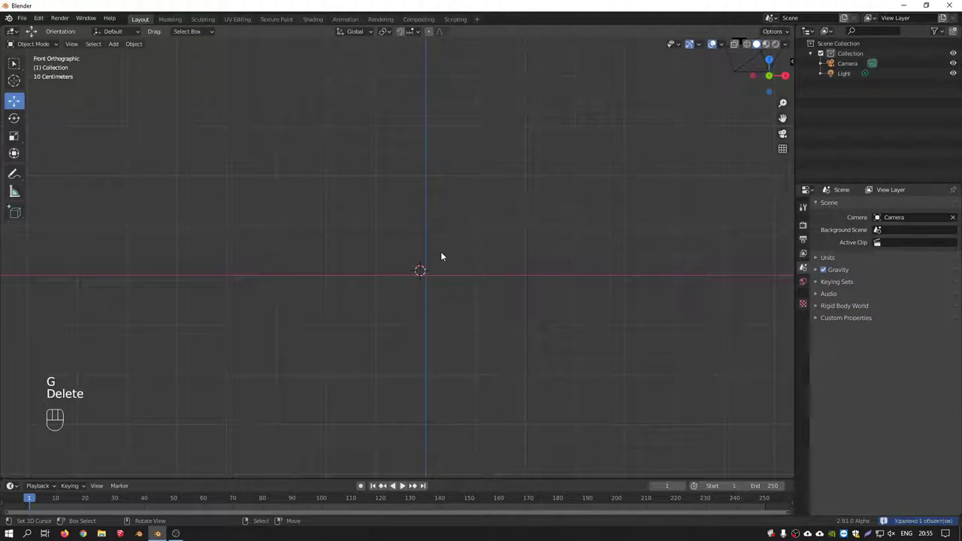
Add a cube at the origin in top view and duplicate it into three moved copies.
key("shift+c")
key("shift+a")
key("KP_1")
left_click_drag(335, 352, 497, 282)
key("KP_7")
left_click_drag(466, 213, 467, 281)
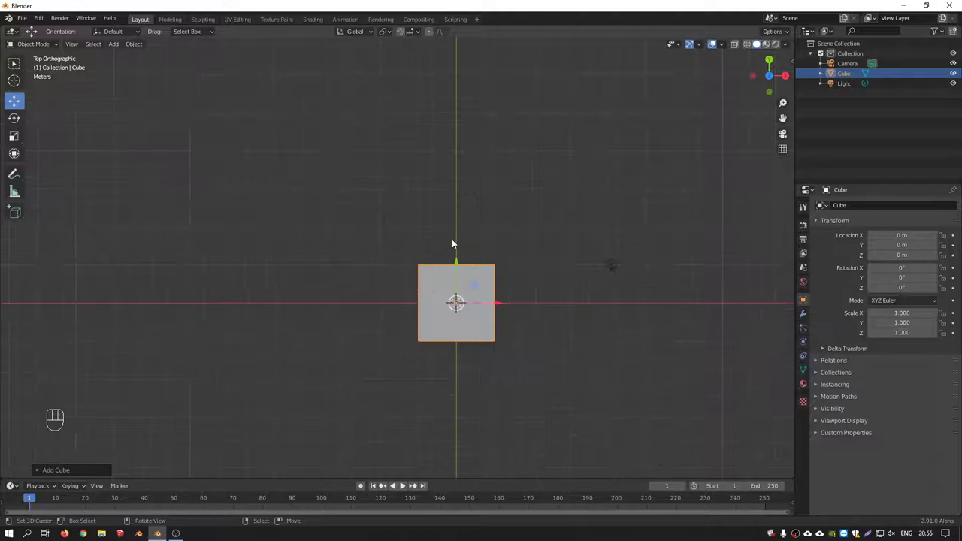
left_click_drag(491, 288, 477, 325)
key("shift+d")
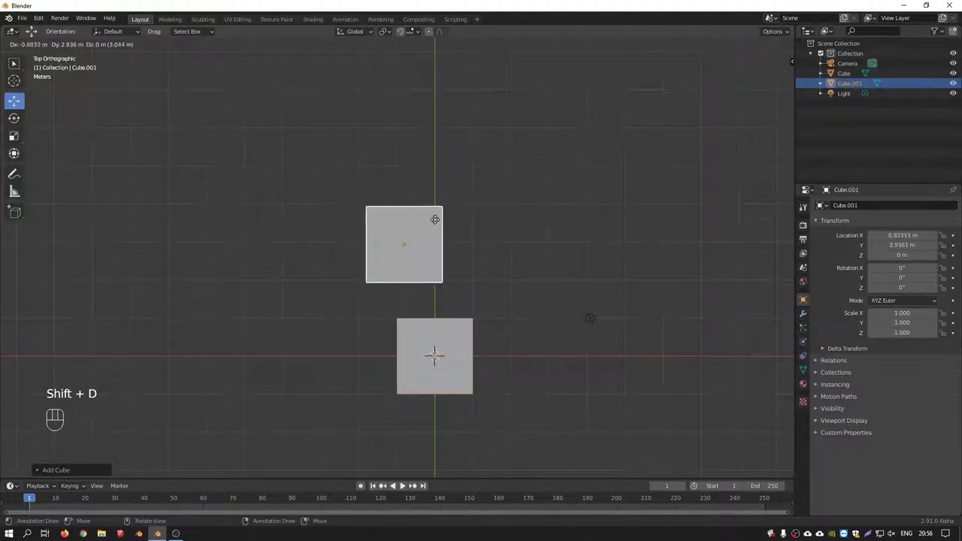
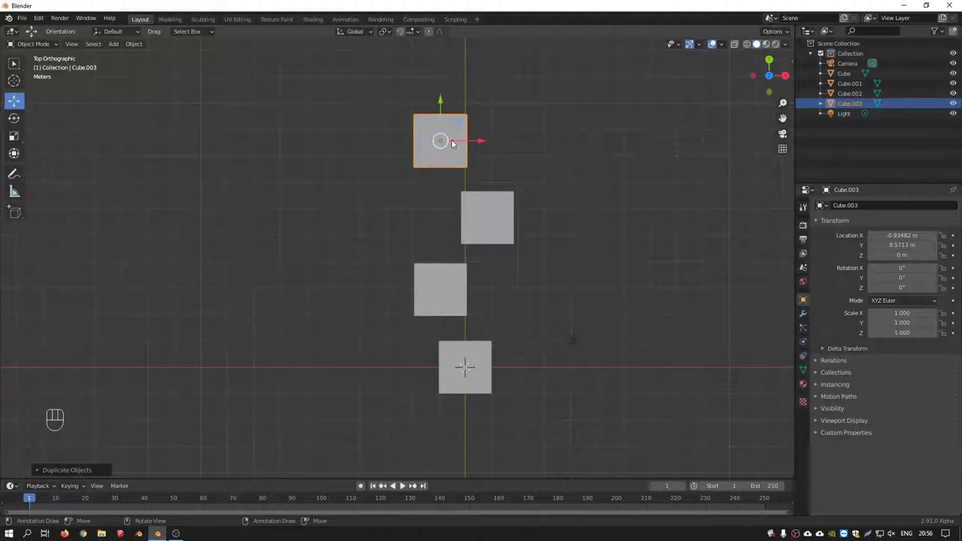
Select all four cubes and scale them on X to 0 so they line up in one column.
left_click_drag(477, 345, 520, 426)
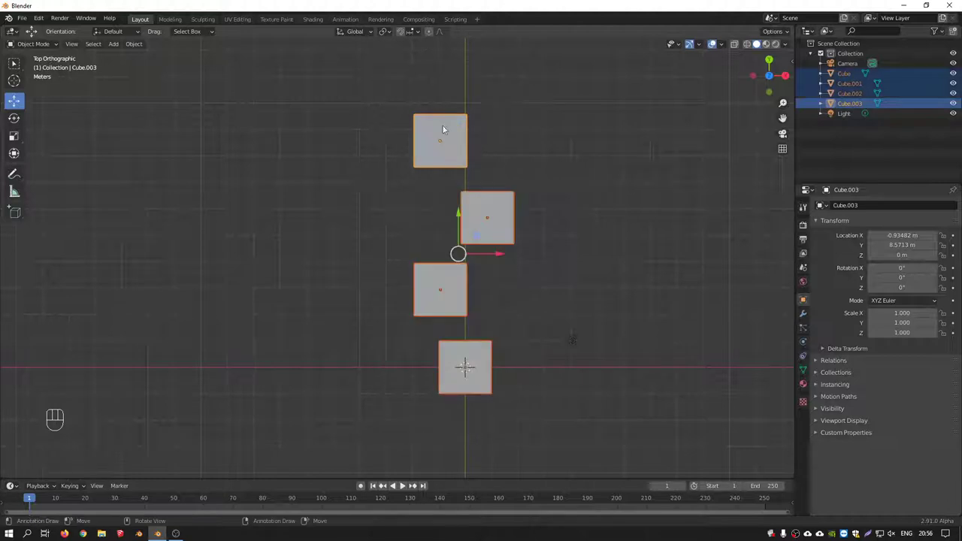
key("s")
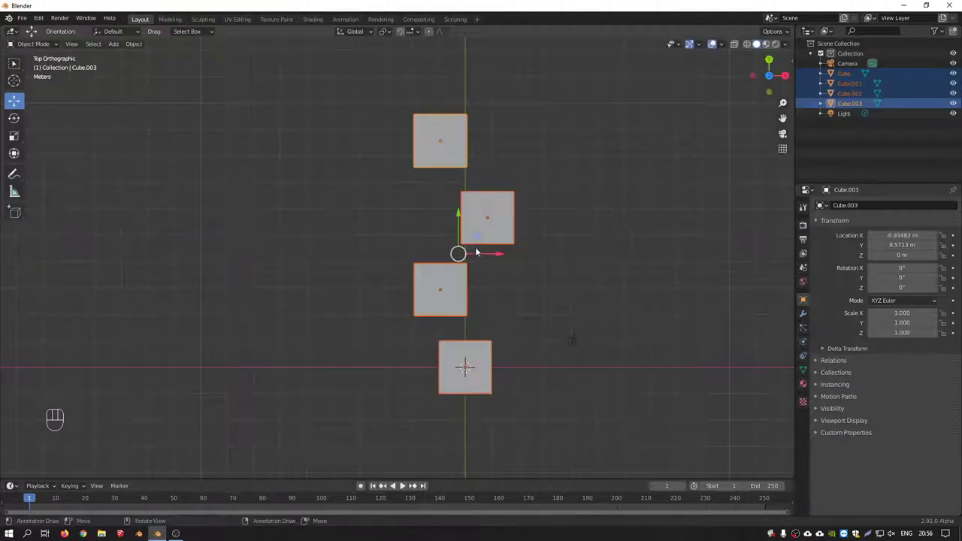
left_click_drag(791, 34, 423, 354)
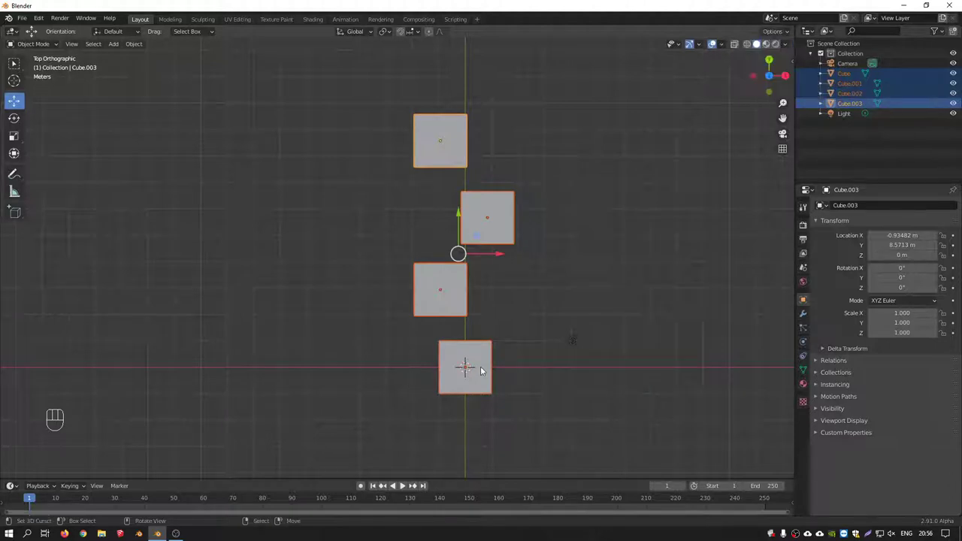
key("s")
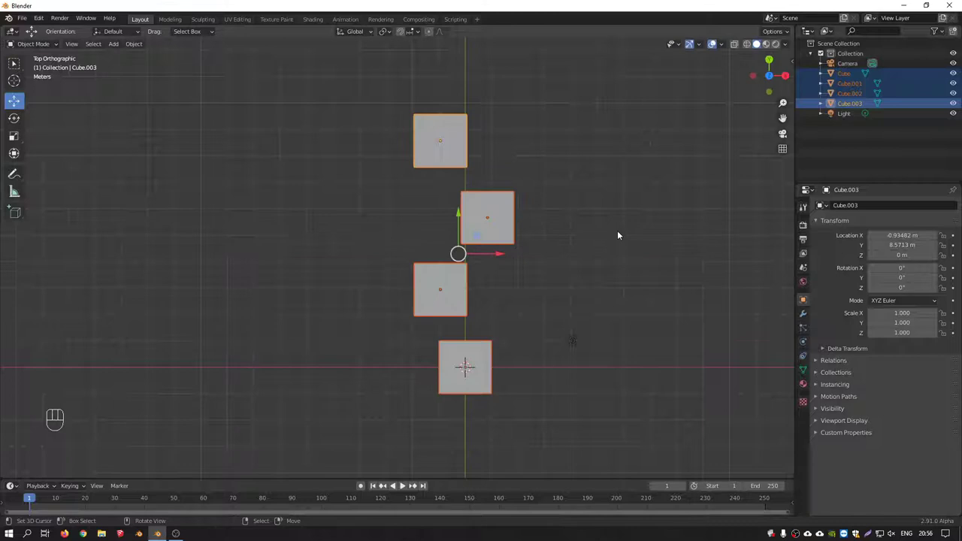
key("s")
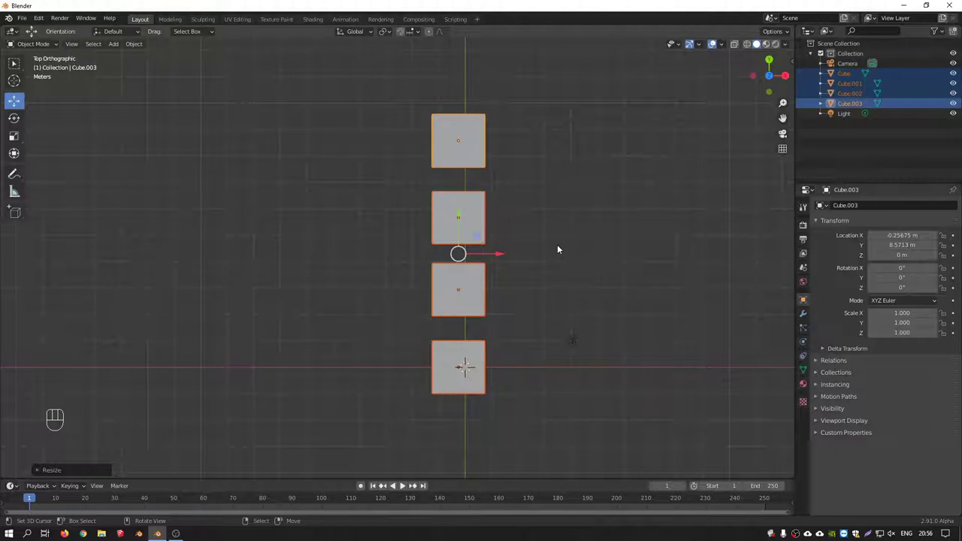
key("s")
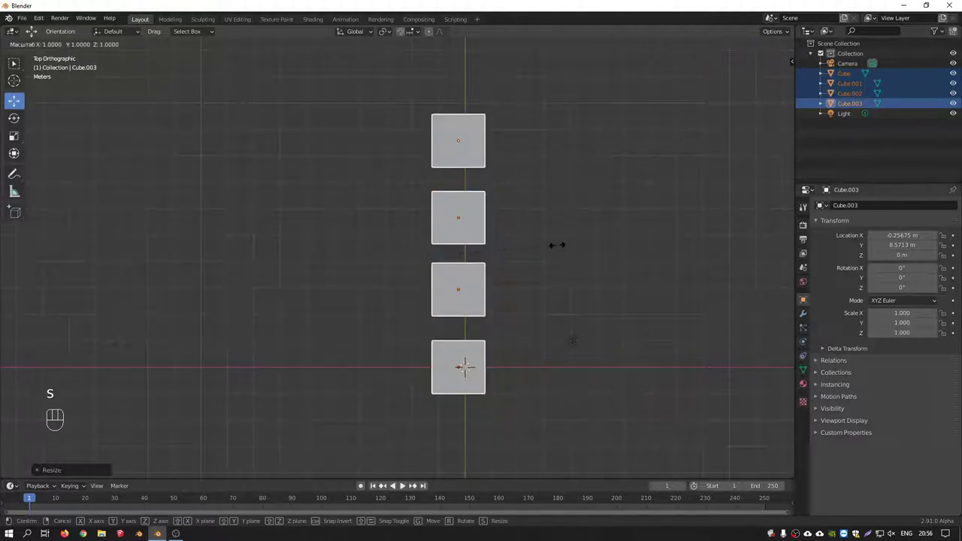
Check the row of cubes from front view and delete all four.
left_click_drag(497, 192, 523, 146)
key("KP_1")
left_click_drag(505, 241, 547, 275)
middle_click(495, 276)
key("Delete")
Add a fresh cube at the world origin with zero location and scale one.
left_click_drag(589, 337, 518, 274)
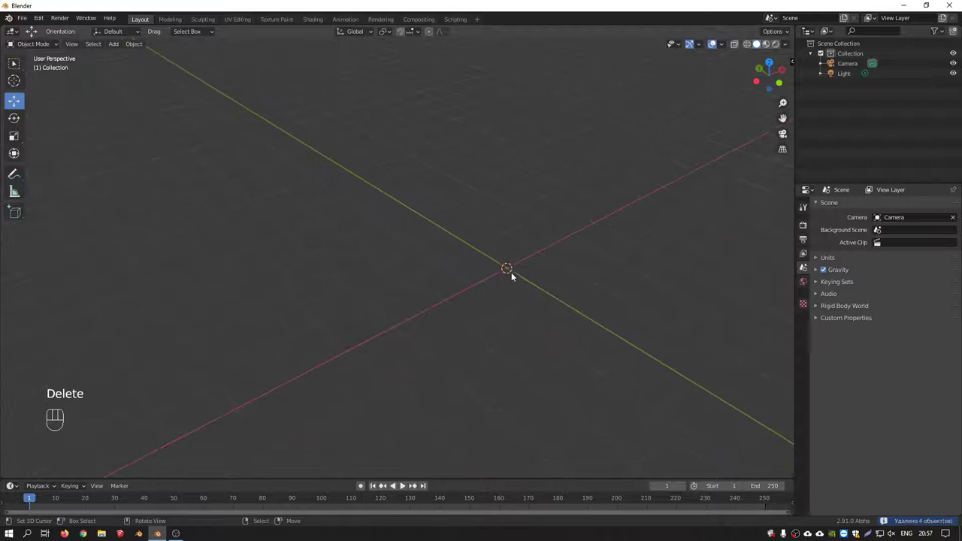
key("shift+a")
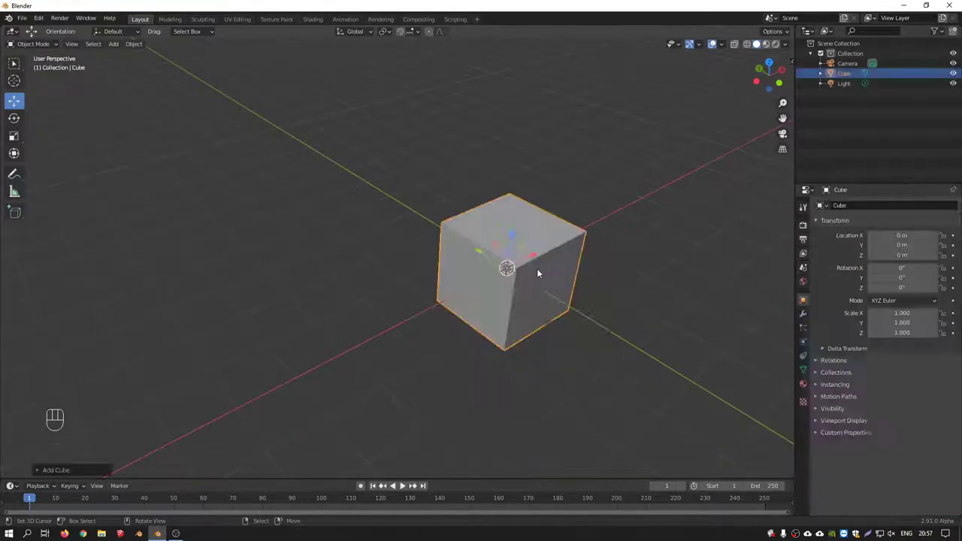
left_click_drag(532, 263, 536, 270)
left_click_drag(533, 279, 477, 285)
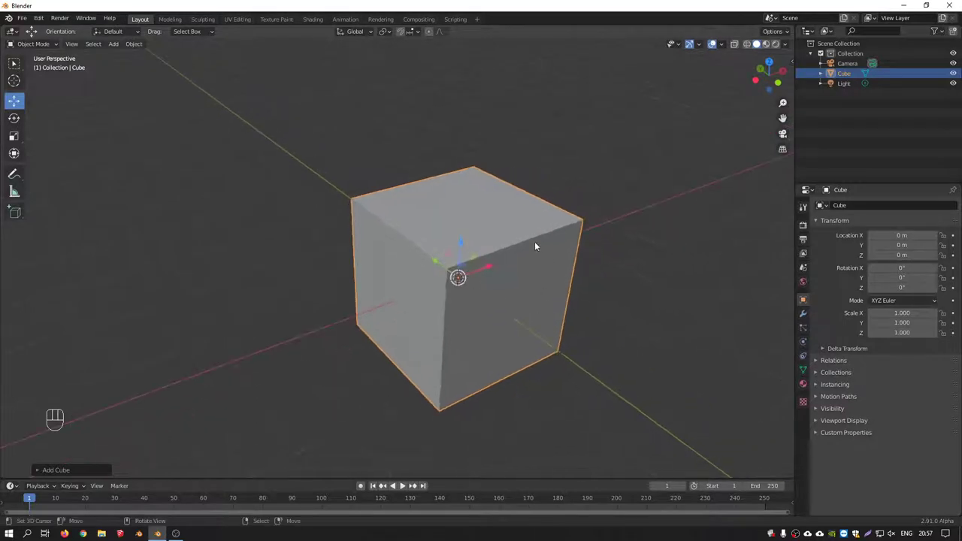
Zoom in and orbit the view around the new cube from several sides.
left_click_drag(476, 189, 397, 254)
left_click(501, 308)
left_click(517, 228)
left_click_drag(489, 277, 473, 289)
left_click(525, 300)
left_click_drag(521, 275, 538, 254)
key("KP_1")
key("KP_7")
left_click_drag(543, 287, 538, 227)
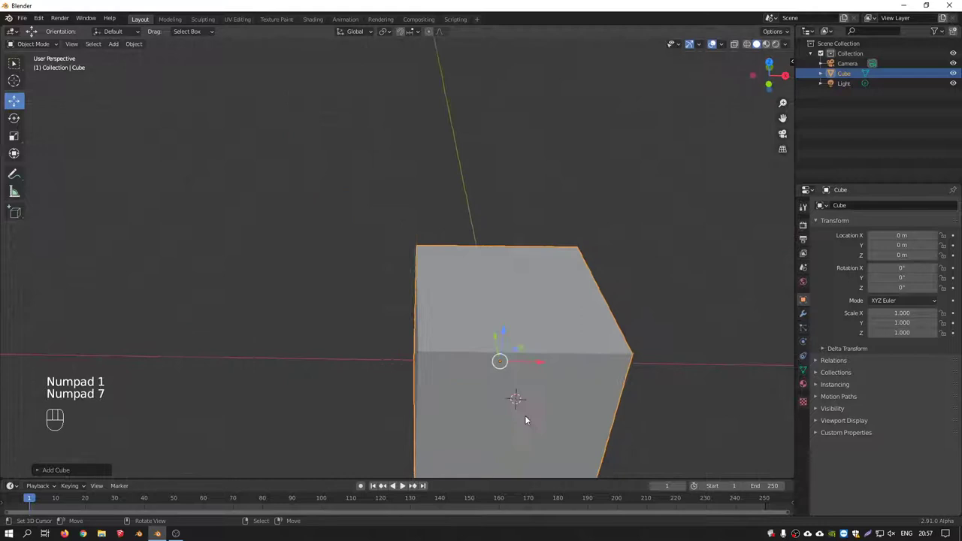
left_click_drag(520, 420, 523, 397)
left_click_drag(538, 381, 510, 390)
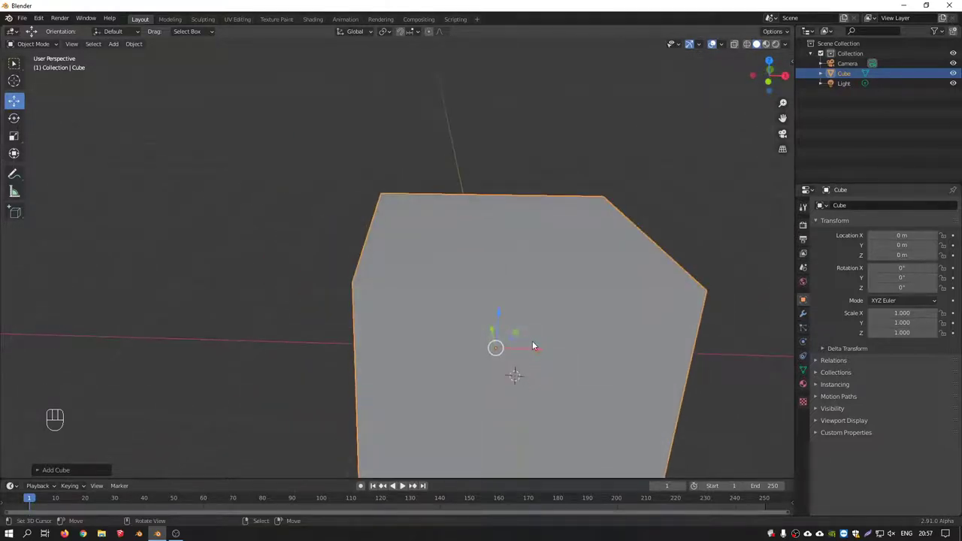
middle_click(564, 329)
left_click_drag(572, 349, 486, 243)
middle_click(507, 260)
left_click(479, 250)
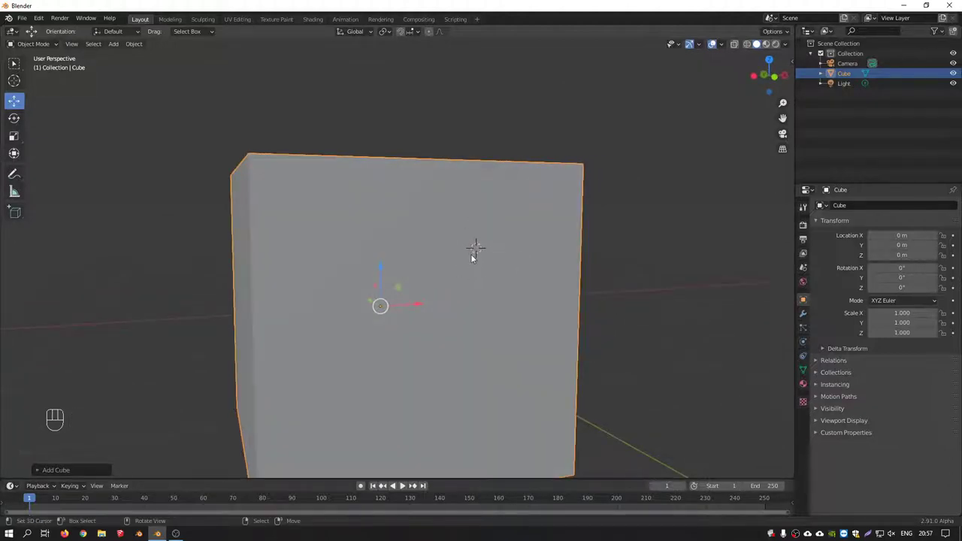
left_click_drag(480, 258, 462, 275)
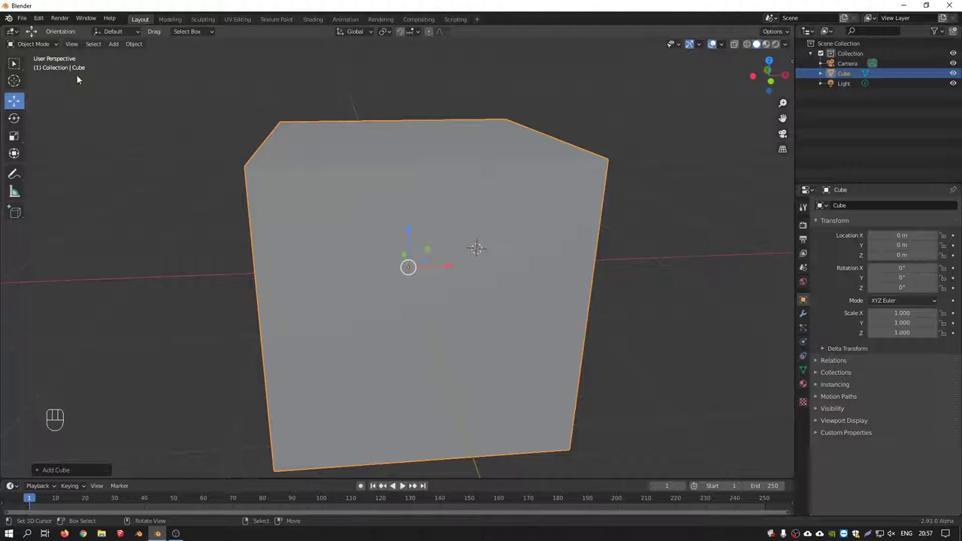
Switch to the Cursor tool with no orientation and try placing the 3D cursor around the cube.
left_click(21, 82)
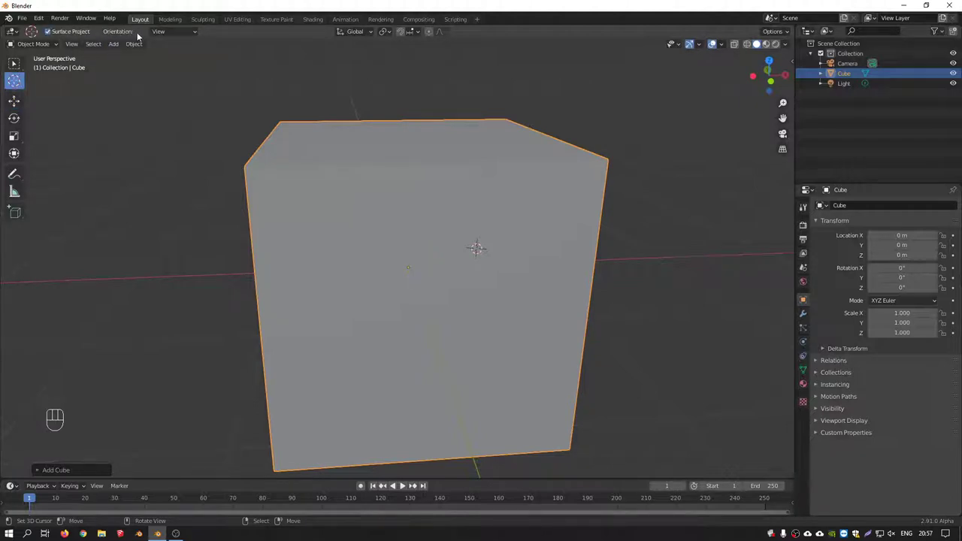
left_click_drag(180, 35, 164, 45)
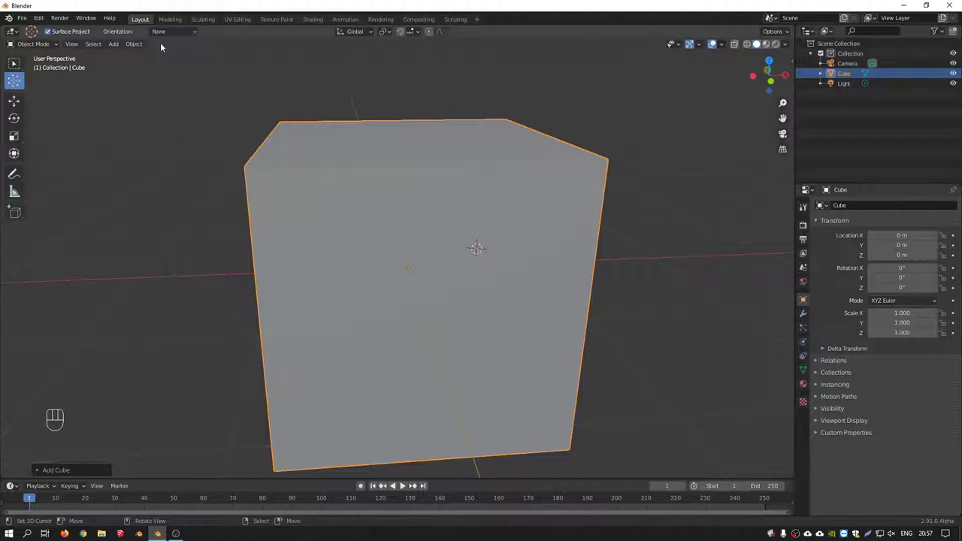
left_click_drag(440, 204, 464, 211)
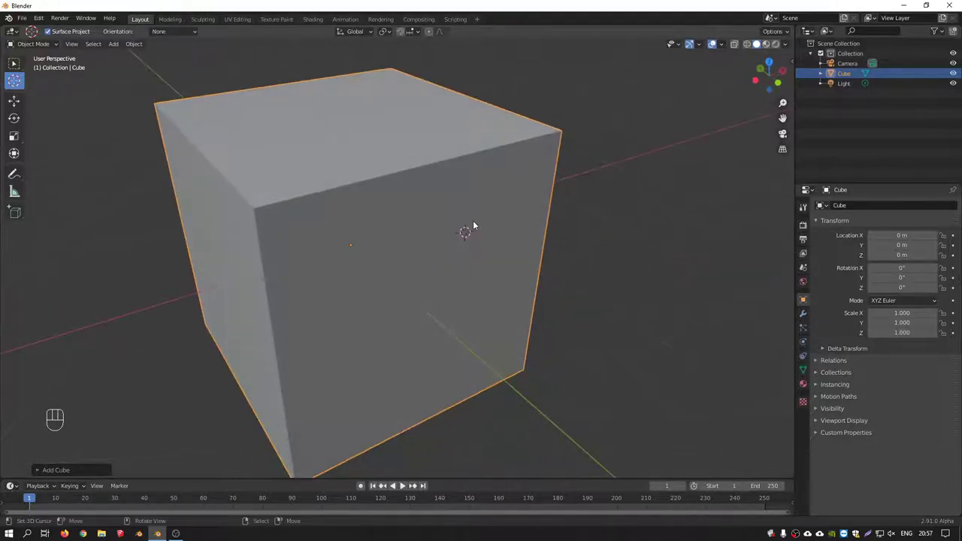
key("shift+c")
left_click_drag(291, 328, 437, 261)
left_click_drag(401, 255, 402, 255)
left_click(443, 261)
left_click(437, 227)
left_click(379, 276)
left_click(420, 303)
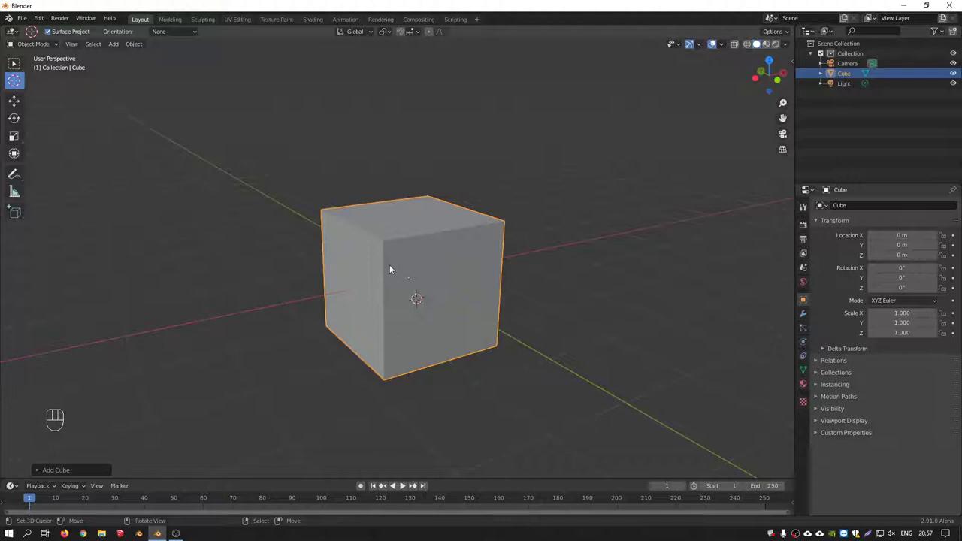
Place the 3D cursor on the cube's face with its orientation set to Geometry.
middle_click(390, 270)
left_click_drag(185, 35, 178, 60)
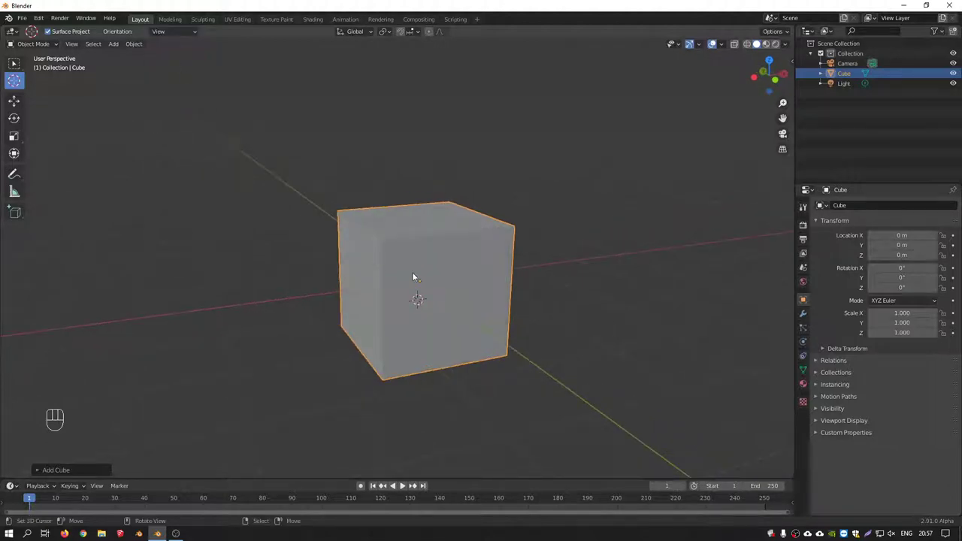
middle_click(420, 275)
left_click(441, 254)
left_click(365, 263)
left_click_drag(179, 38, 161, 69)
left_click_drag(371, 249, 380, 257)
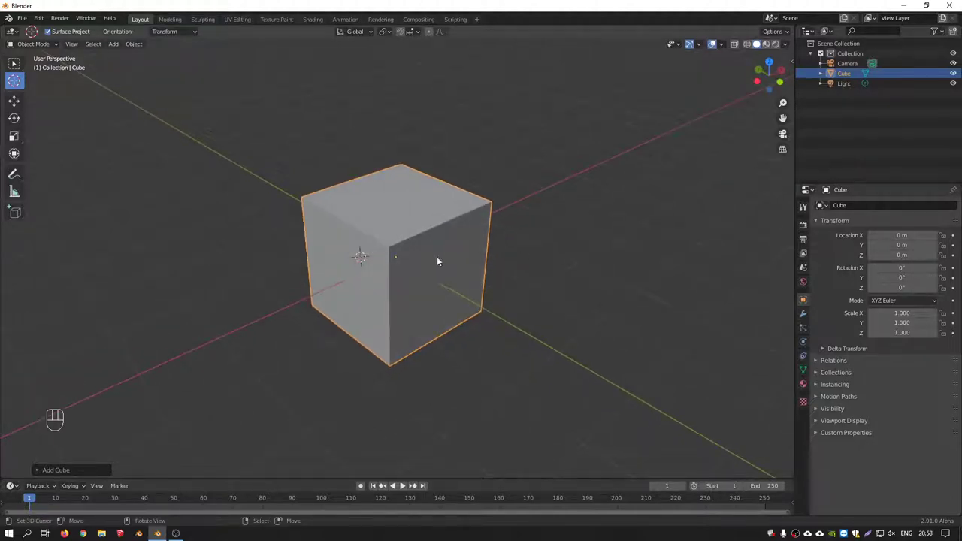
left_click(450, 251)
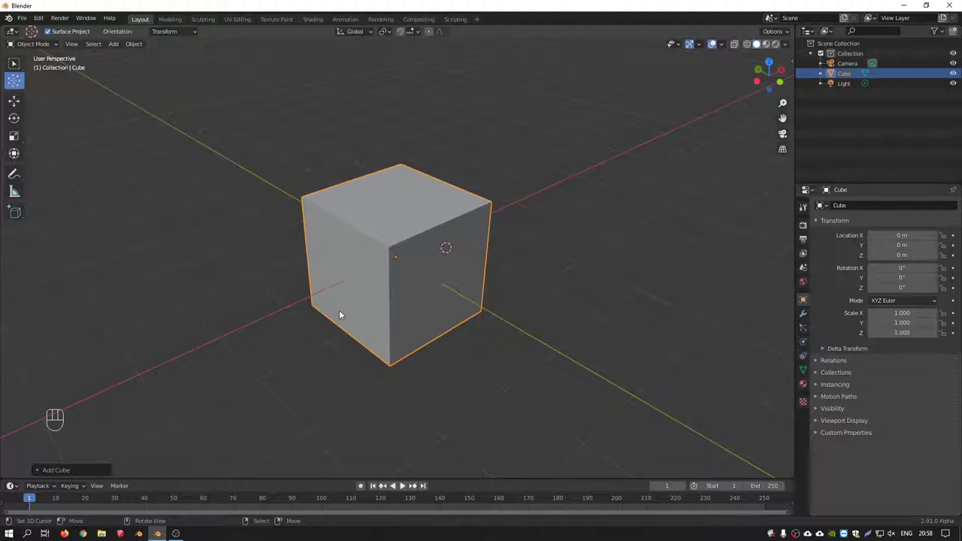
left_click_drag(174, 38, 174, 75)
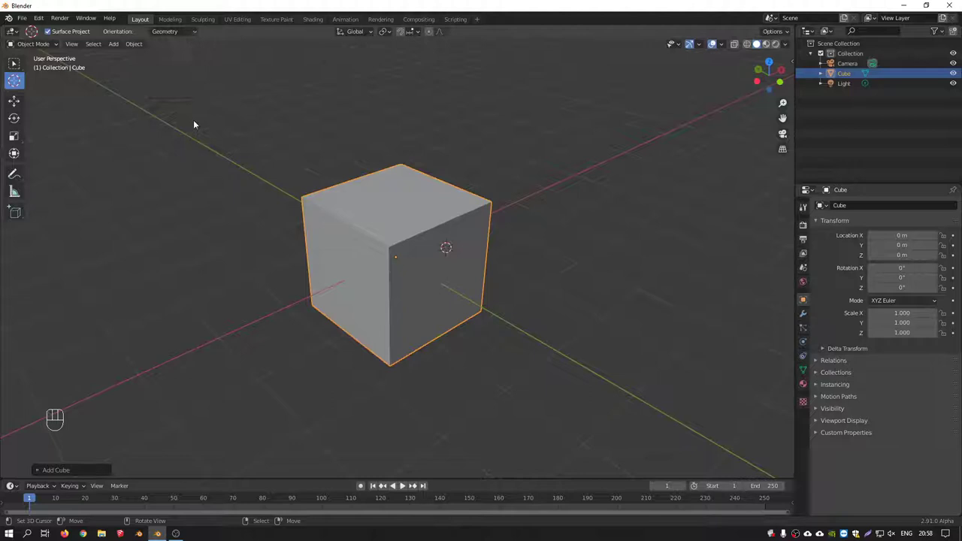
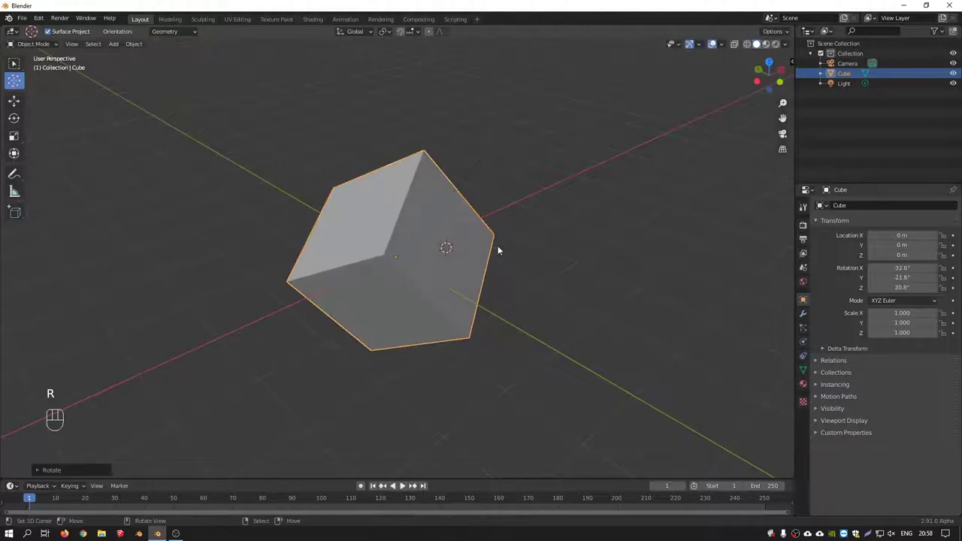
Confirm the cube's tilt and inspect it from several orbit angles.
left_click(447, 214)
left_click_drag(459, 233, 291, 232)
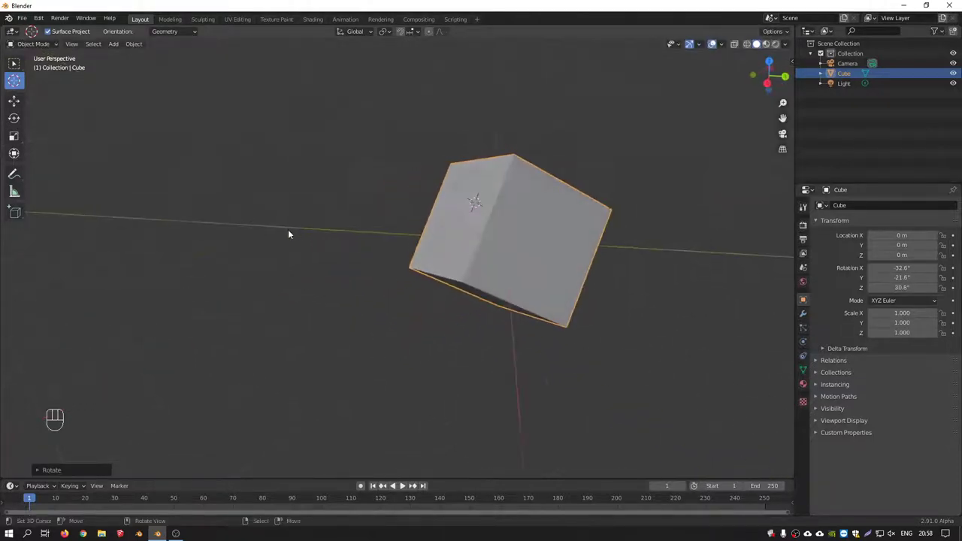
left_click_drag(437, 174, 540, 176)
left_click_drag(453, 218, 480, 275)
left_click_drag(480, 260, 518, 254)
left_click_drag(359, 33, 293, 75)
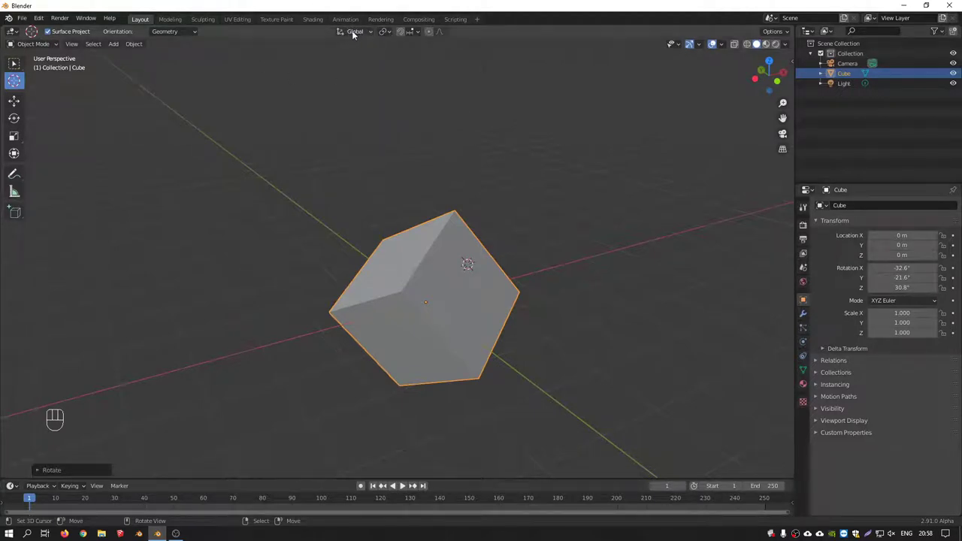
left_click_drag(361, 33, 356, 181)
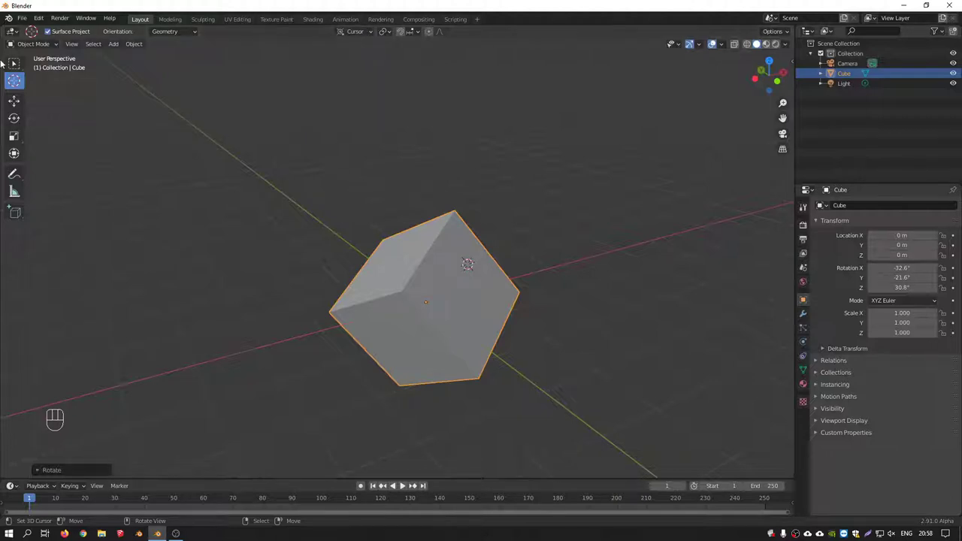
Add a second cube, Cube.001, at the 3D cursor on the tilted cube's face.
left_click(18, 106)
left_click_drag(463, 294, 467, 288)
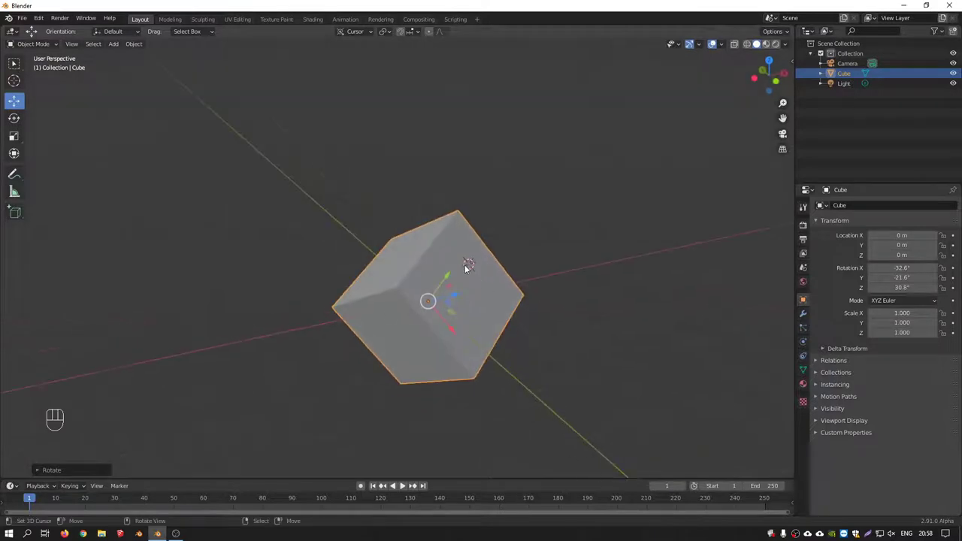
left_click_drag(456, 291, 428, 311)
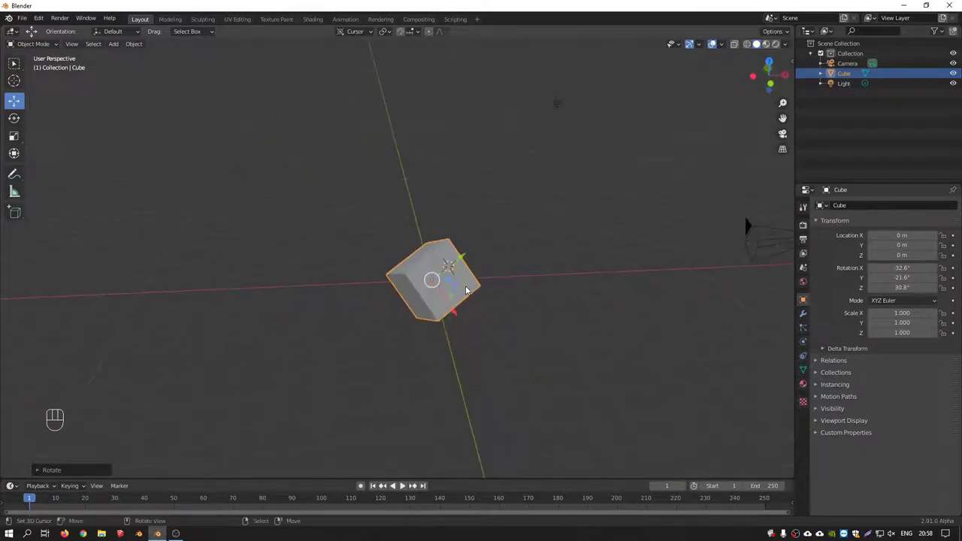
middle_click(443, 269)
key("shift+a")
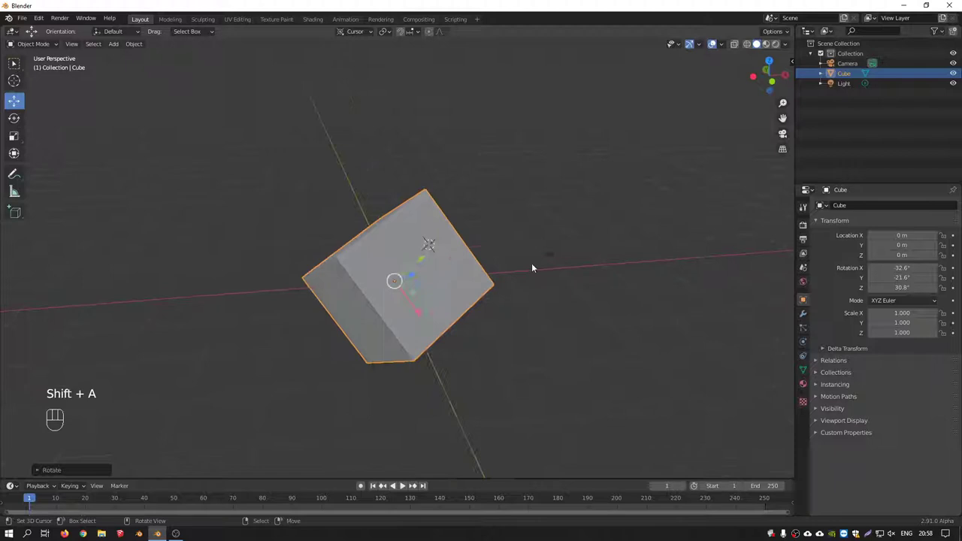
left_click(435, 280)
left_click_drag(431, 257, 425, 261)
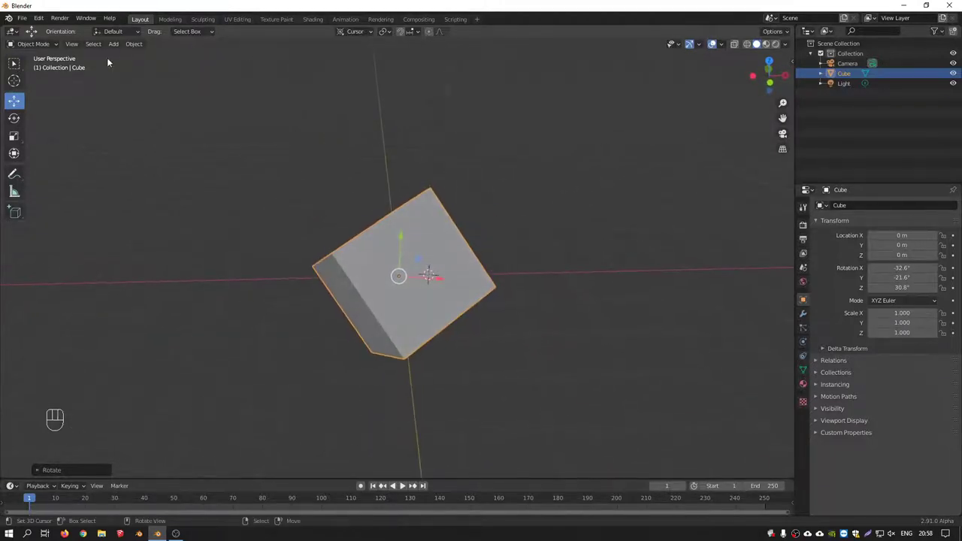
Adjust the Cursor tool settings, place the cursor again and return to the Select tool.
left_click(16, 89)
left_click_drag(173, 35, 176, 75)
left_click_drag(431, 287, 451, 278)
left_click_drag(419, 274, 384, 278)
left_click(404, 267)
left_click_drag(432, 269, 448, 288)
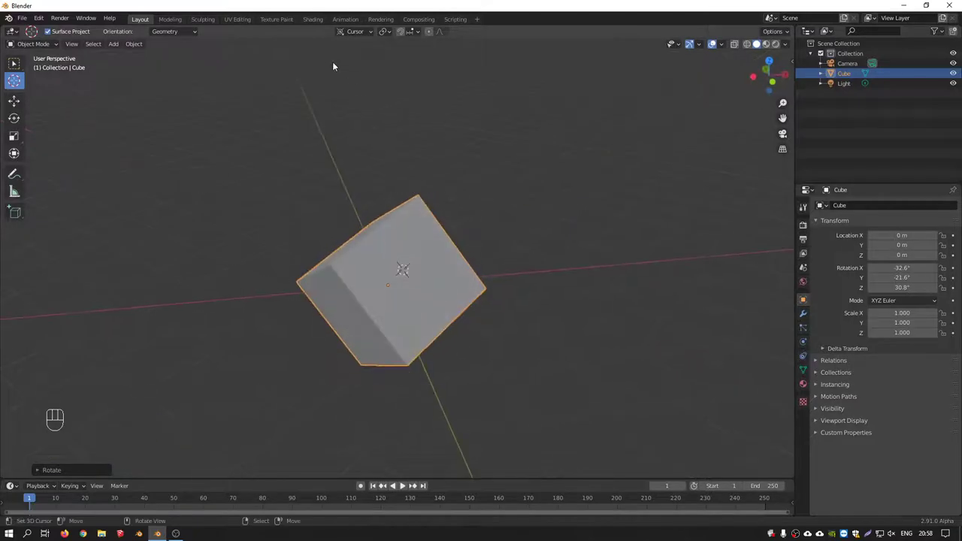
left_click(19, 66)
Add a second cube, tilt it and scale to 0.245, then discard it and re-rotate the original cube.
key("shift+a")
middle_click(468, 260)
left_click(39, 475)
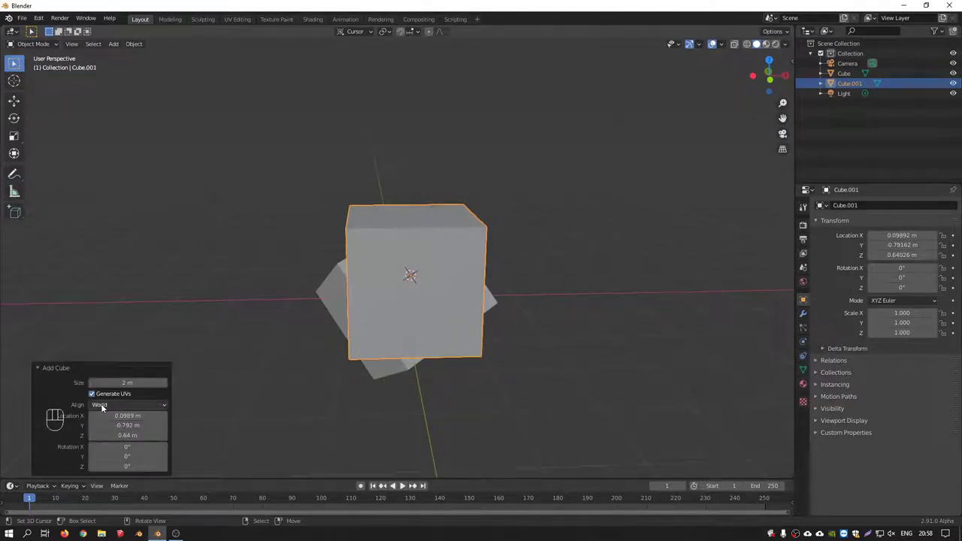
left_click_drag(131, 412, 116, 443)
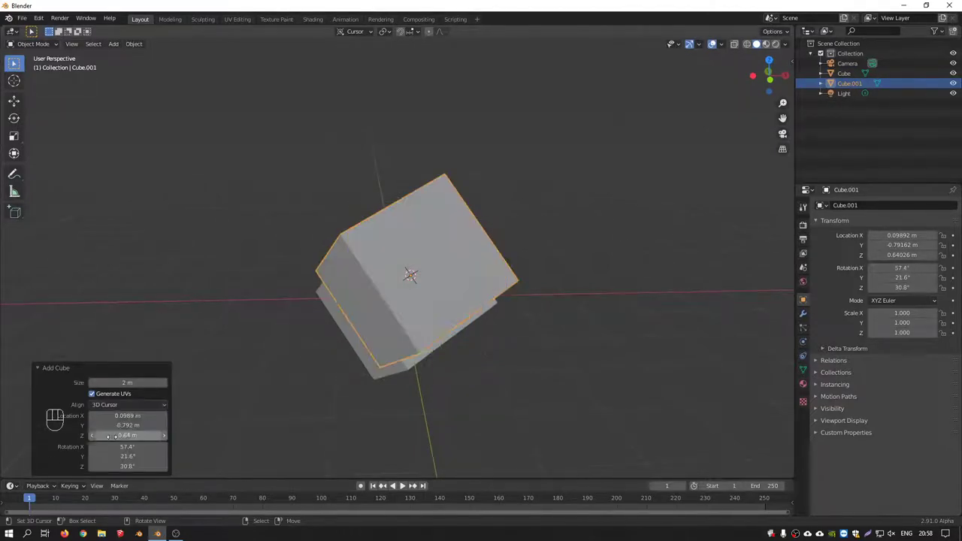
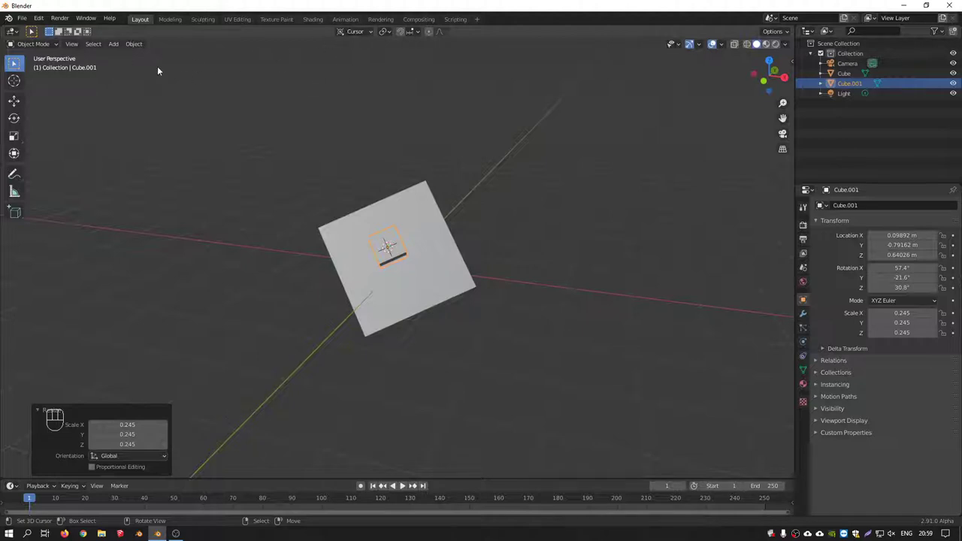
left_click(22, 80)
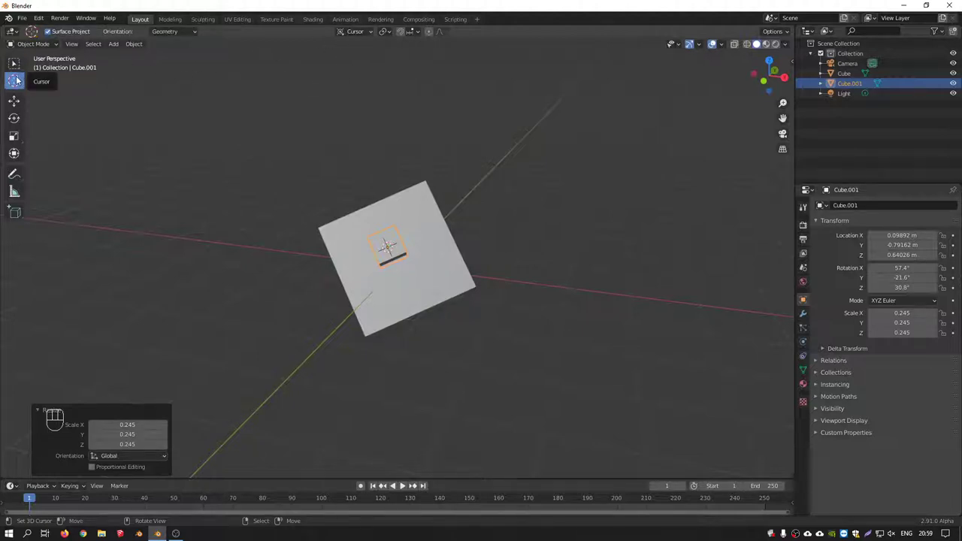
left_click(19, 100)
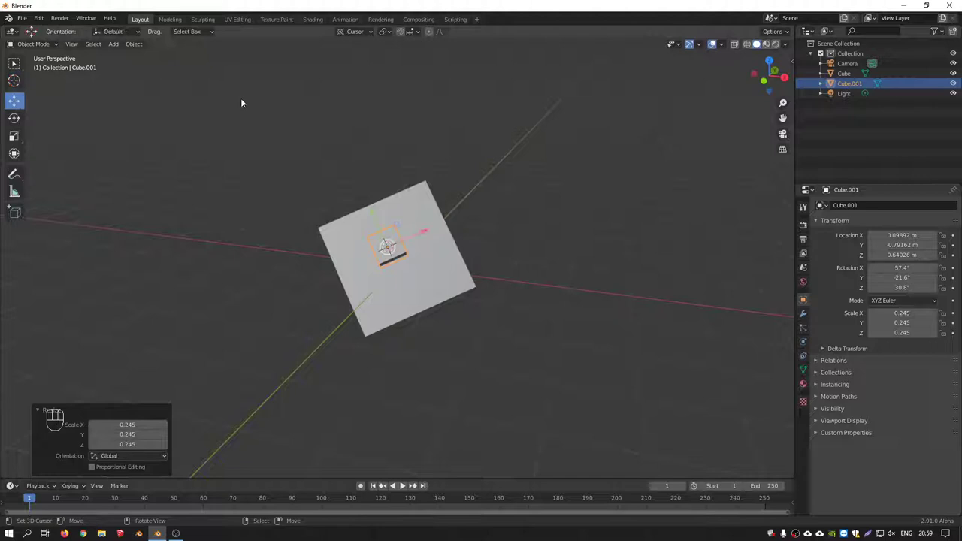
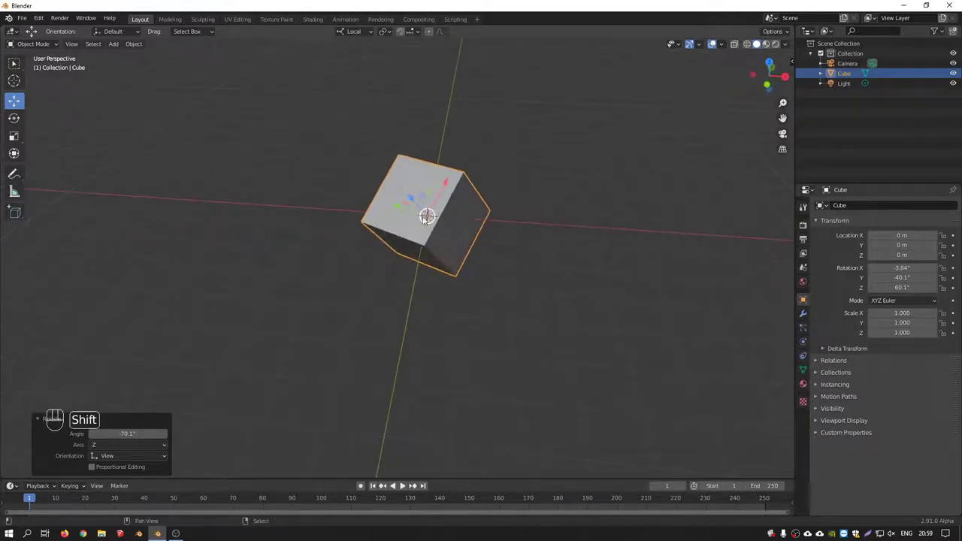
Duplicate the cube with Shift+D and rotate the copy, setting it beside the original along X.
key("shift+d")
key("r")
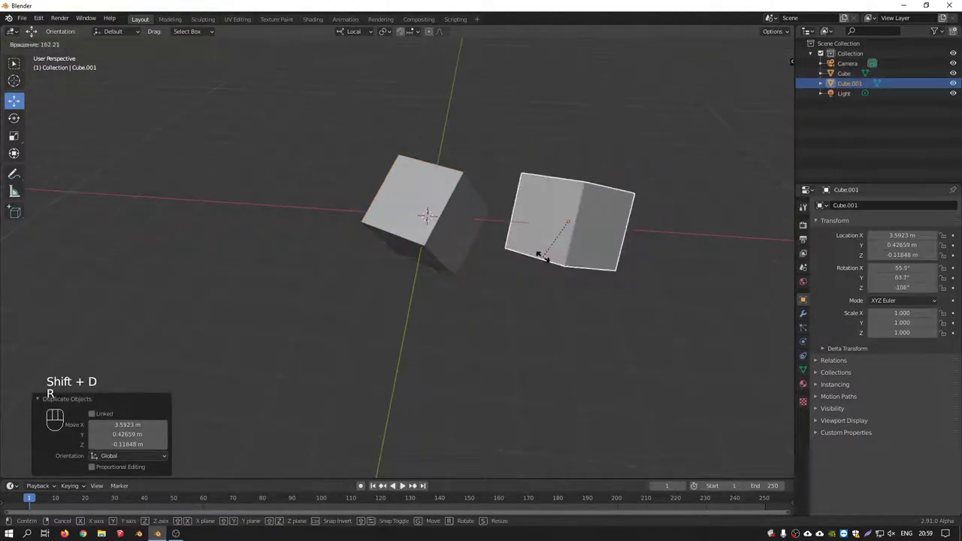
right_click(444, 212)
right_click(580, 222)
right_click(456, 197)
left_click_drag(489, 184, 481, 177)
right_click(573, 207)
left_click_drag(577, 210, 602, 236)
left_click_drag(373, 37, 452, 181)
left_click_drag(438, 173, 420, 188)
Switch transform orientation to Gimbal and rotate the original cube to 47.7°, −68.7°, 113°, raised above the copy.
scroll("up", 3)
scroll("down", 3)
right_click(419, 199)
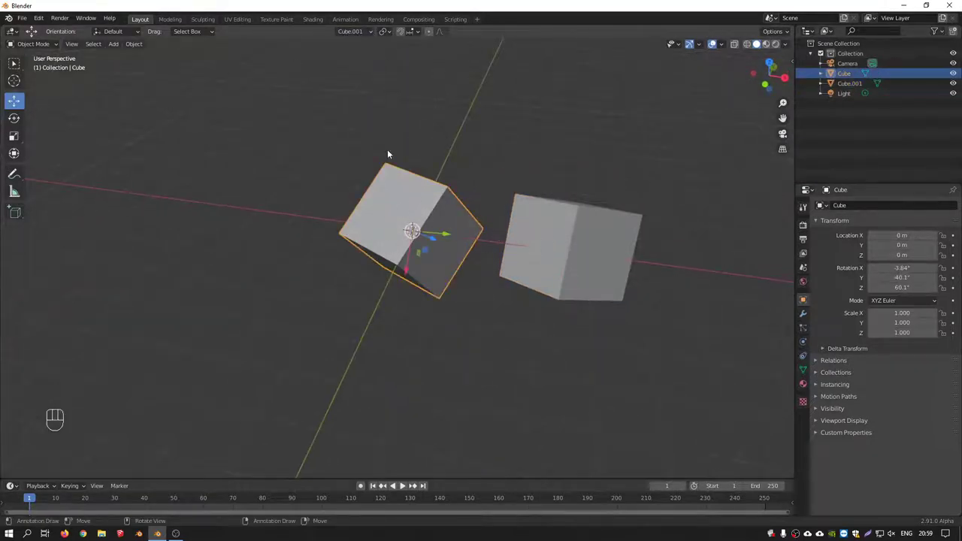
right_click(571, 231)
right_click(443, 227)
left_click(411, 266)
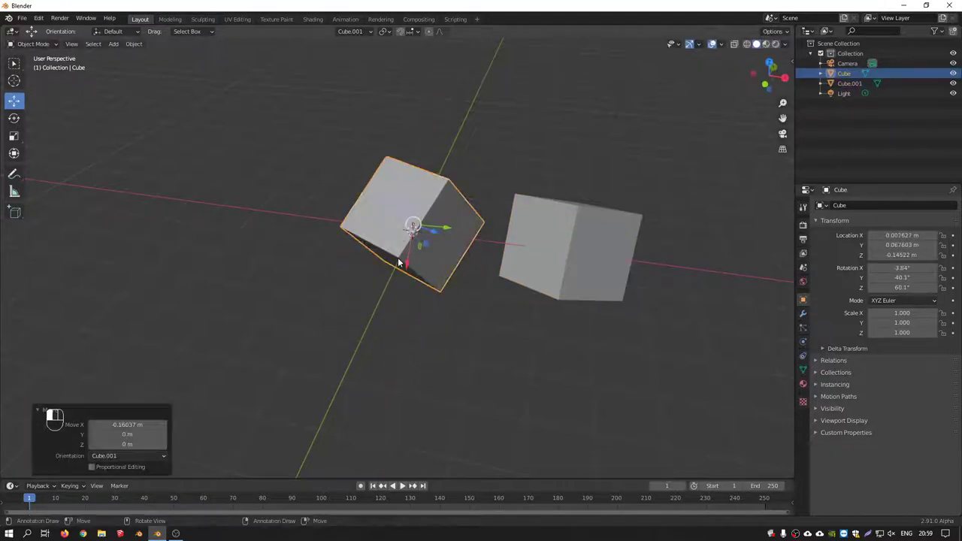
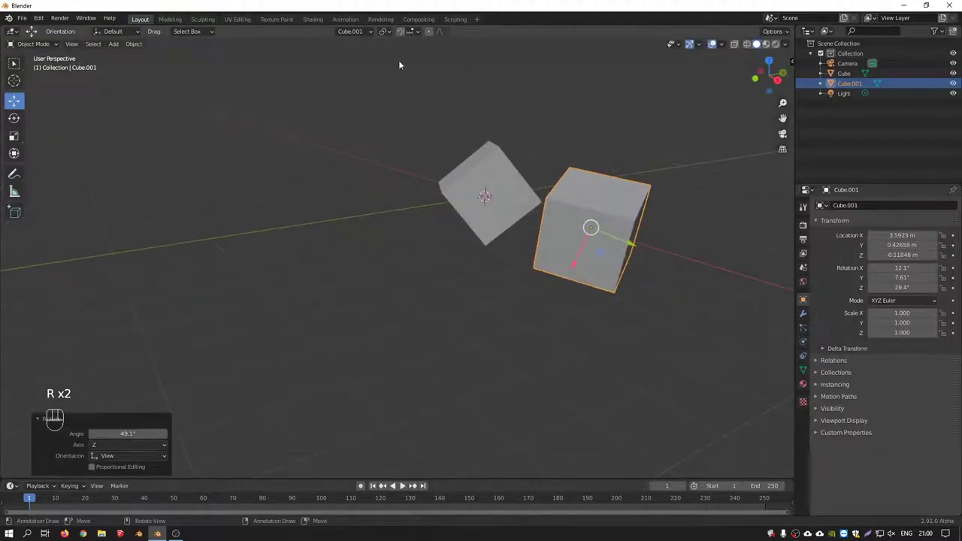
left_click_drag(380, 32, 416, 188)
left_click_drag(355, 37, 425, 175)
left_click_drag(589, 240, 610, 243)
right_click(463, 194)
key("r")
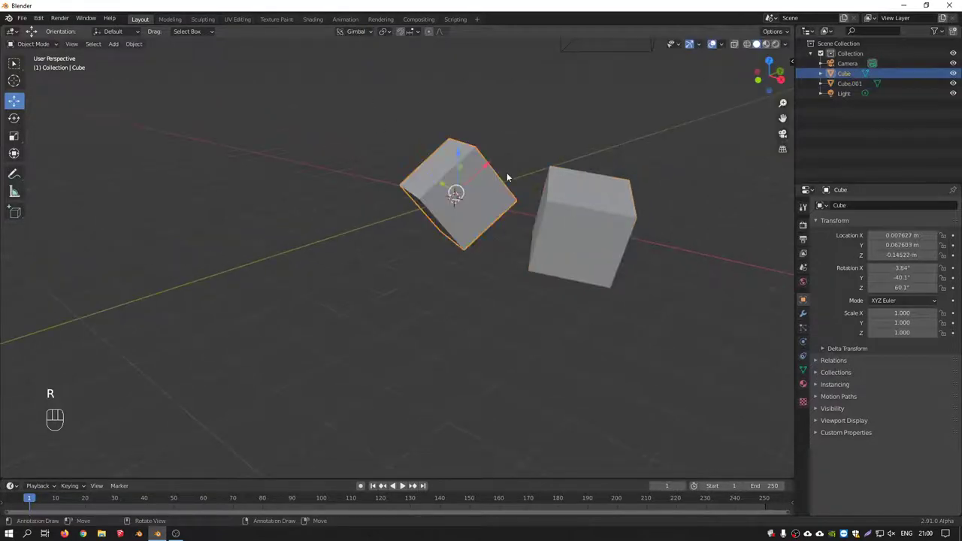
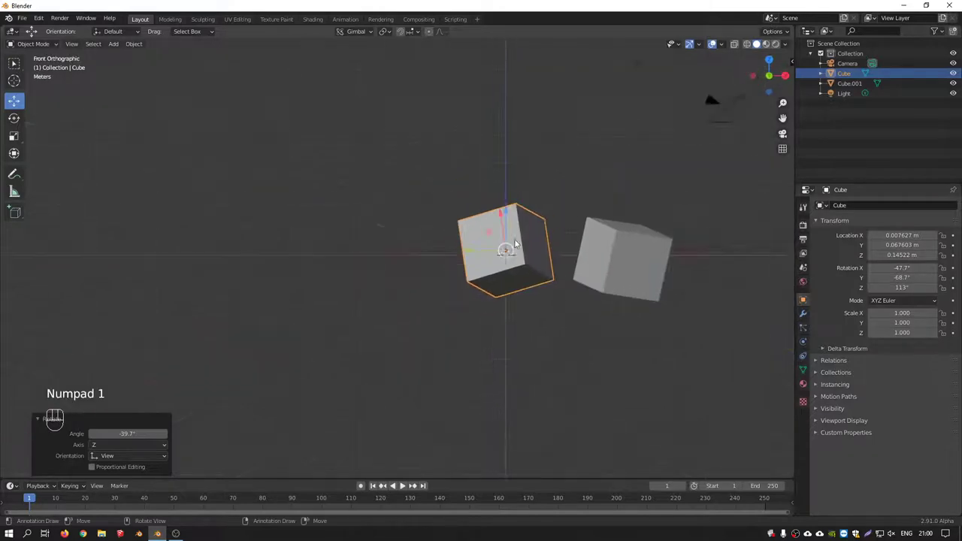
middle_click(473, 219)
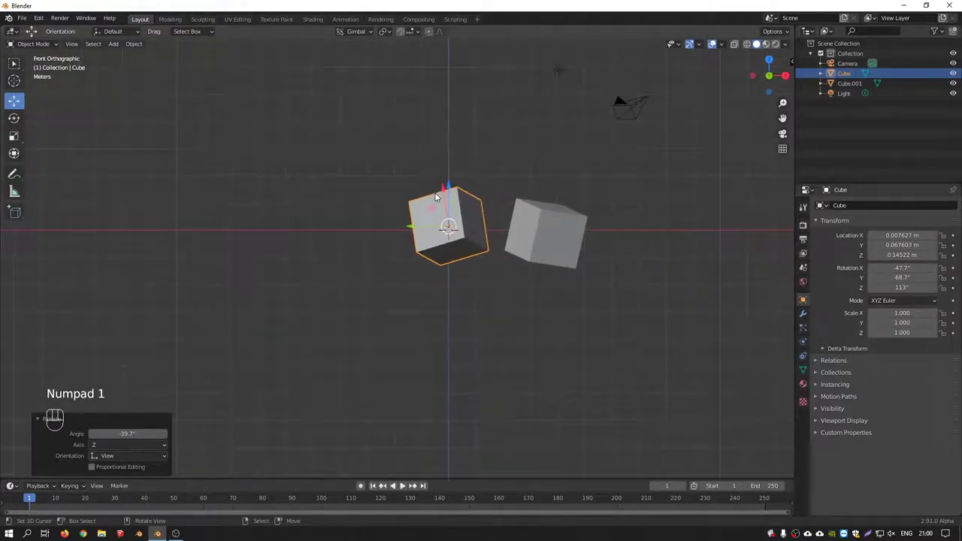
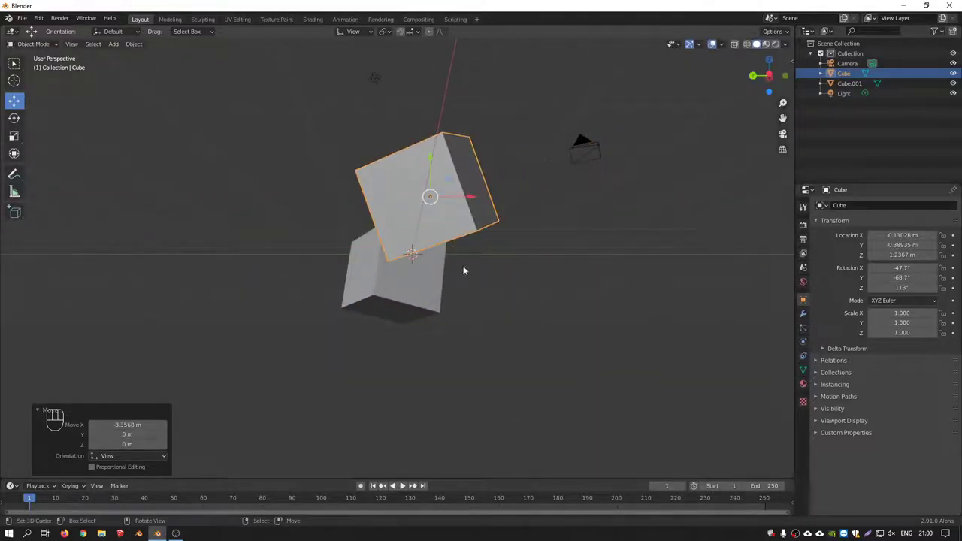
Move the tilted cube further left and view the scene from directly above.
left_click_drag(435, 227, 378, 242)
left_click(536, 187)
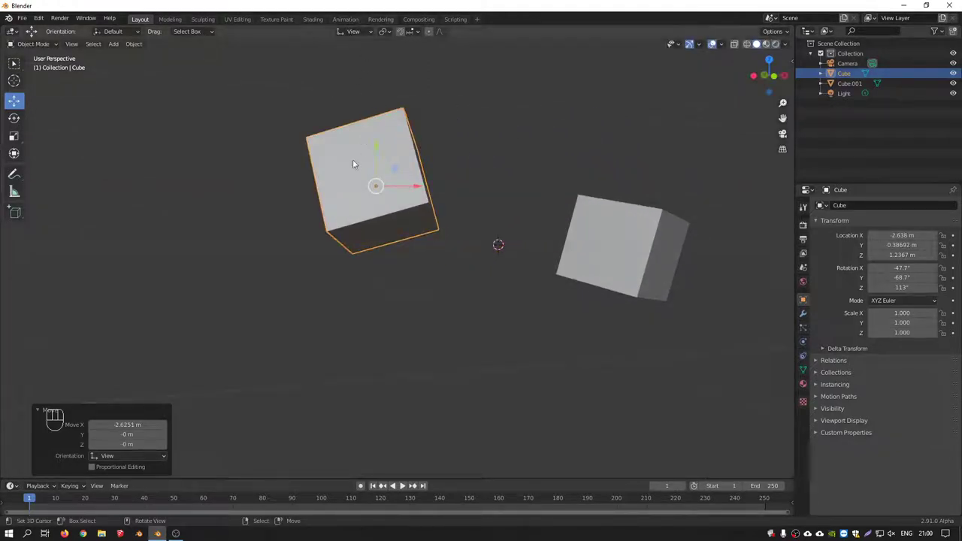
left_click_drag(362, 179, 413, 181)
key("KP_7")
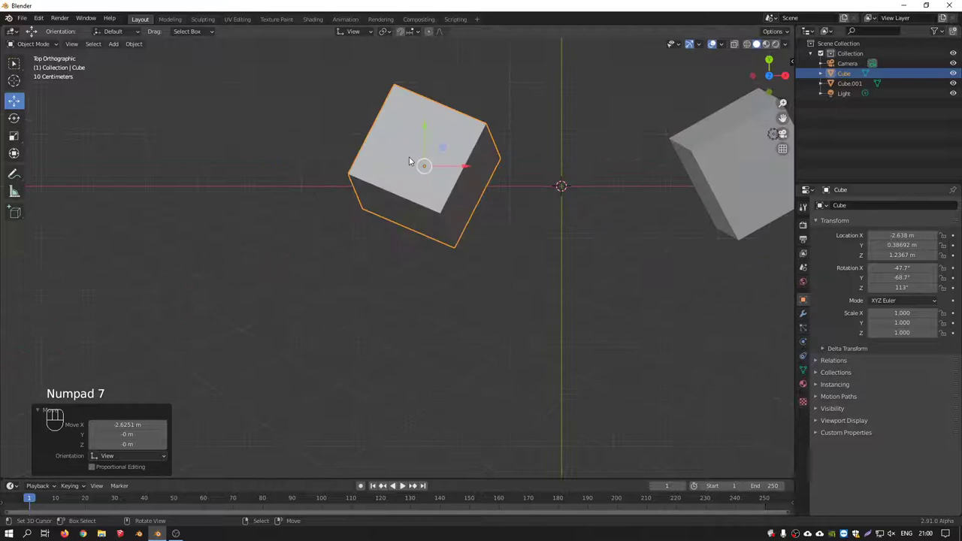
left_click_drag(471, 200, 417, 252)
Delete the two tilted cubes and start adding a fresh unrotated cube at the world origin.
right_click(467, 225)
right_click(356, 221)
key("Delete")
key("shift+a")
Duplicate the cube along X and repeat with Shift+R until five cubes sit evenly spaced, the last at 11.696 m.
left_click_drag(417, 244, 398, 243)
key("shift+d")
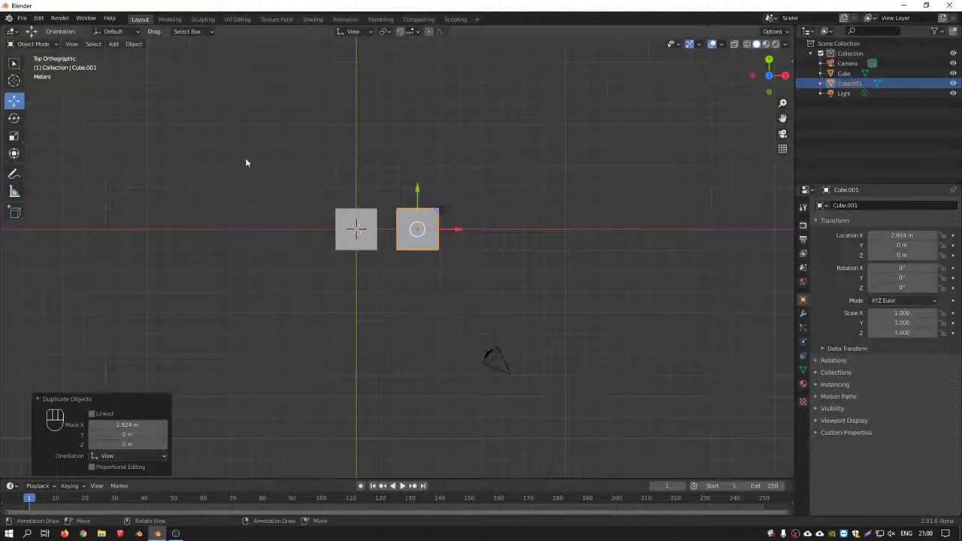
key("shift+r")
key("shift+r")
key("shift+r")
Orbit around the row of cubes and switch to Front view to check their alignment.
left_click_drag(66, 24, 497, 214)
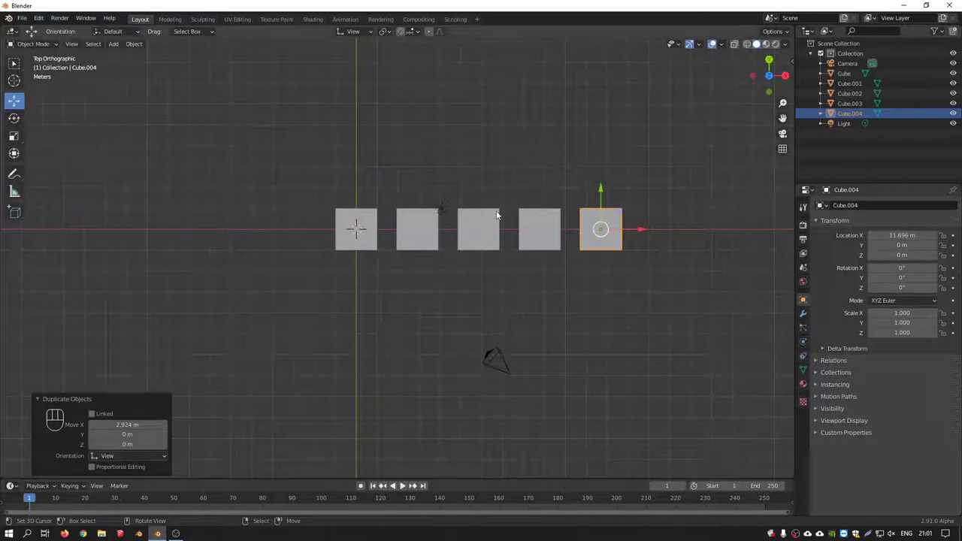
middle_click(450, 287)
left_click_drag(430, 268, 448, 222)
middle_click(458, 277)
left_click(392, 33)
key("KP_1")
left_click_drag(391, 35, 509, 63)
left_click_drag(556, 246, 547, 298)
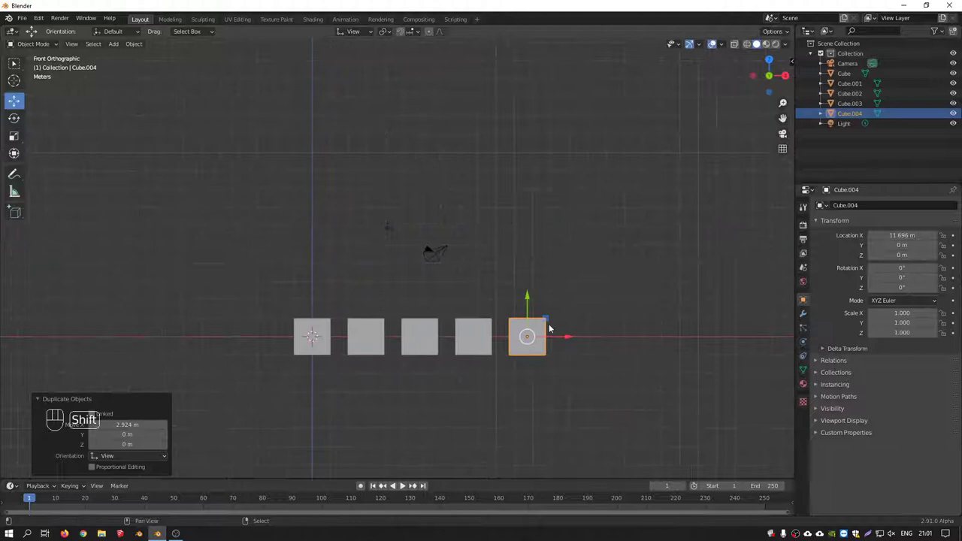
Duplicate three cubes (Cube.005 to Cube.007) above the row and sketch a square guide with a diagonal around them.
key("shift+d")
key("shift+d")
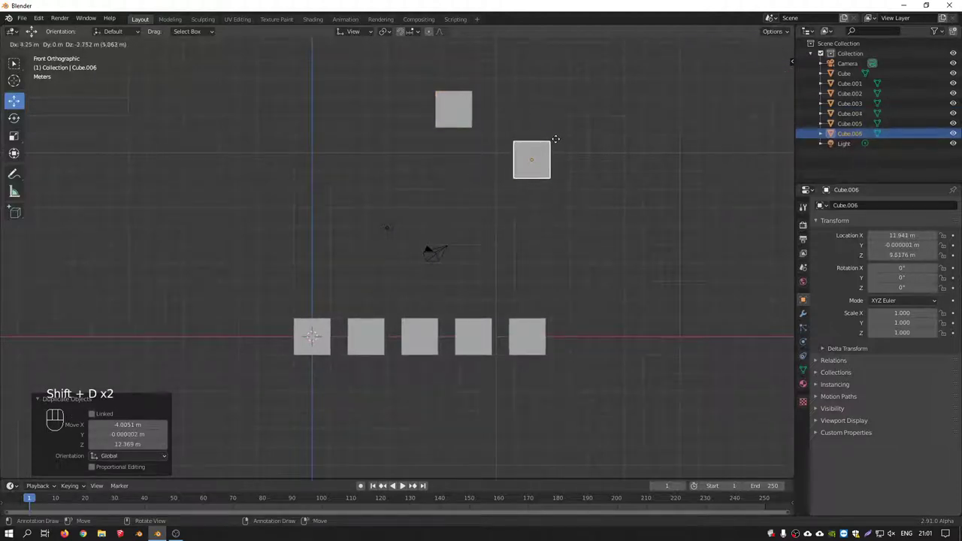
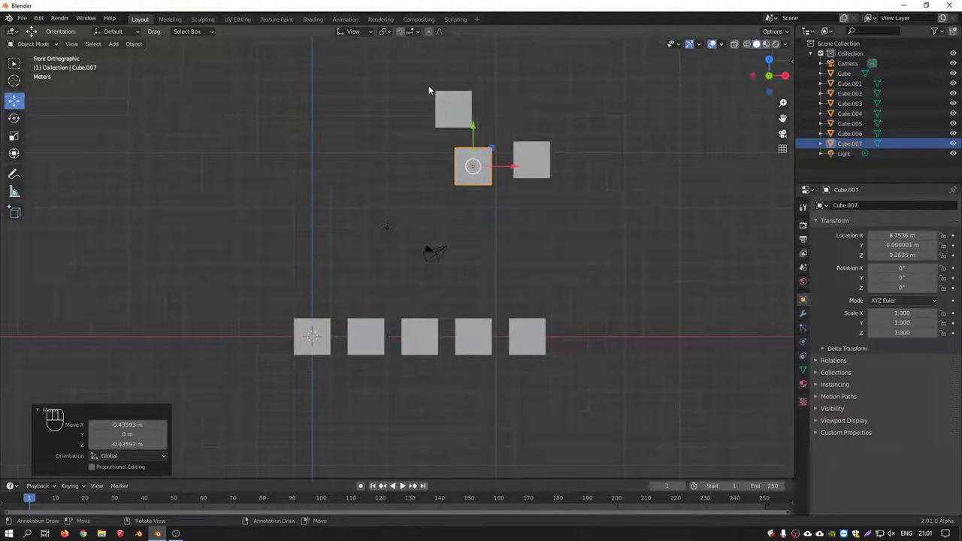
key("d")
left_click_drag(437, 88, 438, 94)
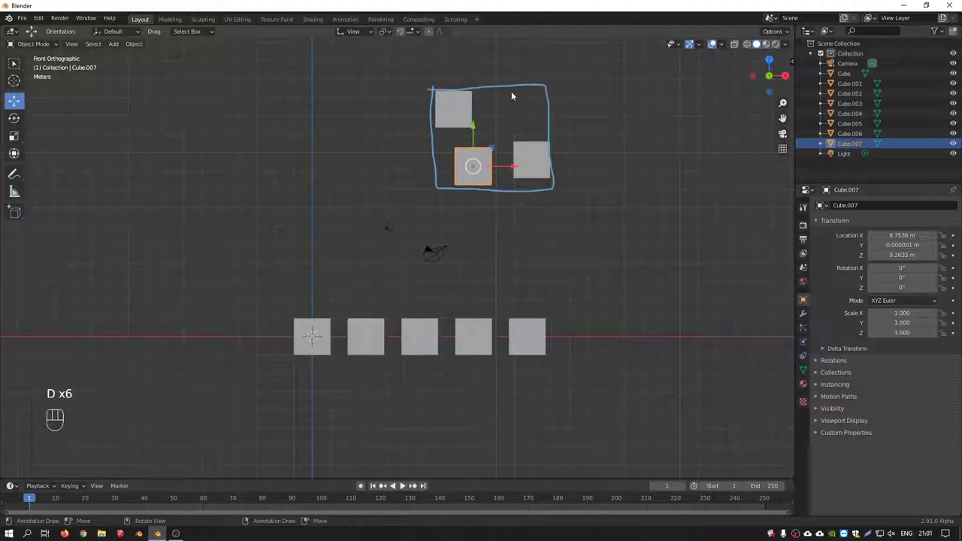
left_click(551, 86)
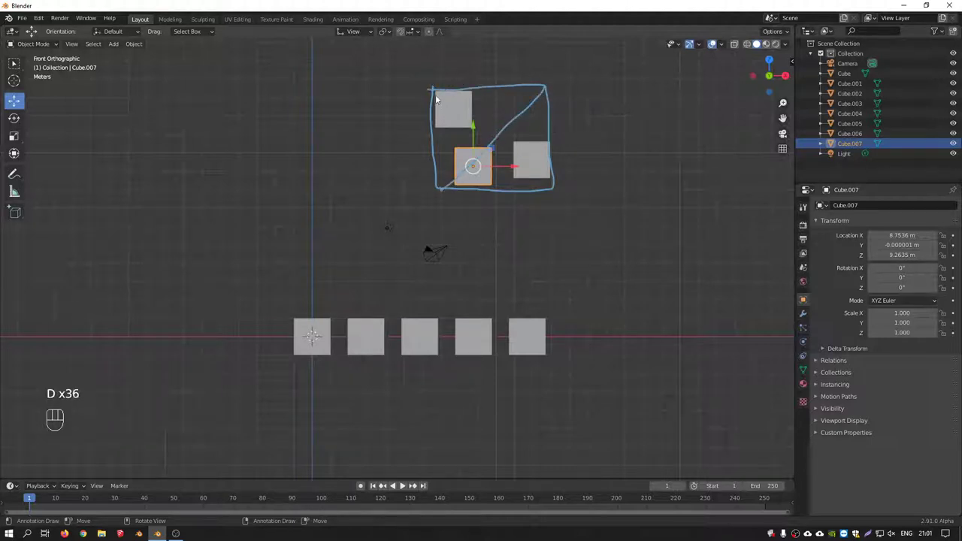
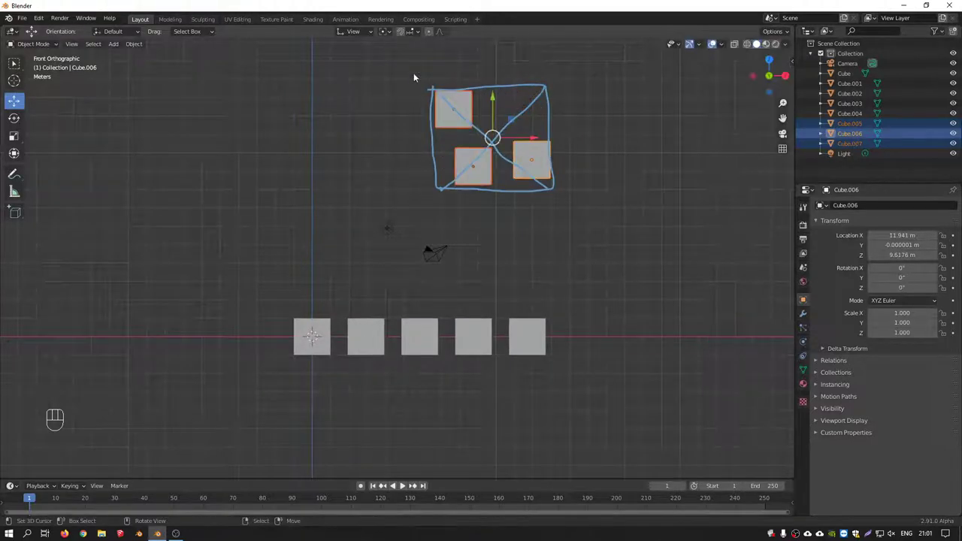
Sketch a triangle linking the upper cubes' centres and test-rotate the three cubes about their median point.
key("d")
left_click_drag(559, 91, 550, 101)
key("d")
key("d")
left_click_drag(392, 34, 403, 76)
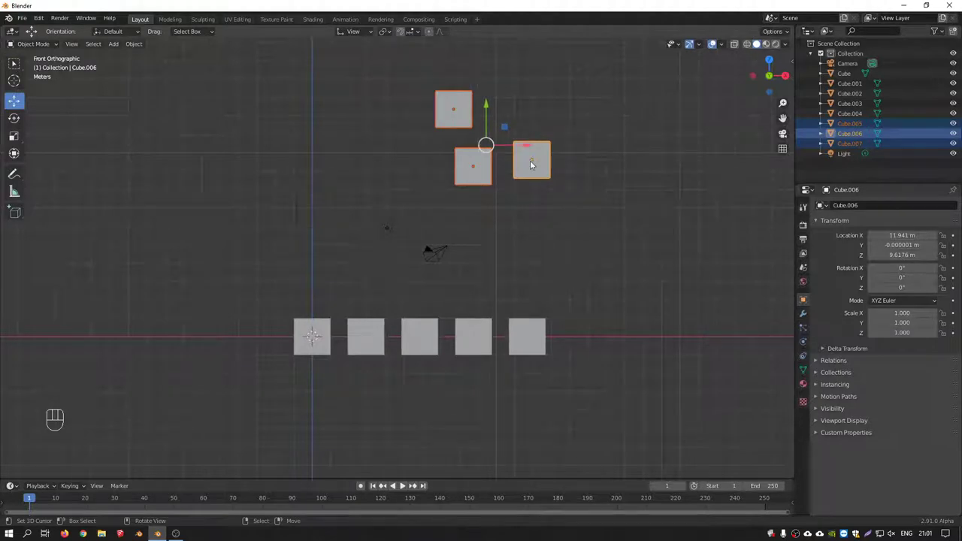
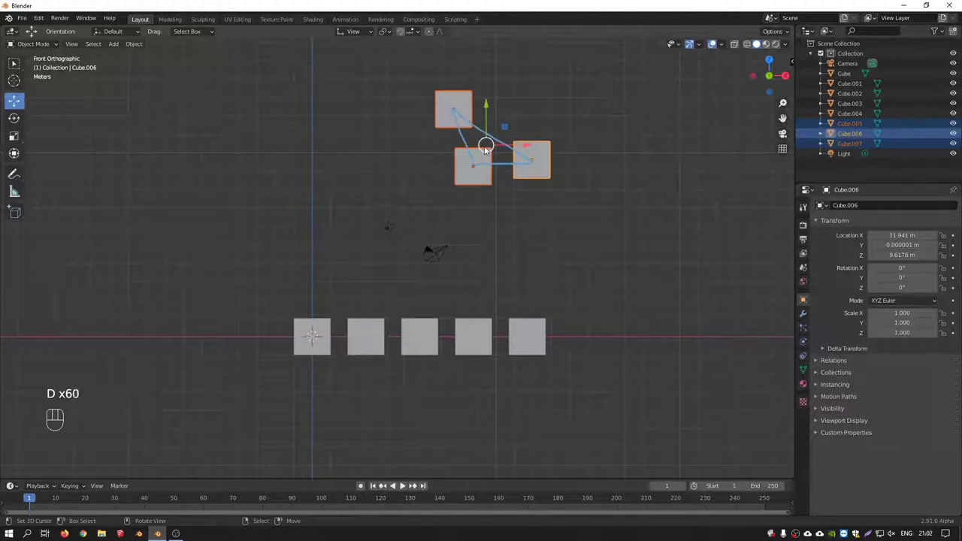
key("r")
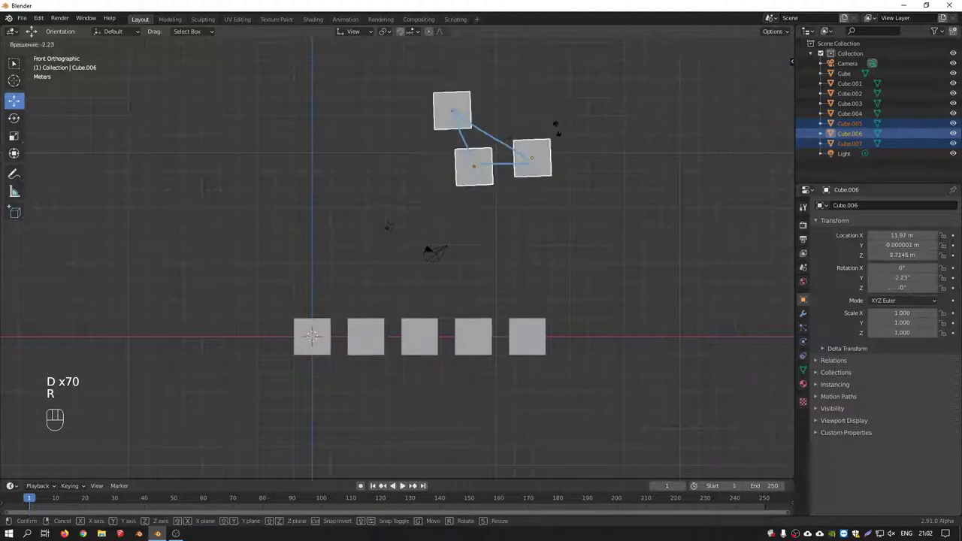
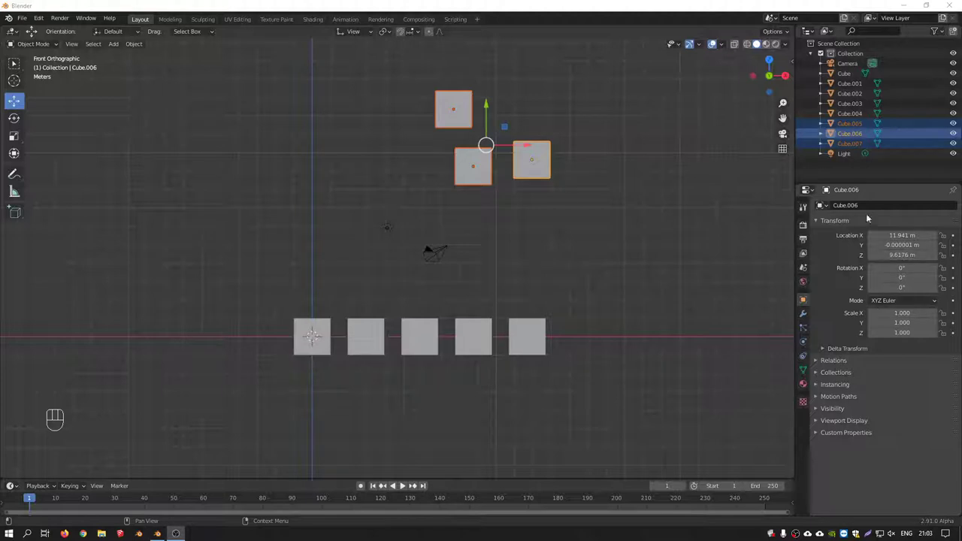
Try Transform Pivot Point options with test rotations until the three cubes rotate around their own centres.
left_click_drag(393, 33, 311, 161)
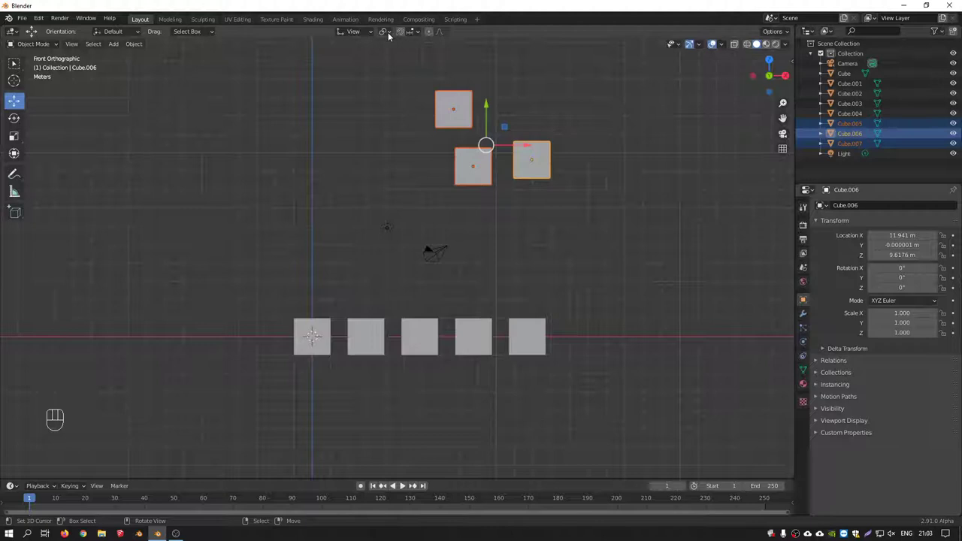
left_click_drag(392, 33, 402, 60)
key("r")
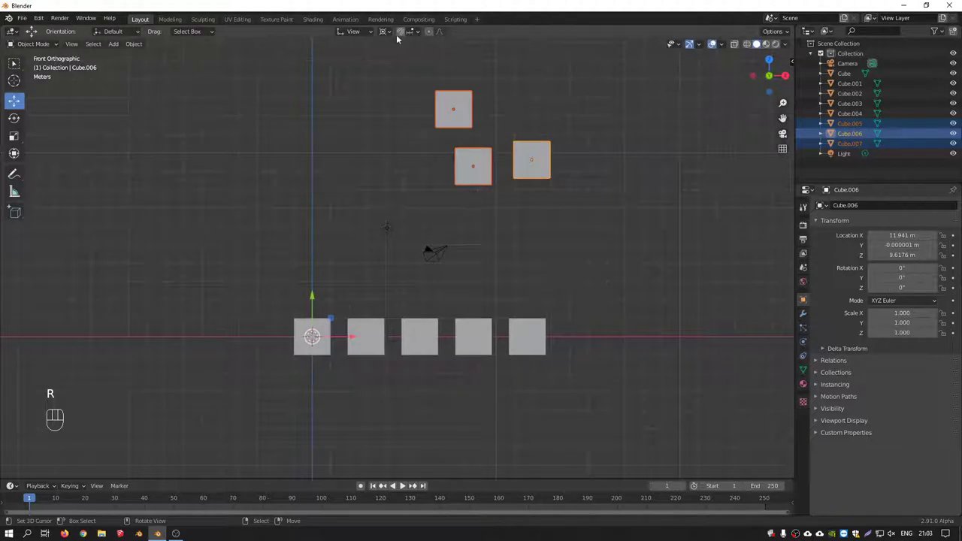
left_click_drag(397, 33, 416, 78)
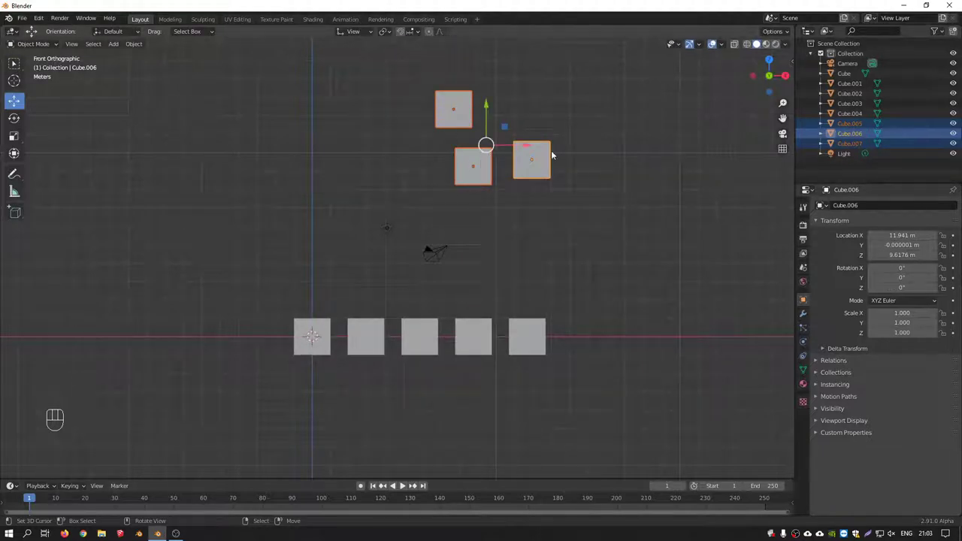
key("r")
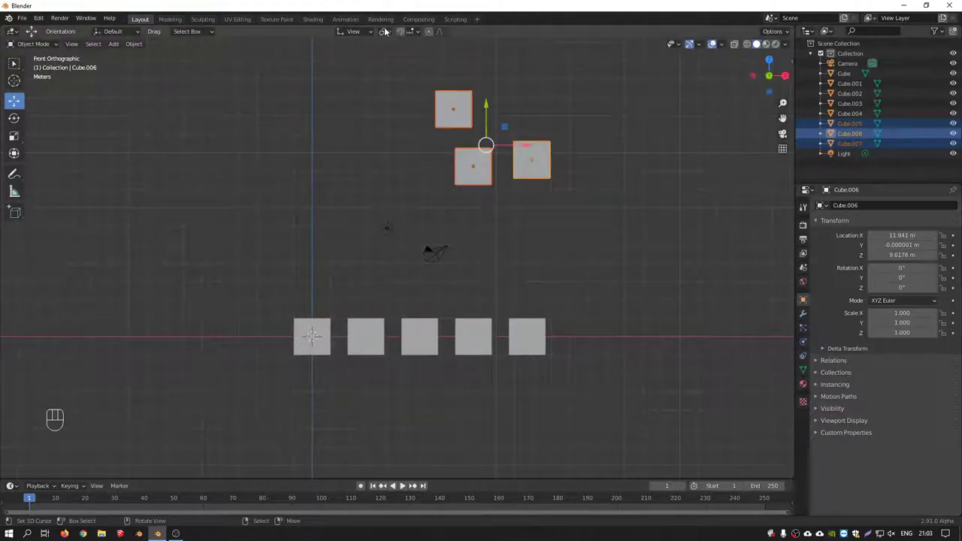
left_click_drag(388, 31, 403, 88)
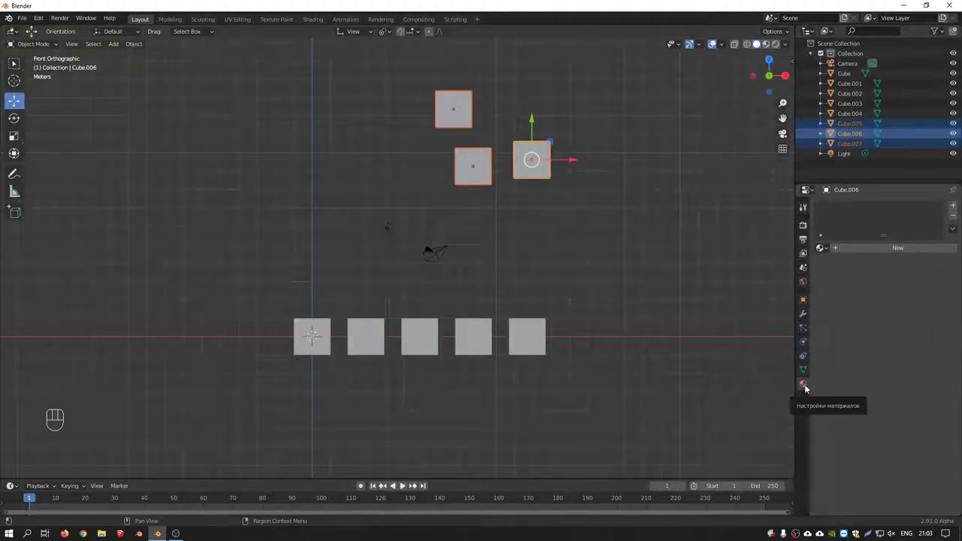
Tint the cube's viewport colour blue, reset it to white, then test-rotate the raised cubes and cancel.
left_click_drag(807, 302, 825, 425)
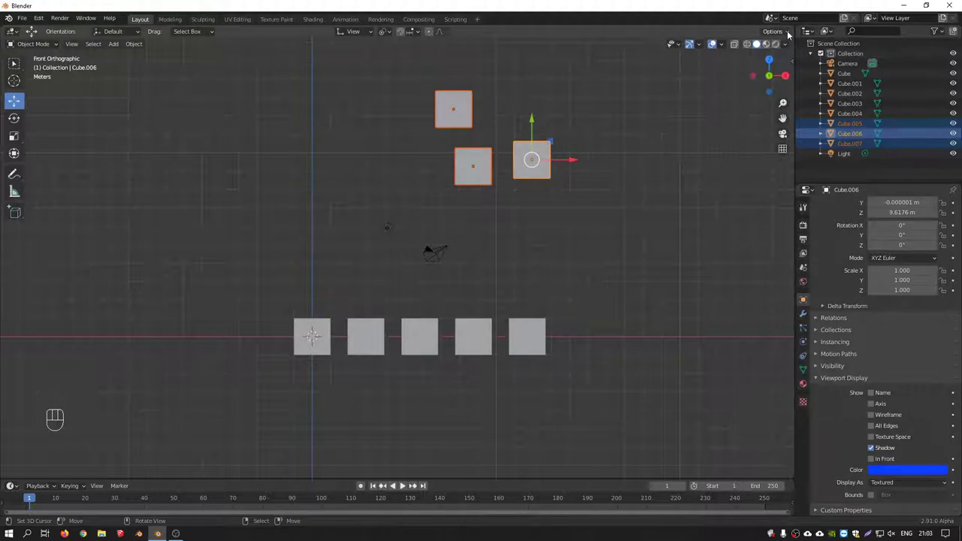
left_click_drag(788, 51, 519, 164)
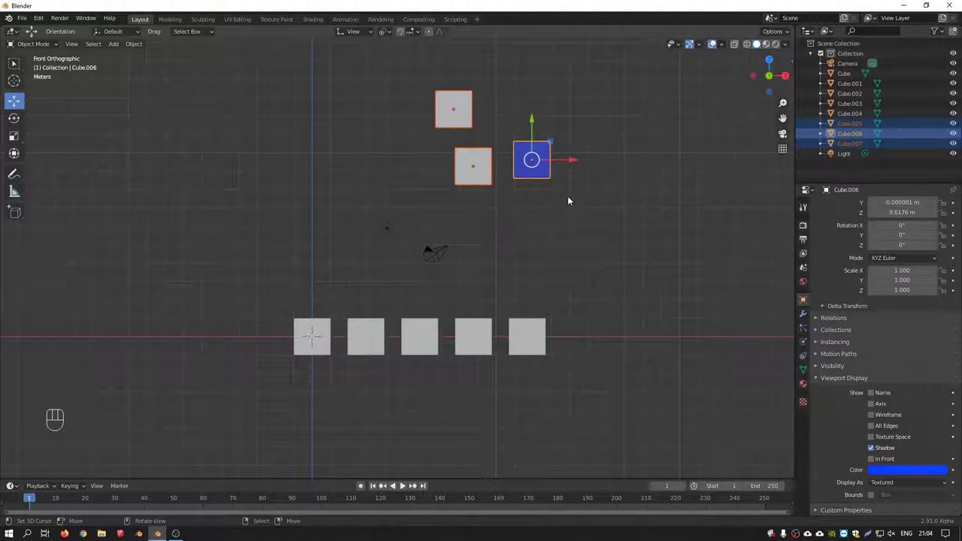
left_click(906, 475)
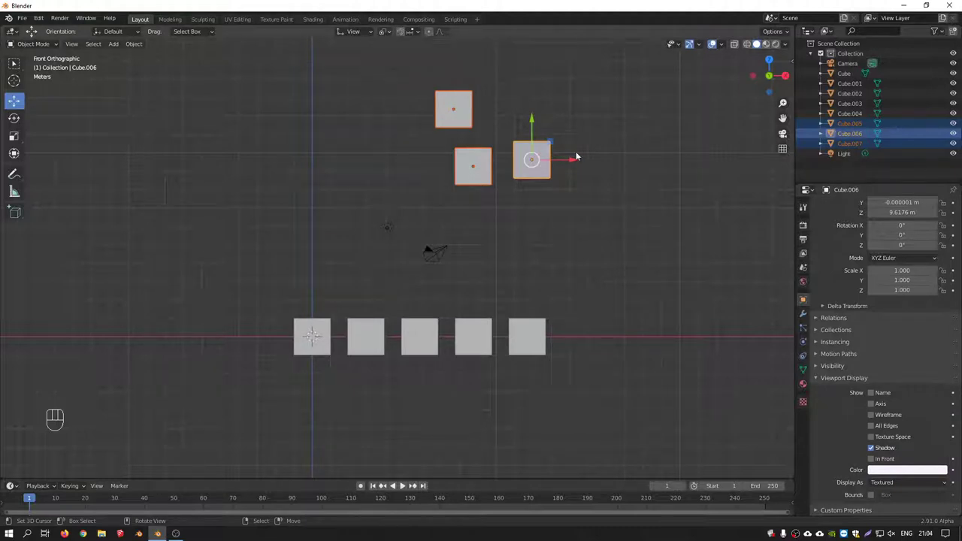
key("r")
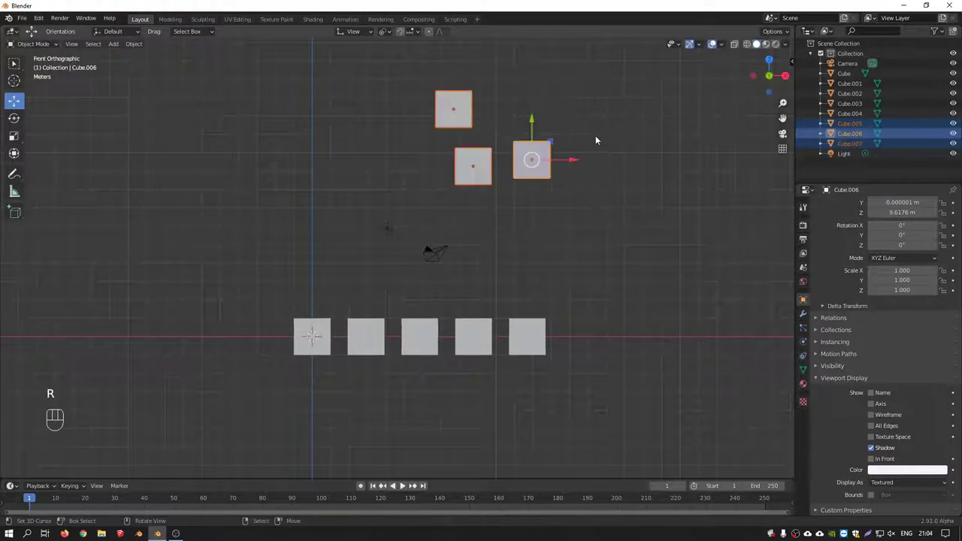
right_click(445, 104)
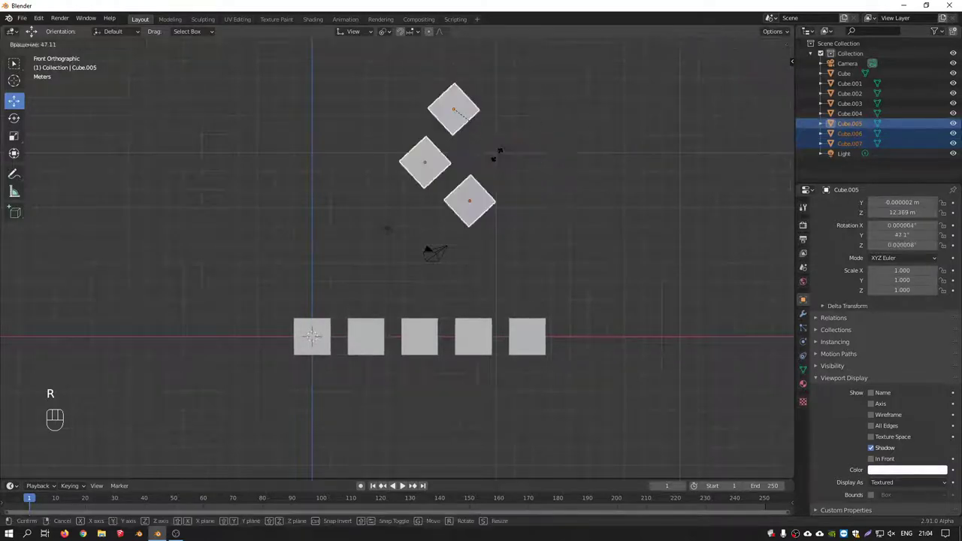
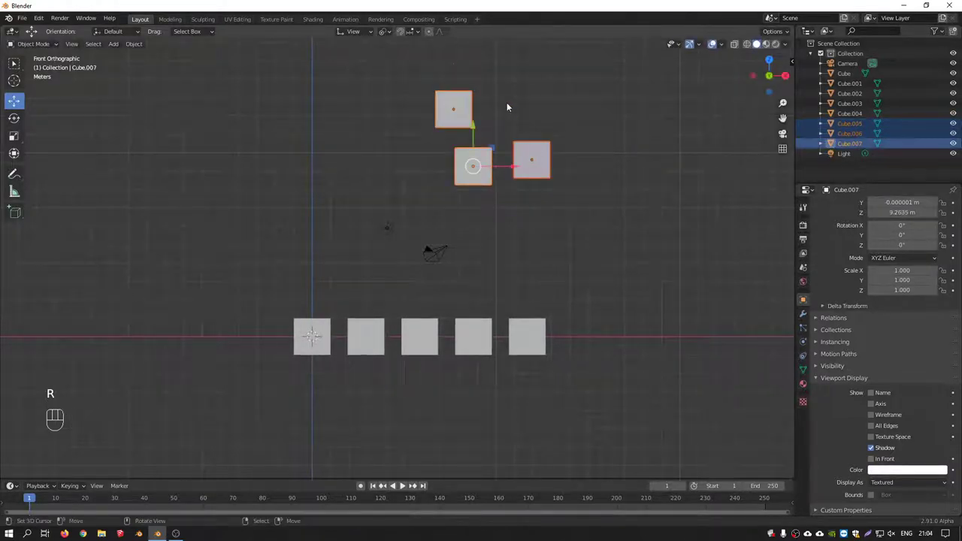
Remove the three raised cube copies and, from top view, start shifting the row cubes off the line.
key("r")
middle_click(539, 219)
key("Delete")
key("KP_7")
right_click(347, 272)
right_click(407, 273)
right_click(457, 268)
Select all five cubes and scale Y to 0 so they realign in one straight row at the same depth.
right_click(523, 275)
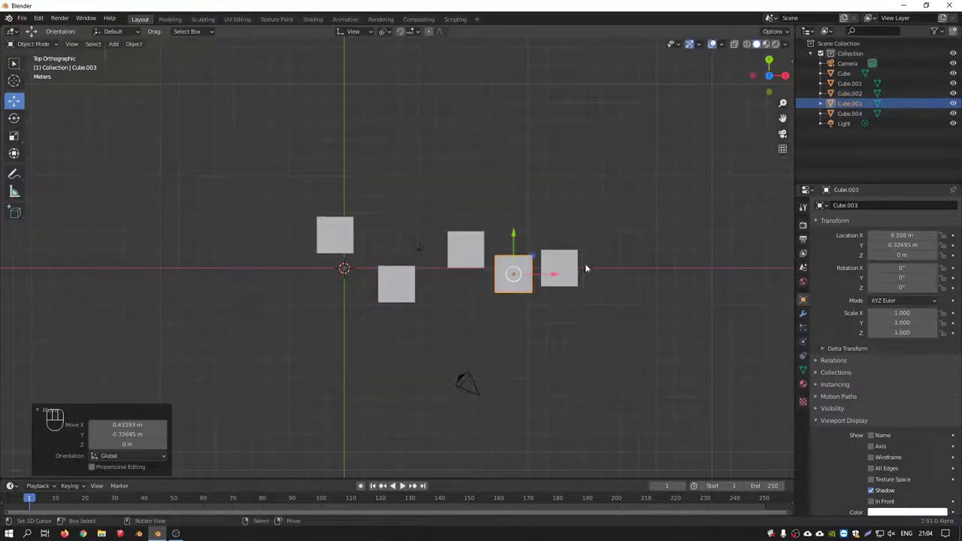
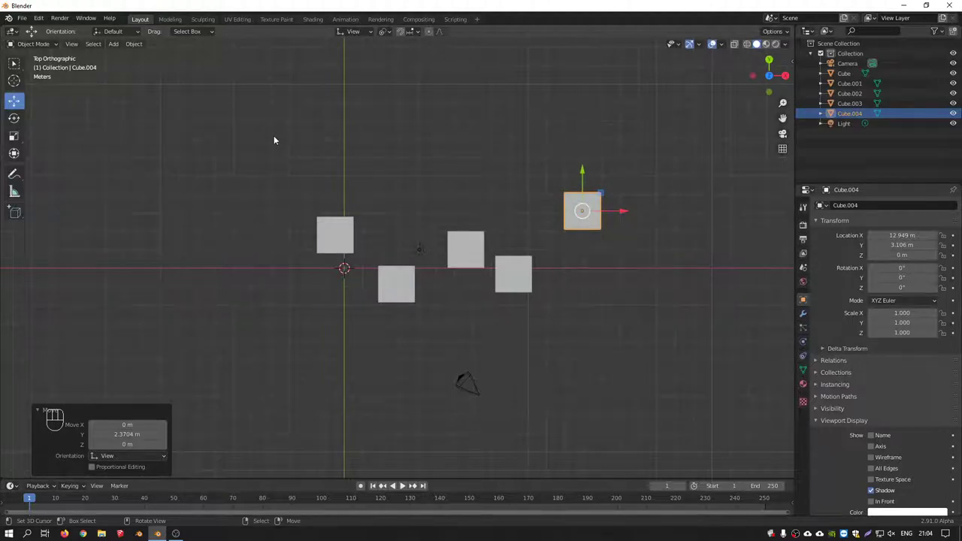
left_click_drag(329, 201, 659, 331)
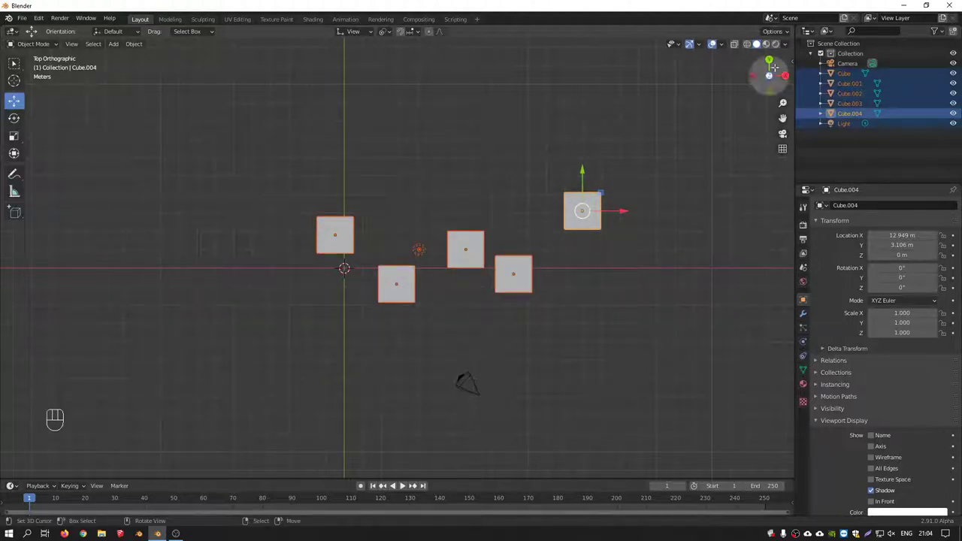
left_click_drag(788, 38, 673, 222)
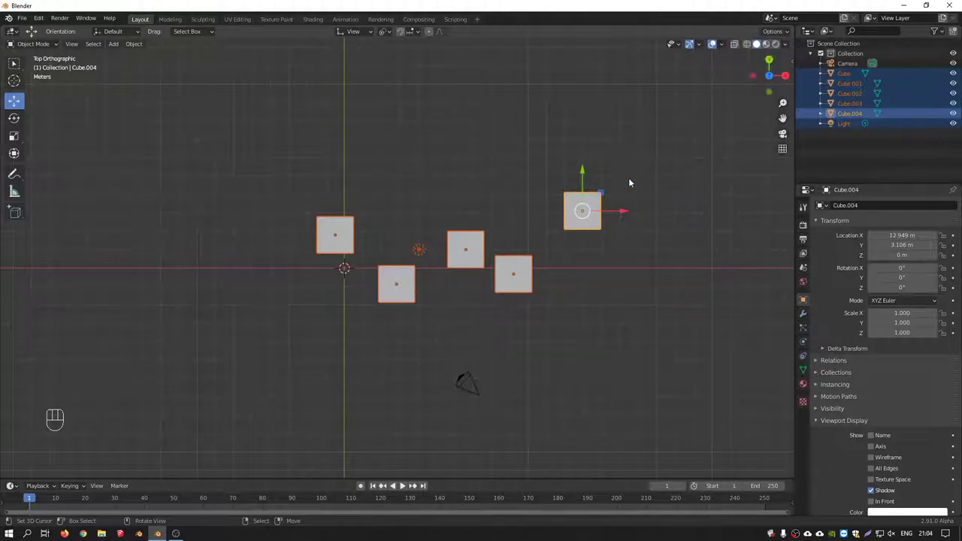
key("s")
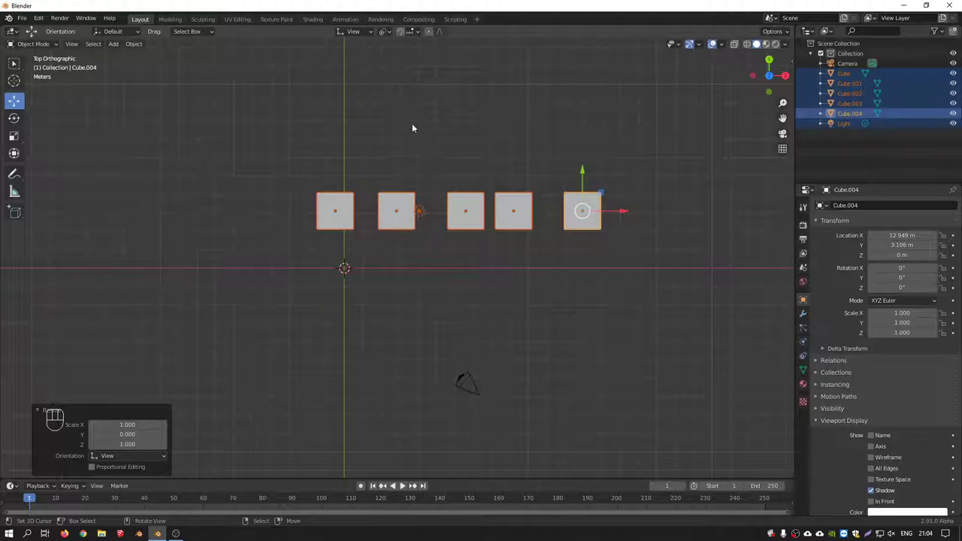
left_click_drag(393, 37, 517, 63)
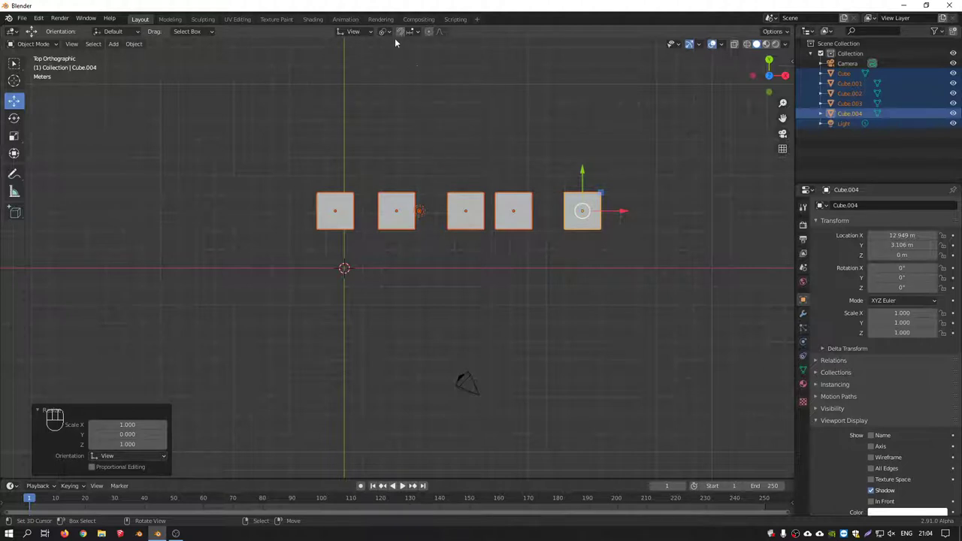
right_click(455, 151)
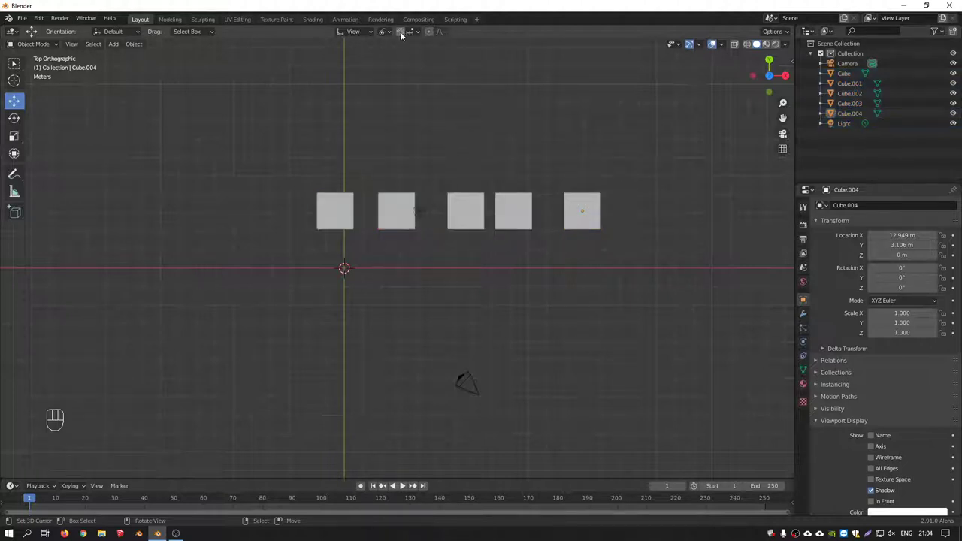
left_click(407, 33)
left_click(406, 33)
key("shift+Tab")
key("shift+Tab")
key("shift+Tab")
key("shift+Tab")
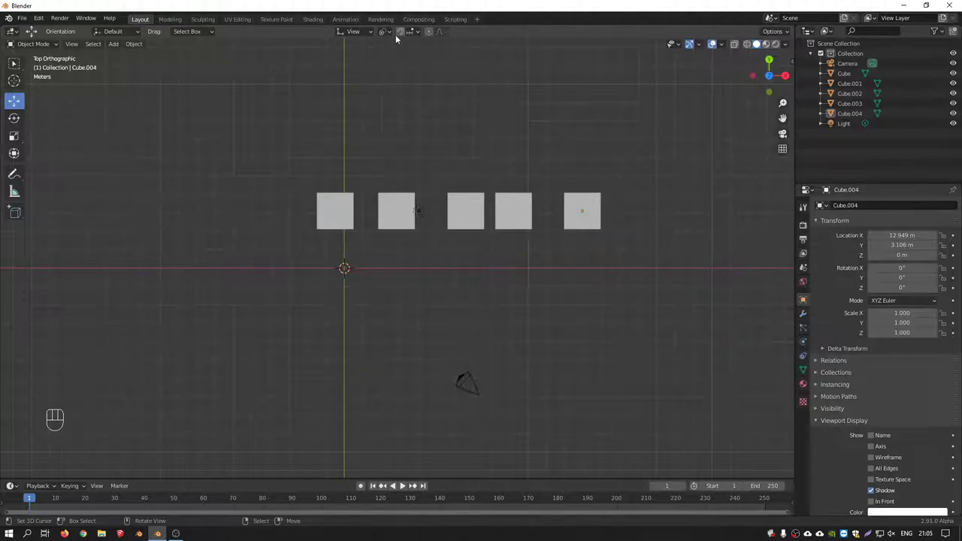
left_click_drag(392, 191, 382, 194)
key("KP_7")
Select the first cube and move it forward out of the row with G.
left_click_drag(365, 239, 514, 256)
right_click(491, 236)
right_click(495, 247)
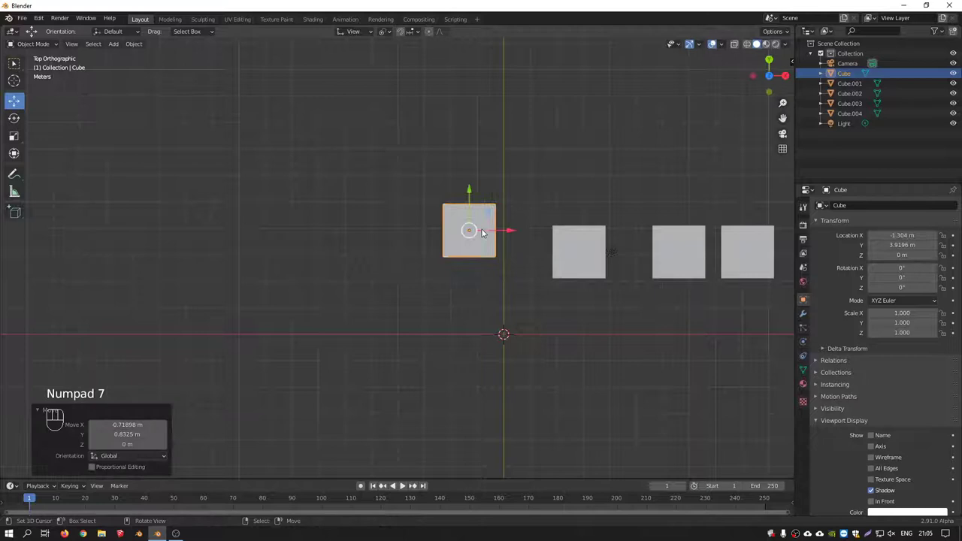
key("g")
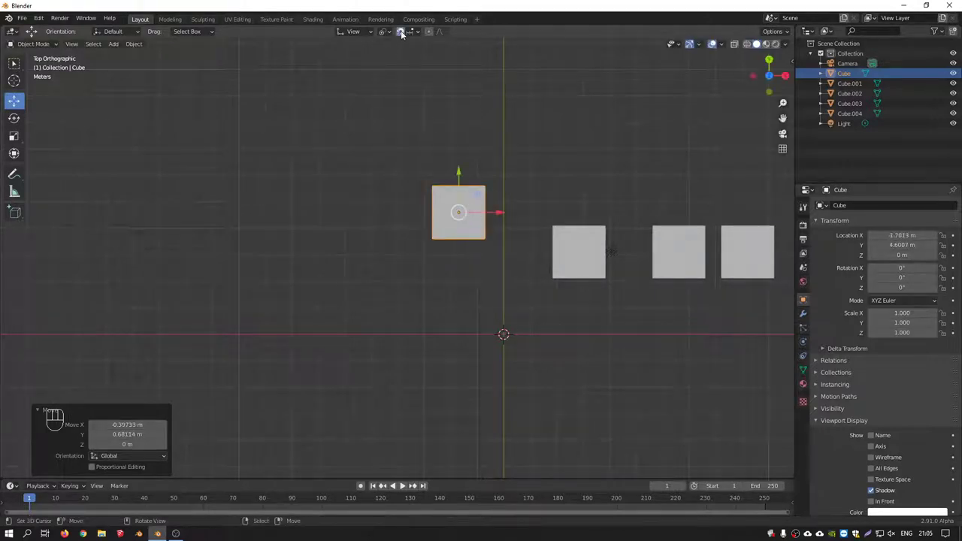
Enable snapping, shift the cube one unit left to X −2.7013 m, Y 4.6007 m, and show its transform values.
key("g")
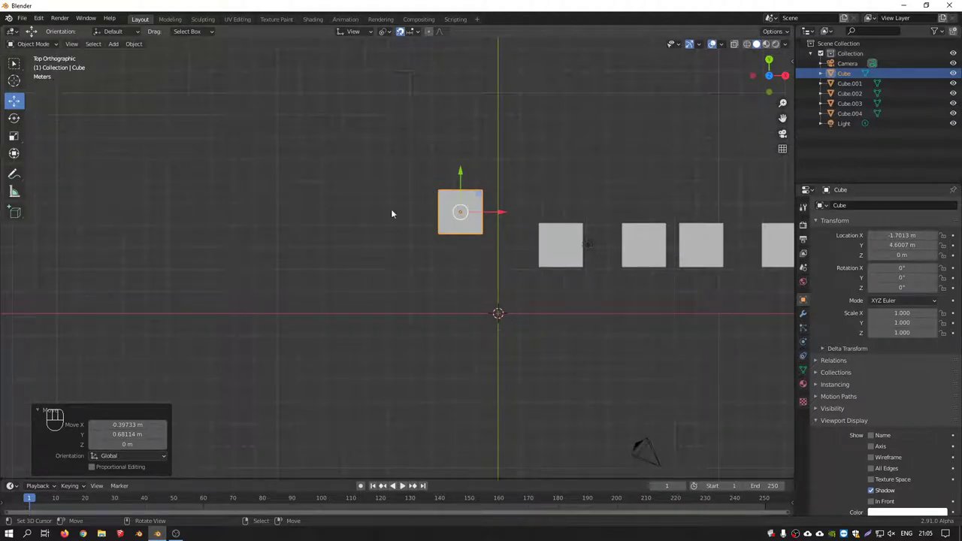
key("g")
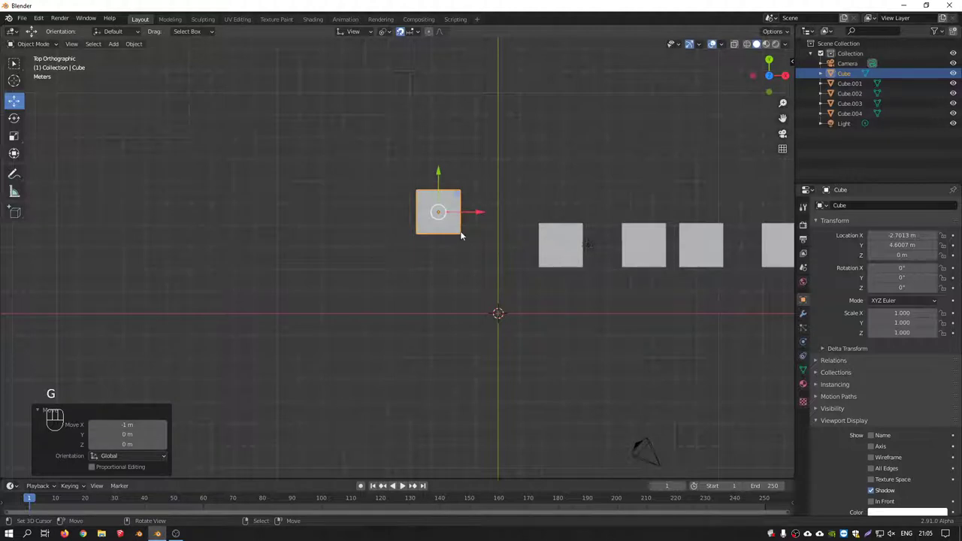
key("n")
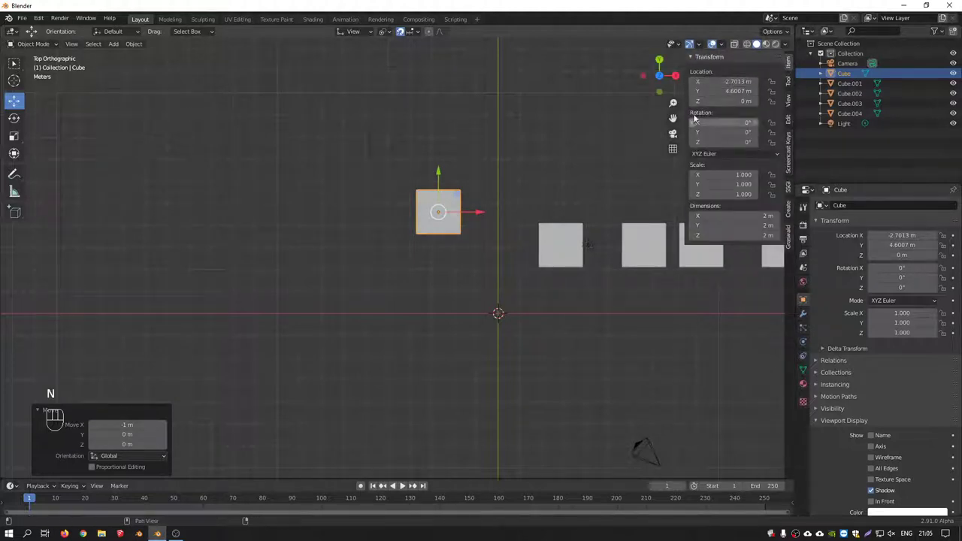
key("g")
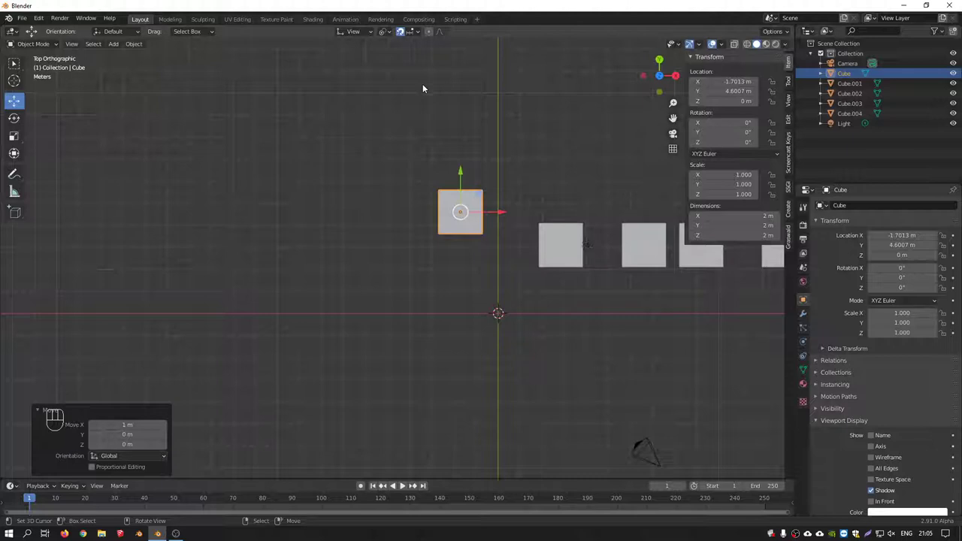
left_click_drag(420, 36, 606, 260)
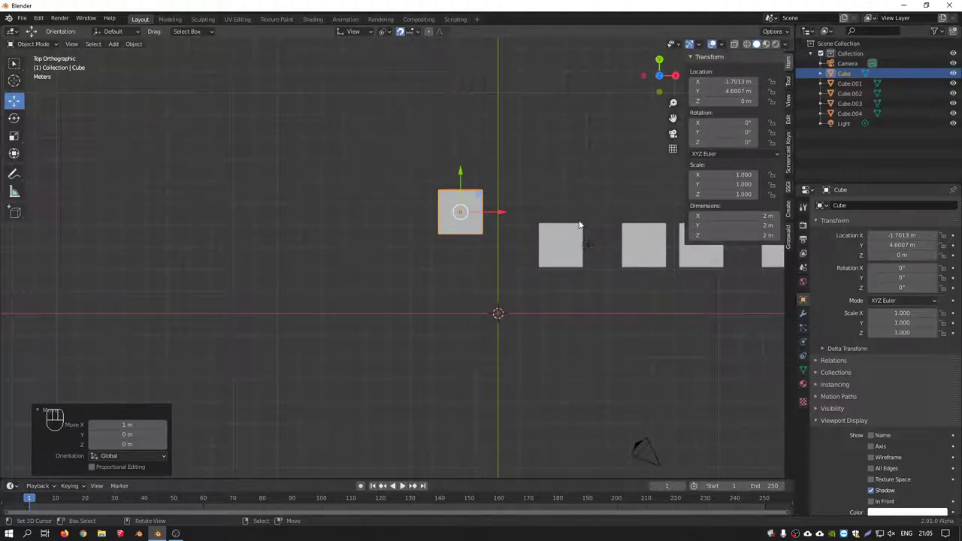
key("g")
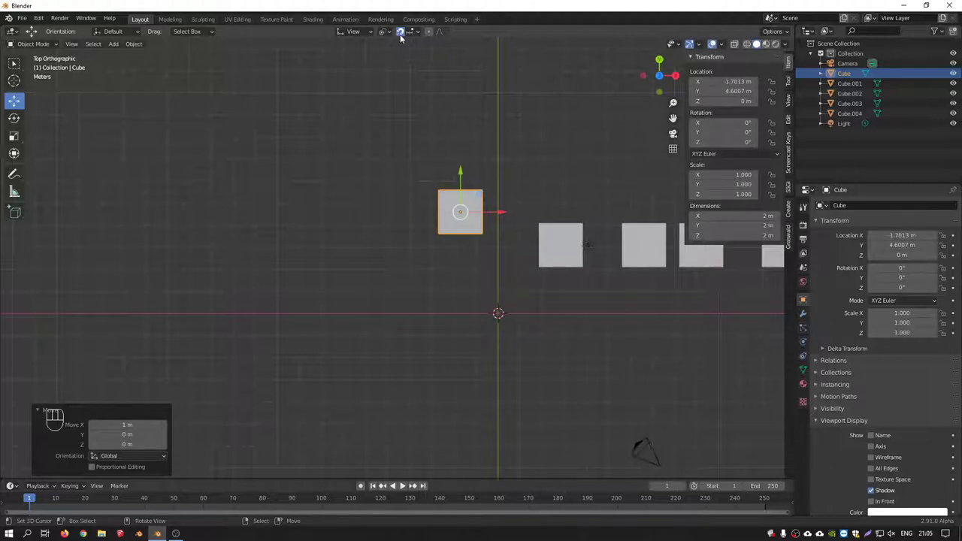
left_click_drag(424, 34, 511, 276)
middle_click(384, 221)
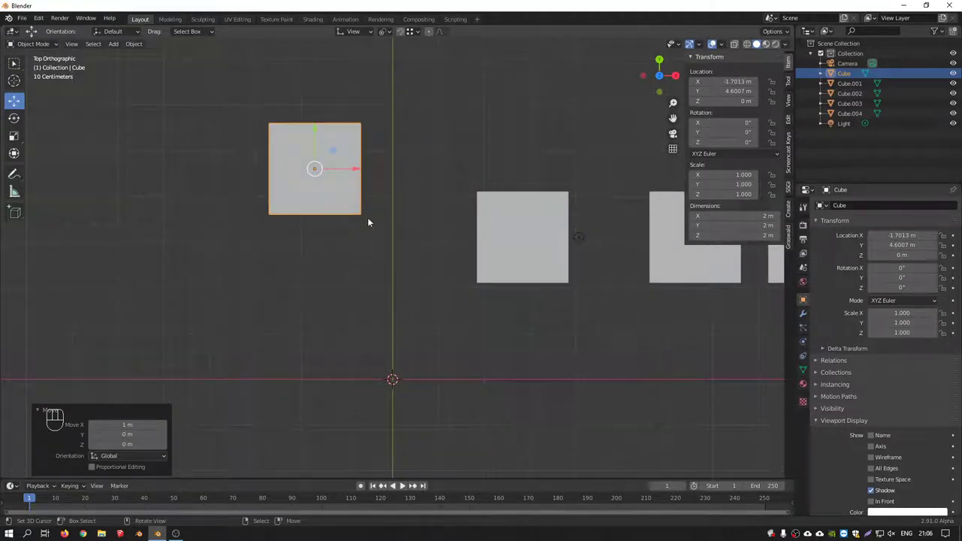
Move the loose cube beside the row of cubes in top view and zoom in on them.
key("g")
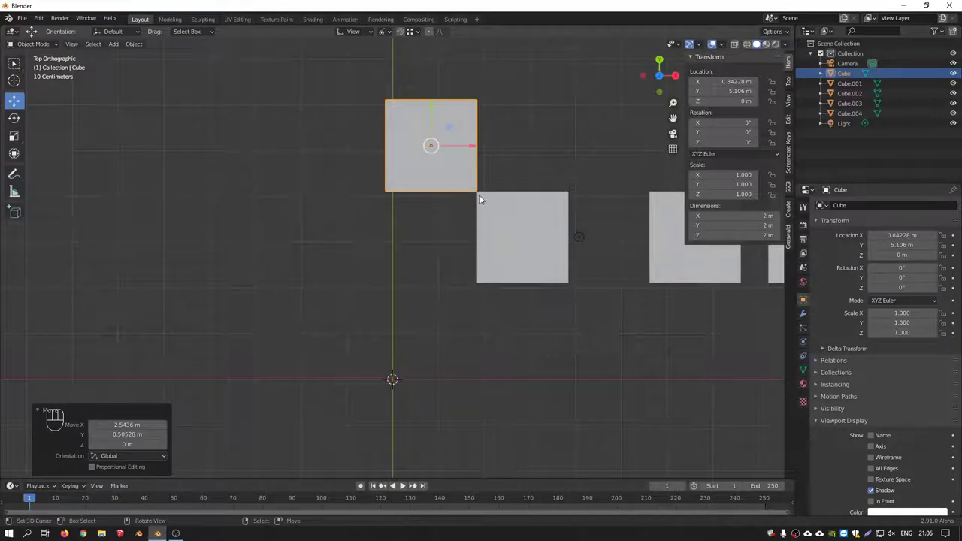
left_click_drag(473, 197, 429, 210)
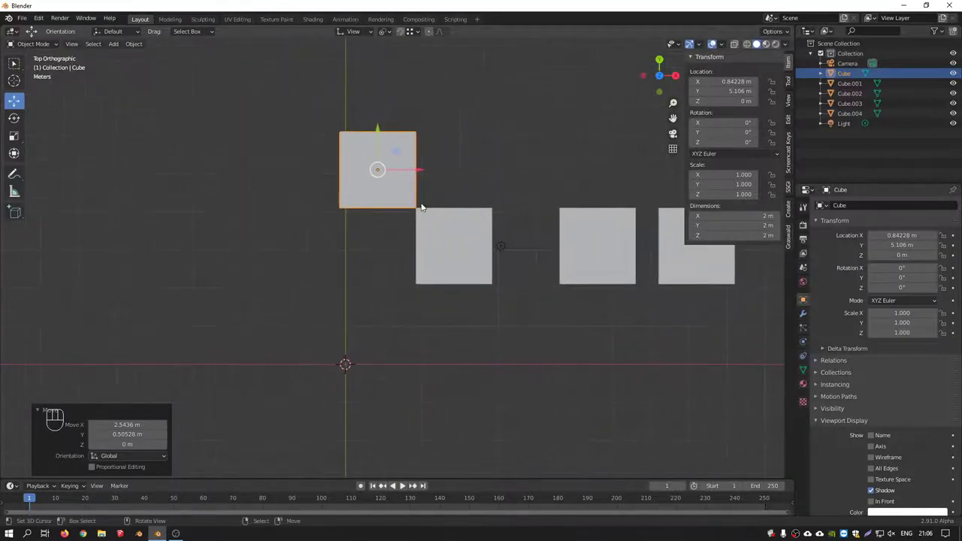
key("g")
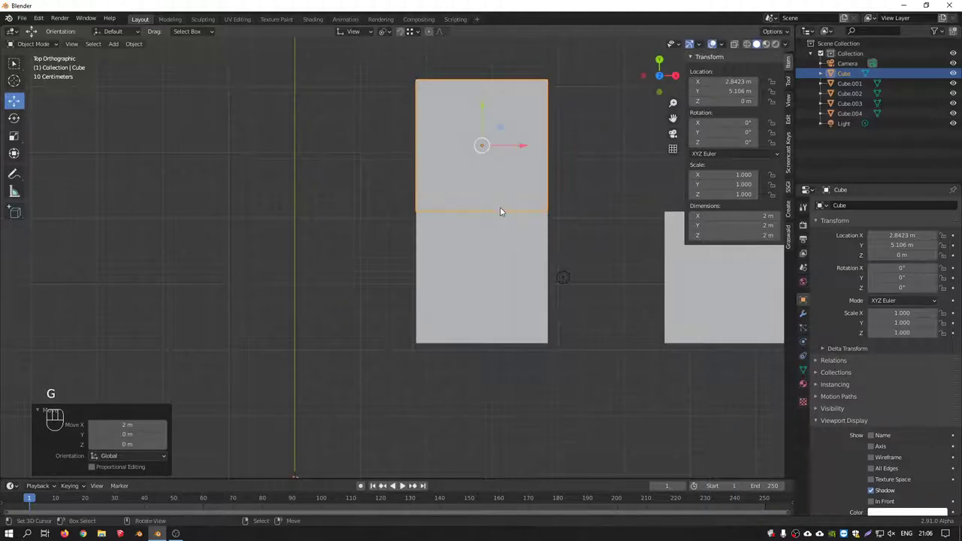
key("g")
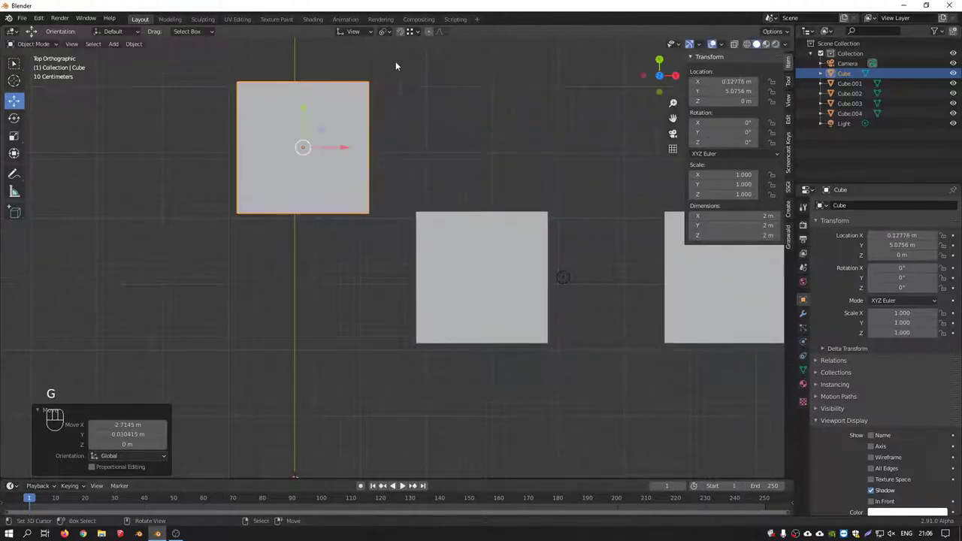
left_click(390, 34)
left_click_drag(422, 34, 435, 268)
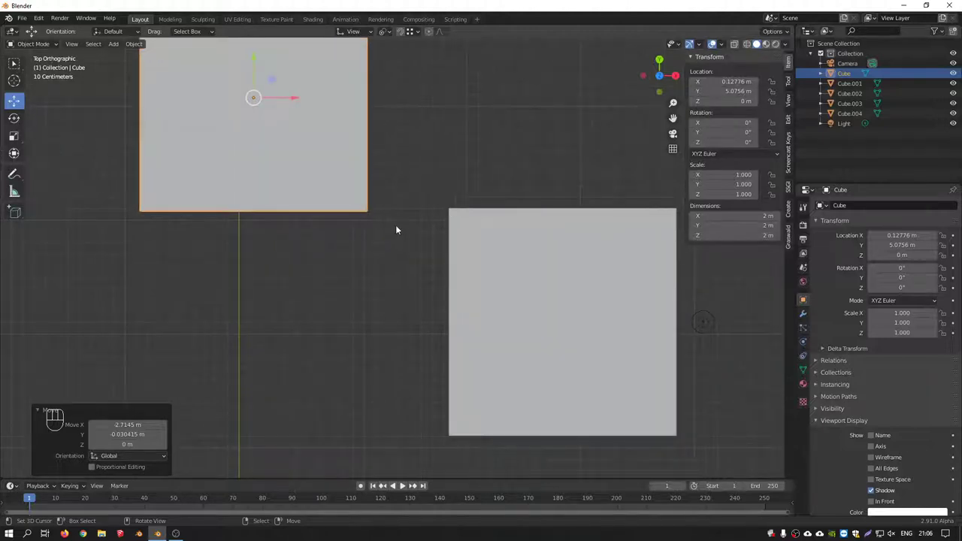
Vertex-snap the cube above the second row cube at X 3.4226 m, Y 5.8619 m, redoing one move.
key("g")
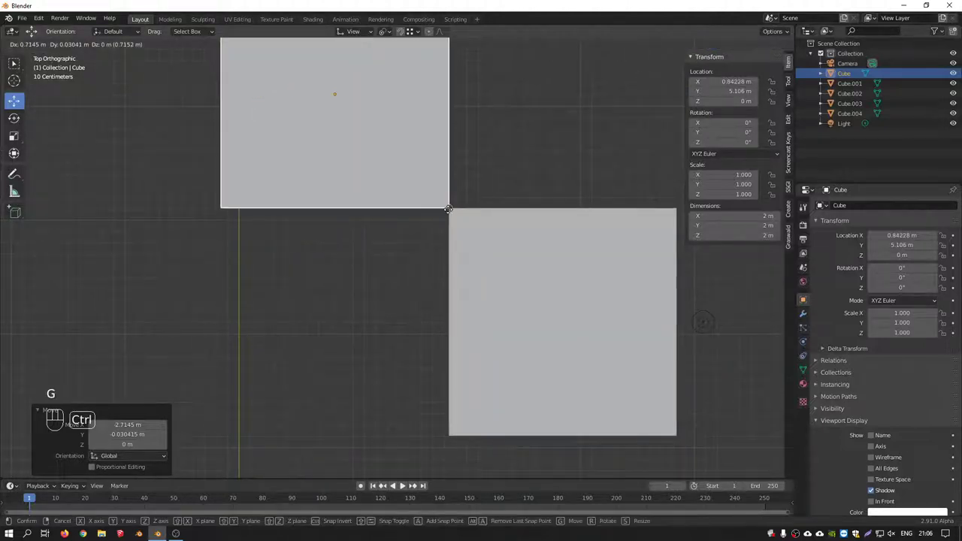
key("g")
key("g")
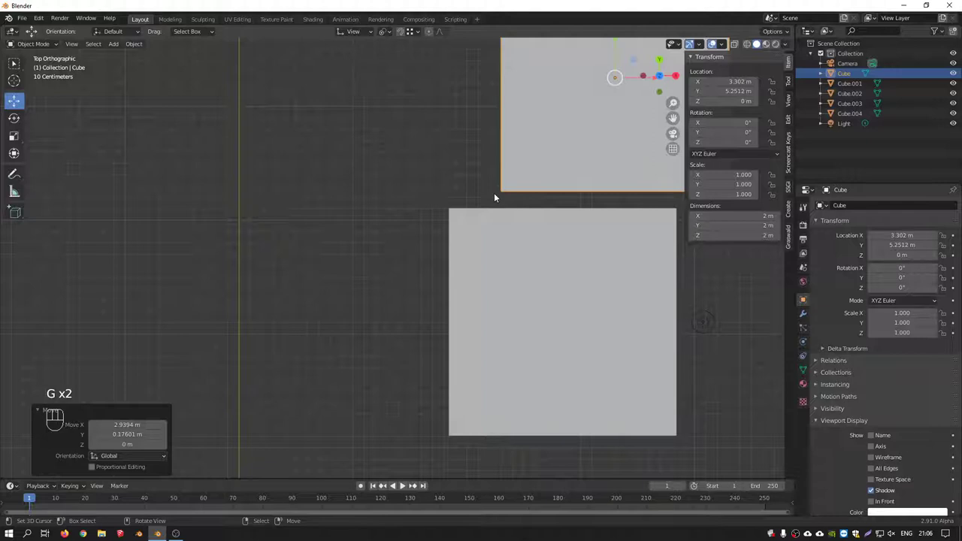
key("g")
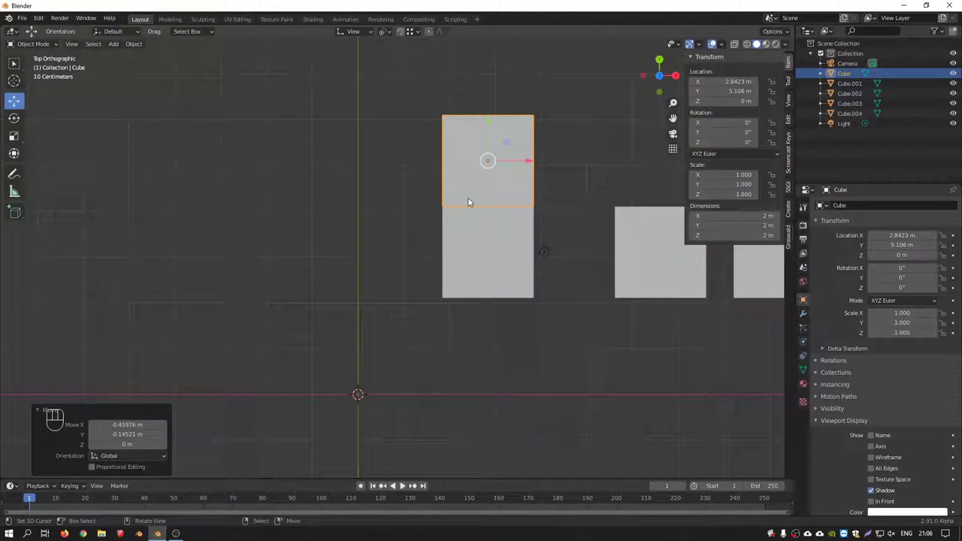
key("g")
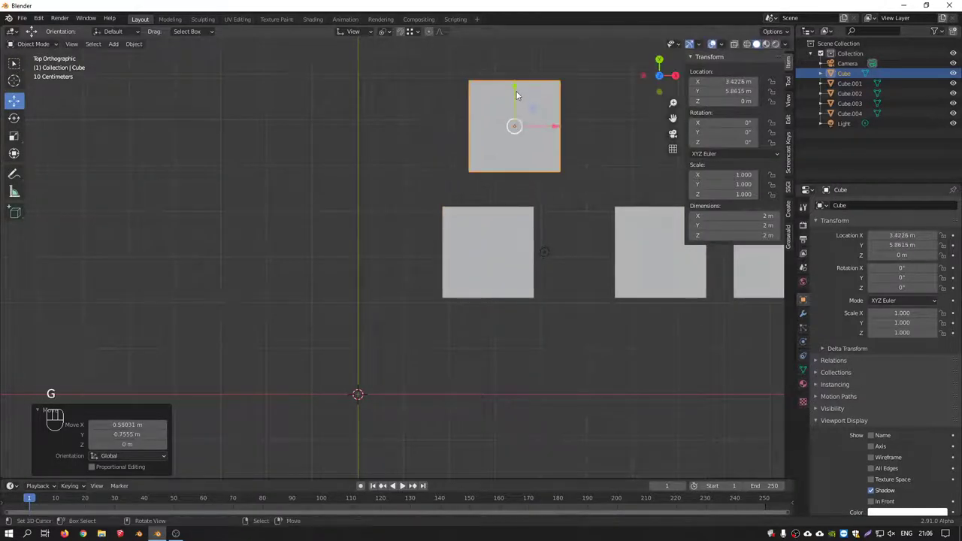
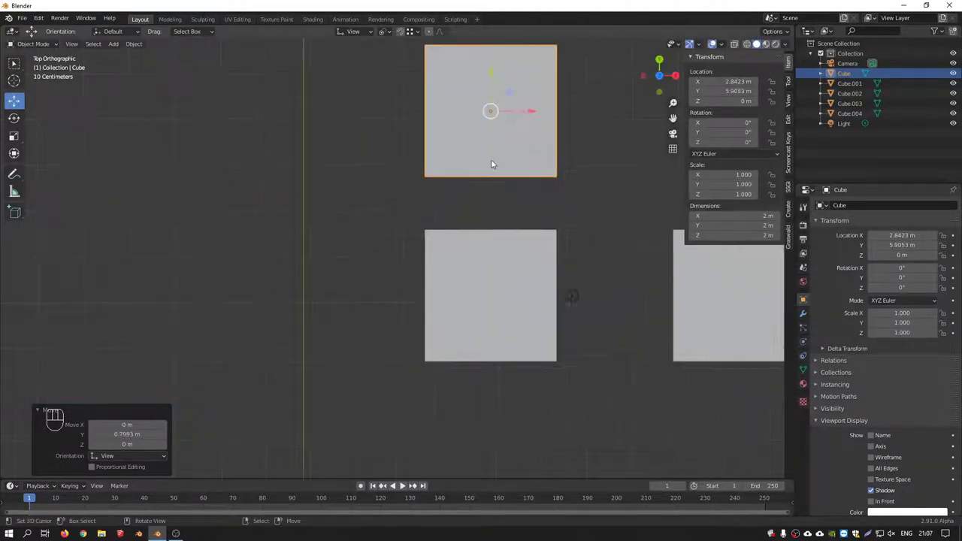
In perspective view, move the cube down to Z −2 m below the other cubes.
left_click_drag(492, 146, 397, 124)
left_click_drag(451, 200, 466, 205)
middle_click(480, 129)
key("g")
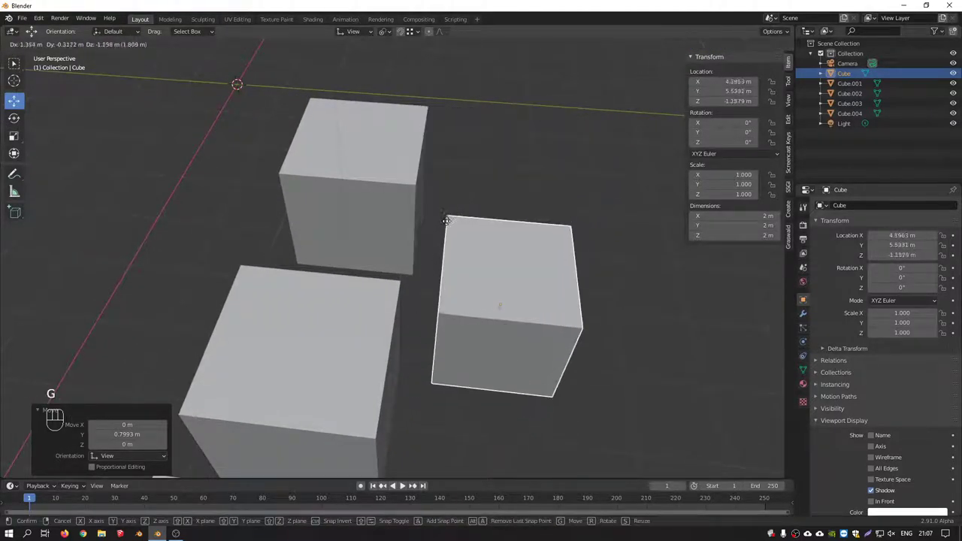
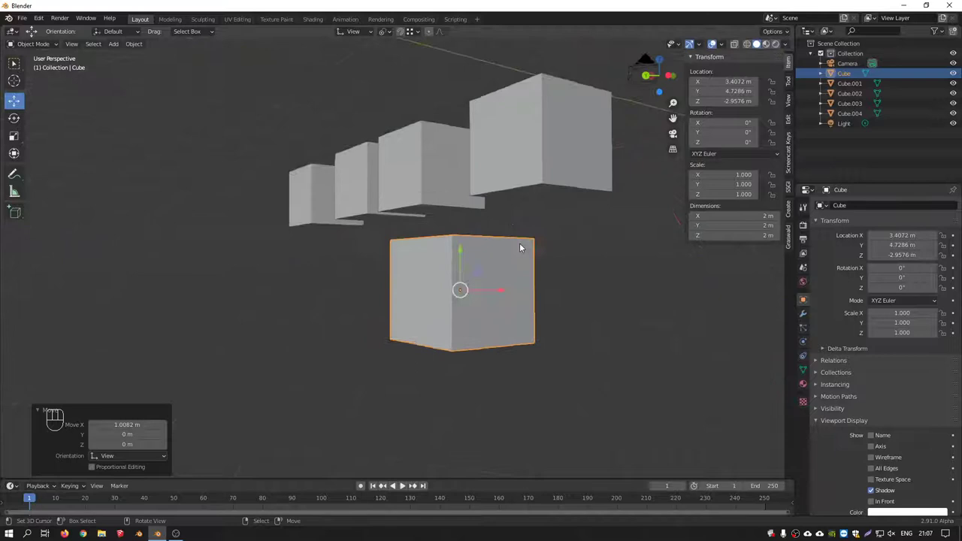
key("g")
Shift the cube along the row, vertex-snapped to X 2.8423 m, Y 5.106 m, and orbit around it.
left_click_drag(551, 254, 612, 226)
left_click(455, 203)
left_click(455, 220)
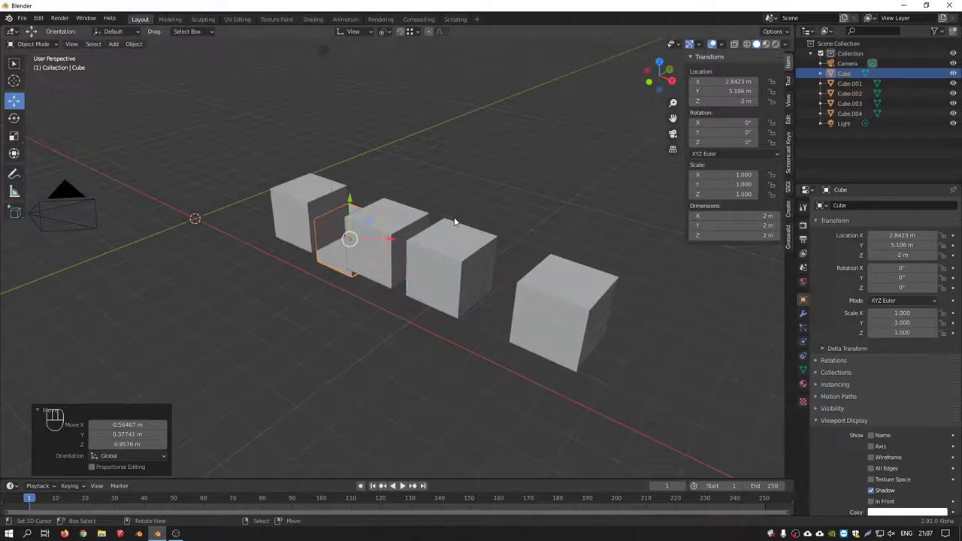
middle_click(409, 218)
left_click_drag(422, 35, 390, 236)
left_click_drag(383, 241, 407, 284)
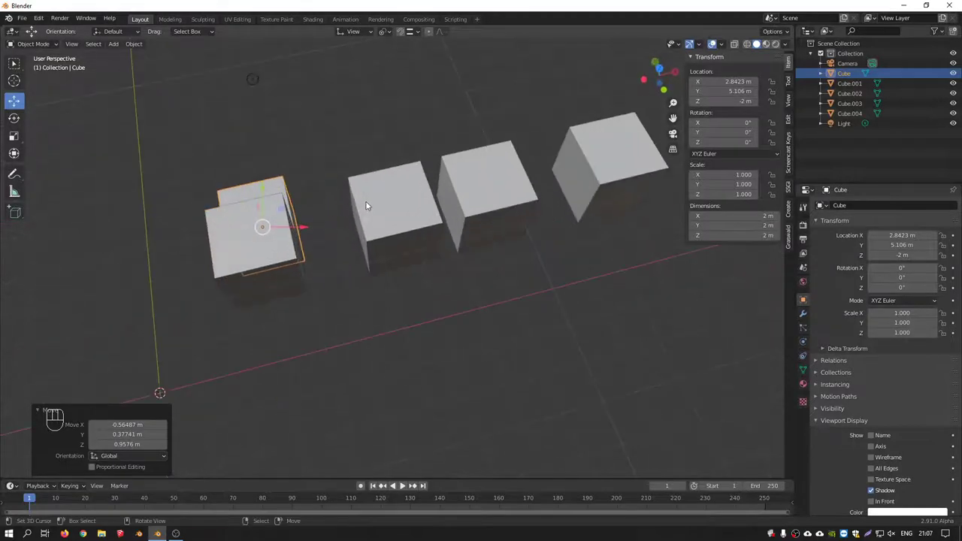
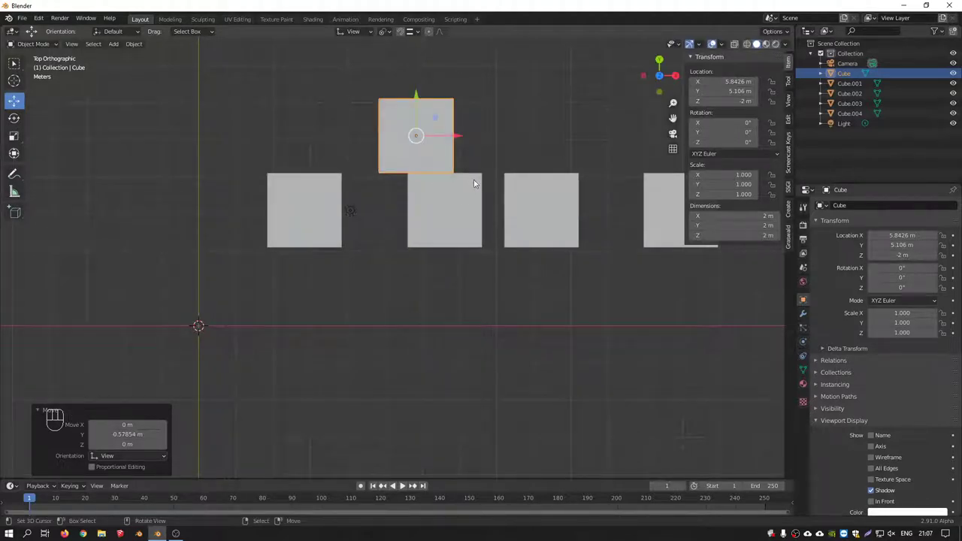
Move the cube beyond the far end of the row to X 8.2249, Y 6.7589, Z 0.267 m.
left_click_drag(418, 35, 549, 218)
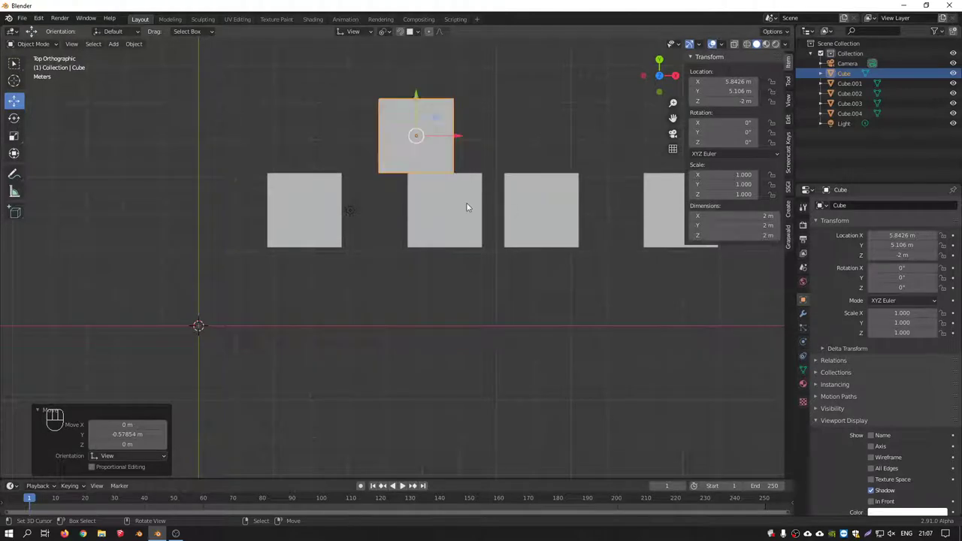
middle_click(477, 165)
key("g")
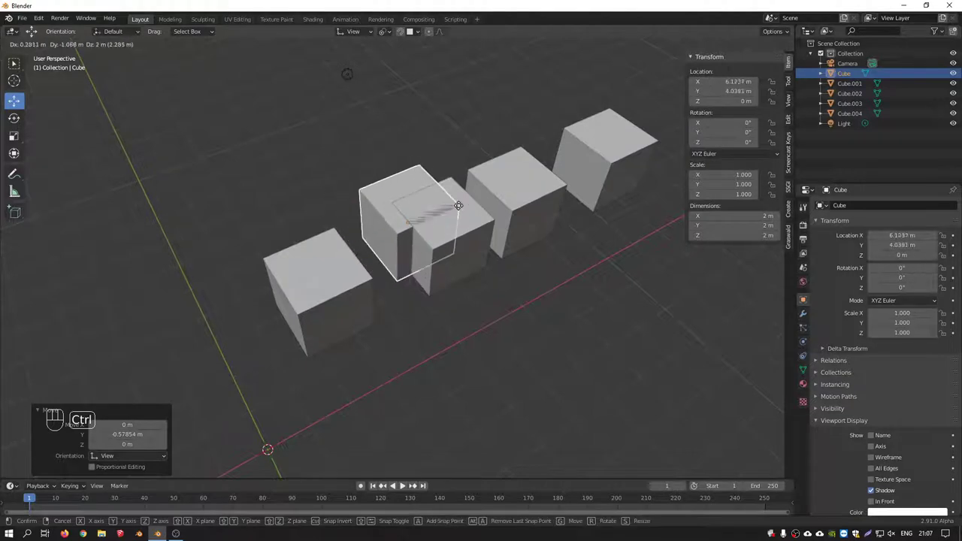
middle_click(430, 139)
left_click_drag(454, 155, 408, 159)
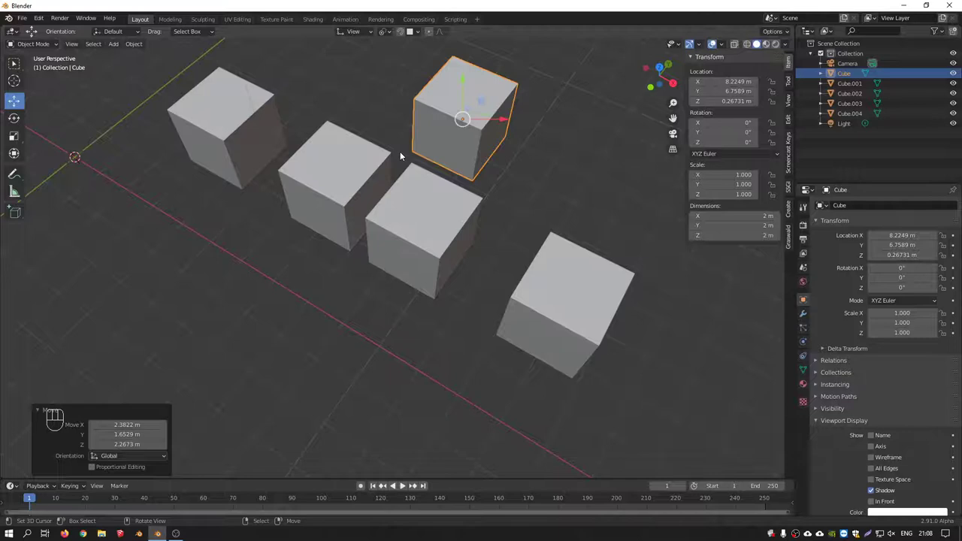
Orbit the view along the row of cubes to check the cube's new spot.
left_click_drag(421, 38, 549, 77)
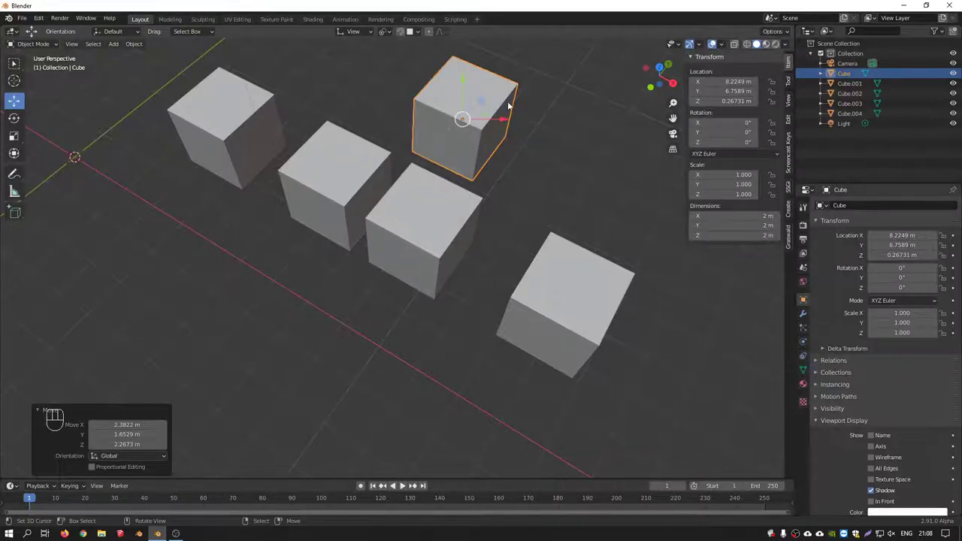
left_click_drag(422, 33, 599, 139)
left_click_drag(464, 52, 474, 109)
middle_click(455, 126)
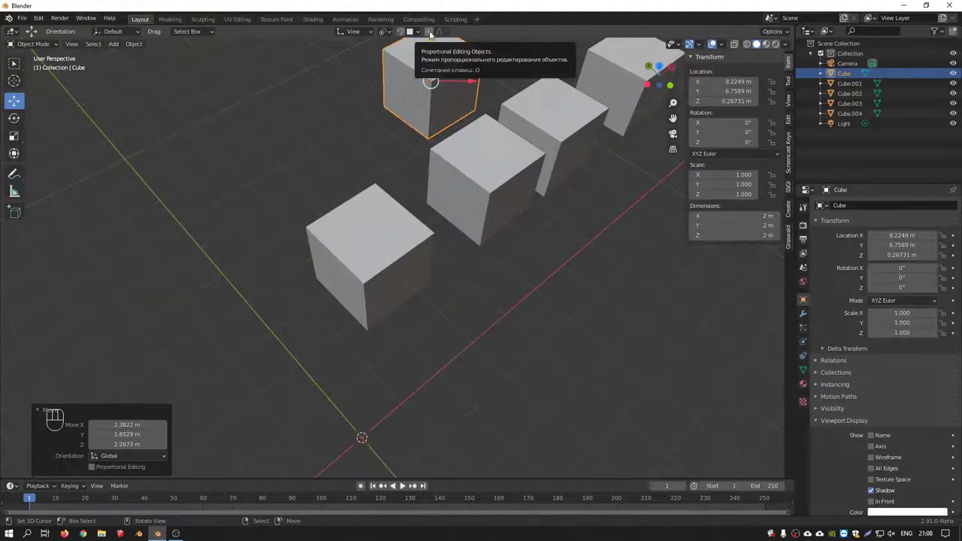
key("KP_7")
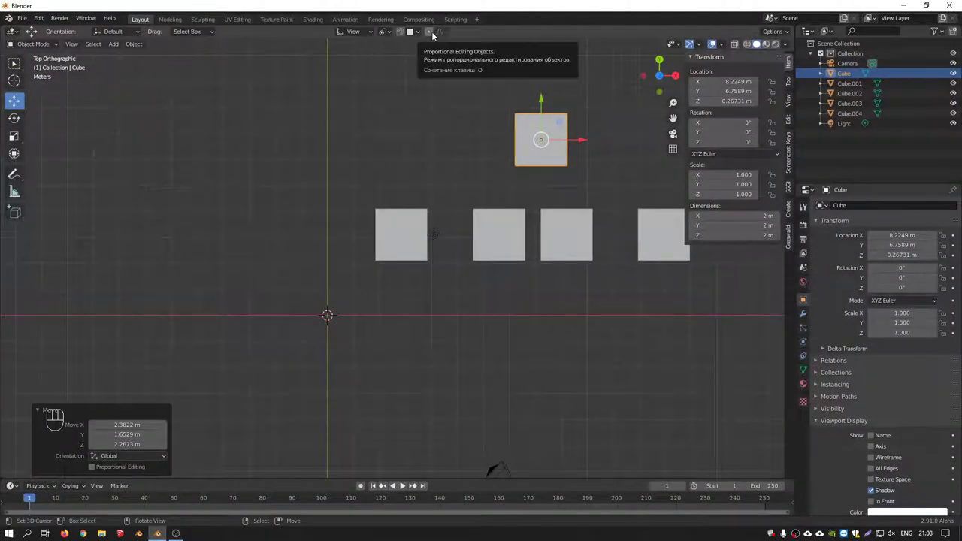
left_click(434, 36)
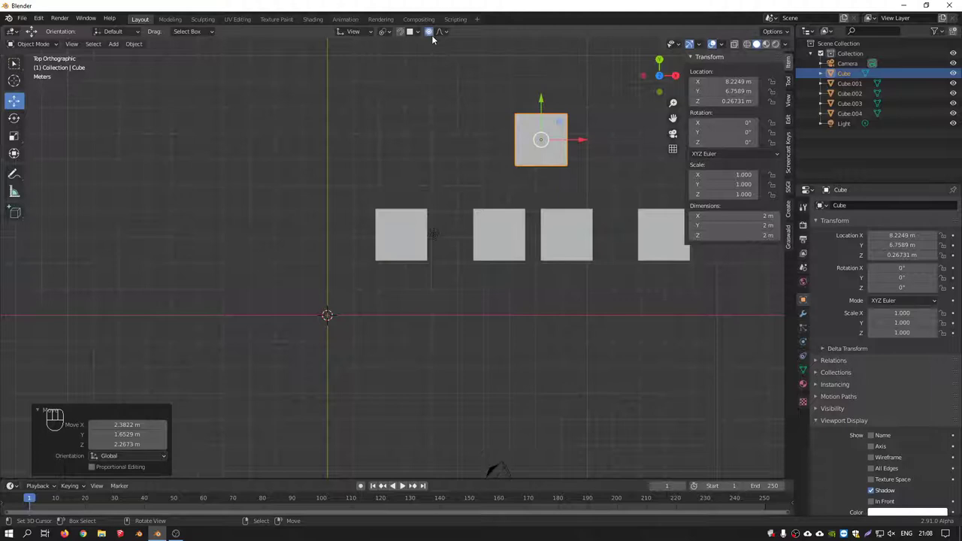
left_click_drag(448, 38, 435, 32)
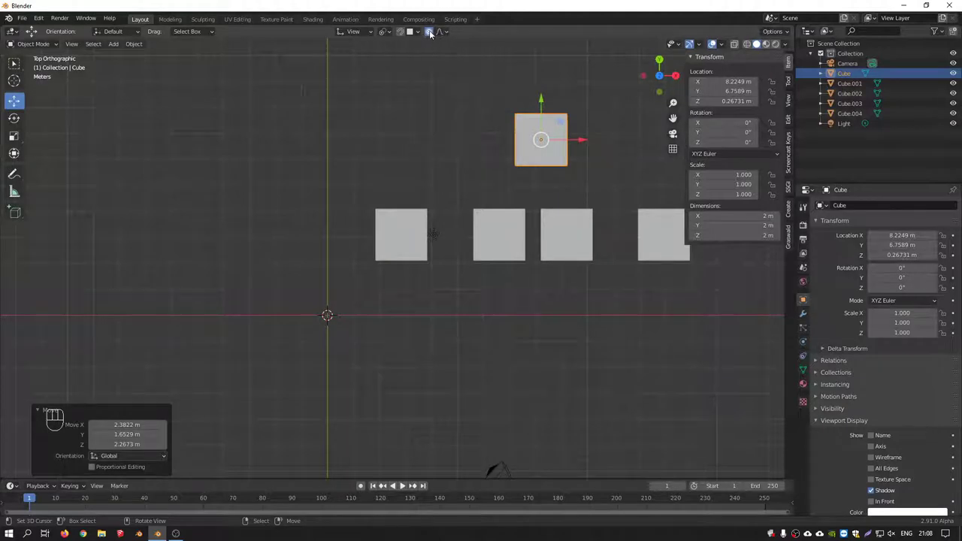
key("o")
Bring up the pivot point choices and set Transform Orientation from View to Global.
key("o")
key("o")
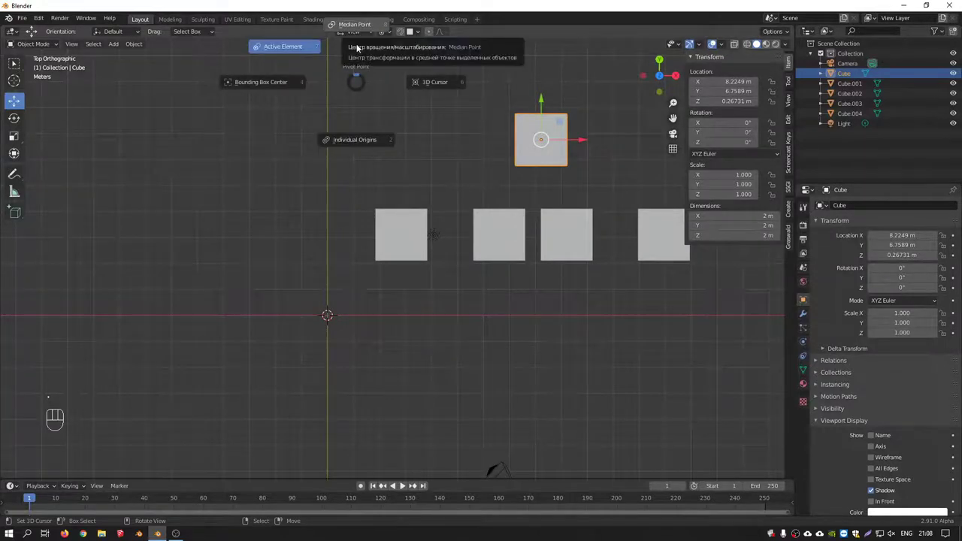
key(".")
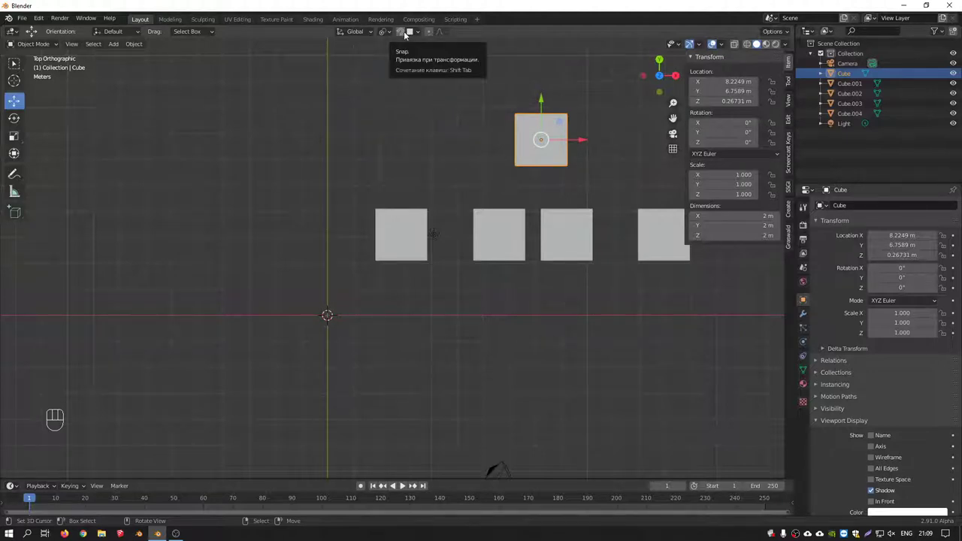
Enter Local View so only the selected Cube shows, centred in the viewport.
key("shift+Tab")
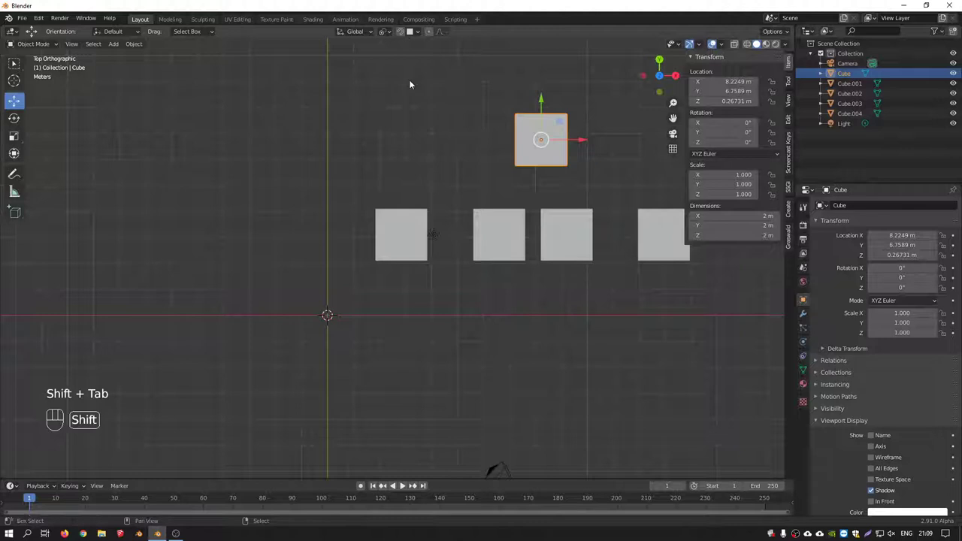
key("shift+Tab")
key("shift+Tab")
key("/")
left_click_drag(432, 124, 472, 153)
Step through the Ctrl and Shift period/comma/slash viewport shortcuts on the isolated cube.
key("ctrl+.")
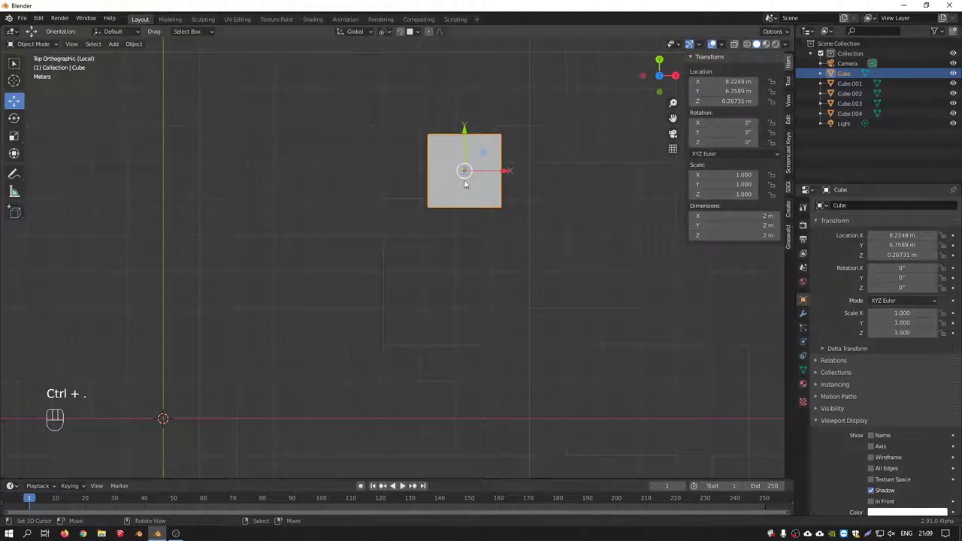
key("ctrl+.")
key("ctrl+,")
key("ctrl+,")
key("ctrl+/")
key("ctrl+/")
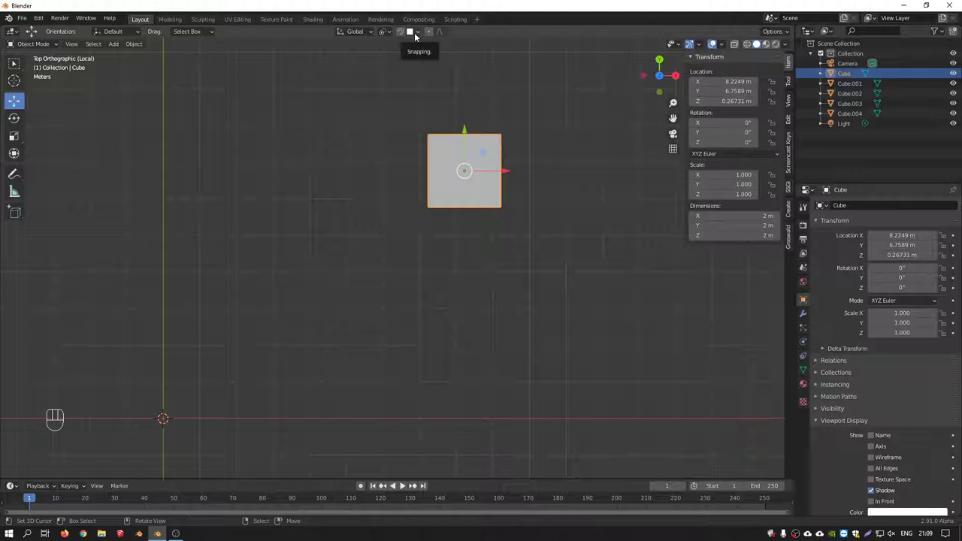
key("shift+.")
key("shift+,")
key("shift+.")
Look at the cube straight on in front orthographic view.
key("ctrl+,")
key("alt+.")
key("alt+,")
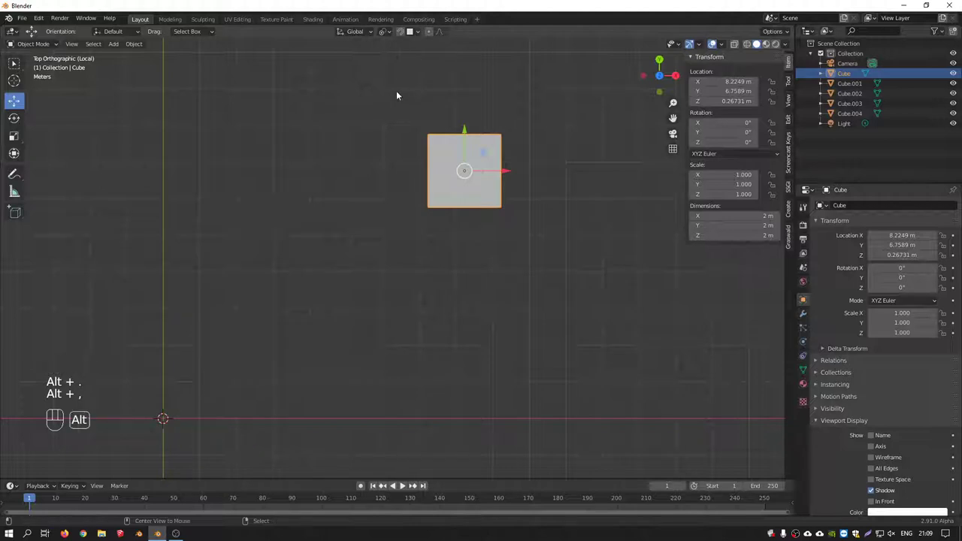
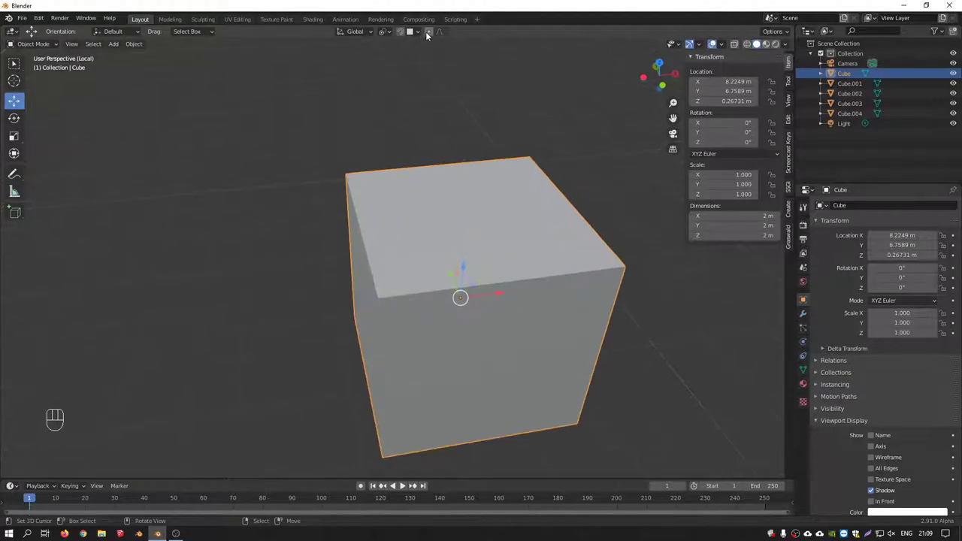
key("KP_1")
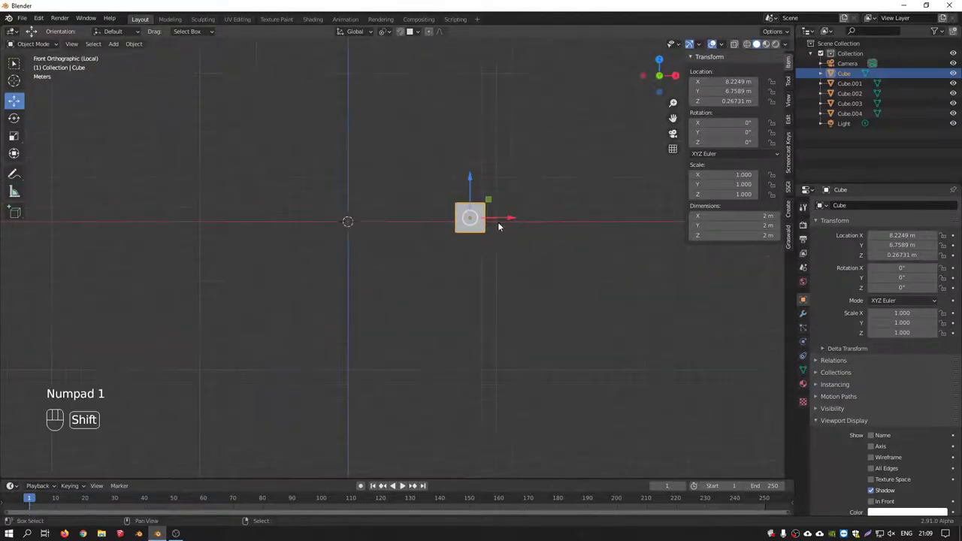
left_click_drag(474, 235, 433, 264)
Duplicate the cube along X and repeat it to build a row of eight cubes (Cube.005–Cube.011).
key("shift+d")
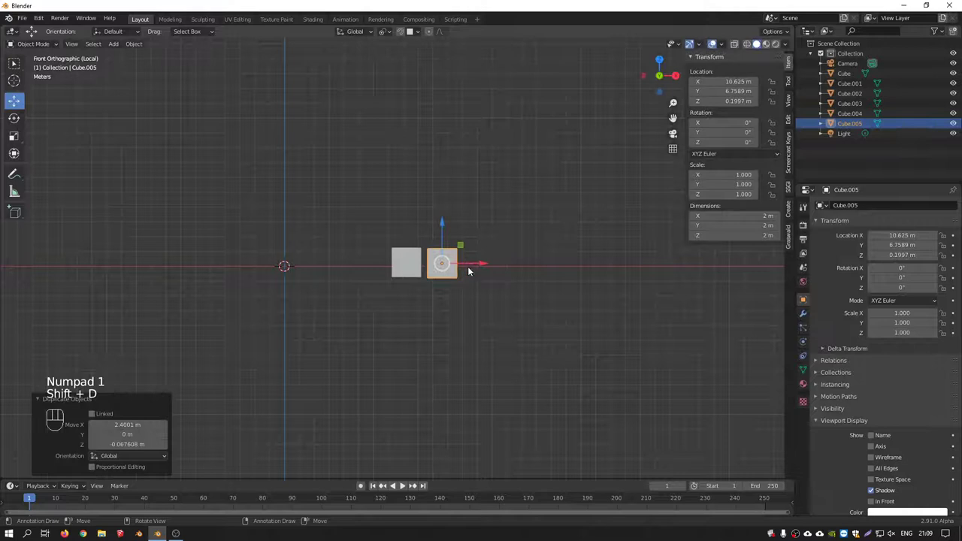
key("shift+r")
key("shift+r")
key("shift+r")
key("shift+r")
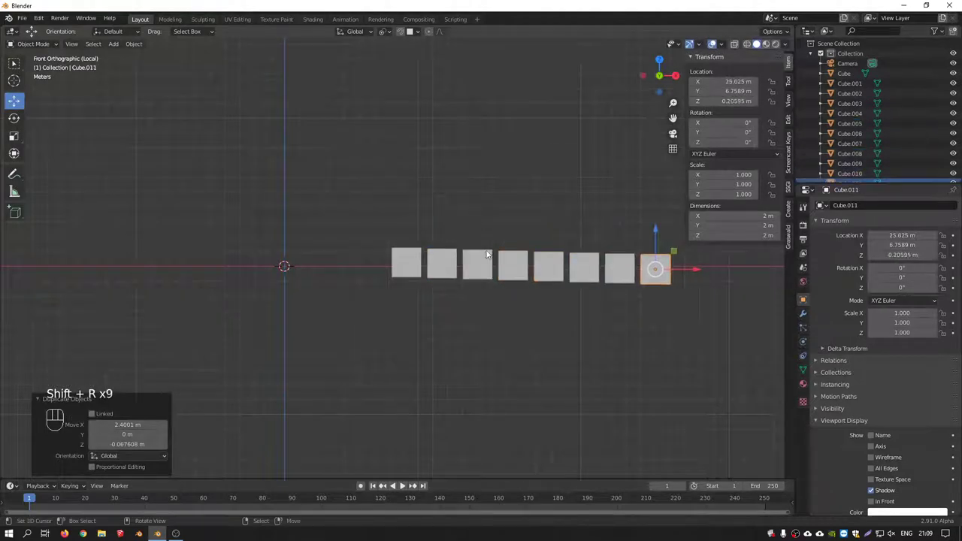
Select the first cube, turn on Proportional Editing and start moving it with Smooth falloff.
right_click(411, 268)
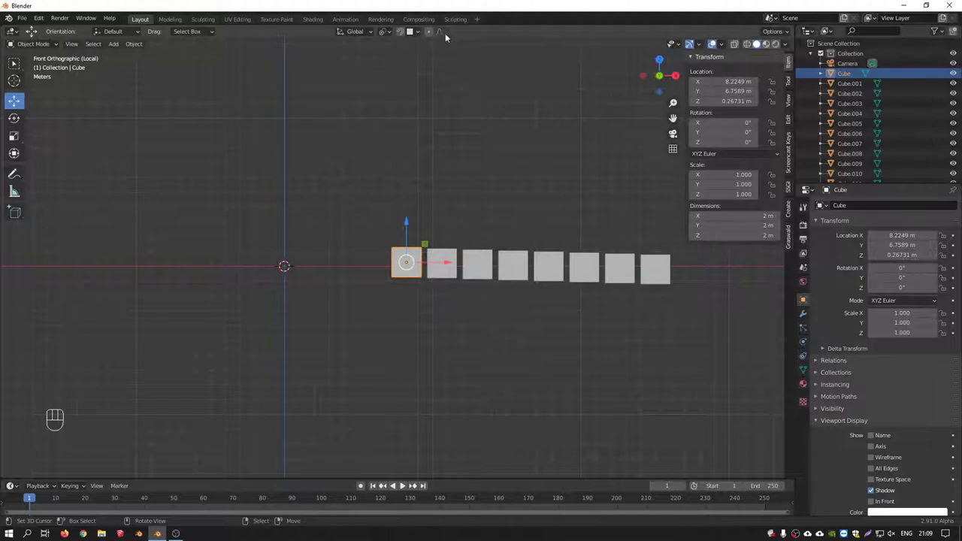
left_click_drag(449, 38, 434, 37)
left_click(432, 32)
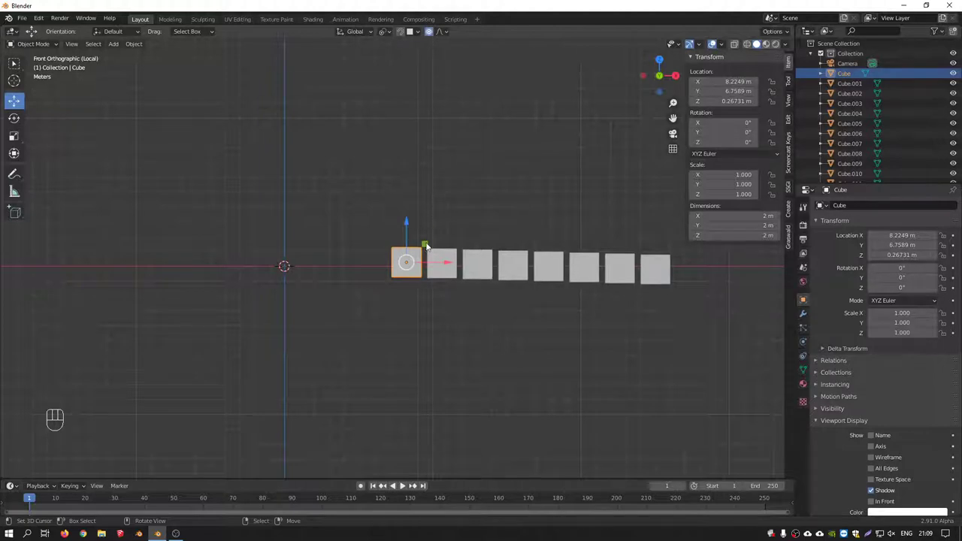
key("g")
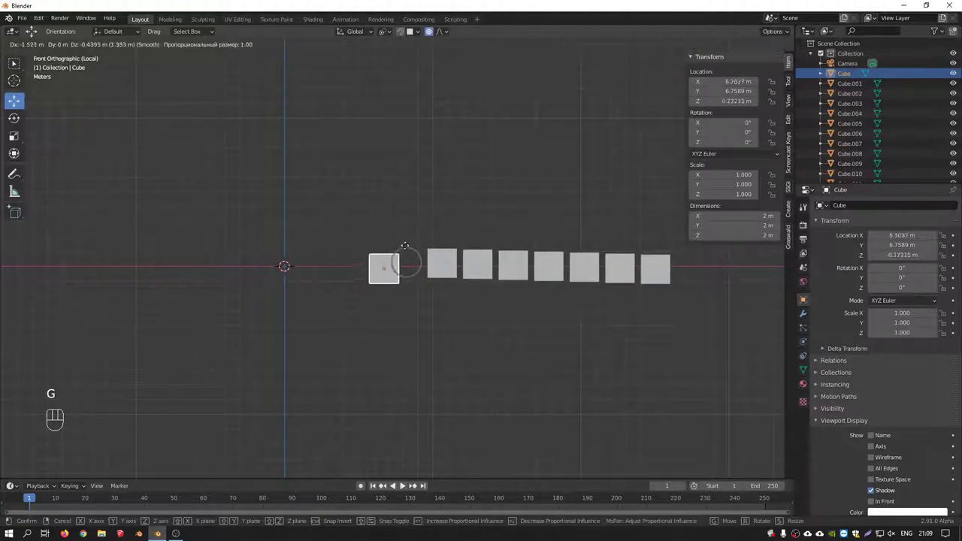
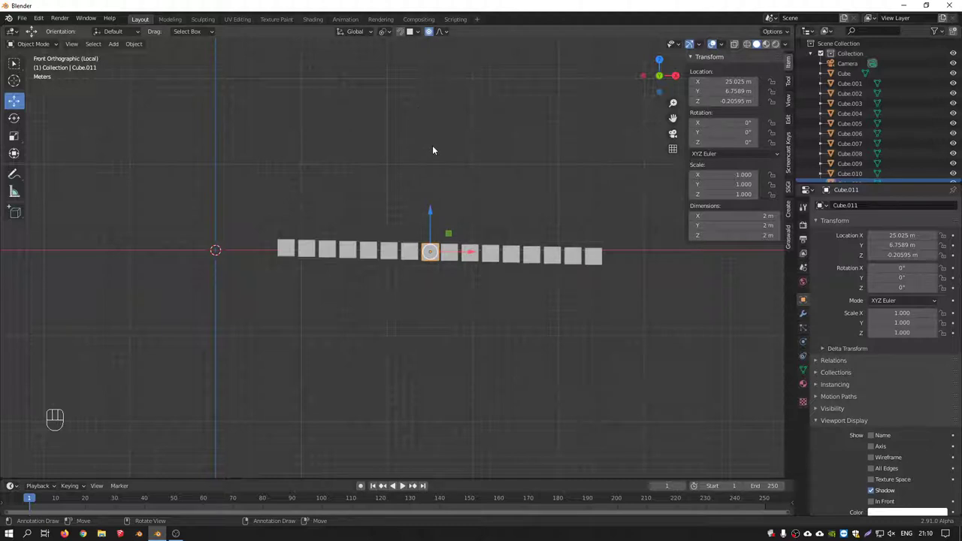
Try lifting a middle cube, leave the row flat, and set proportional falloff to Random.
key("g")
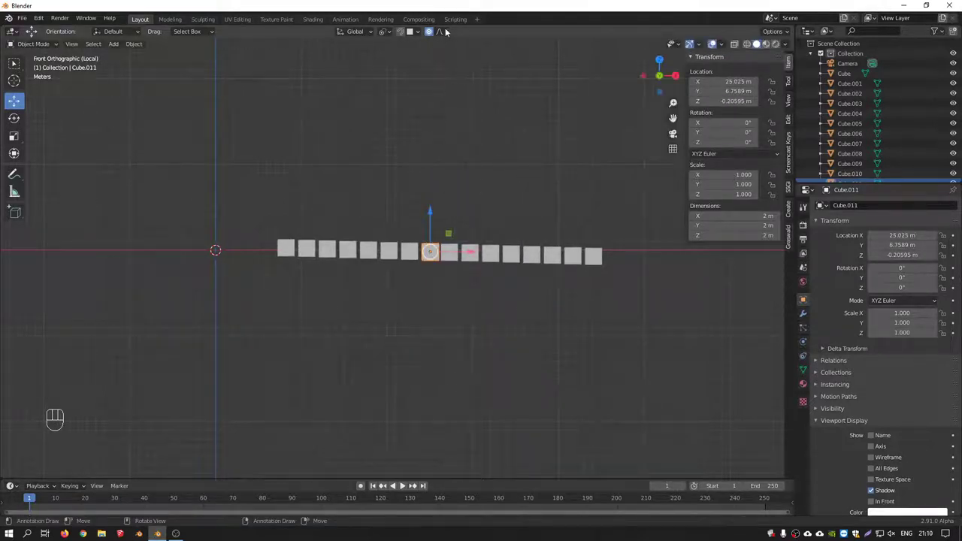
left_click_drag(447, 33, 457, 209)
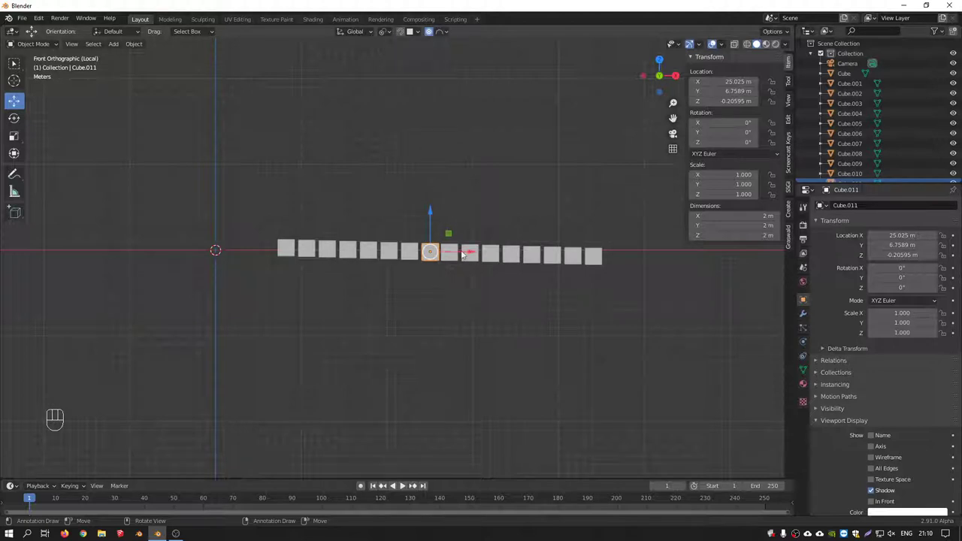
key("g")
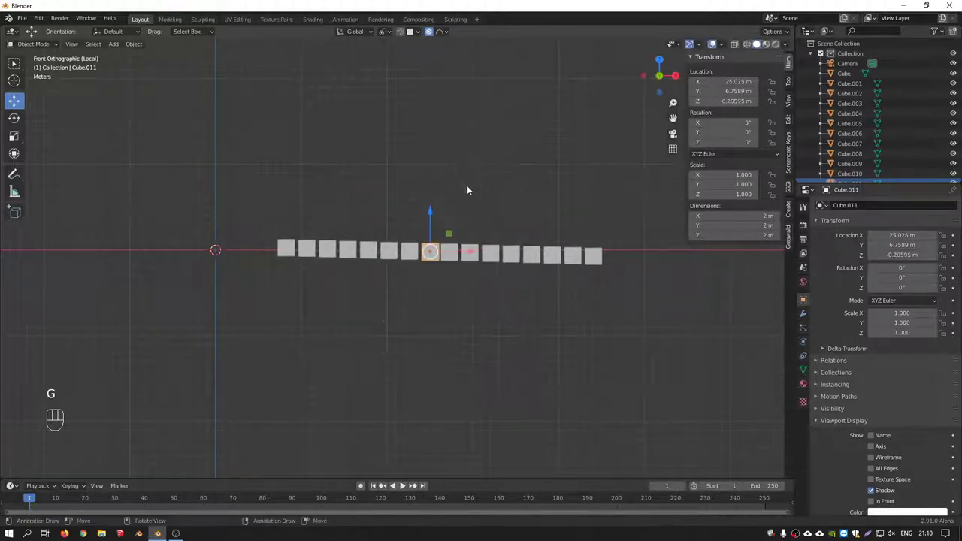
left_click_drag(449, 29, 501, 218)
Test a random-falloff rotation, cancel it, and box-select every cube in the row.
key("r")
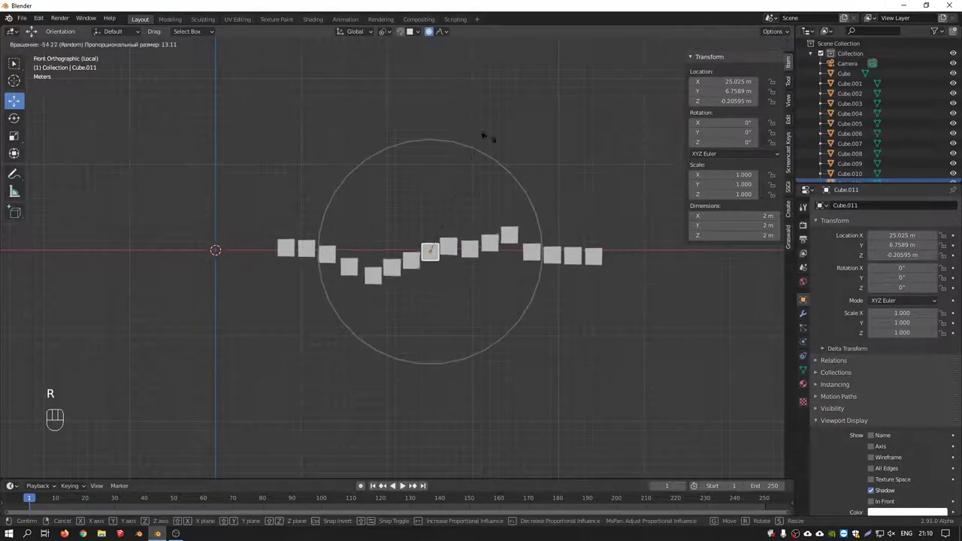
key("g")
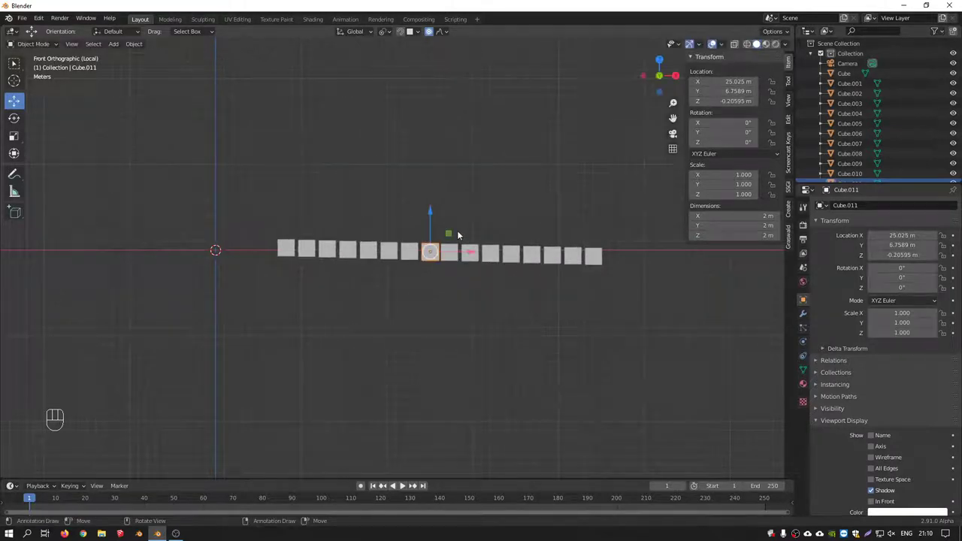
left_click_drag(269, 206, 315, 215)
left_click_drag(389, 268, 428, 270)
Delete the selected cubes and add a torus at the origin in front view.
key("Delete")
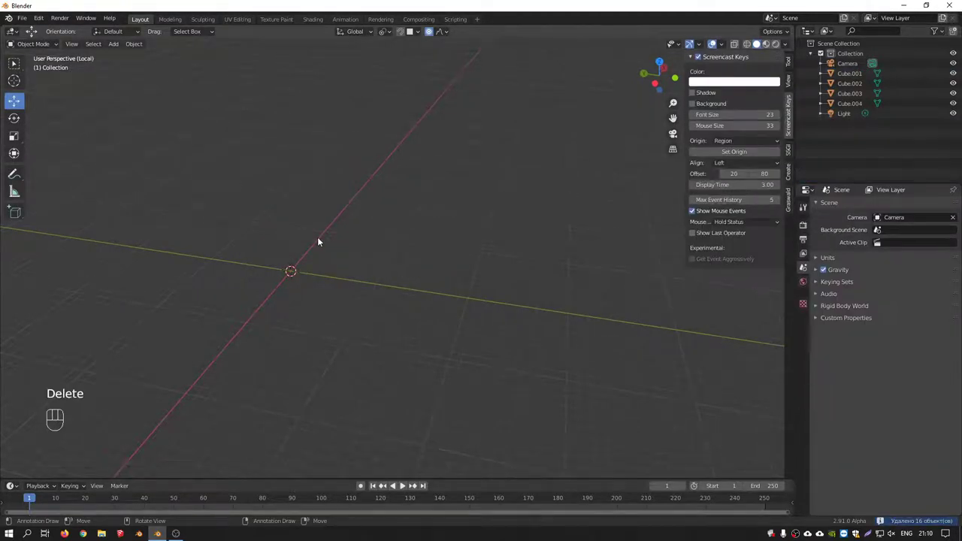
key("KP_1")
left_click_drag(379, 251, 429, 238)
key("shift+a")
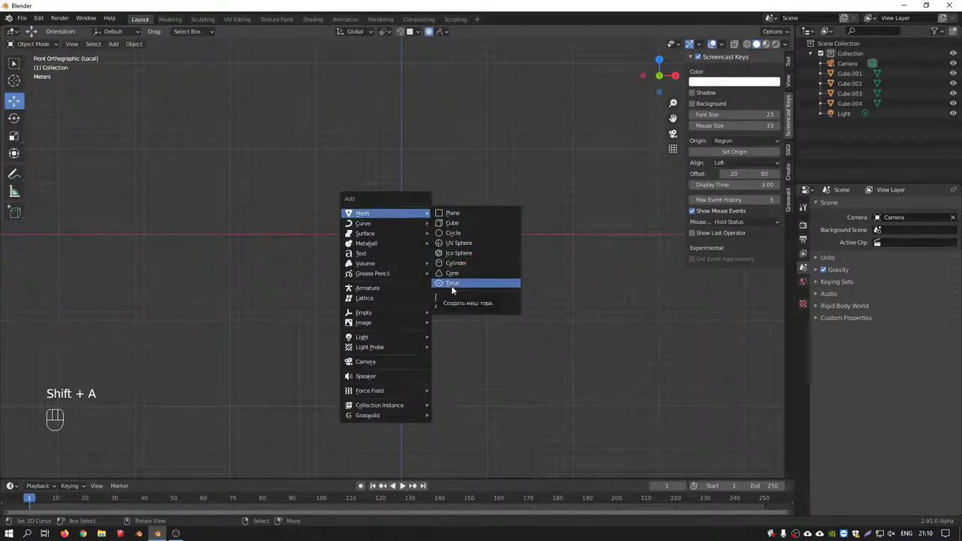
Turn off Proportional Editing and rotate the torus 90° around X to face the front.
key("r")
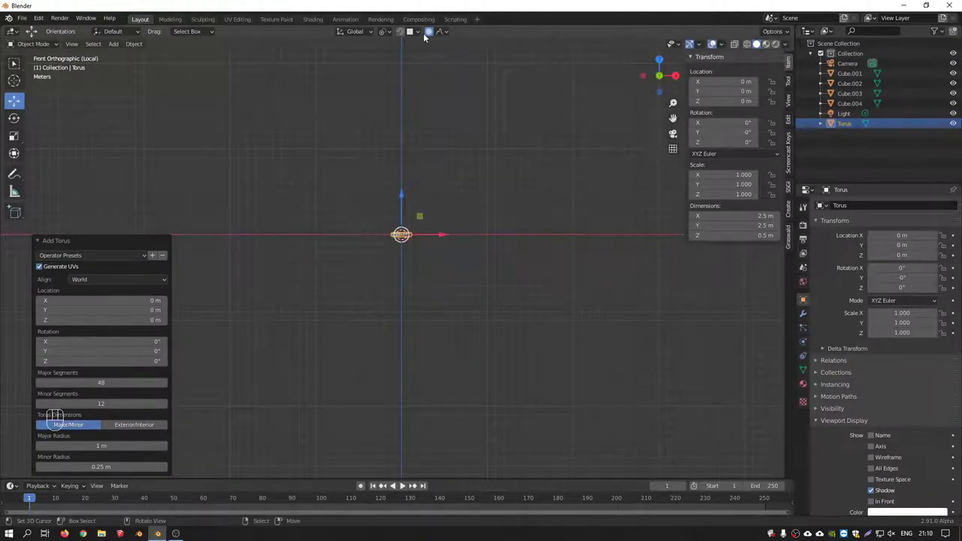
left_click(434, 35)
key("r")
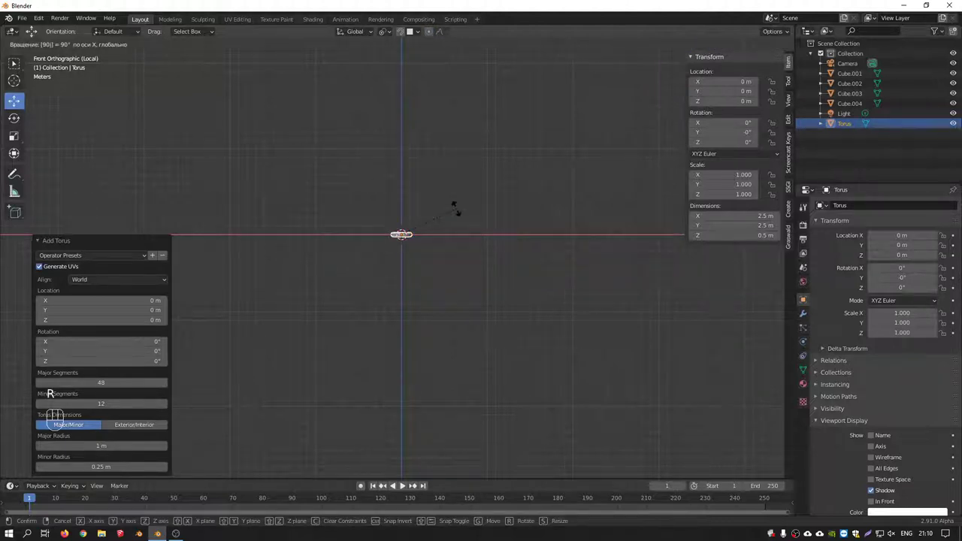
left_click_drag(788, 33, 469, 154)
key("r")
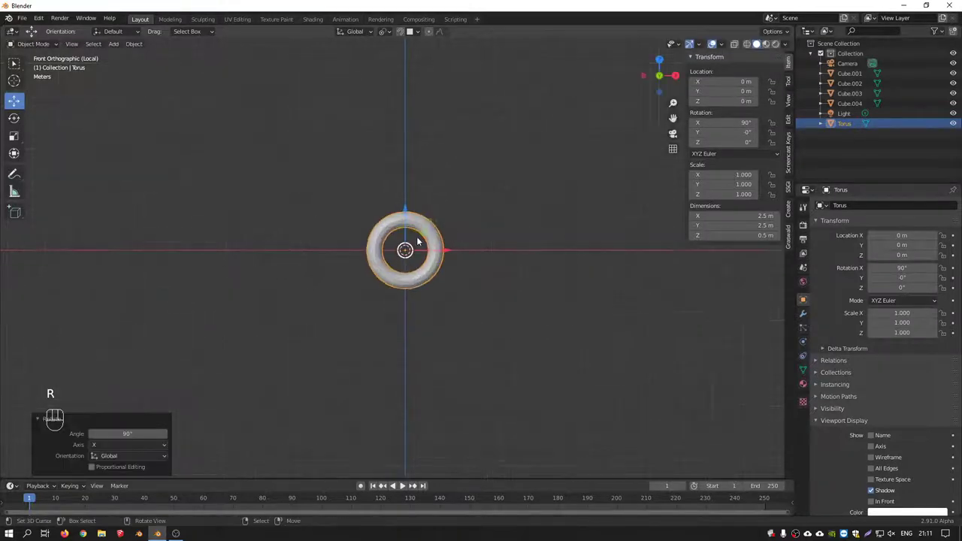
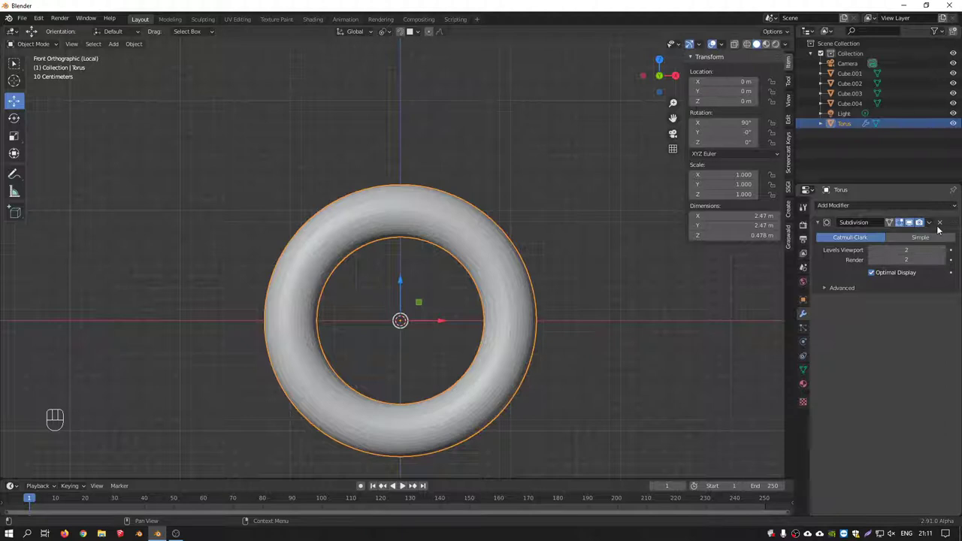
Apply the level 2 Subdivision Surface modifier and zoom in on the torus surface.
left_click_drag(933, 222, 909, 326)
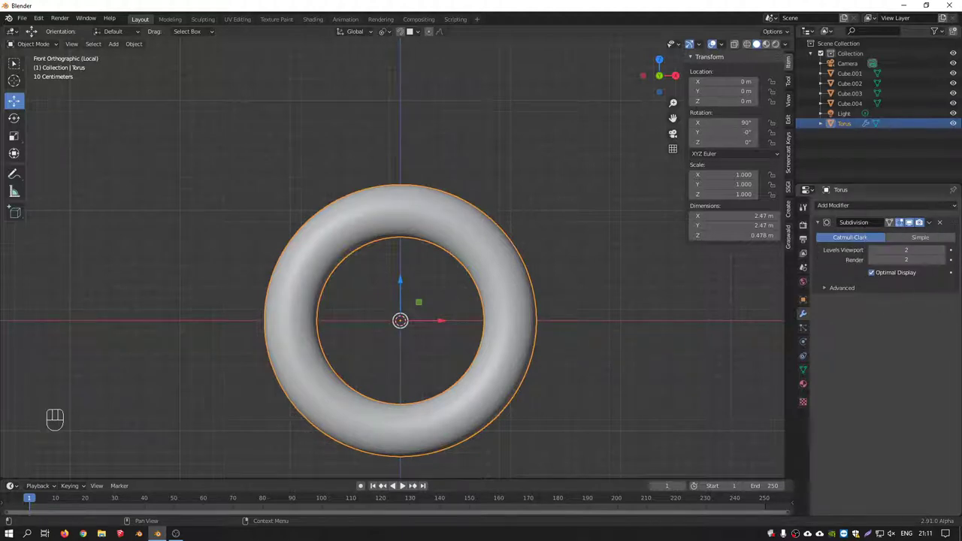
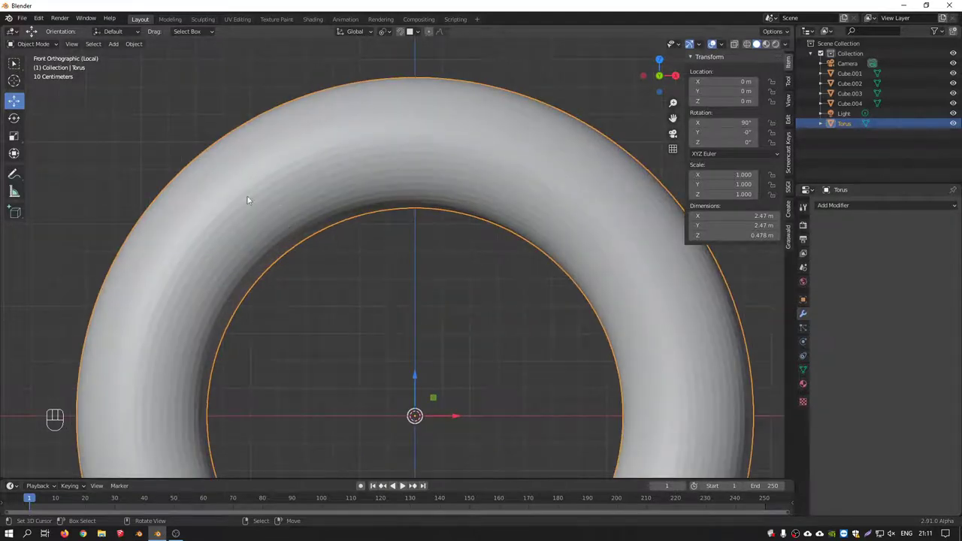
left_click_drag(365, 230, 302, 241)
left_click_drag(418, 257, 438, 265)
middle_click(402, 237)
Zoom back out to the whole 2.47 × 2.47 × 0.478 m torus in front view.
left_click_drag(146, 50, 154, 246)
left_click_drag(351, 237, 367, 244)
key("KP_1")
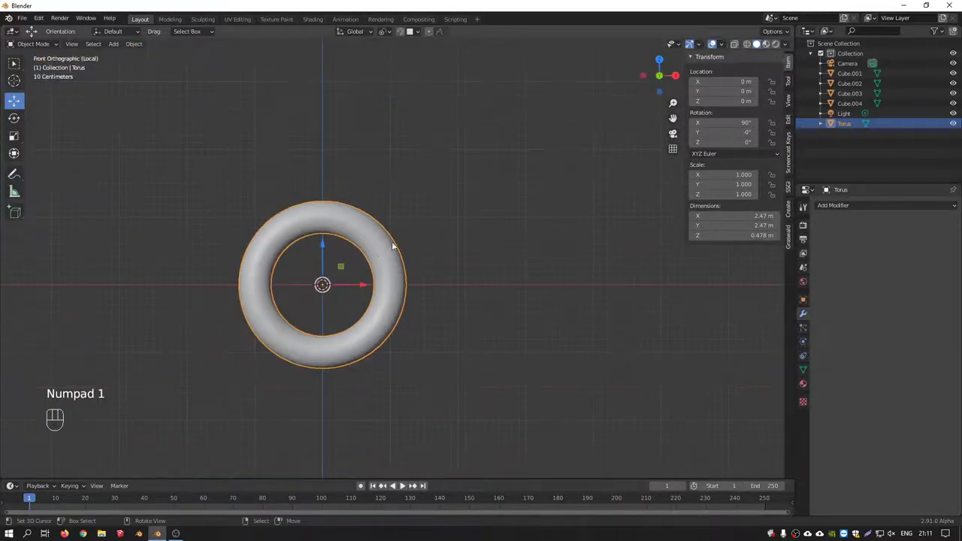
left_click_drag(392, 249, 461, 215)
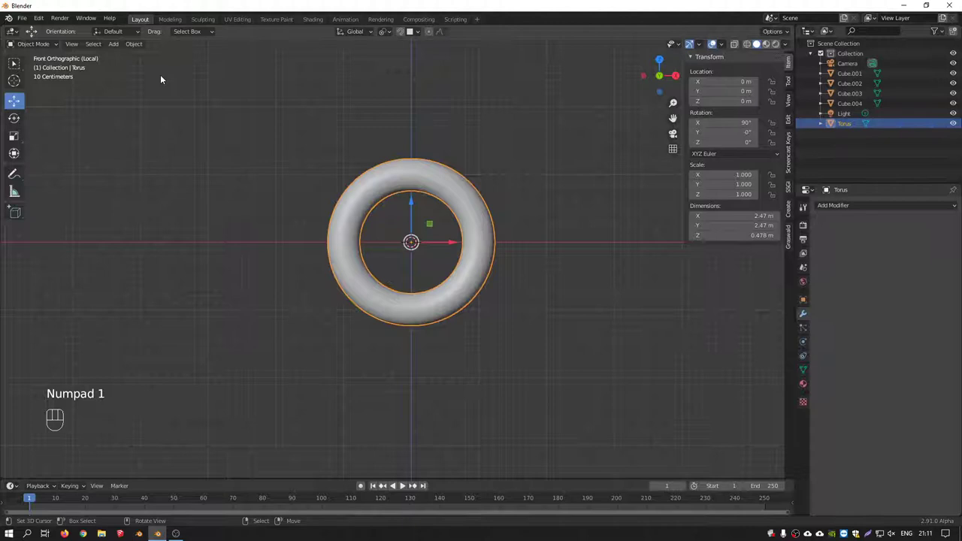
Add a Particle System to the torus and run Cell Fracture with particle source, producing Torus_cell fragments.
left_click_drag(43, 24, 65, 12)
left_click_drag(45, 16, 191, 59)
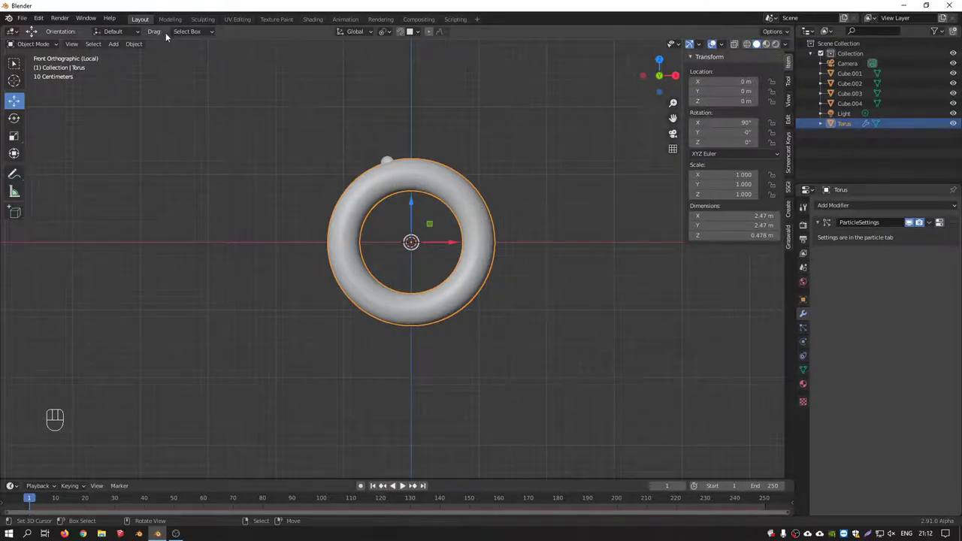
left_click_drag(145, 45, 346, 188)
key("KP_0")
left_click_drag(400, 179, 383, 207)
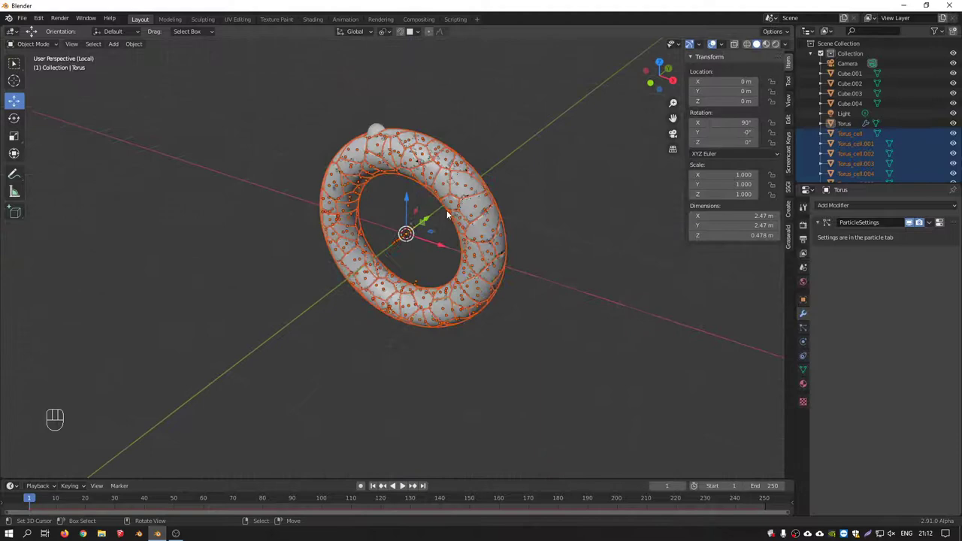
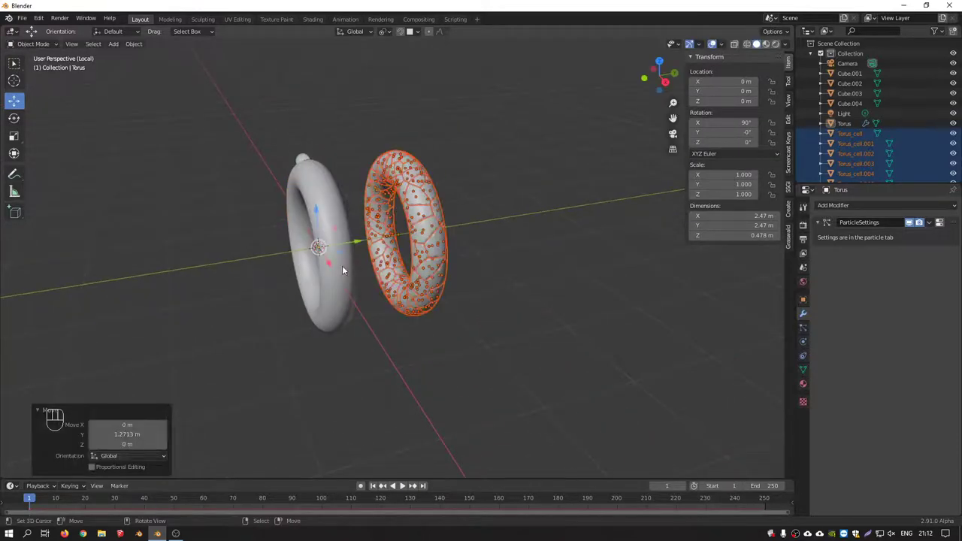
Delete the original solid Torus object so only the Torus_cell fragments remain.
right_click(344, 228)
left_click_drag(328, 234, 405, 209)
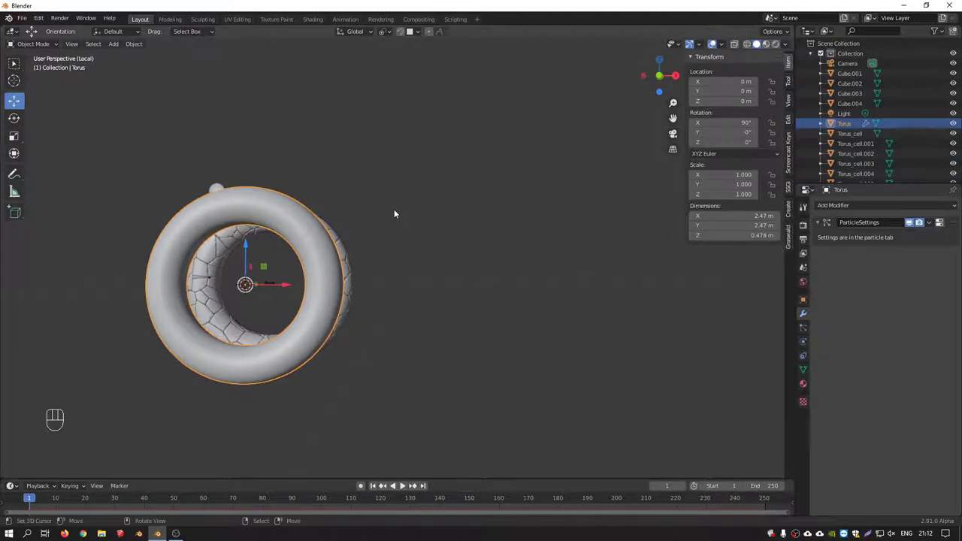
key("Delete")
key("KP_1")
left_click_drag(281, 274, 453, 256)
Select all the torus fragments and frame the whole fractured ring in view.
left_click_drag(428, 290, 346, 221)
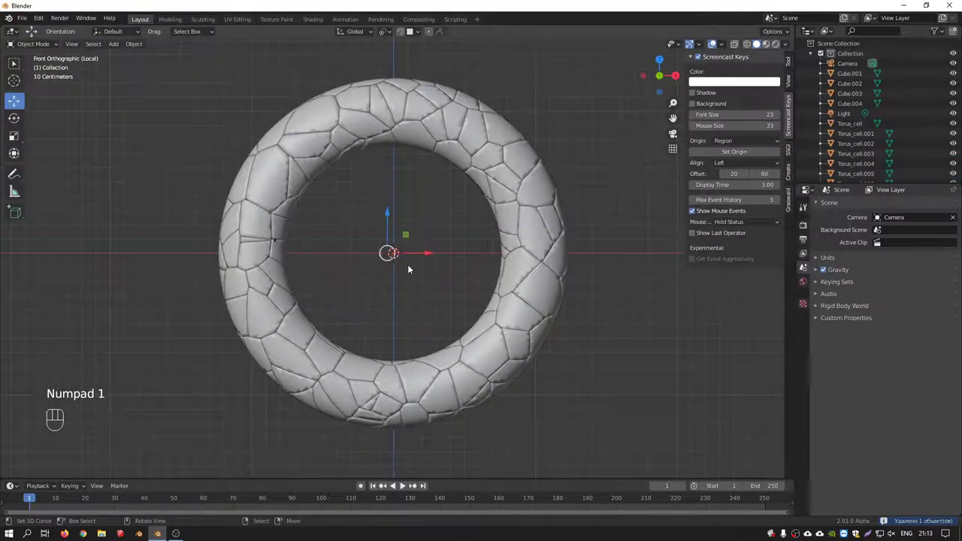
key("Delete")
right_click(277, 235)
key("Delete")
left_click_drag(406, 383, 569, 454)
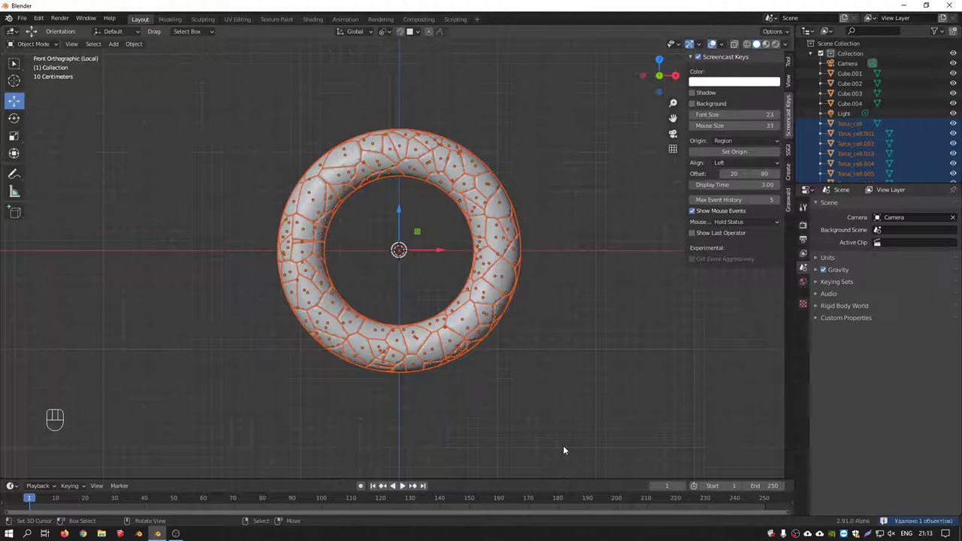
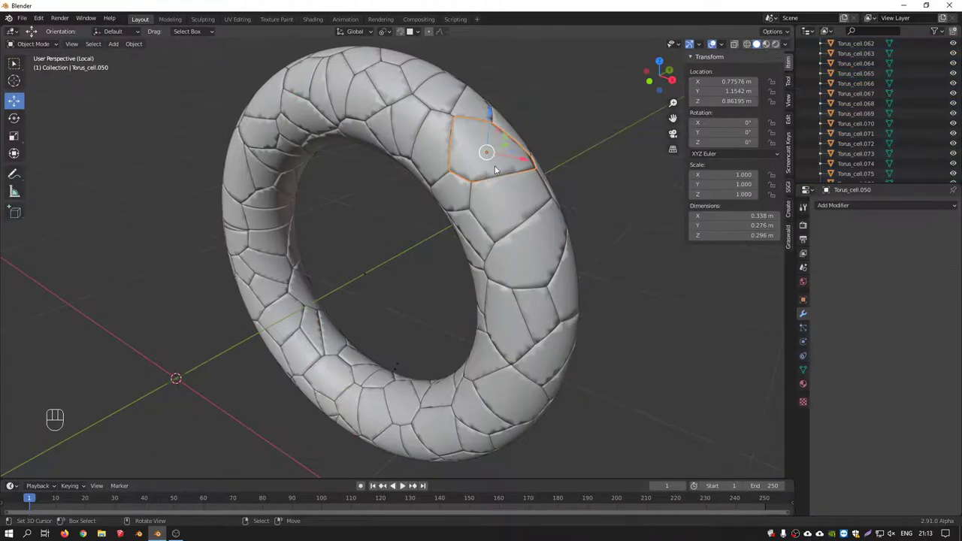
From top view, delete the stray Torus_cell fragments lying off the ring.
key("KP_Divide")
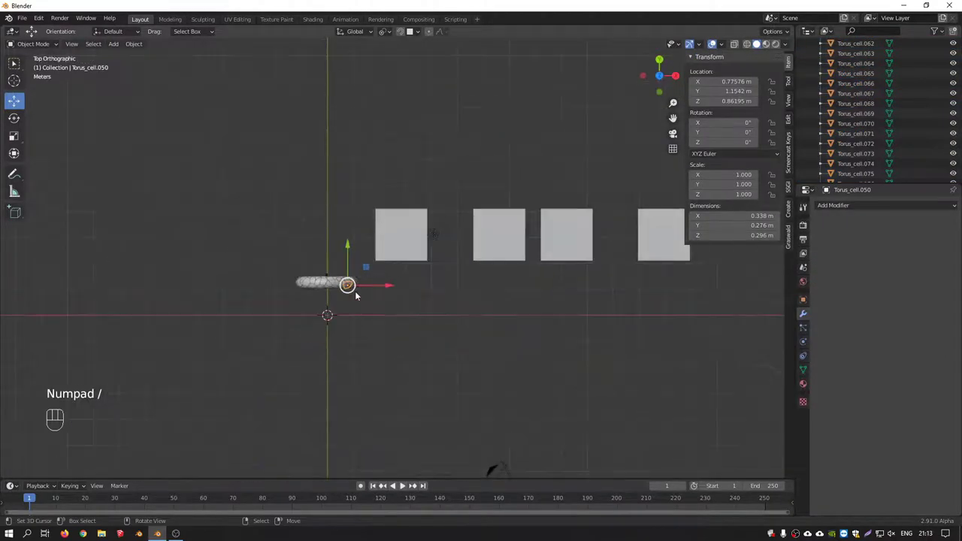
left_click_drag(429, 243, 360, 241)
left_click_drag(301, 190, 531, 251)
key("Delete")
left_click_drag(229, 281, 360, 251)
Isolate one fragment in local view to inspect it, then return to the whole ring.
right_click(354, 246)
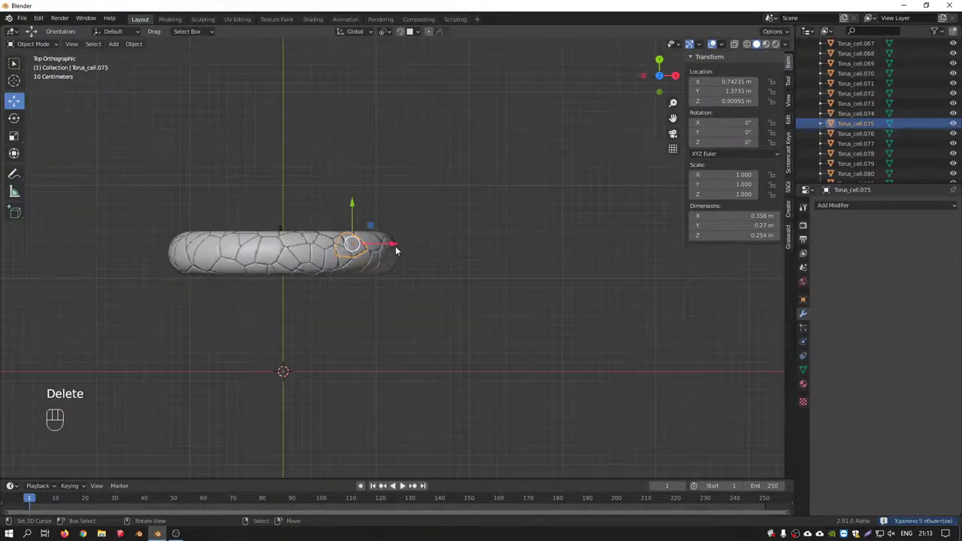
key("KP_Divide")
left_click_drag(395, 242, 383, 191)
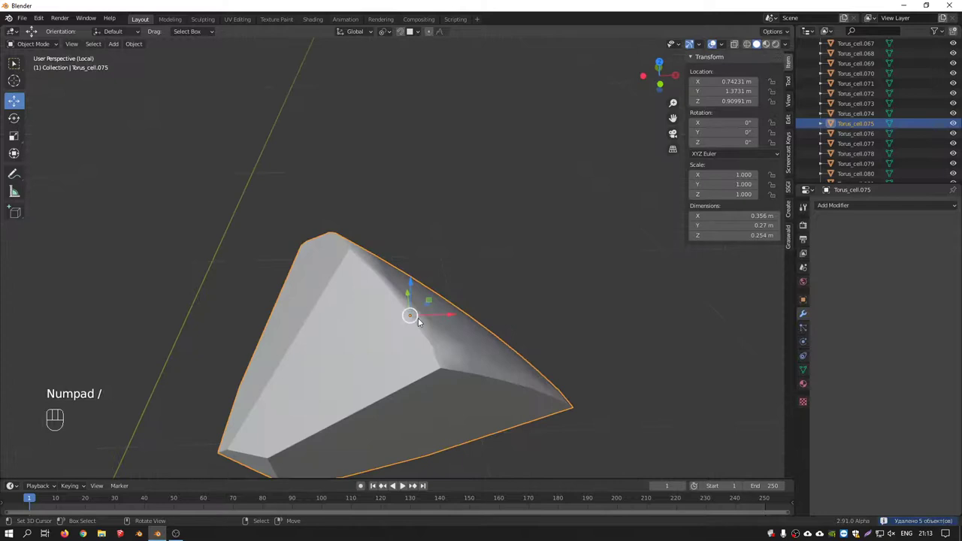
left_click_drag(420, 353, 426, 298)
left_click_drag(424, 323, 401, 379)
left_click_drag(437, 320, 466, 278)
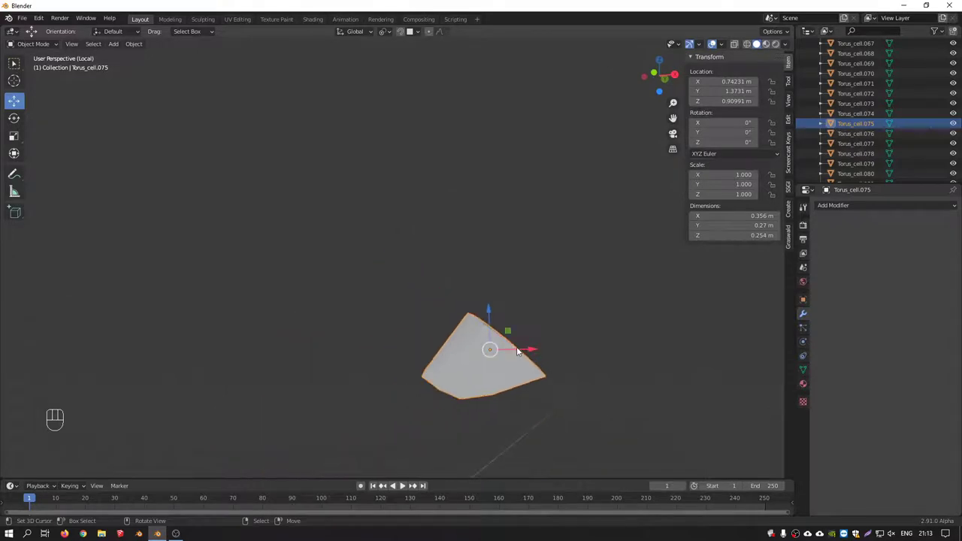
key("KP_1")
key("KP_Divide")
Delete the three empty zero-size fragments, leaving Torus_cell.022 active on the ring.
right_click(358, 262)
left_click_drag(365, 262, 367, 271)
middle_click(367, 263)
right_click(365, 264)
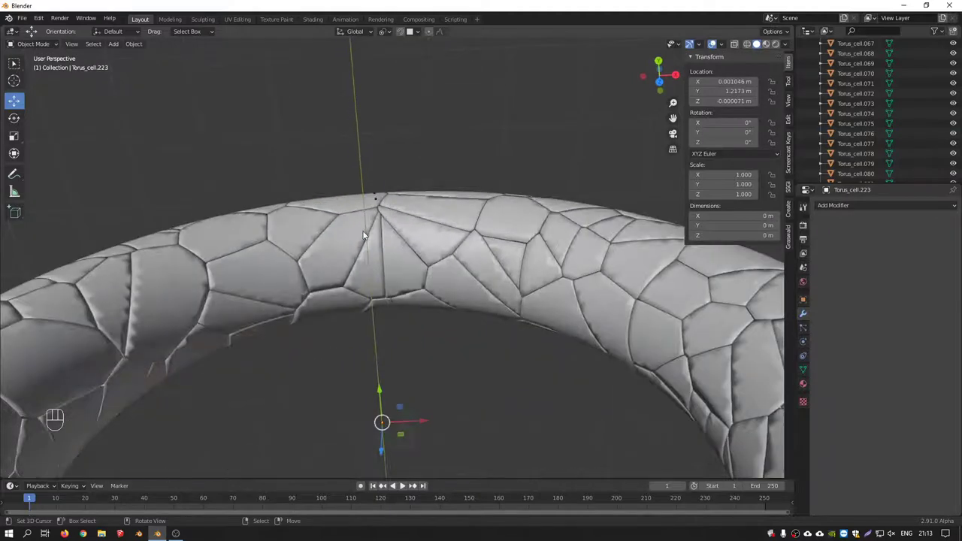
middle_click(378, 201)
right_click(368, 186)
right_click(369, 194)
key("Delete")
key("KP_1")
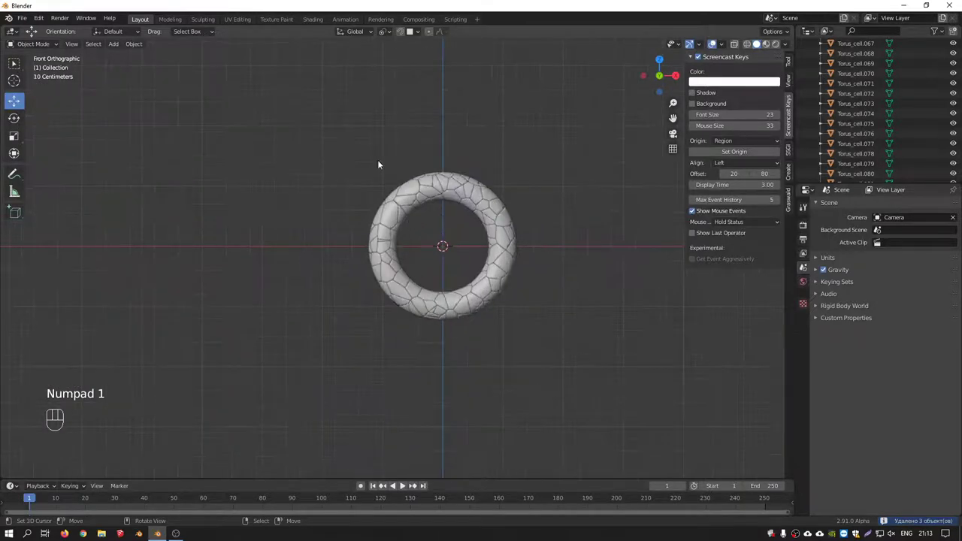
left_click_drag(401, 257, 544, 349)
Enable Auto Smooth (30°) normals on fragment Torus_cell.022 in Object Data Properties.
right_click(525, 296)
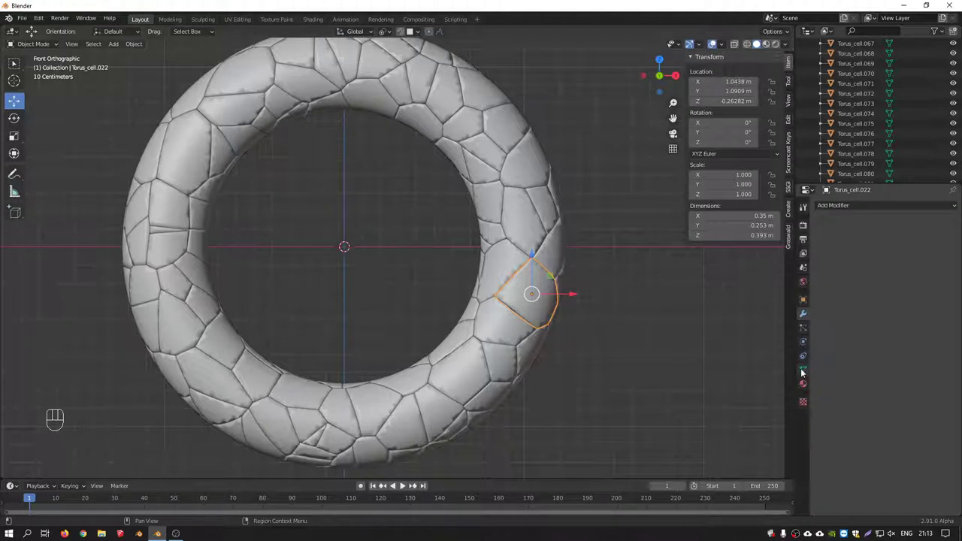
left_click(807, 372)
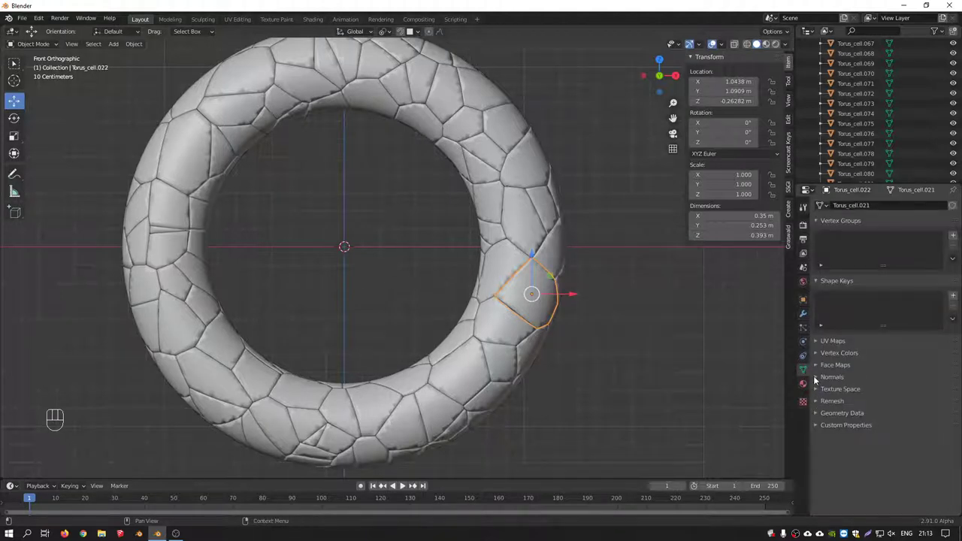
left_click(820, 378)
left_click(874, 394)
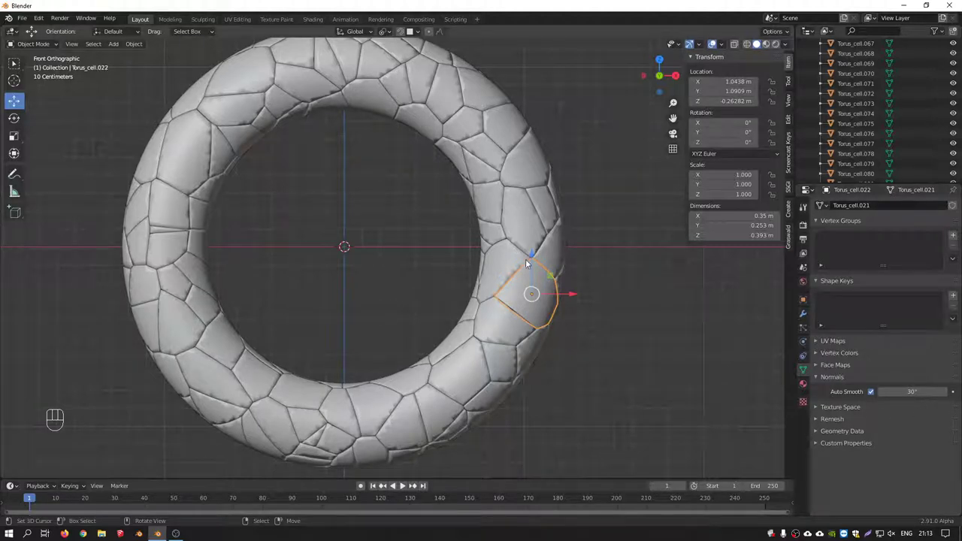
Check the smoothed fragment alone in local view, then return to front view of the ring.
right_click(509, 269)
right_click(576, 328)
key("KP_Divide")
left_click_drag(402, 247, 367, 219)
middle_click(404, 484)
middle_click(405, 485)
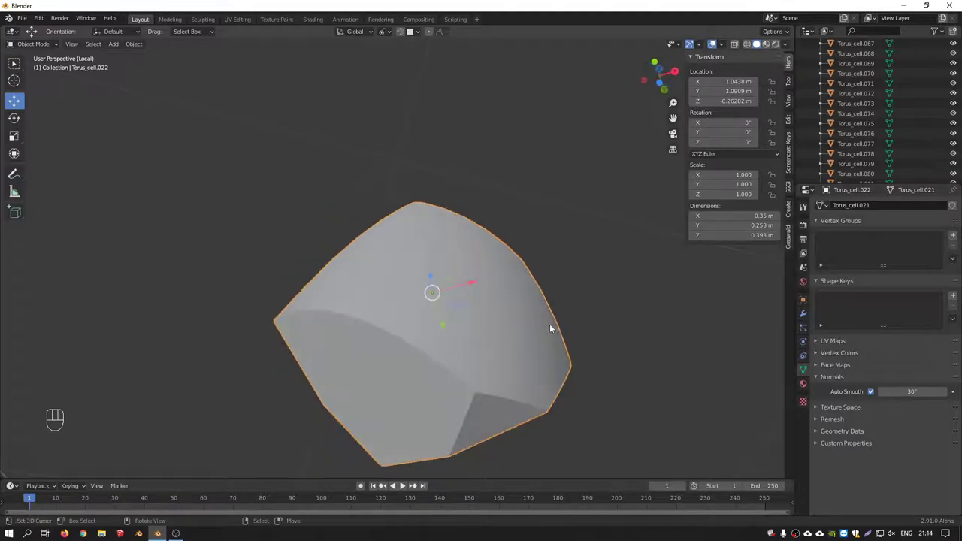
key("KP_Divide")
key("KP_Divide")
Select all Torus_cell fragments with Torus_cell.022 still active.
key("ctrl+z")
left_click(404, 485)
middle_click(404, 485)
left_click(404, 485)
Alt-click Auto Smooth so 30° smoothing applies to every selected fragment, then inspect the shading.
left_click(404, 485)
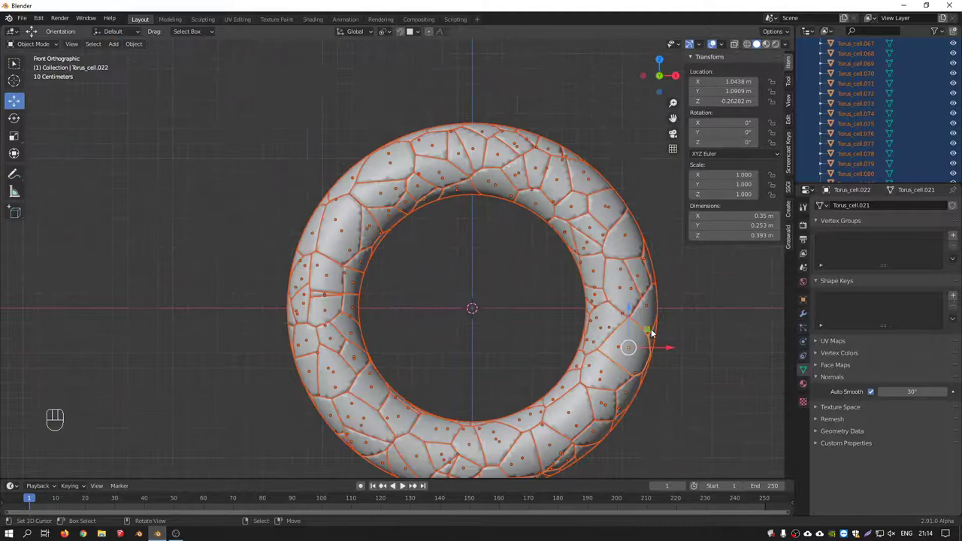
middle_click(405, 485)
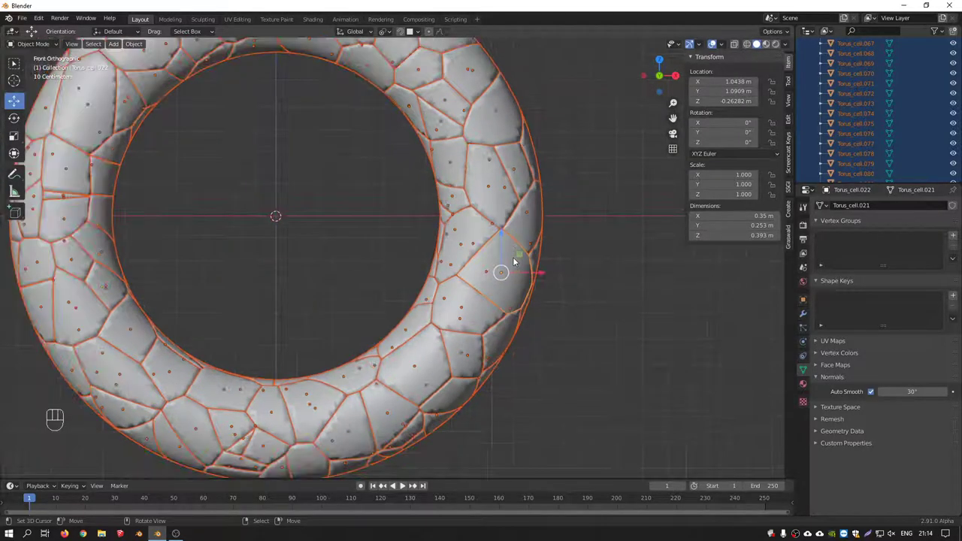
middle_click(404, 485)
key("ctrl+z")
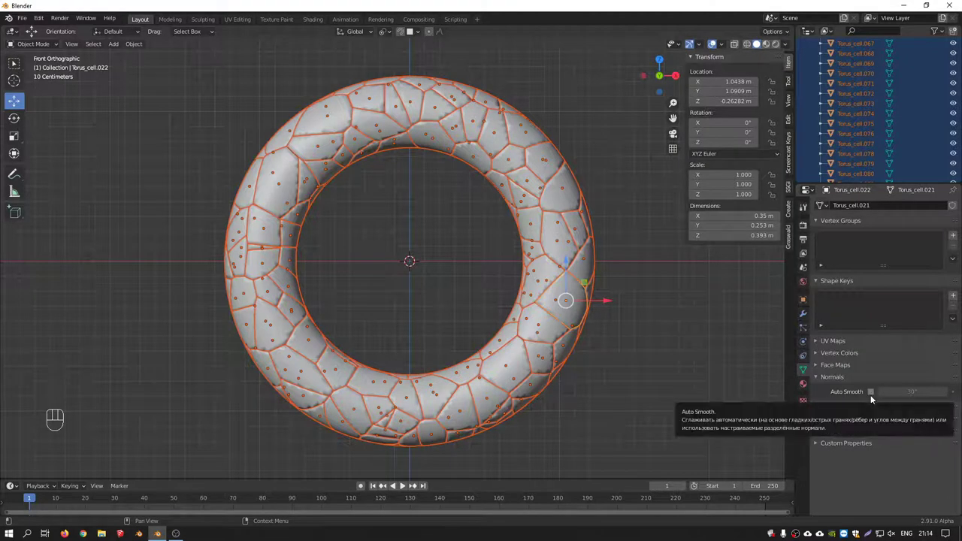
middle_click(404, 485)
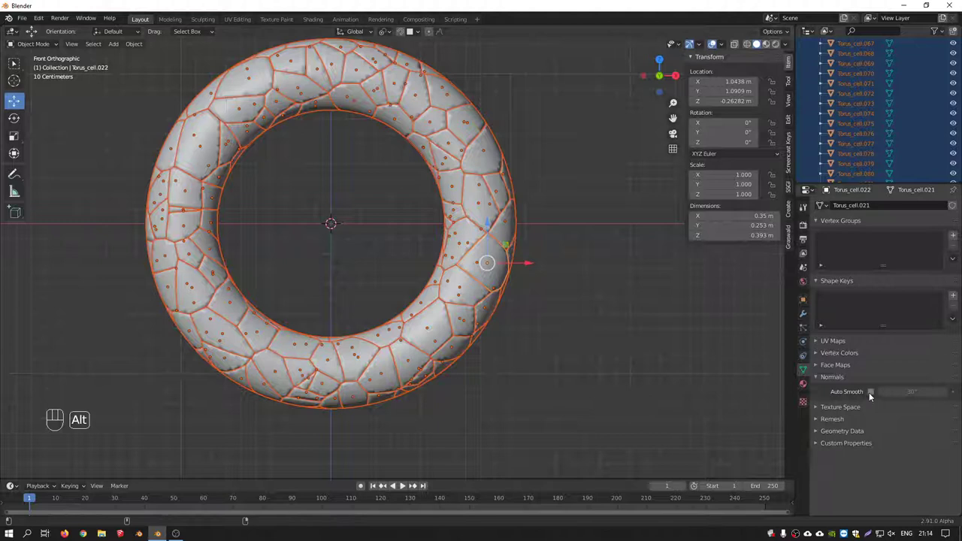
left_click(404, 485)
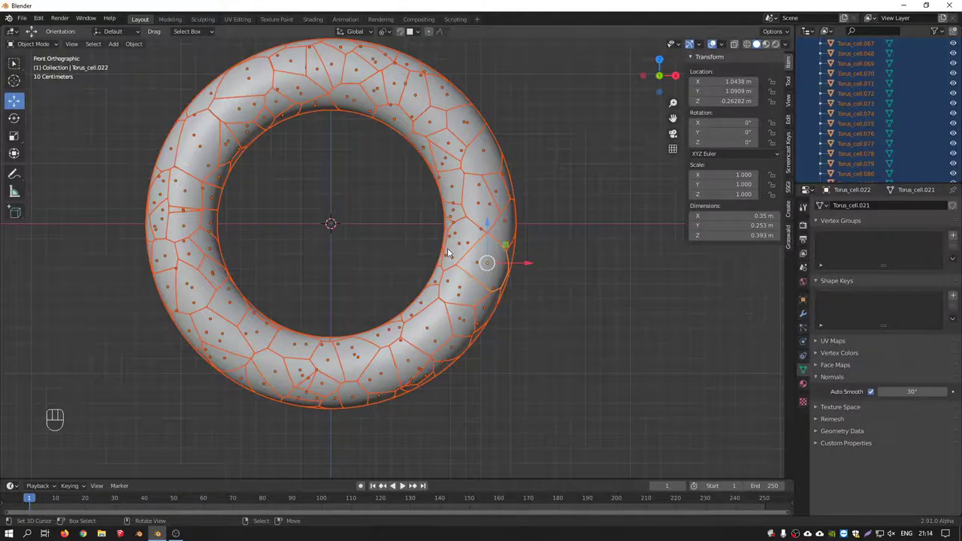
middle_click(404, 484)
middle_click(405, 485)
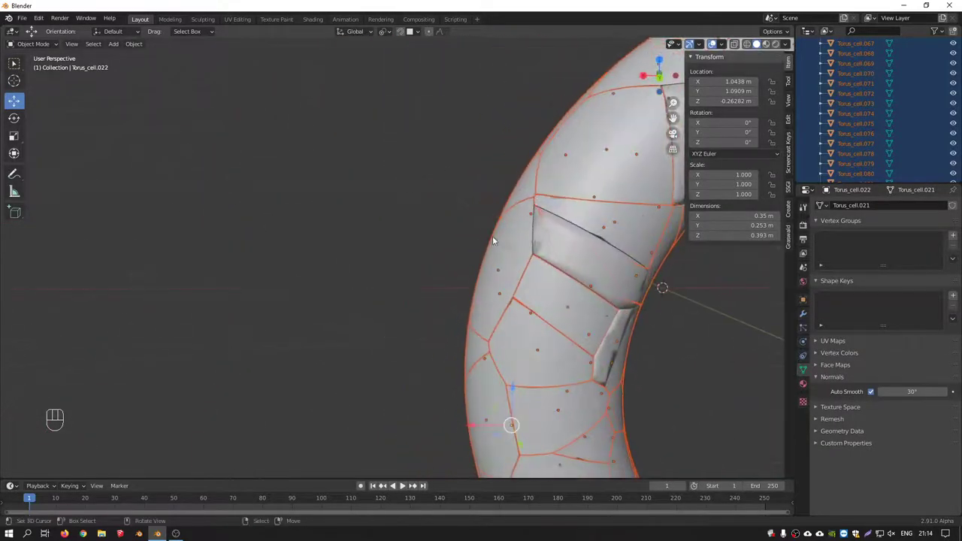
Orbit around the fractured ring inspecting the fragments, ending in front view.
middle_click(404, 485)
middle_click(404, 485)
left_click(405, 484)
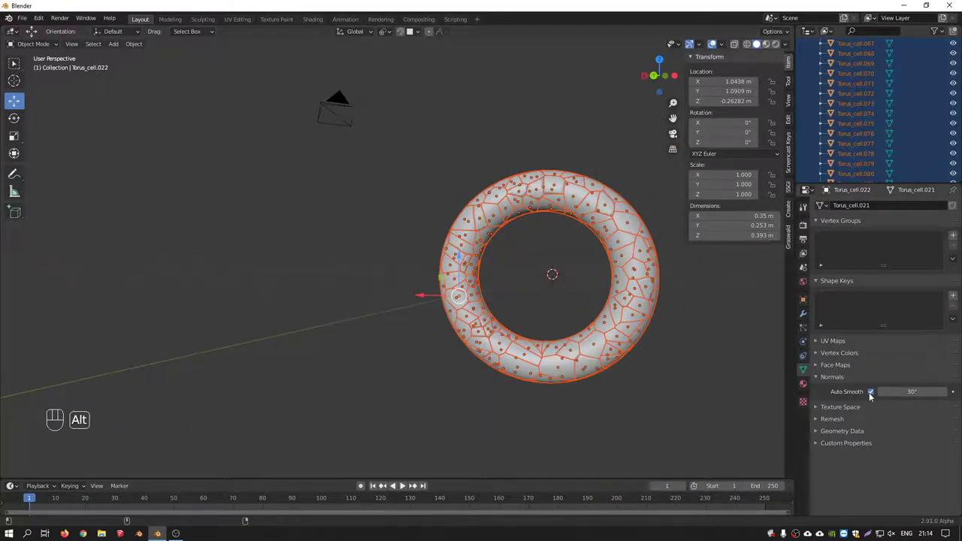
left_click(404, 484)
left_click(405, 484)
middle_click(404, 484)
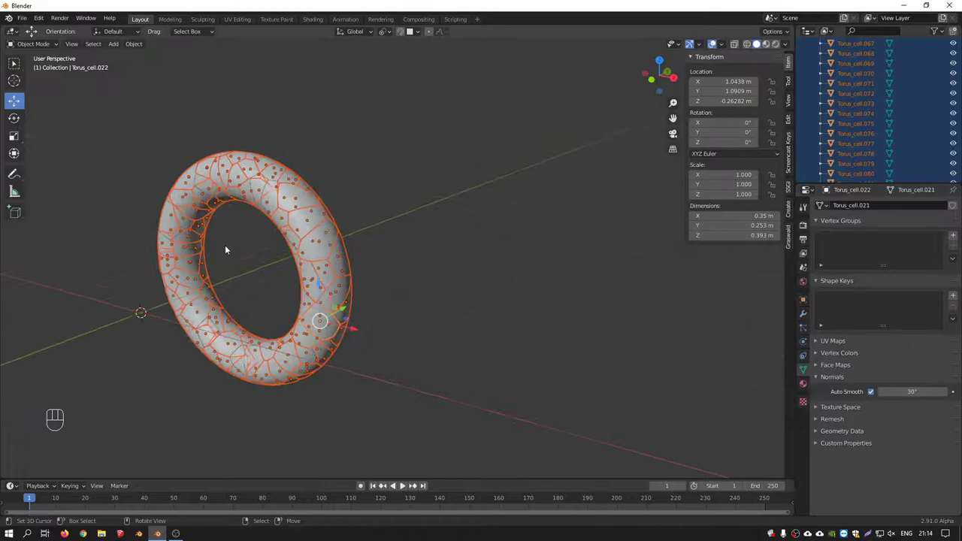
middle_click(405, 485)
key("KP_1")
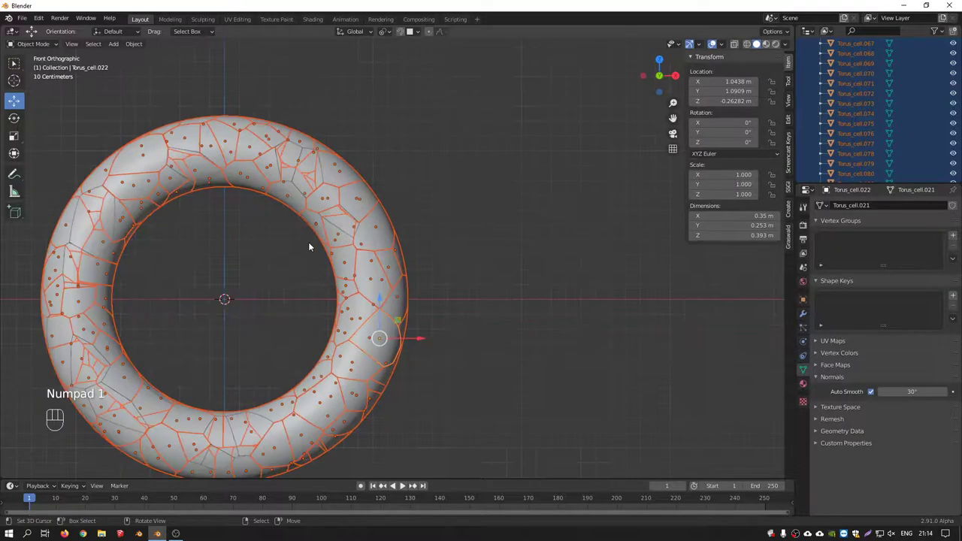
Test-move the selected fragments and cancel it, then toggle X-Ray to see through the ring.
key("KP_7")
left_click(405, 484)
middle_click(404, 484)
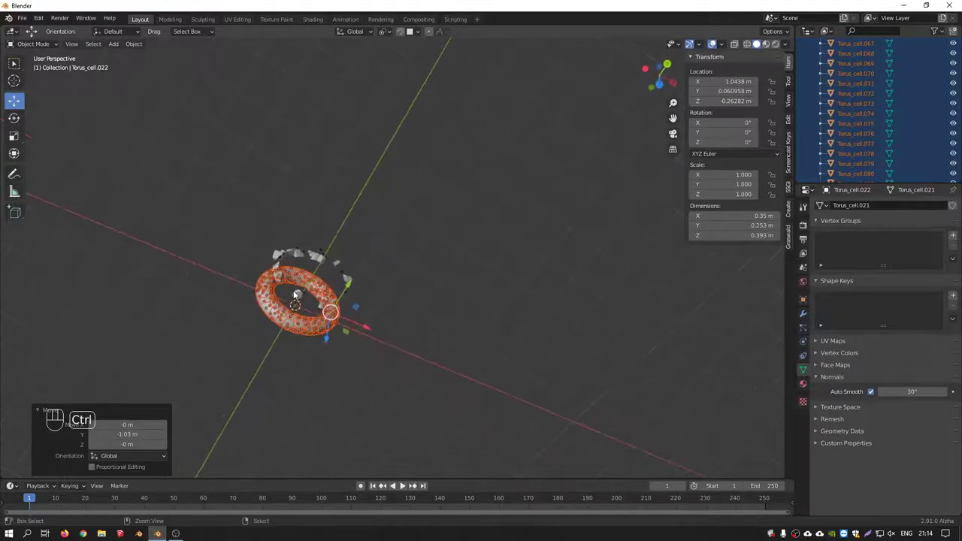
key("ctrl+z")
key("KP_1")
middle_click(404, 485)
Switch the viewport shading to wireframe to see the ring's inner fragments.
left_click(404, 485)
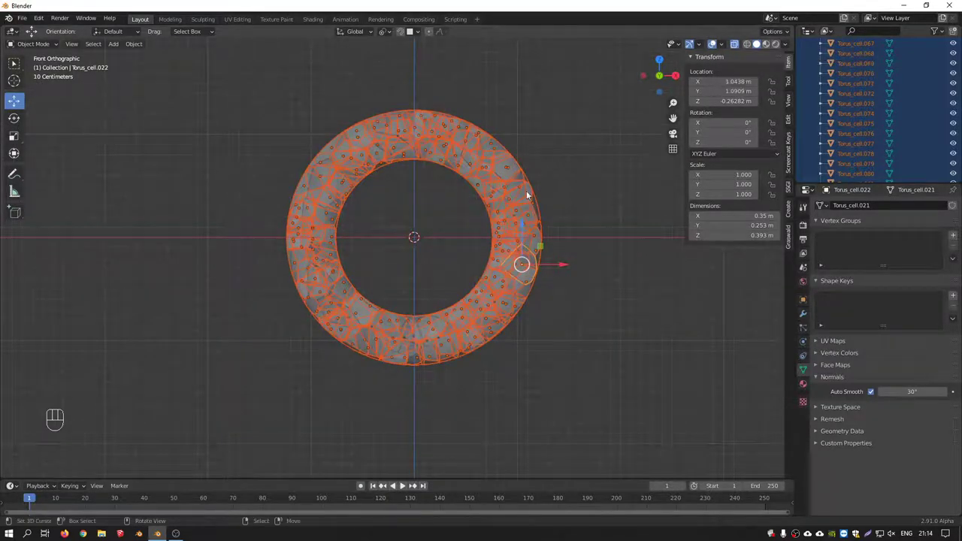
left_click(404, 484)
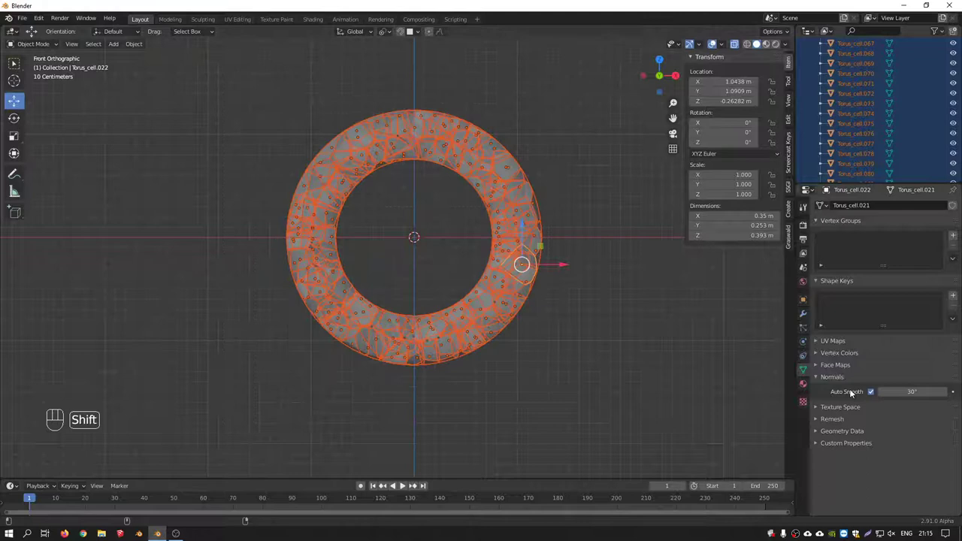
left_click(404, 484)
left_click(404, 485)
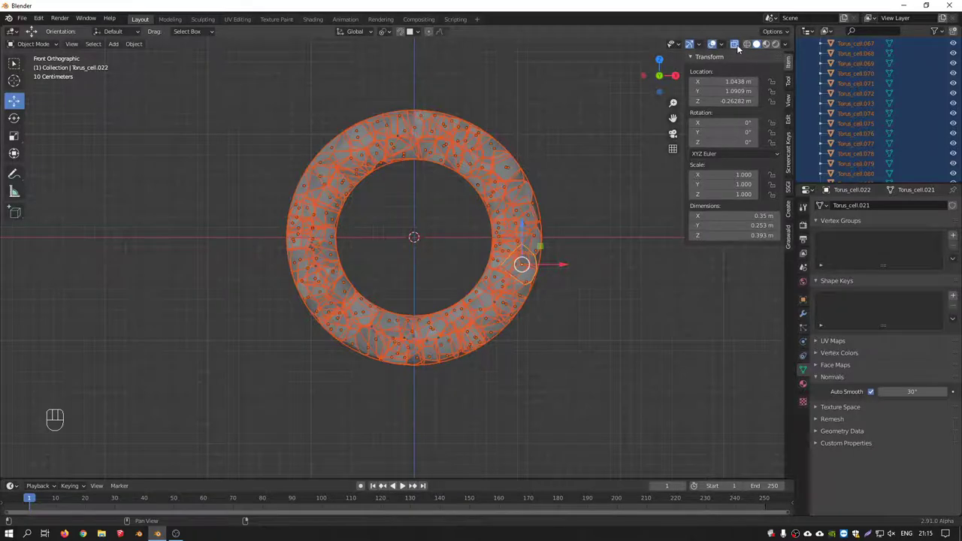
left_click(404, 484)
key("shift+z")
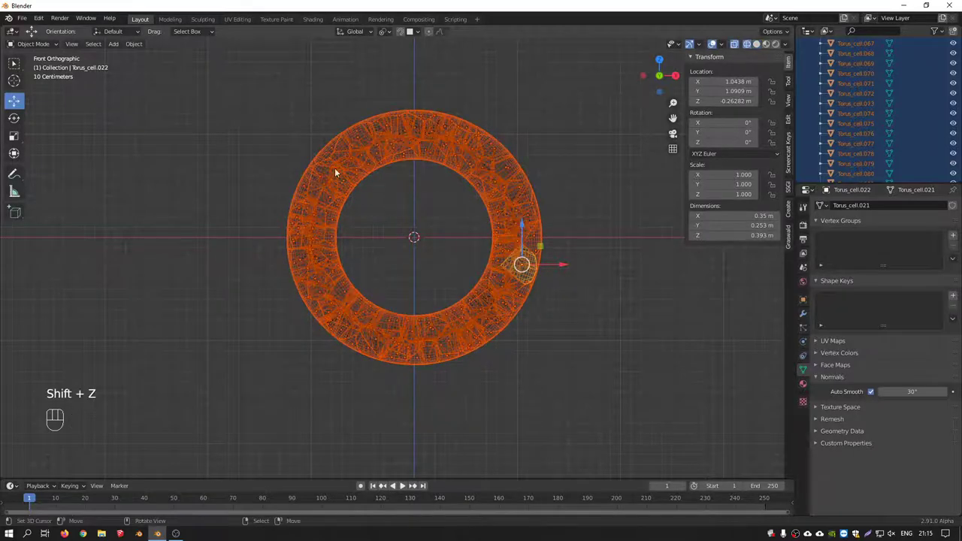
left_click(404, 484)
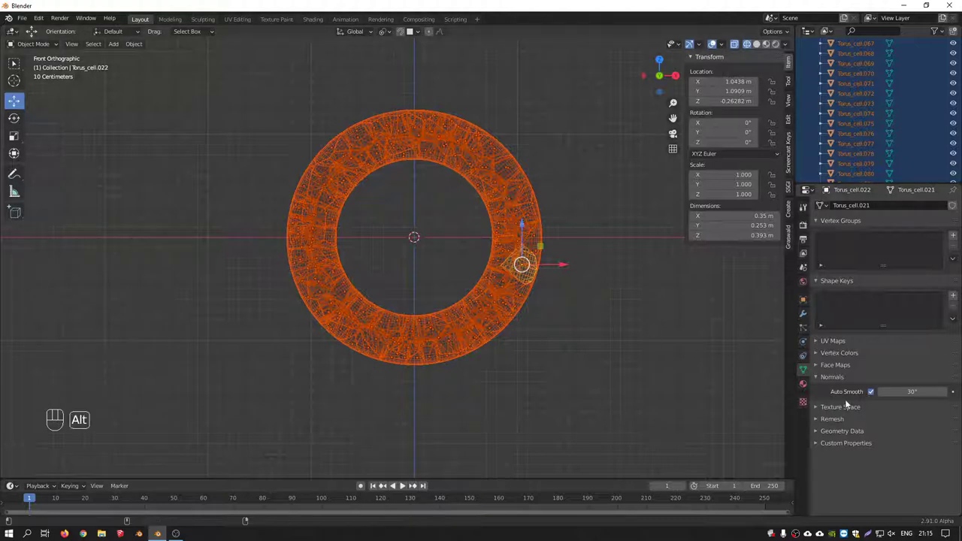
left_click(404, 485)
left_click(404, 484)
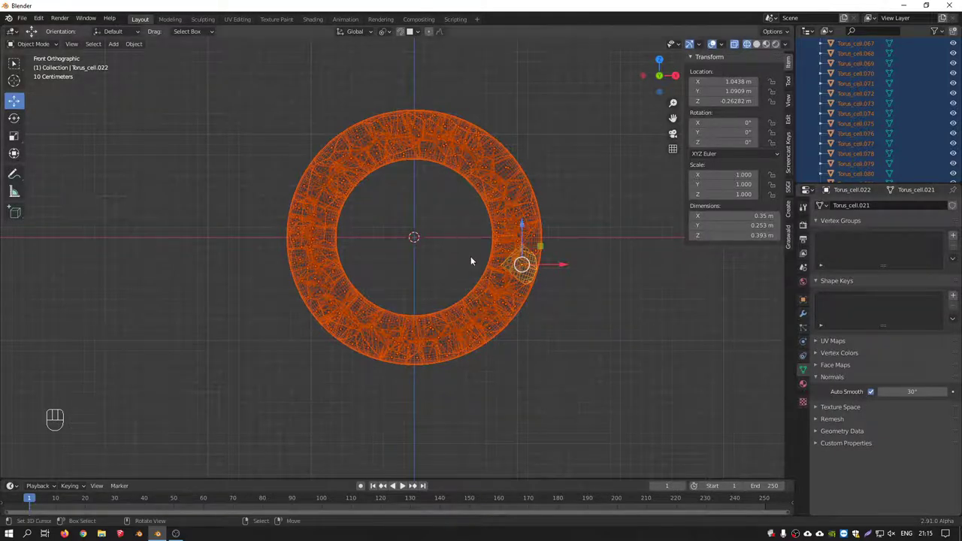
View the ring from top orthographic and select a single fragment.
key("KP_7")
middle_click(404, 484)
left_click(404, 484)
left_click(404, 484)
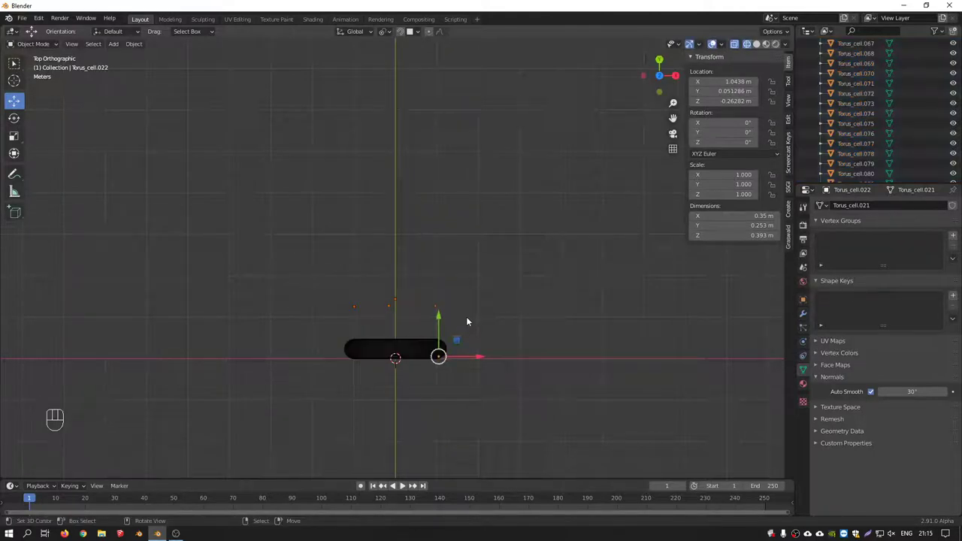
Select every fragment and duplicate the ring repeatedly along Y into six stacked rings.
key("Delete")
left_click(405, 484)
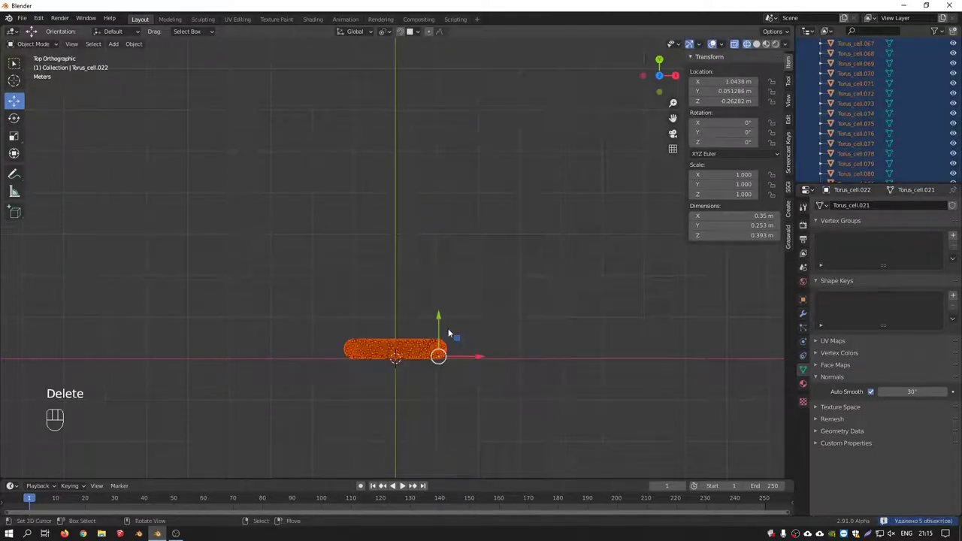
key("shift+d")
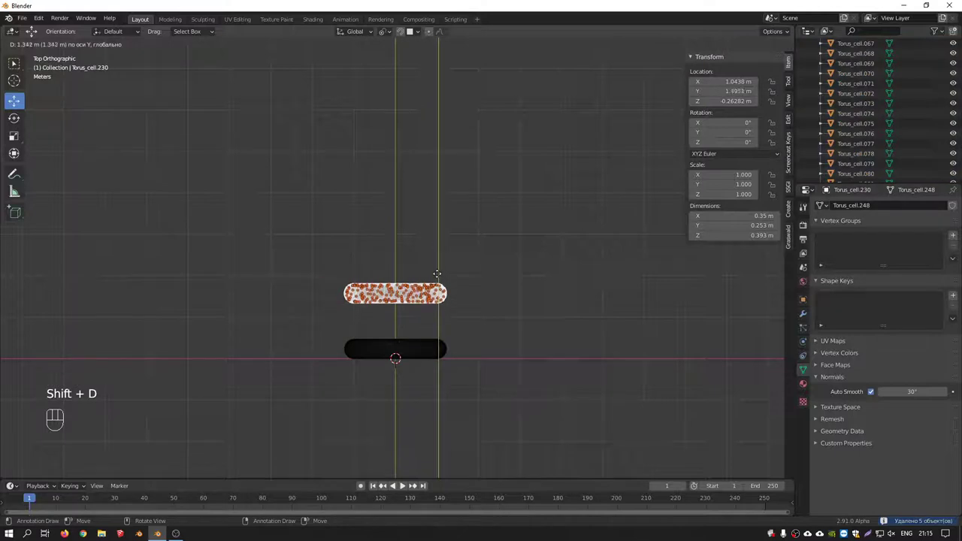
key("shift+r")
key("shift+r")
key("shift+r")
key("shift+r")
Turn X-Ray off and orbit to view the tunnel of fragments.
middle_click(404, 484)
key("shift+z")
middle_click(405, 485)
right_click(405, 484)
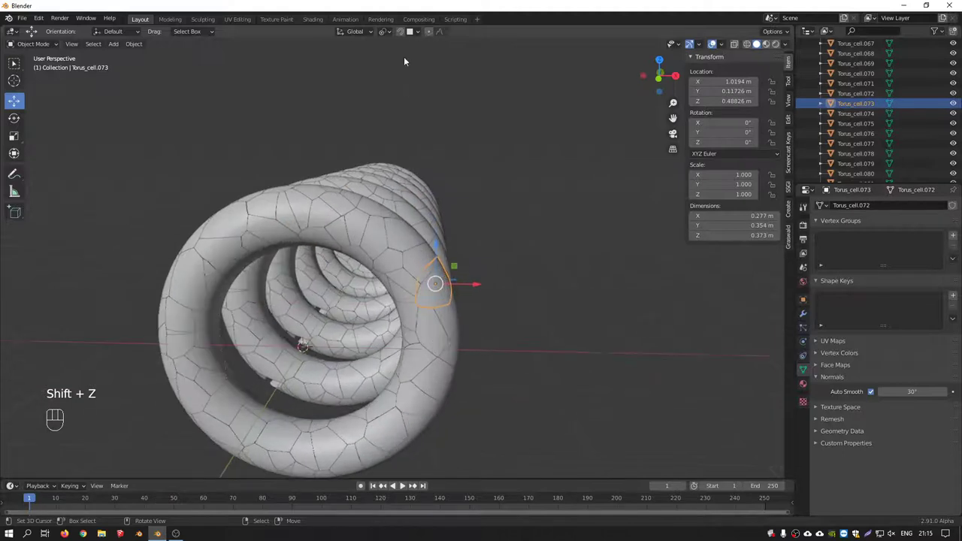
Enable proportional editing with Smooth falloff and test-drag Torus_cell.073 in front view, cancelling it.
left_click(404, 485)
left_click(404, 484)
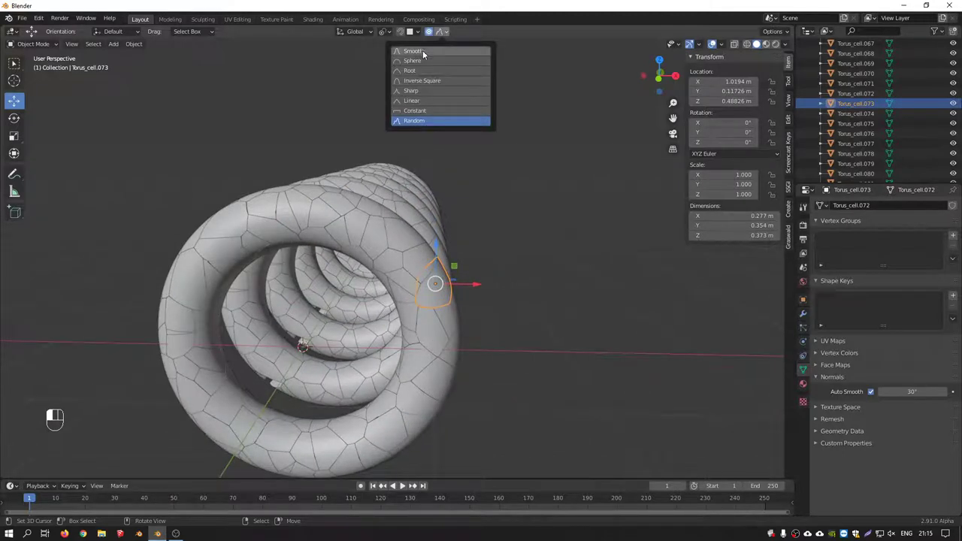
middle_click(405, 485)
key("KP_1")
middle_click(405, 485)
key("g")
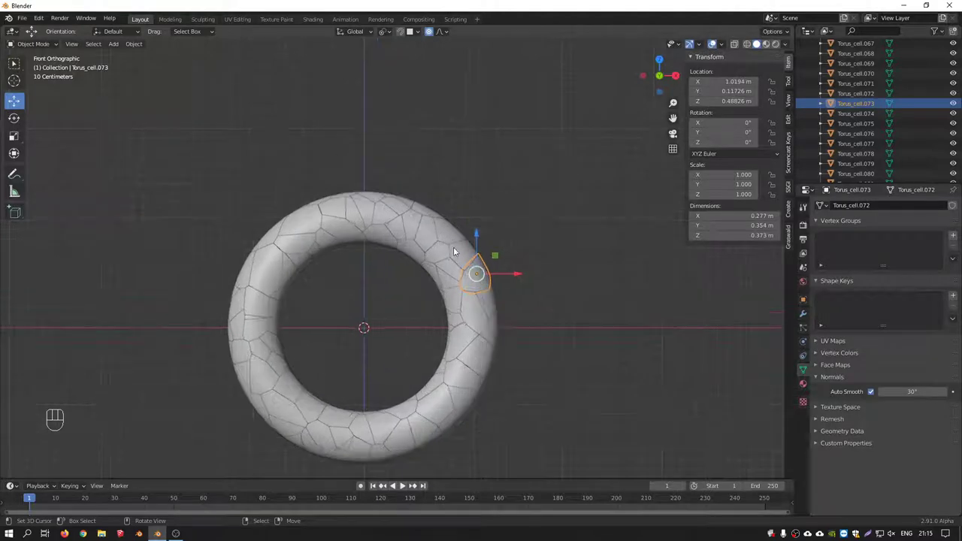
Select the front ring's cells from top view and isolate them in local view.
middle_click(405, 485)
key("KP_7")
middle_click(405, 484)
left_click(404, 485)
left_click(405, 485)
key("KP_Divide")
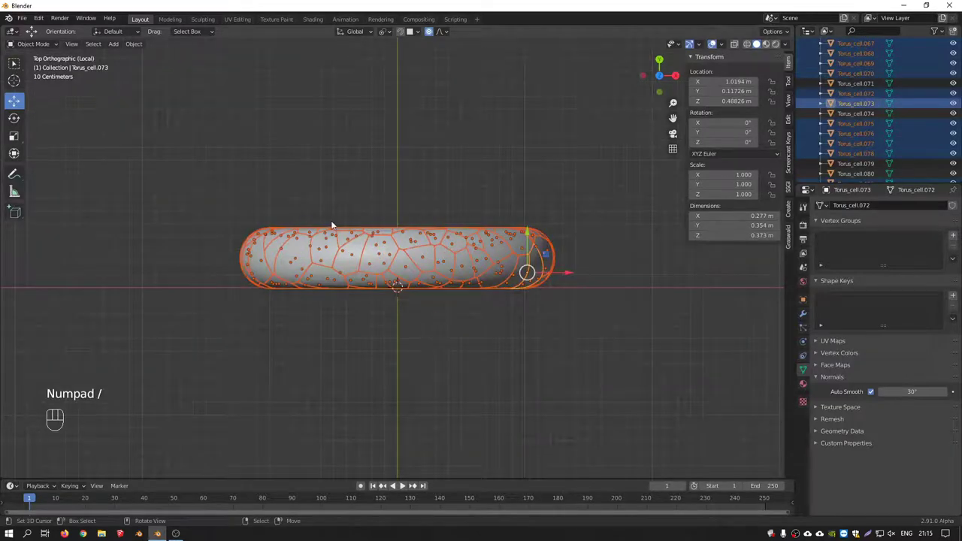
key("KP_1")
key("ctrl+z")
key("KP_Divide")
key("KP_Divide")
key("KP_Divide")
Toggle the isolated ring between wireframe and solid and orbit around the tunnel of rings.
key("shift+z")
left_click(404, 484)
key("KP_Divide")
middle_click(404, 484)
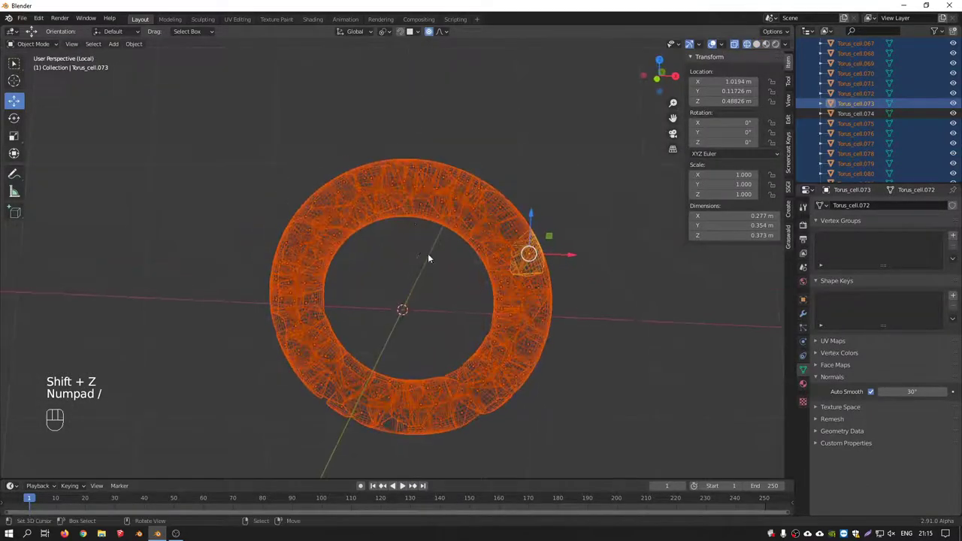
key("shift+z")
middle_click(404, 485)
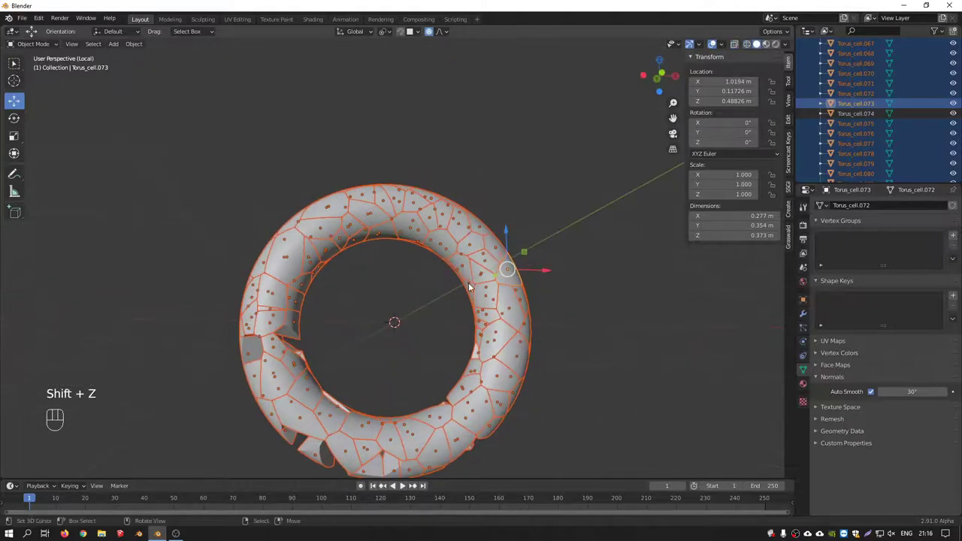
key("KP_Divide")
right_click(404, 484)
middle_click(404, 484)
middle_click(405, 484)
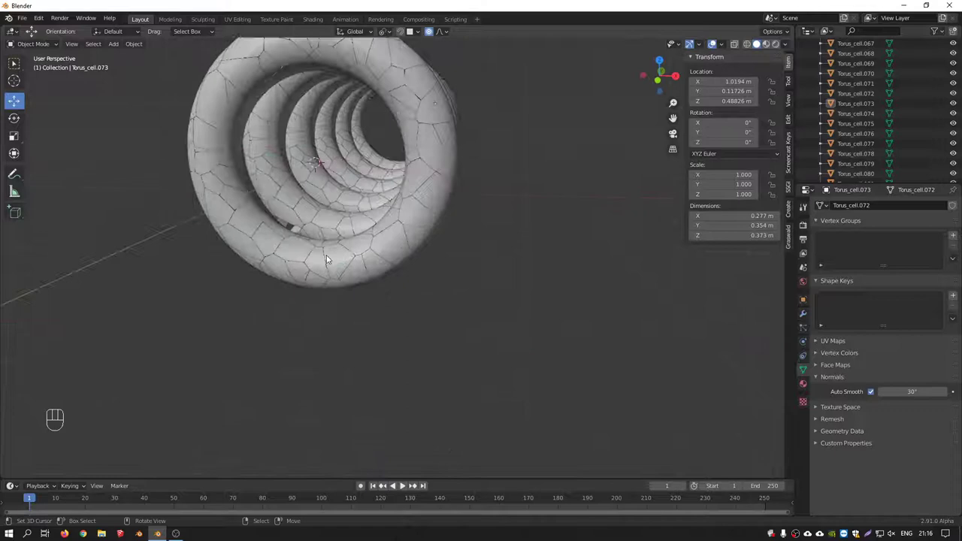
left_click_drag(404, 485, 405, 484)
middle_click(404, 485)
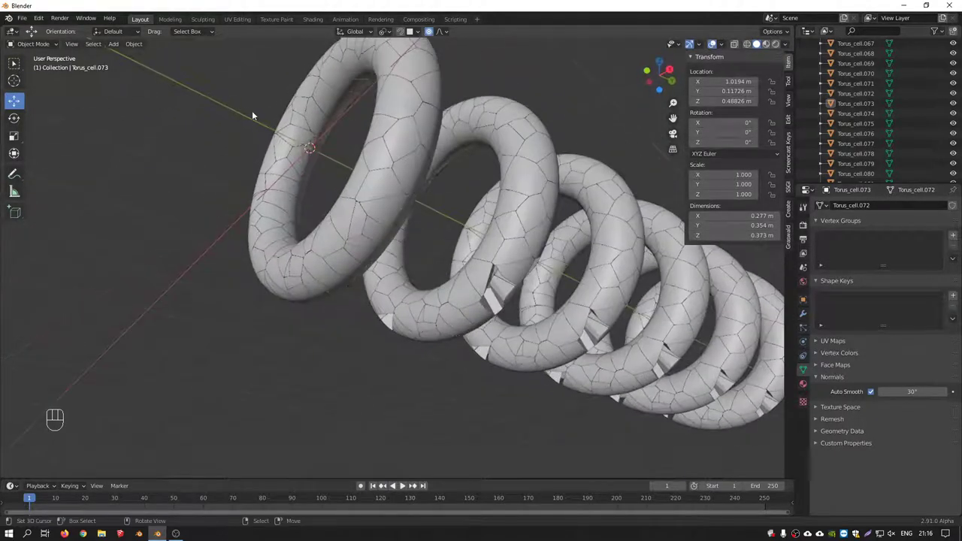
Re-isolate the front ring from front view and begin proportionally scaling Torus_cell.050 toward 0.572.
key("KP_7")
key("shift+z")
left_click(404, 484)
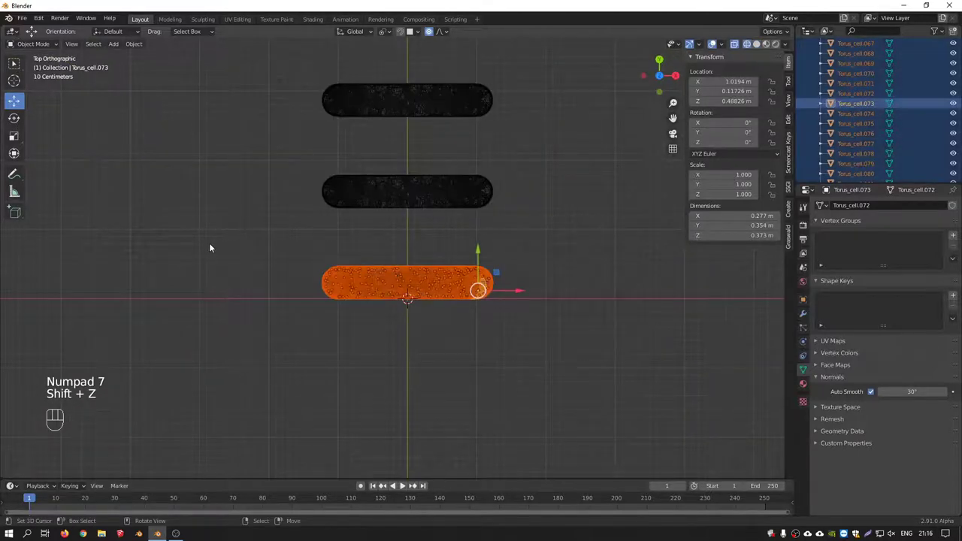
key("KP_Divide")
key("KP_1")
key("shift+z")
middle_click(404, 484)
right_click(404, 485)
Shrink and push out clusters of fragments on the front torus using proportional editing.
key("s")
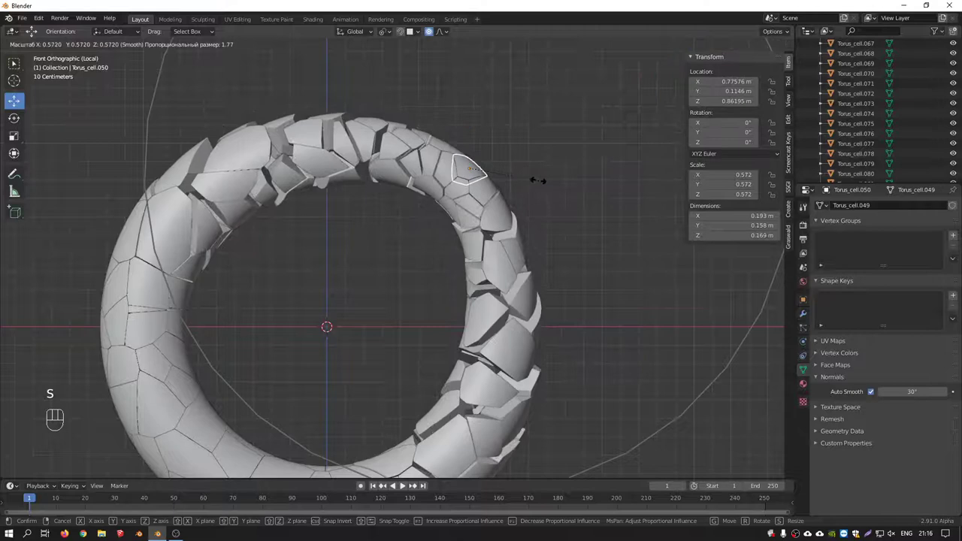
middle_click(404, 485)
key("KP_1")
key("g")
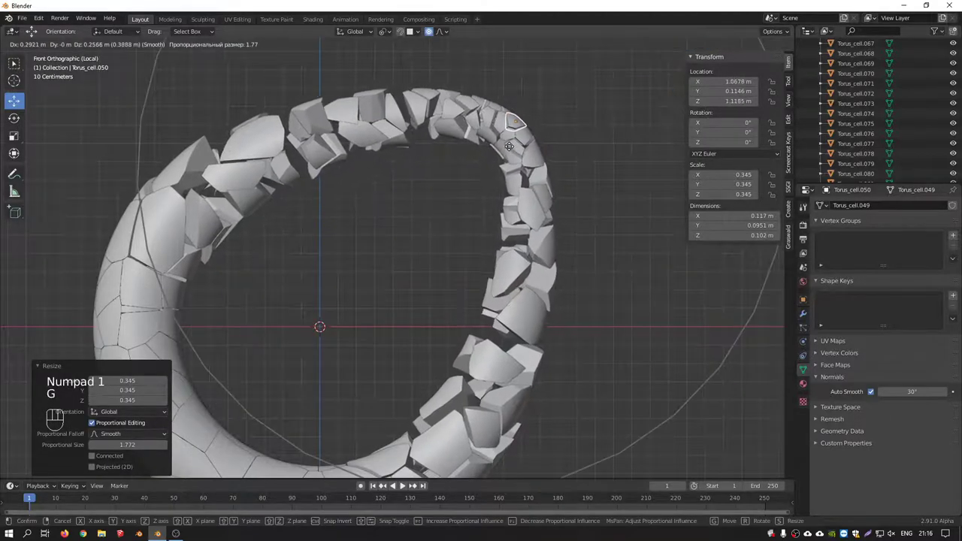
middle_click(404, 484)
right_click(404, 484)
key("s")
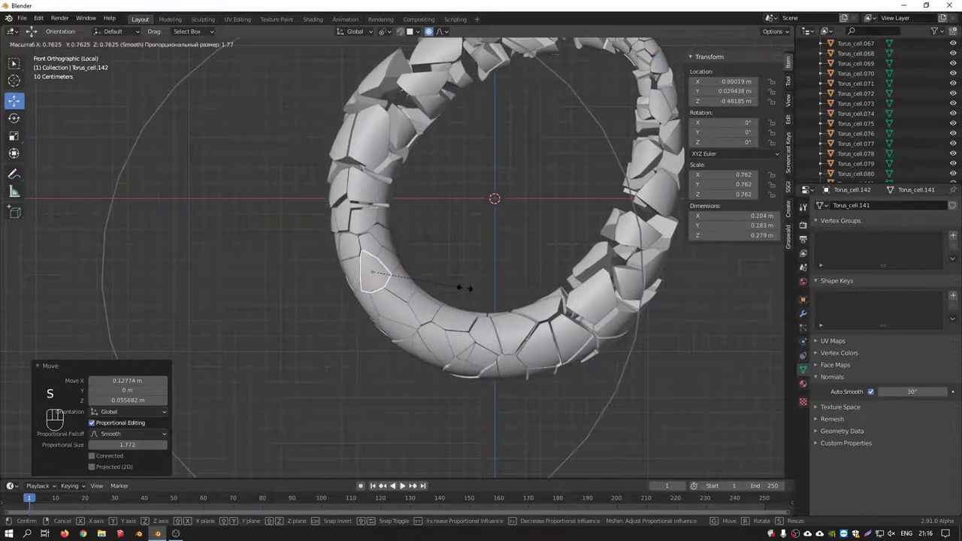
middle_click(404, 485)
key("KP_Divide")
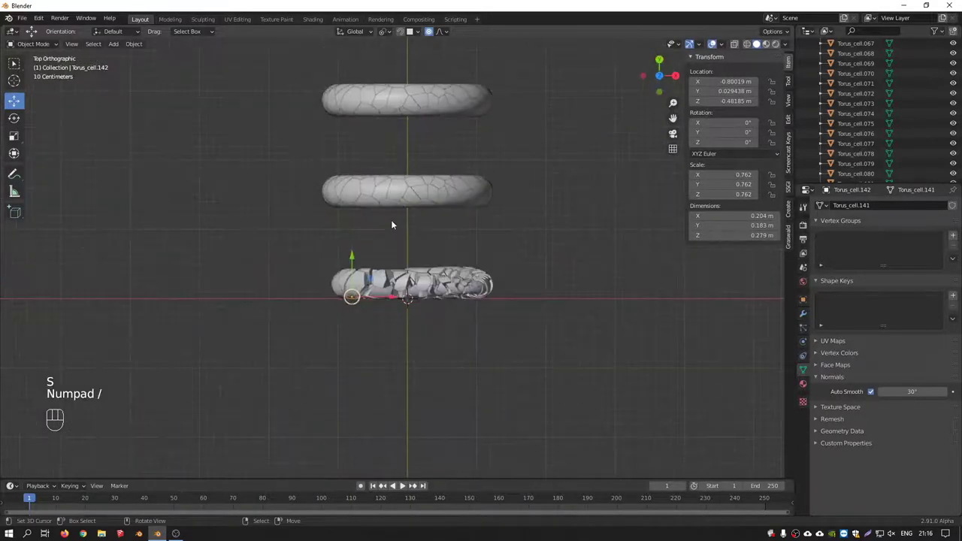
Undo the test transforms and isolate the front ring with all its fragments selected.
key("ctrl+z")
key("ctrl+z")
key("ctrl+z")
key("ctrl+z")
key("ctrl+z")
key("ctrl+z")
key("ctrl+z")
key("KP_1")
middle_click(404, 484)
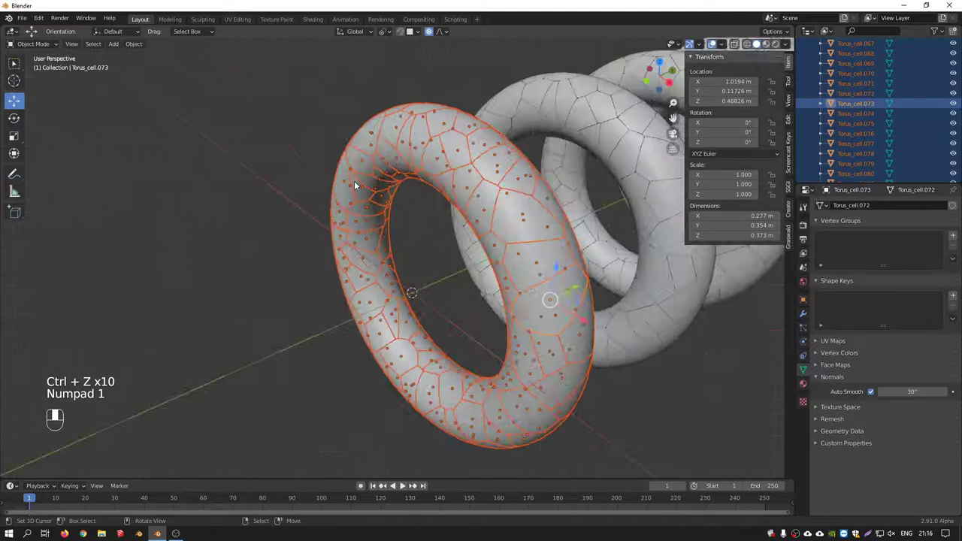
key("KP_Divide")
Set Pivot Point to Individual Origins and rotate and shrink every fragment about its own centre.
left_click(404, 485)
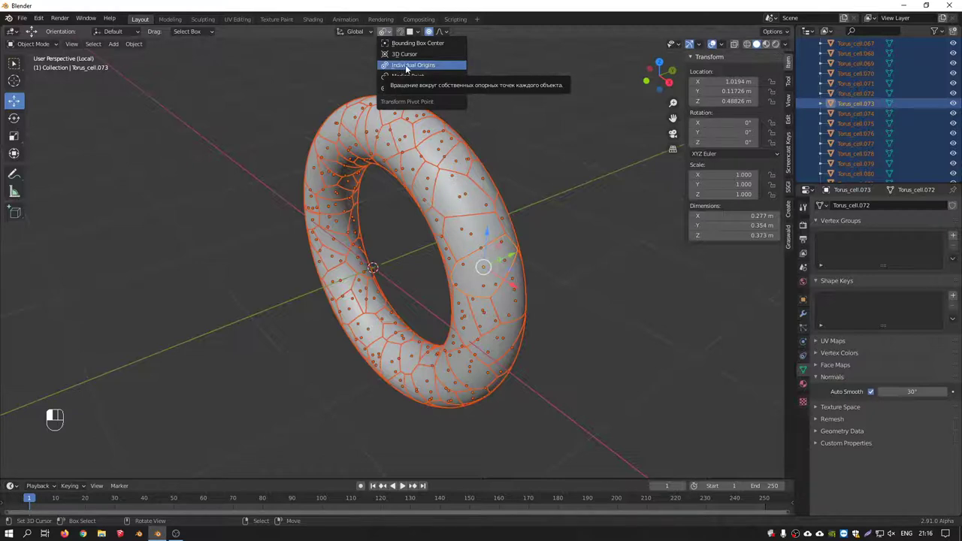
middle_click(404, 484)
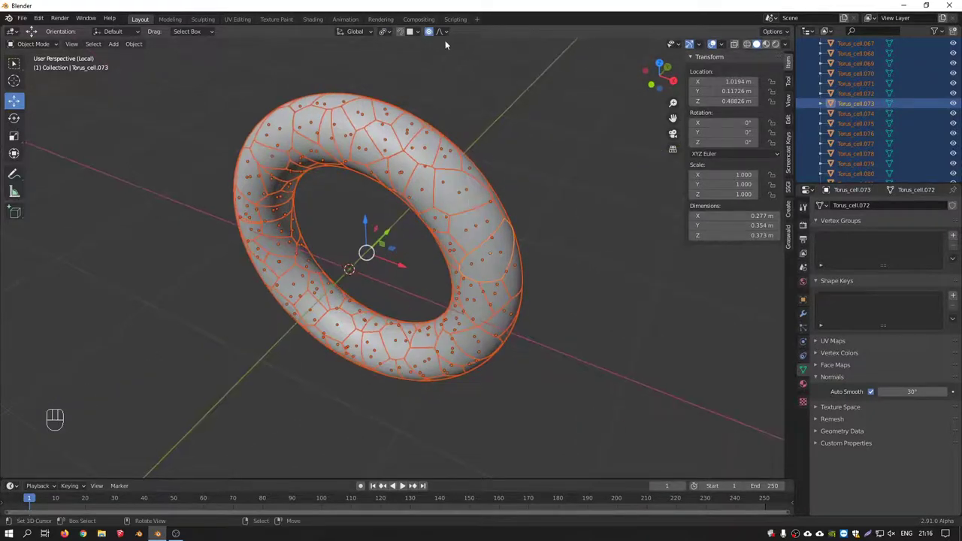
left_click(404, 485)
key("r")
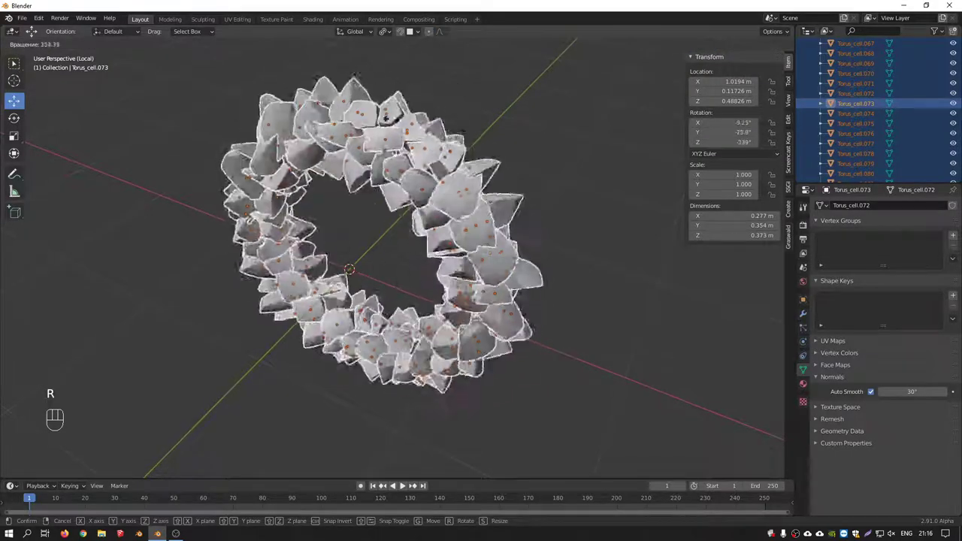
key("s")
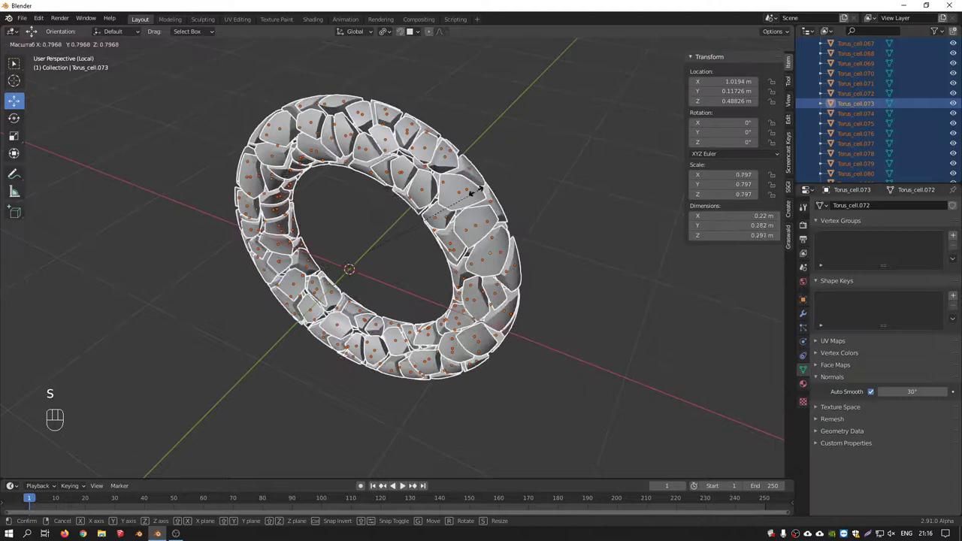
key("KP_1")
middle_click(404, 484)
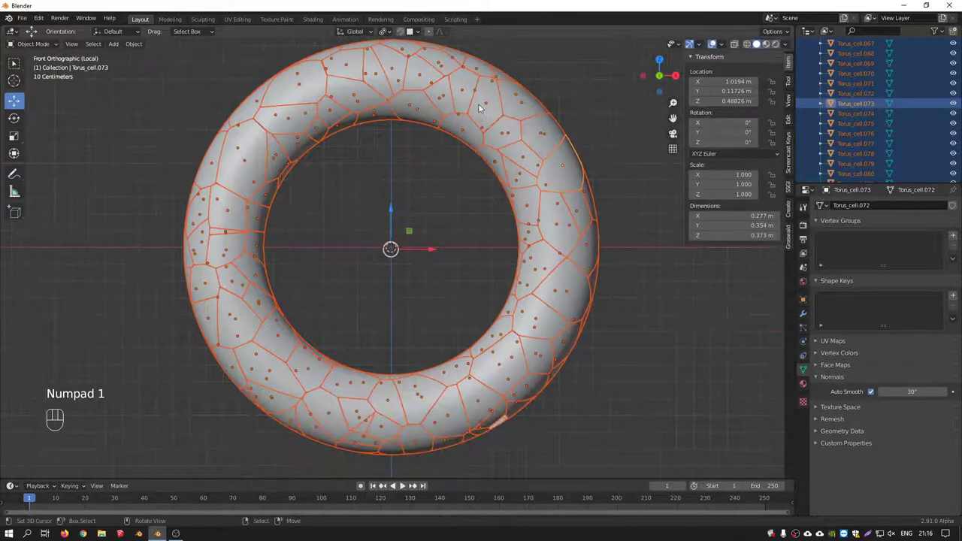
Shrink and push out several fragment clusters on the next ring with proportional scaling.
left_click(405, 484)
middle_click(404, 484)
right_click(404, 485)
key("s")
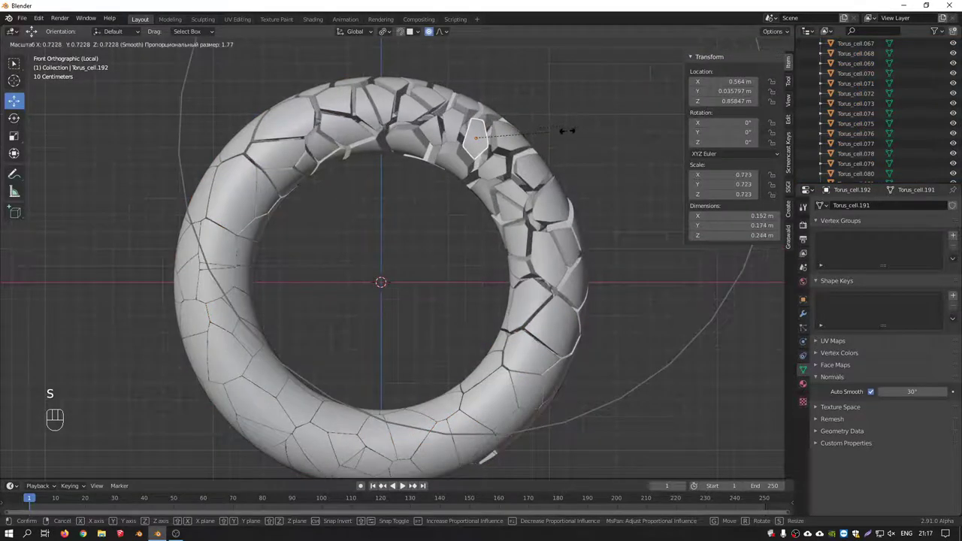
middle_click(404, 484)
right_click(404, 485)
key("s")
middle_click(404, 484)
right_click(405, 485)
key("g")
right_click(405, 485)
right_click(404, 485)
Shatter sections of the farther rings along the tunnel, leaving Torus_cell.983 at 0.619 scale.
key("KP_7")
key("KP_Divide")
middle_click(404, 484)
right_click(404, 485)
key("s")
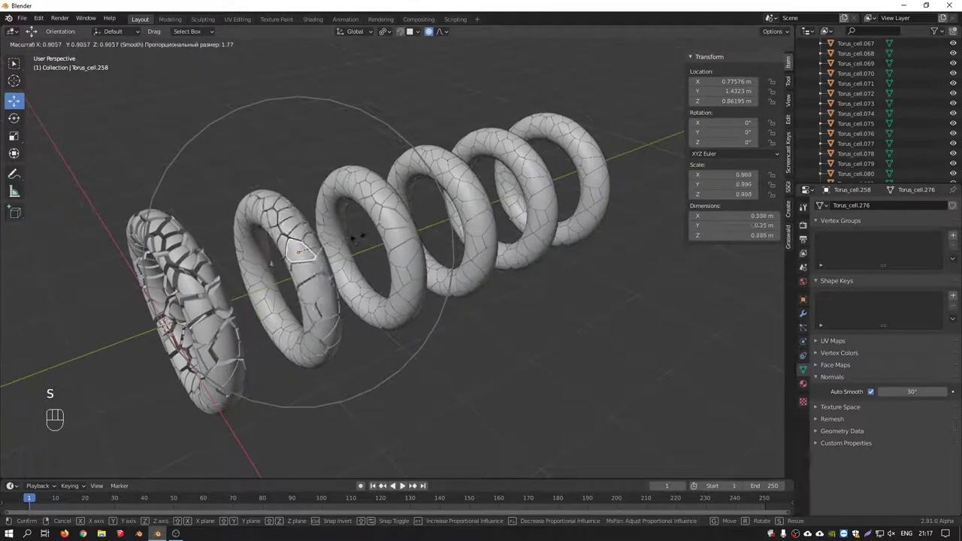
right_click(404, 485)
key("s")
right_click(405, 485)
key("s")
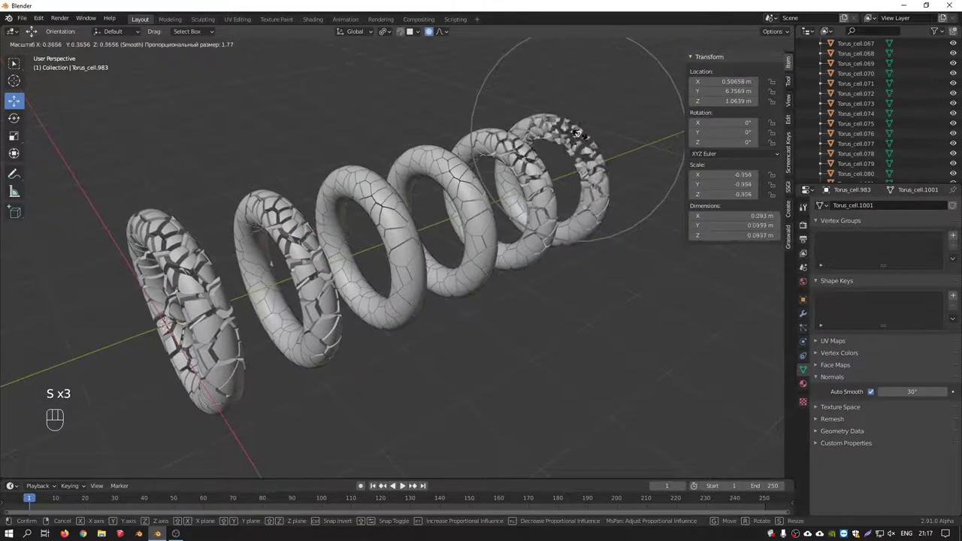
left_click(404, 485)
middle_click(404, 485)
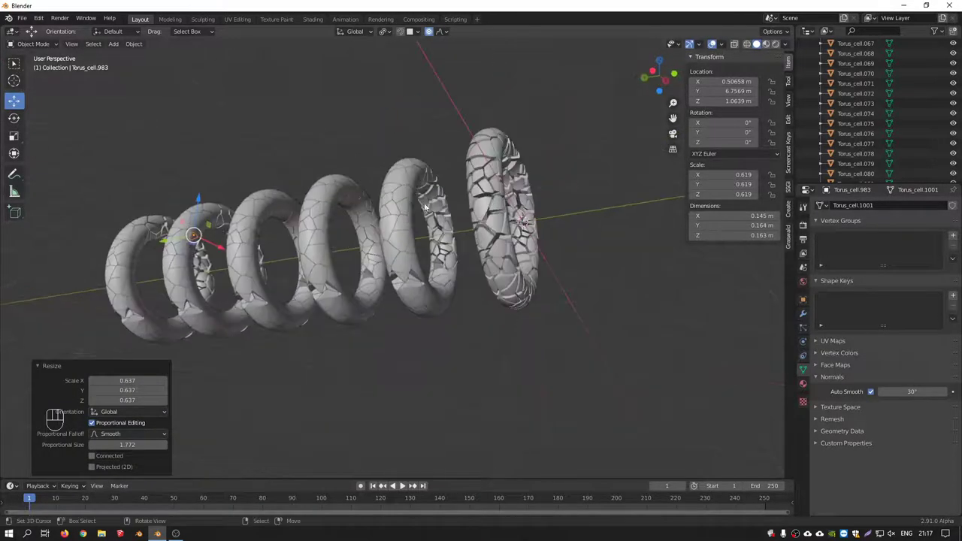
Inspect the shattered rings from the front and around the tunnel before framing the shot.
right_click(404, 484)
right_click(404, 485)
middle_click(404, 484)
right_click(404, 485)
right_click(404, 485)
middle_click(404, 484)
middle_click(404, 484)
middle_click(404, 484)
middle_click(405, 485)
right_click(405, 484)
key("KP_1")
middle_click(404, 484)
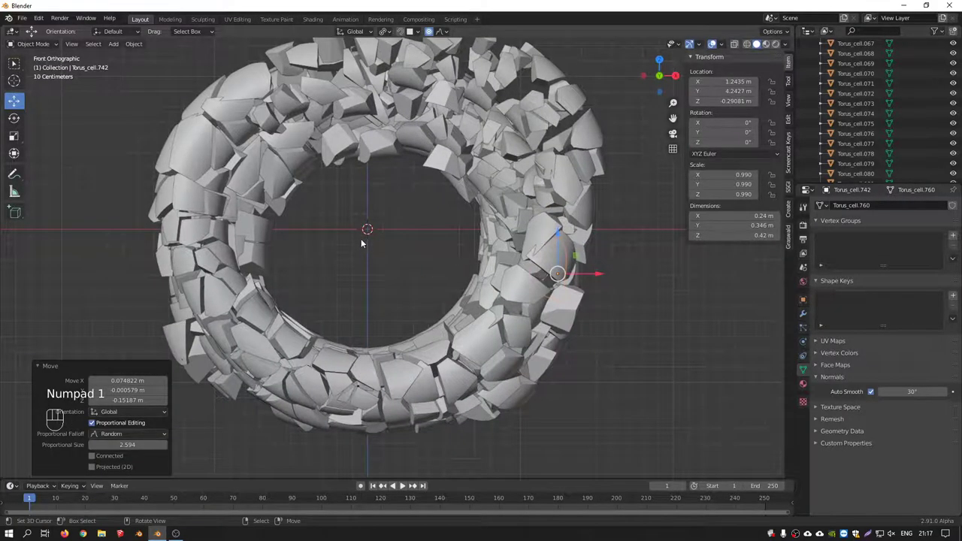
middle_click(405, 485)
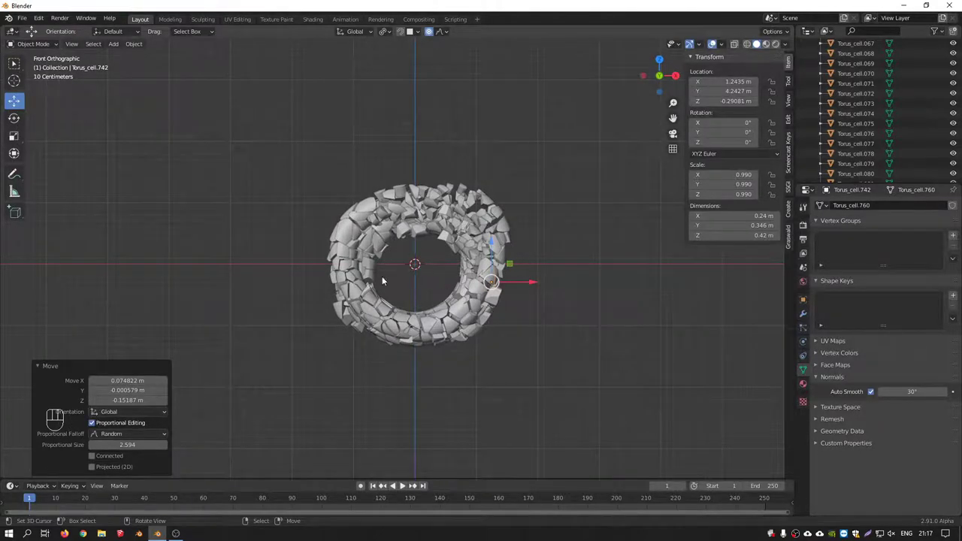
middle_click(404, 485)
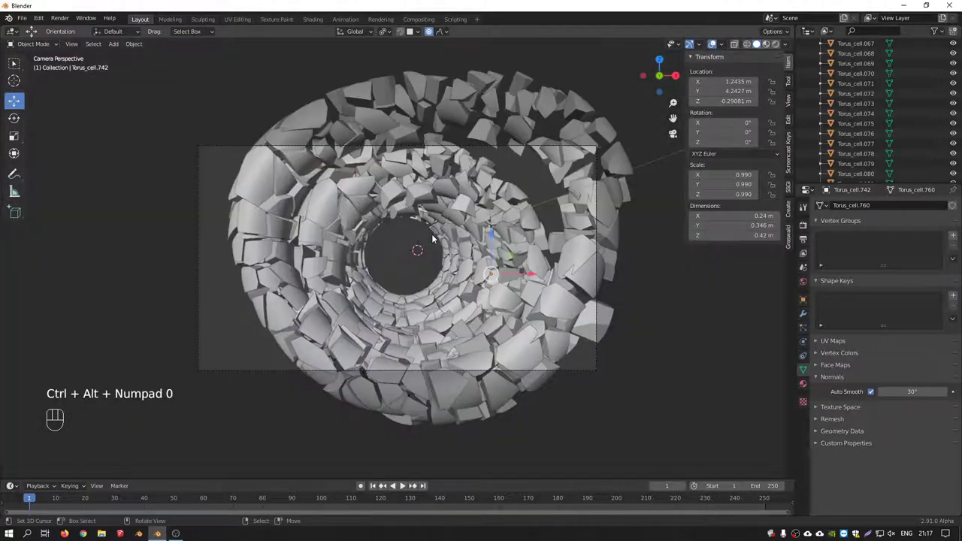
Set the render resolution to a square 1000 × 1000 px and select the camera.
left_click(404, 485)
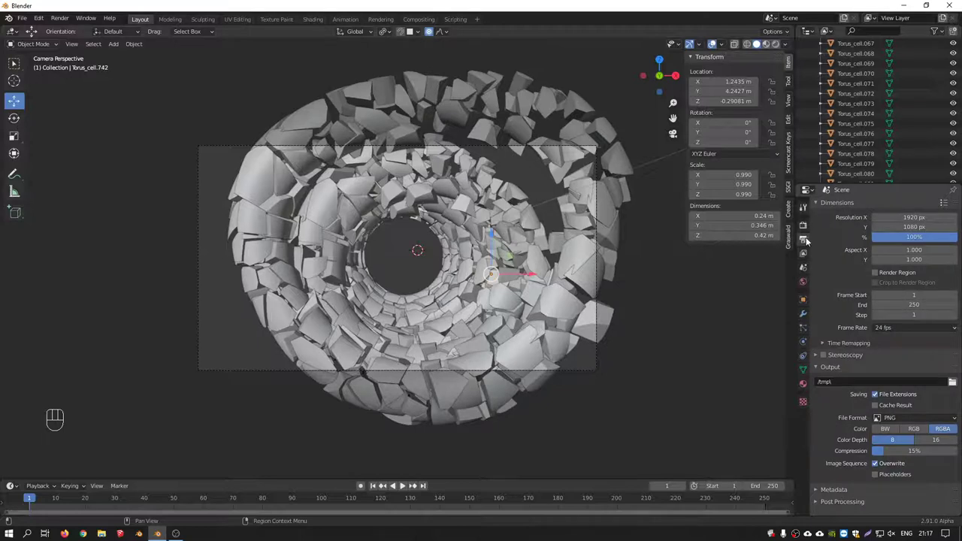
left_click(405, 484)
key("KP_0")
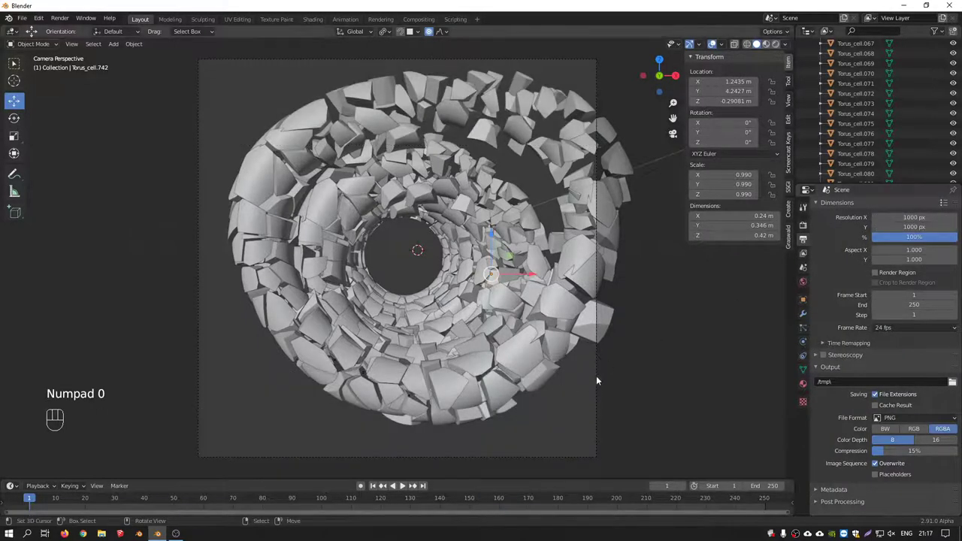
key("KP_7")
middle_click(404, 485)
right_click(405, 485)
left_click(404, 485)
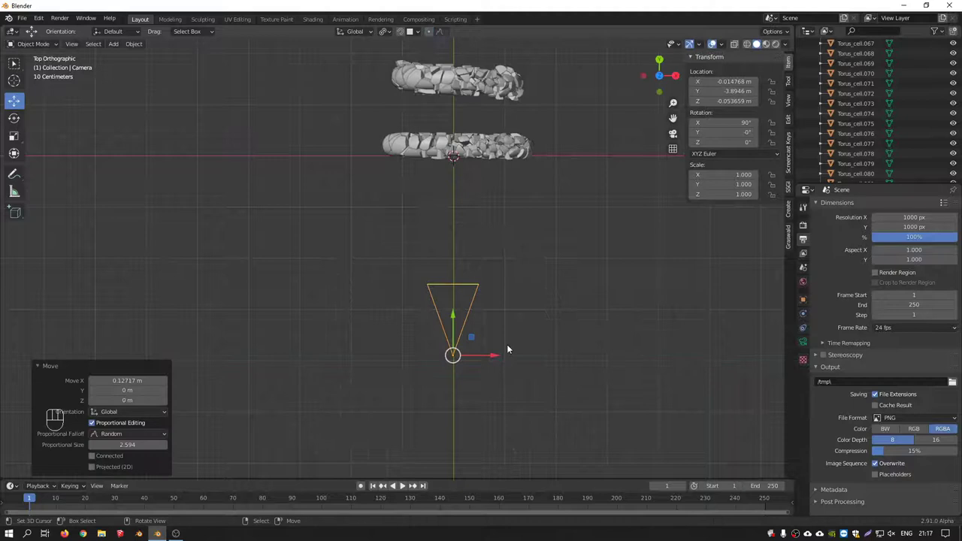
Add a point light to the scene from the Shift+A menu.
left_click(405, 484)
middle_click(458, 318)
key("shift+a")
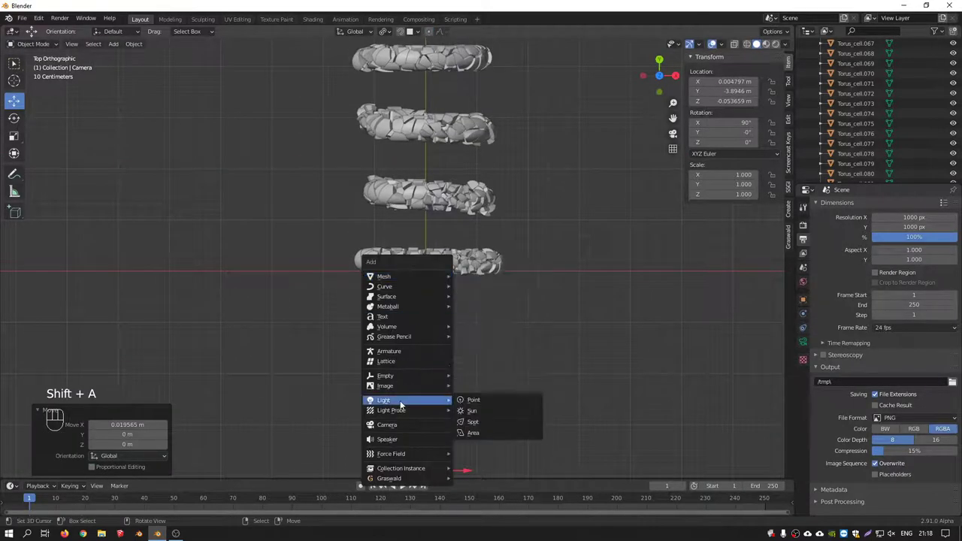
left_click_drag(489, 301, 447, 262)
left_click_drag(450, 241, 340, 271)
left_click(435, 33)
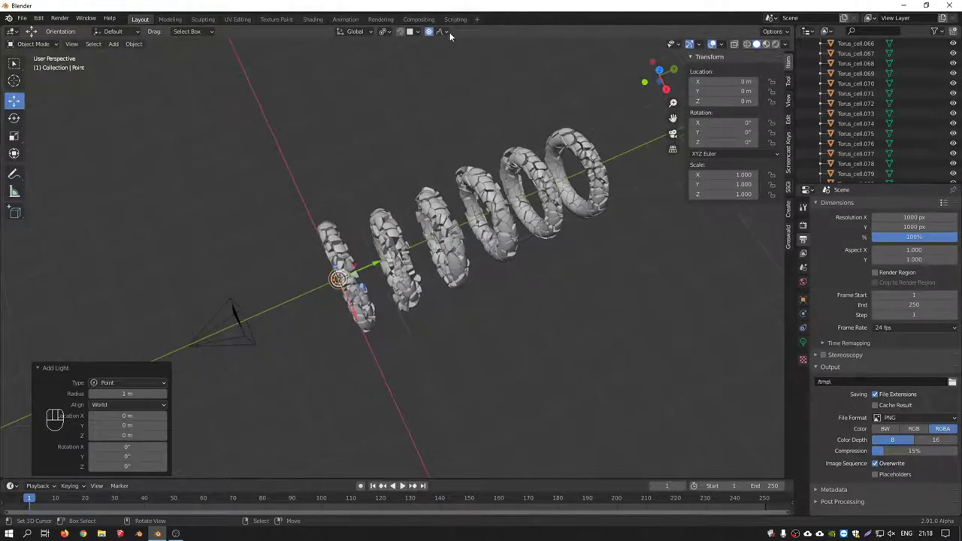
Move the light about 8.87 m along Y deep into the rings and check it through the camera.
key("g")
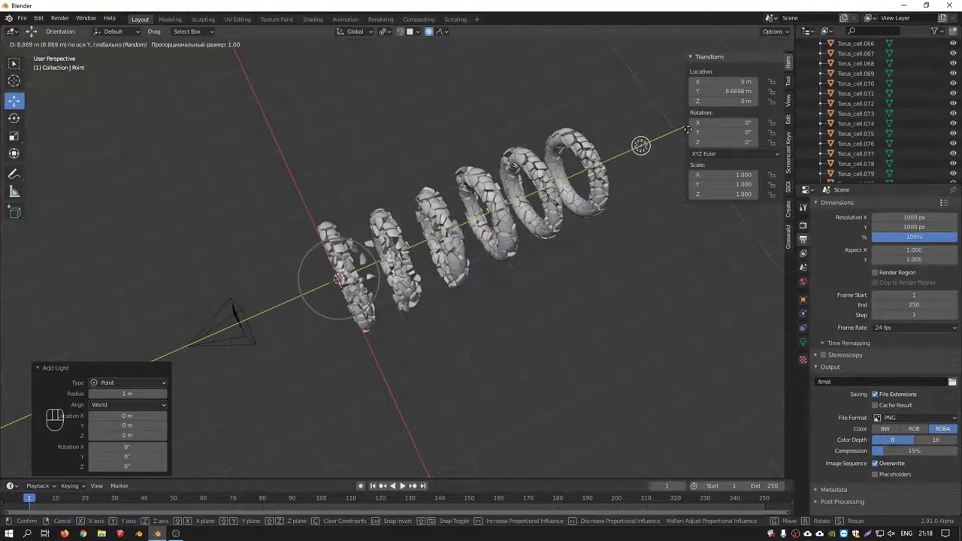
left_click_drag(389, 266, 443, 259)
key("KP_1")
left_click_drag(414, 277, 441, 226)
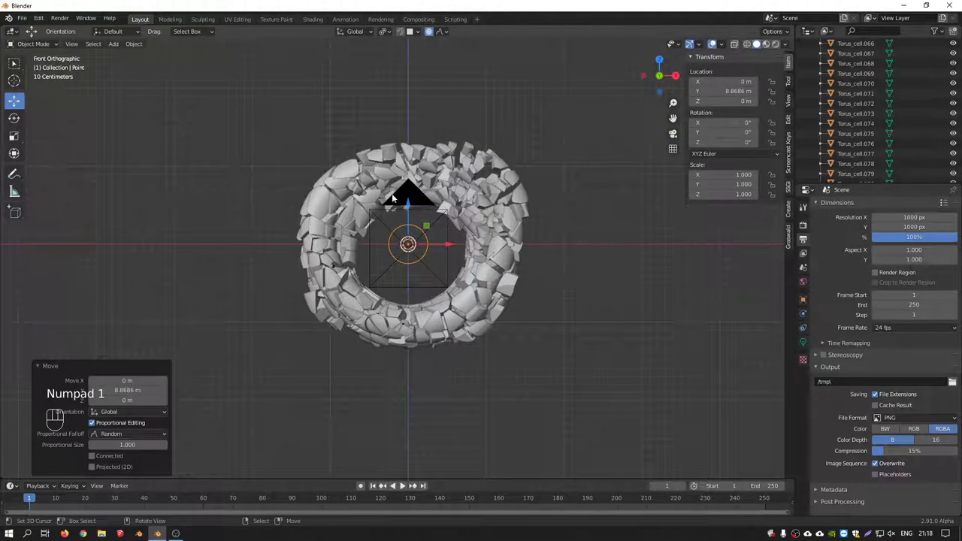
left_click_drag(350, 168, 325, 293)
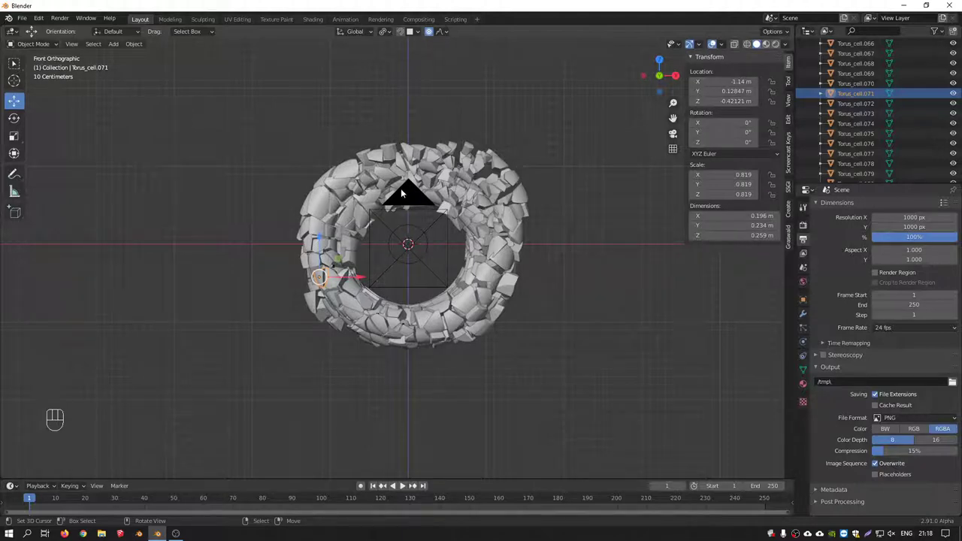
key("KP_0")
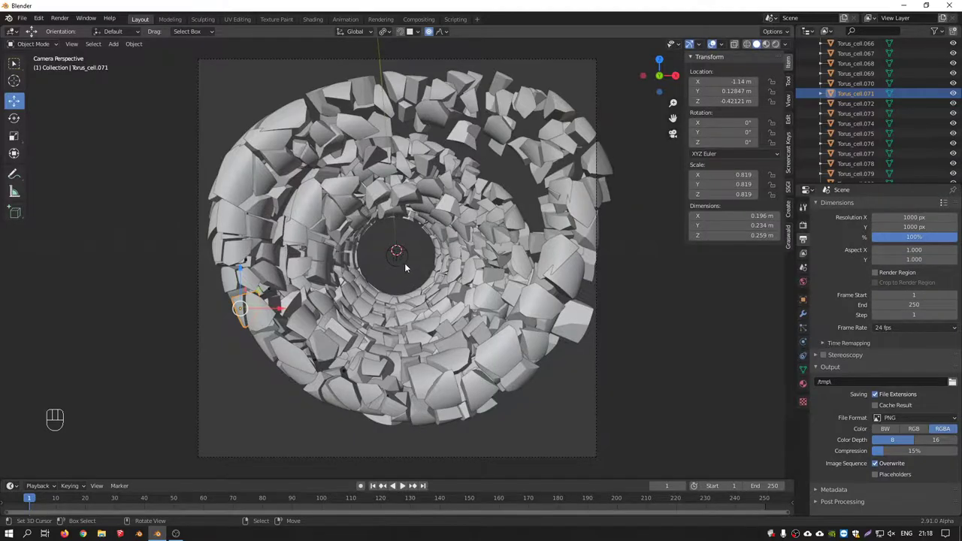
left_click_drag(399, 212, 366, 229)
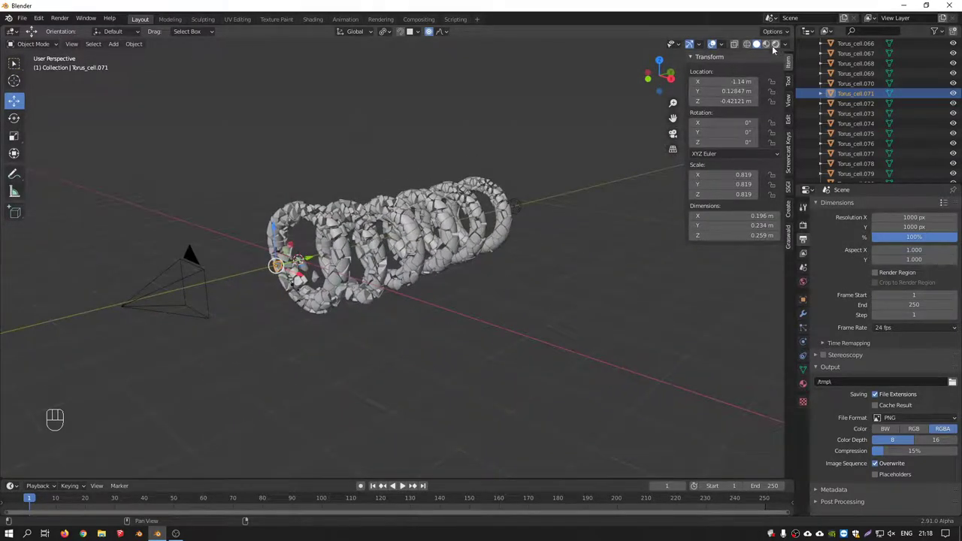
Switch the viewport to Rendered shading and look down the glowing tunnel through the camera.
left_click(777, 50)
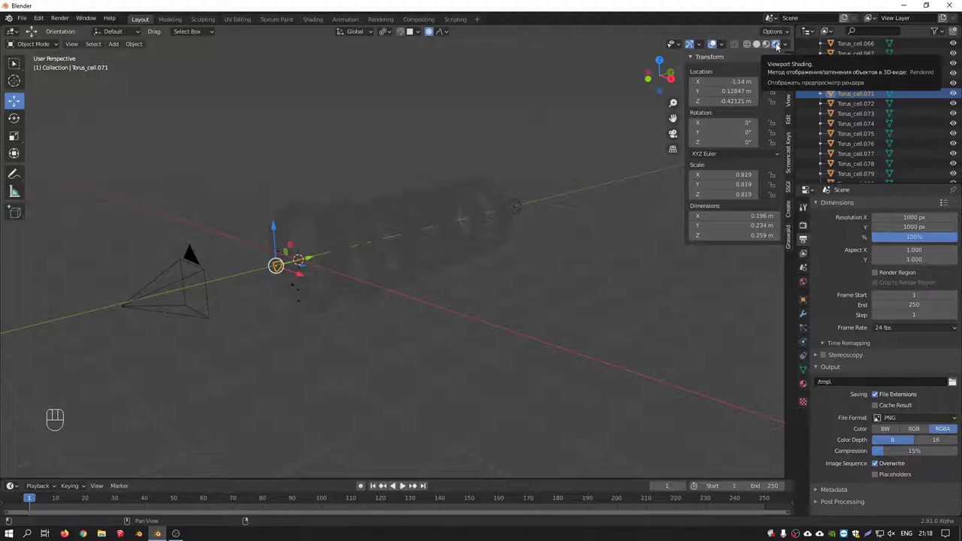
key("KP_1")
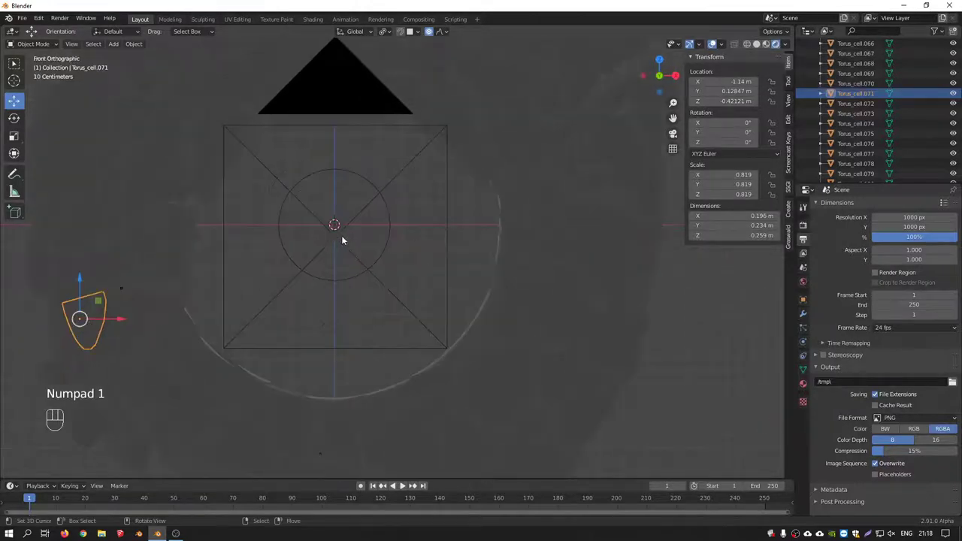
key("KP_0")
right_click(400, 262)
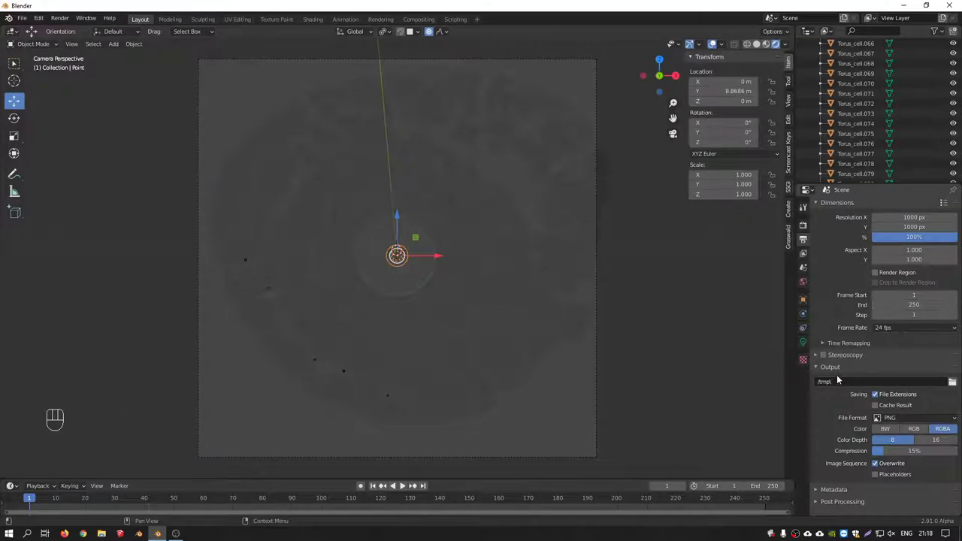
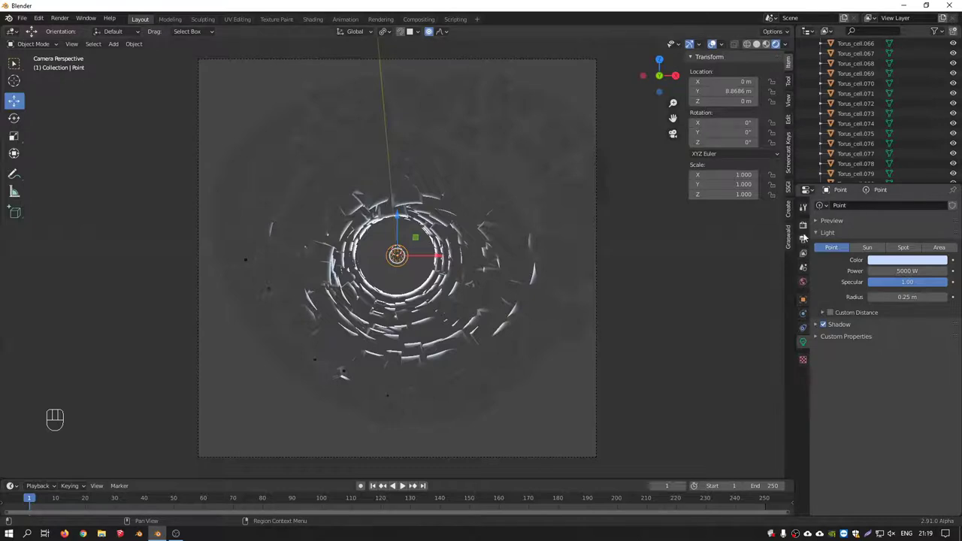
Enable Ambient Occlusion, Bloom and Screen Space Reflections in the Eevee render settings.
left_click(807, 230)
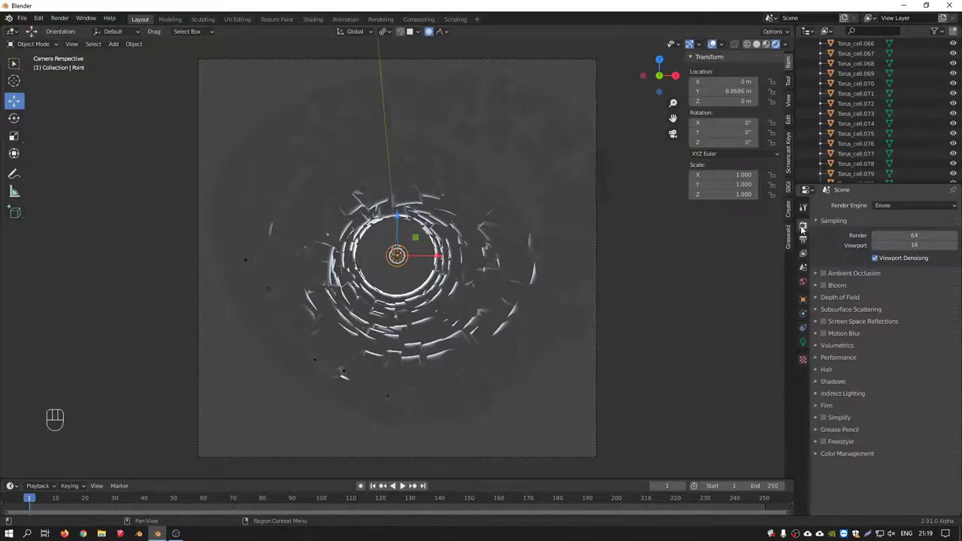
left_click(830, 277)
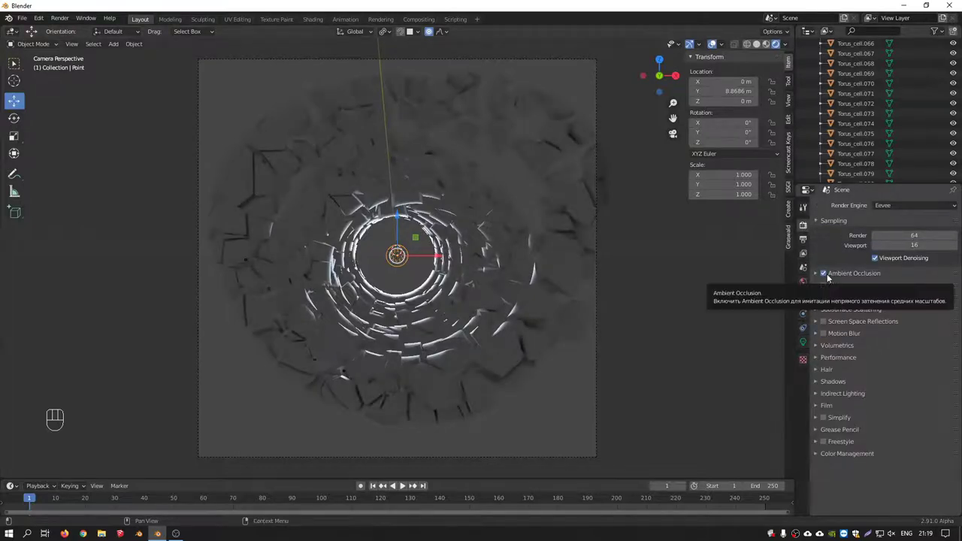
left_click(828, 286)
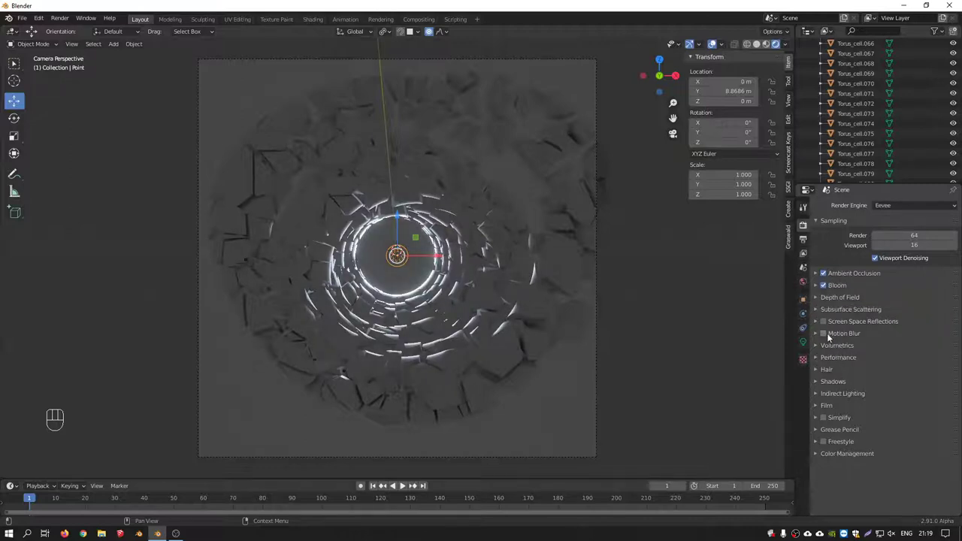
left_click(828, 324)
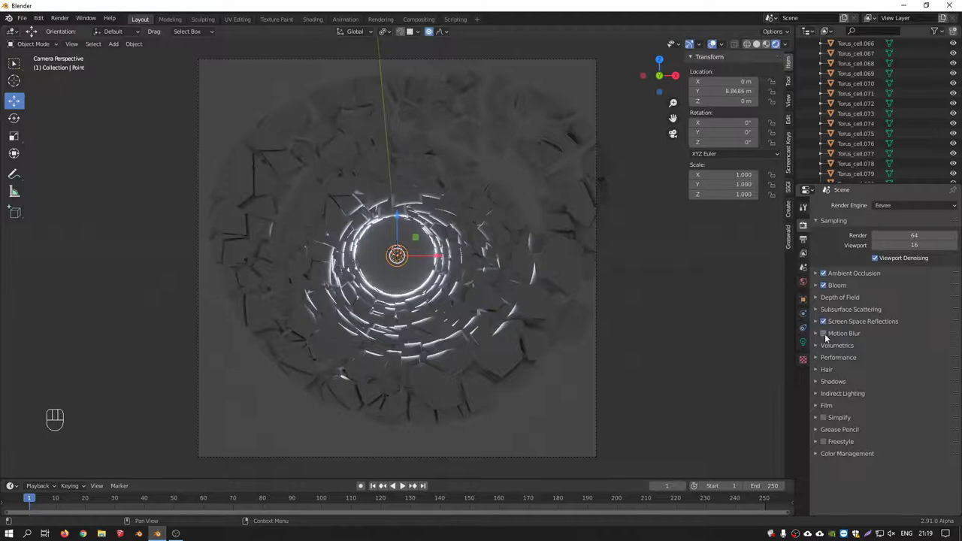
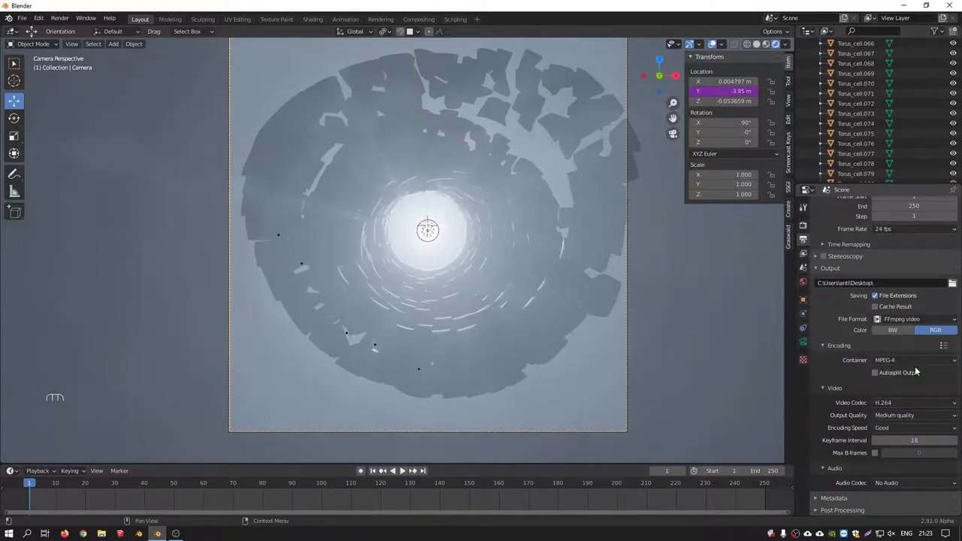
Set output to FFmpeg video, MPEG-4 container, H.264 codec at High quality.
left_click_drag(904, 417, 888, 377)
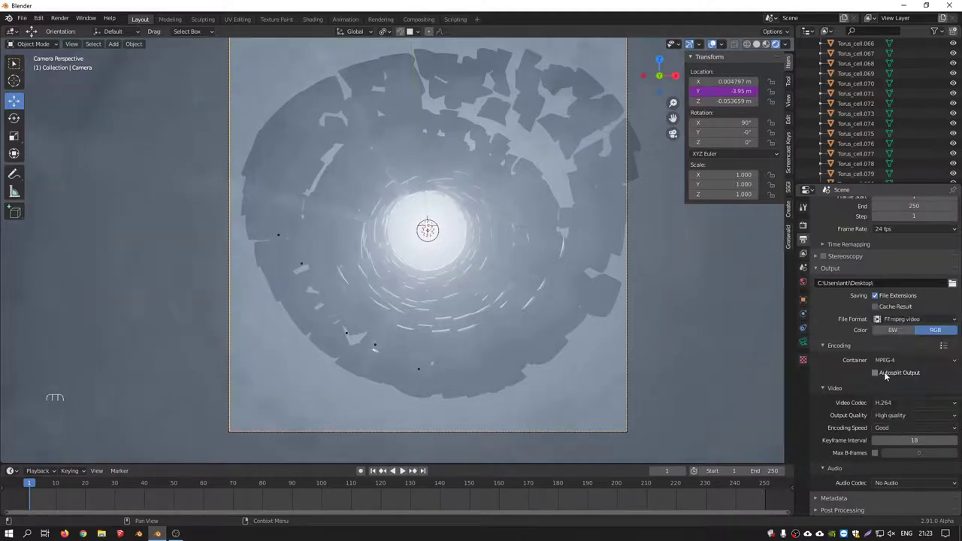
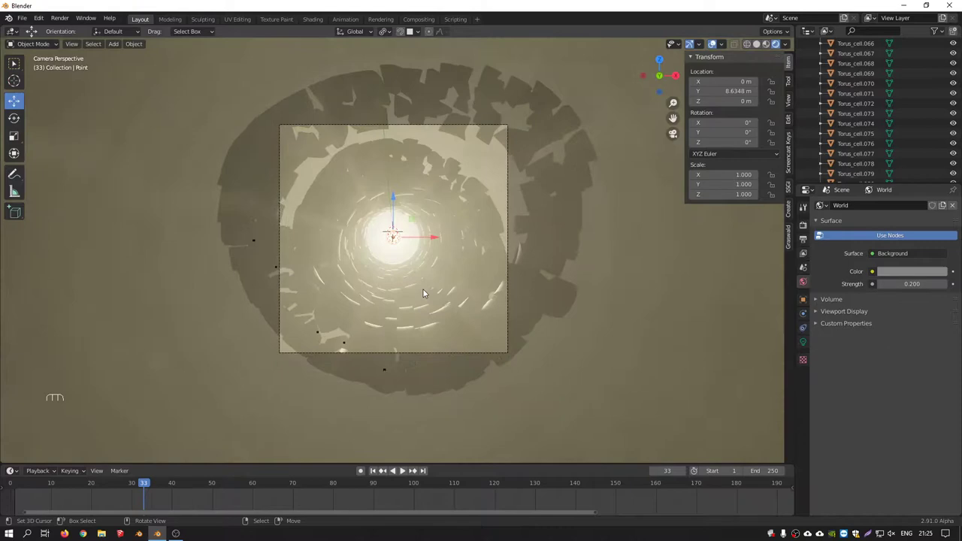
Pick a warm world background colour and set its Strength to 0.200.
right_click(332, 100)
left_click_drag(271, 127, 262, 113)
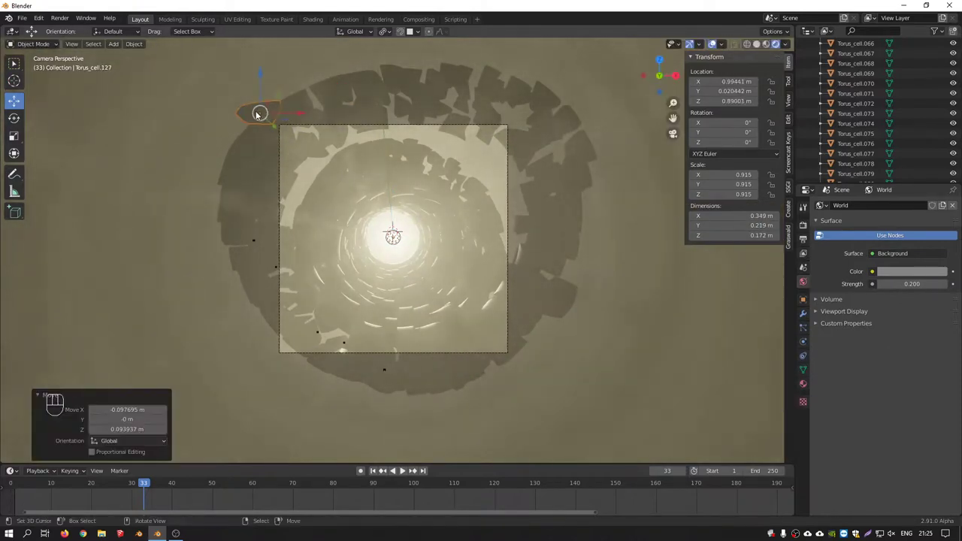